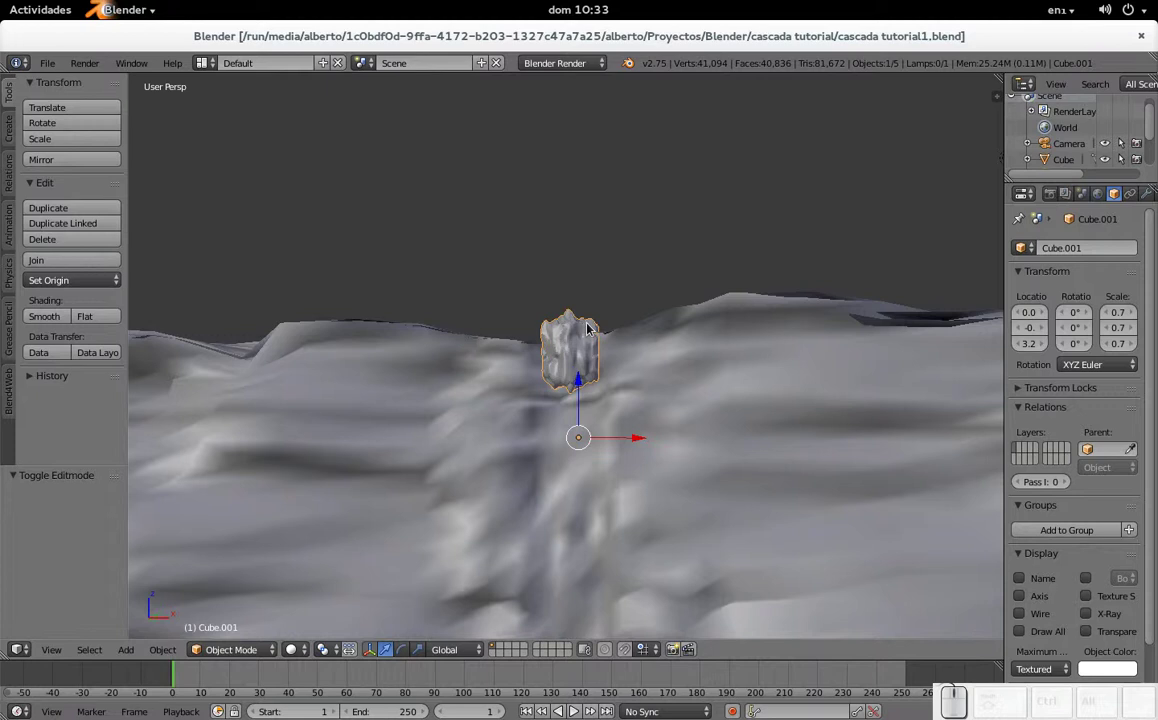
- Bring up the Save As file browser with Ctrl+Shift+S, cancelling the accidental shear on the rock
key(ctrl+shift+s)
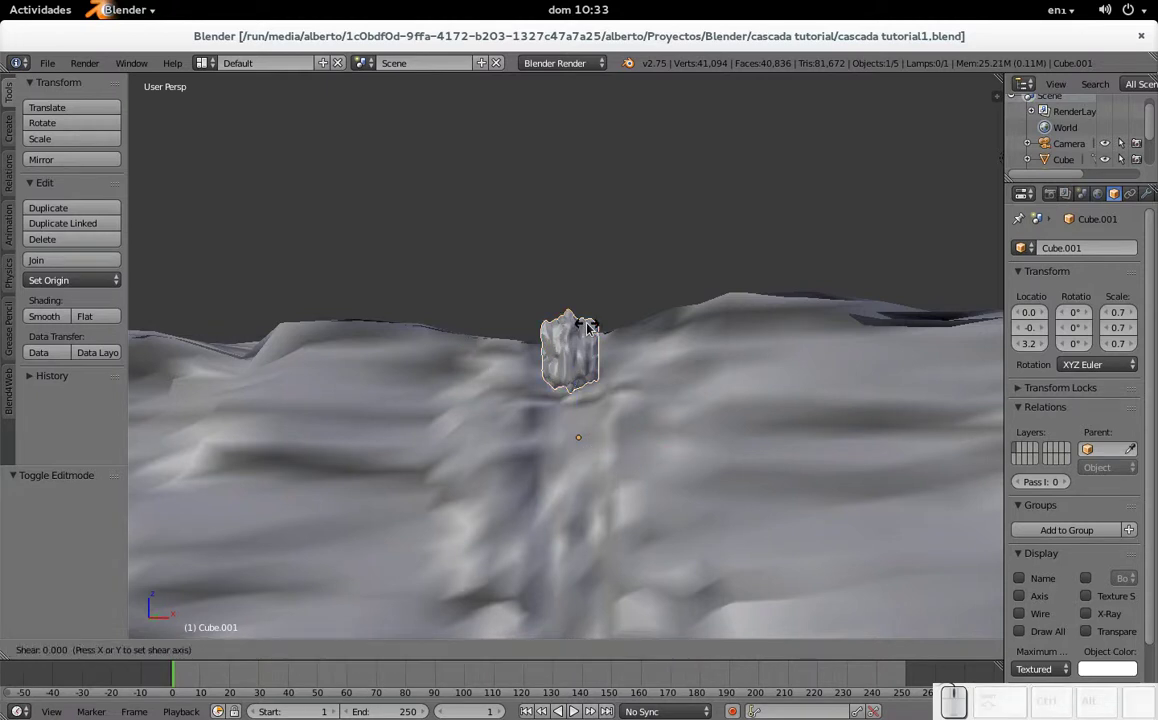
key(Escape)
key(ctrl+shift+s)
key(Escape)
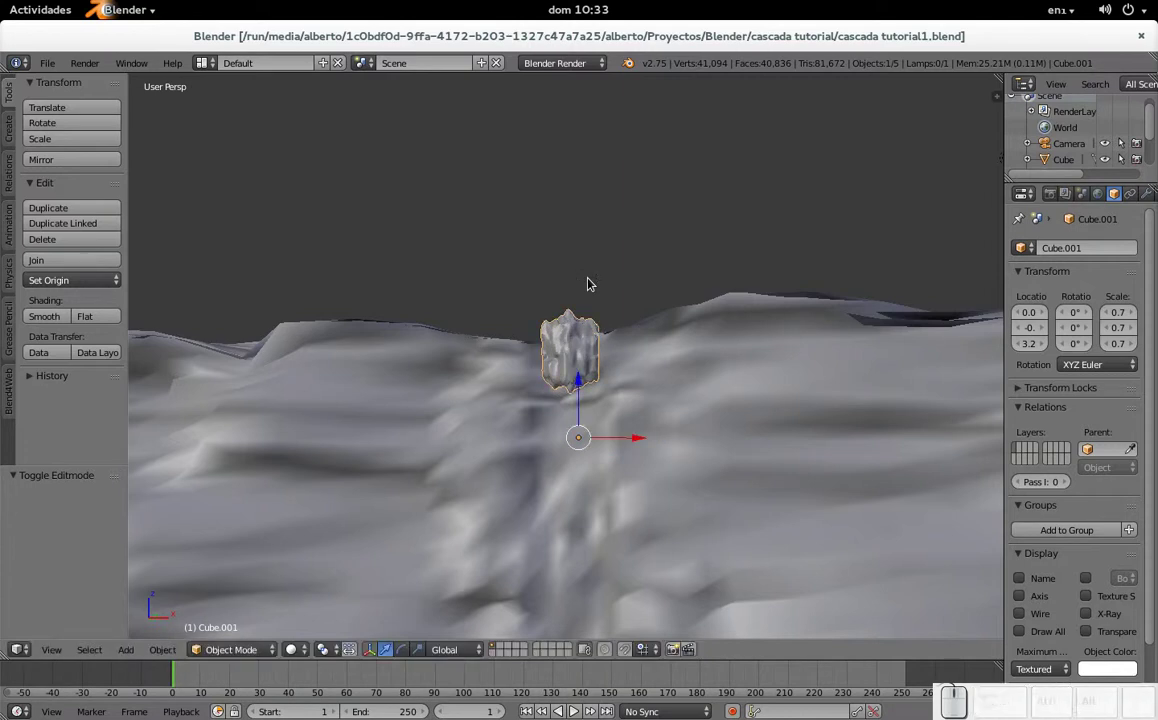
click(641, 33)
key(ctrl+shift+s)
- Bump the file name to 'cascada tutorial2.blend', then cancel the dialog without saving
key(KP_Add)
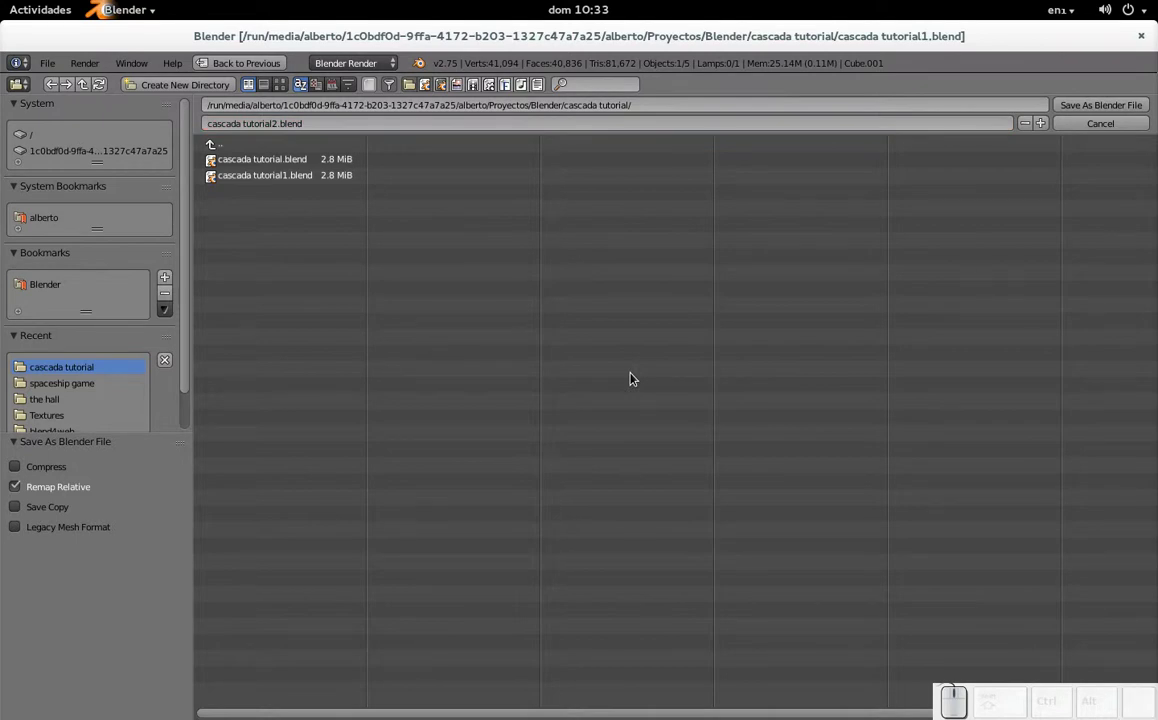
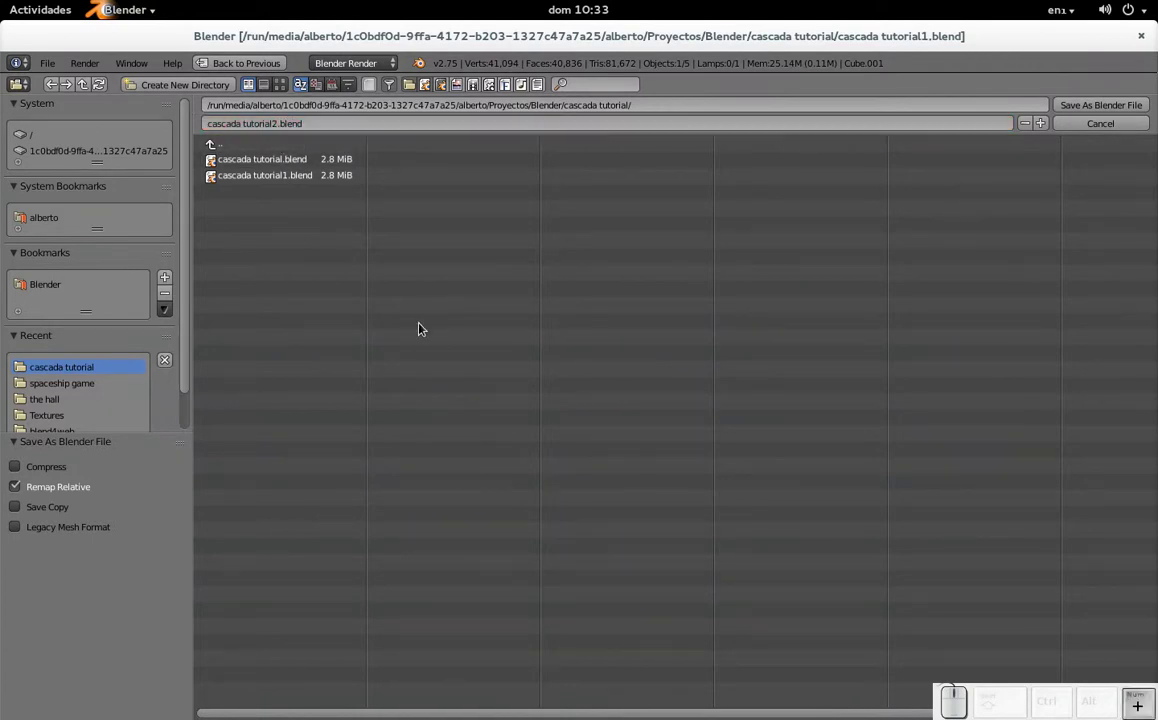
key(Escape)
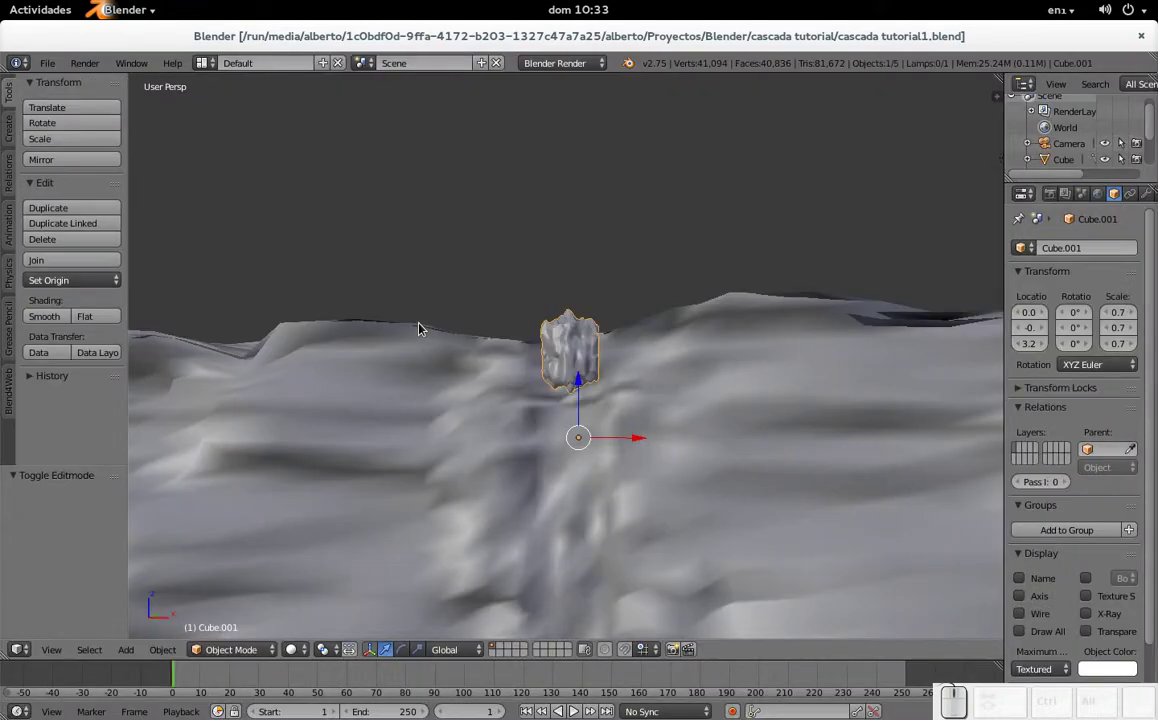
- Save the project and zoom in and out to inspect the cliff
key(ctrl+s)
key(ctrl+KP_Enter)
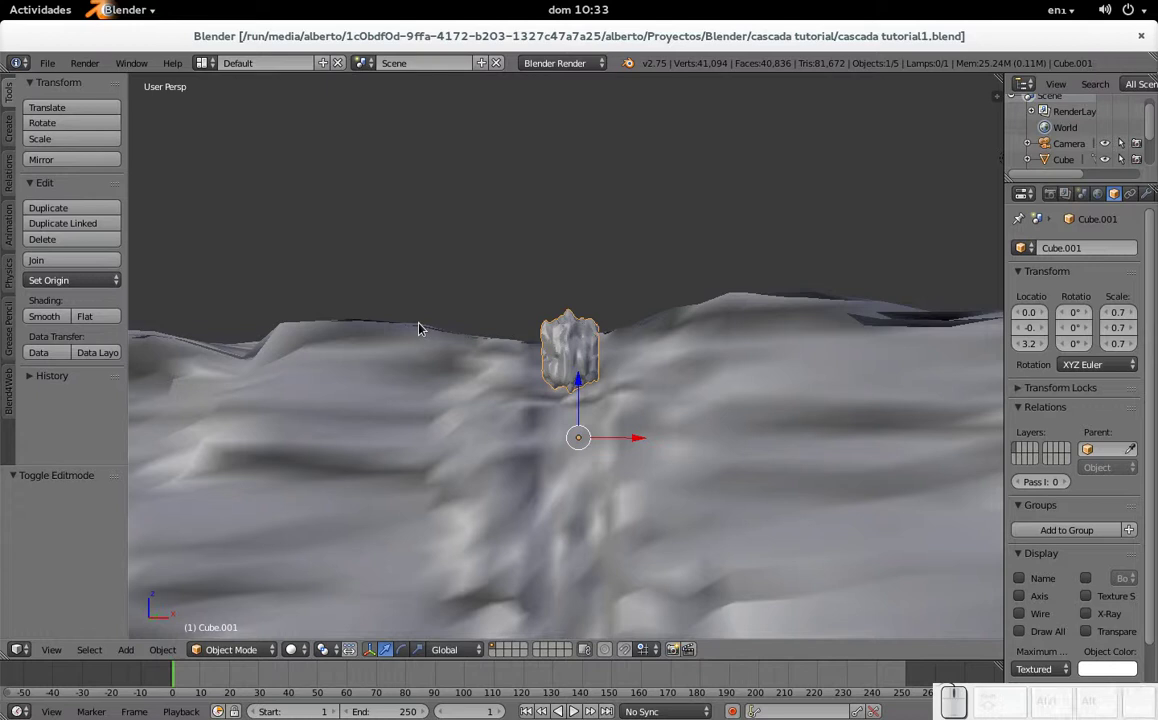
scroll(down, 3)
scroll(up, 3)
scroll(down, 3)
scroll(down, 3)
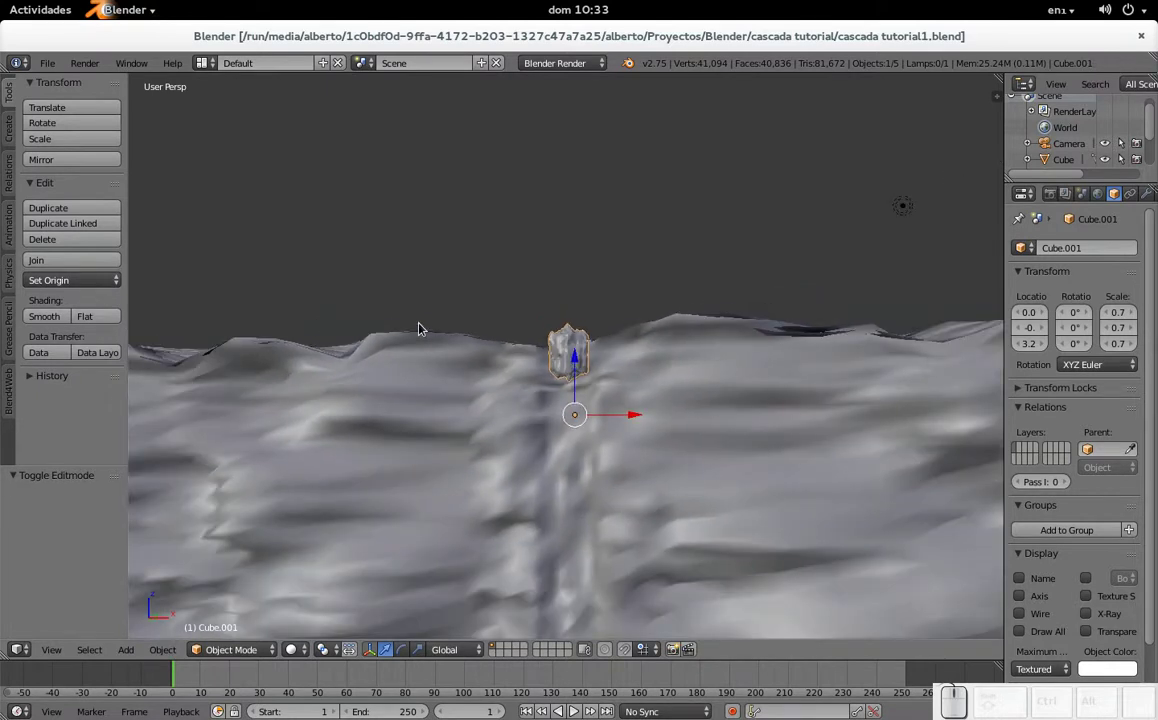
scroll(up, 3)
scroll(down, 3)
scroll(down, 3)
scroll(down, 3)
scroll(up, 3)
scroll(up, 3)
scroll(down, 3)
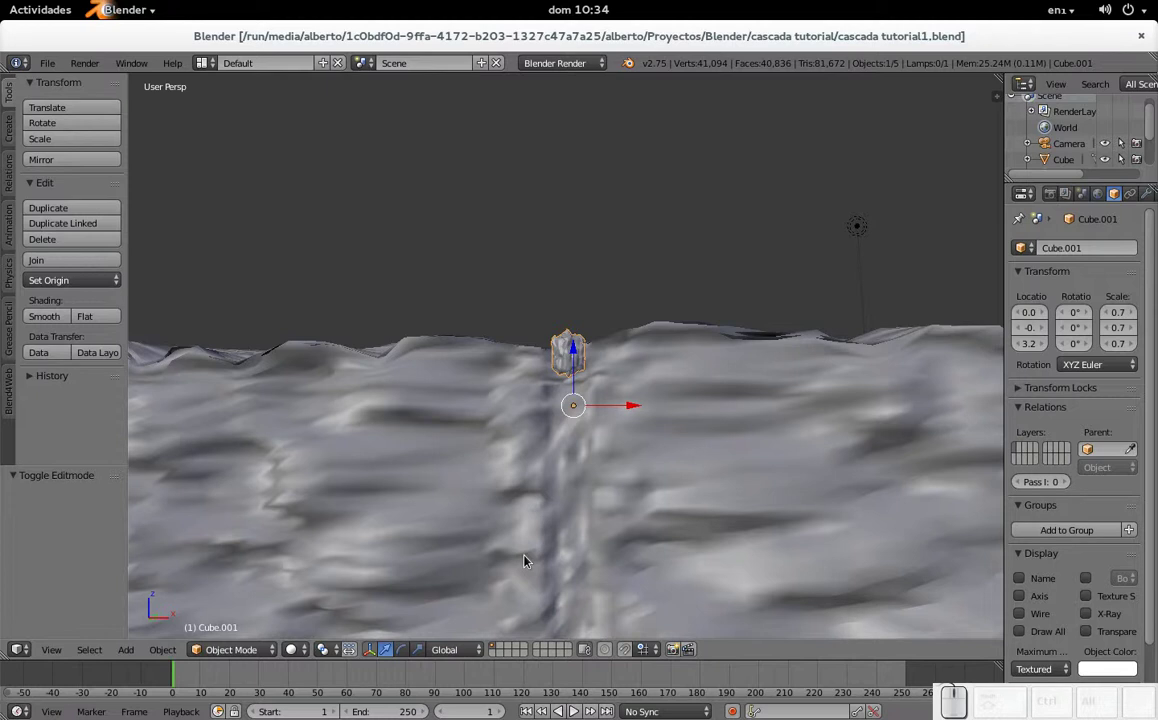
- Tilt the view downward, then undo and redo the last edit while orbiting the cliff
key(KP_2)
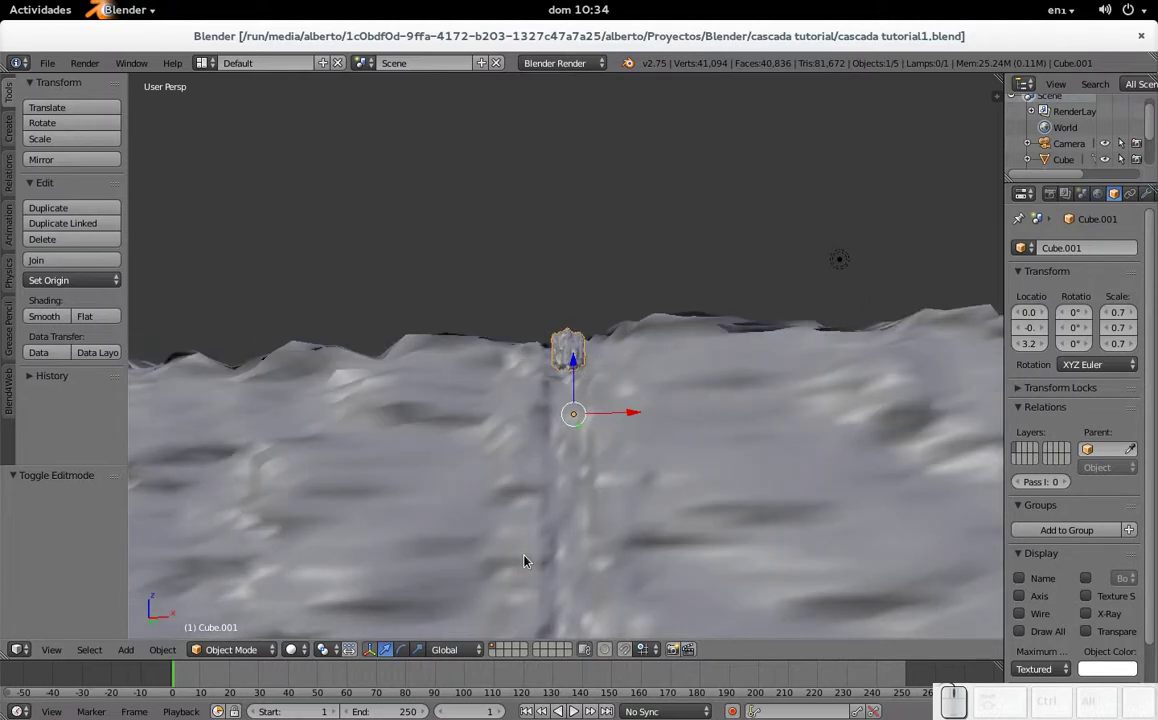
key(ctrl+z)
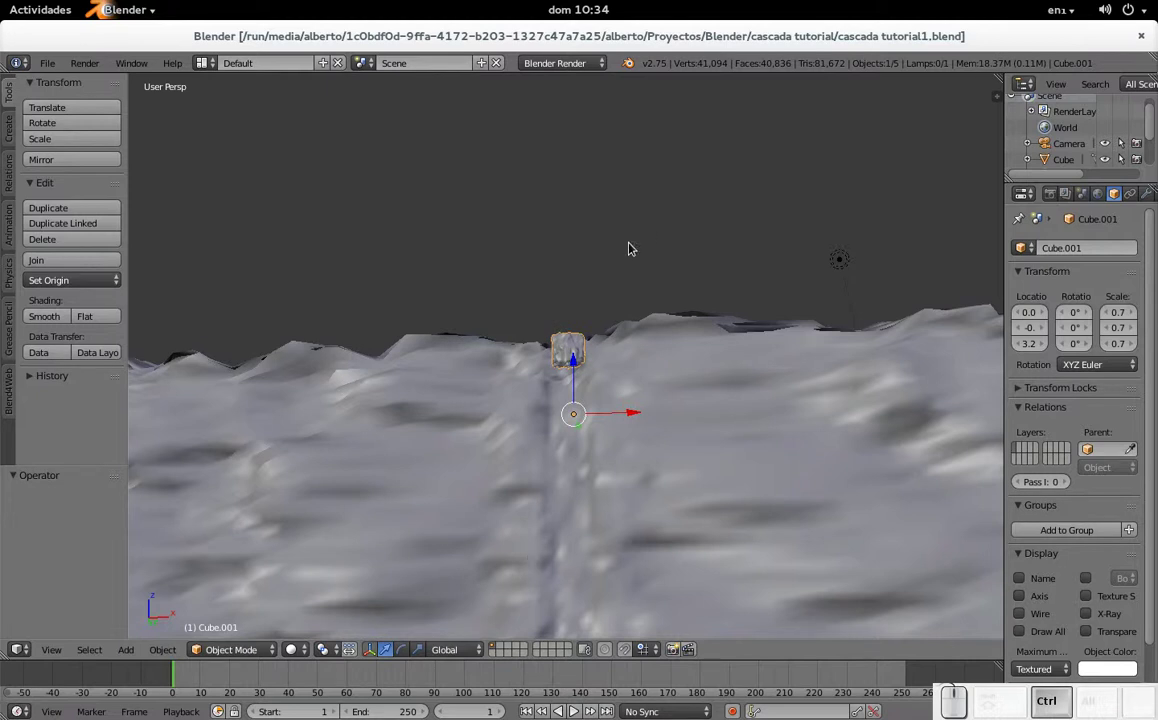
scroll(down, 3)
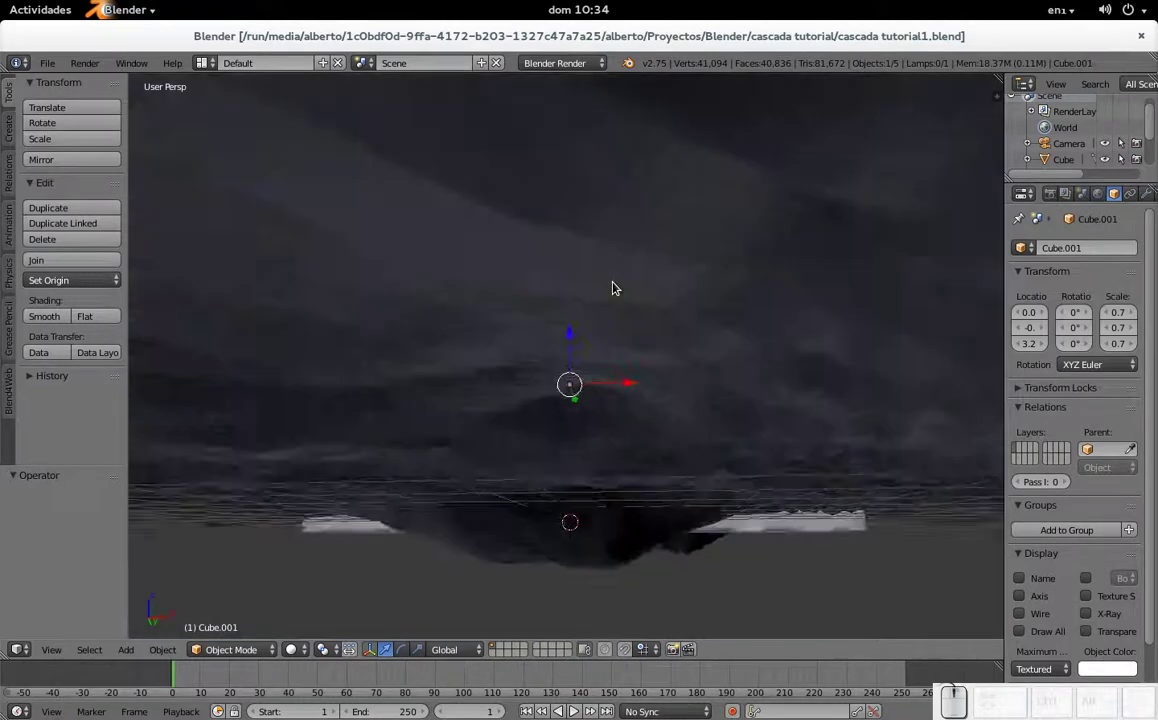
scroll(up, 3)
click(616, 286)
scroll(down, 3)
drag(606, 360, 587, 352)
scroll(up, 3)
key(ctrl+shift+z)
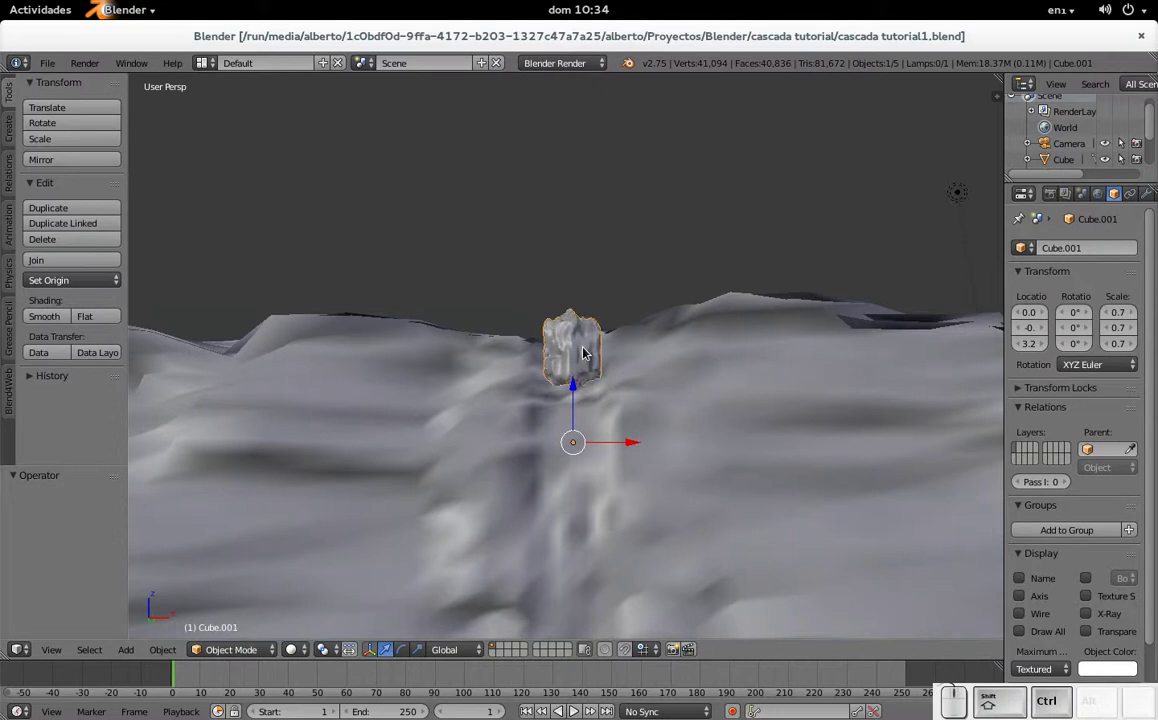
key(ctrl+shift+z)
- Save again and view the scene straight on from the front with numpad 1
scroll(down, 3)
drag(667, 355, 652, 386)
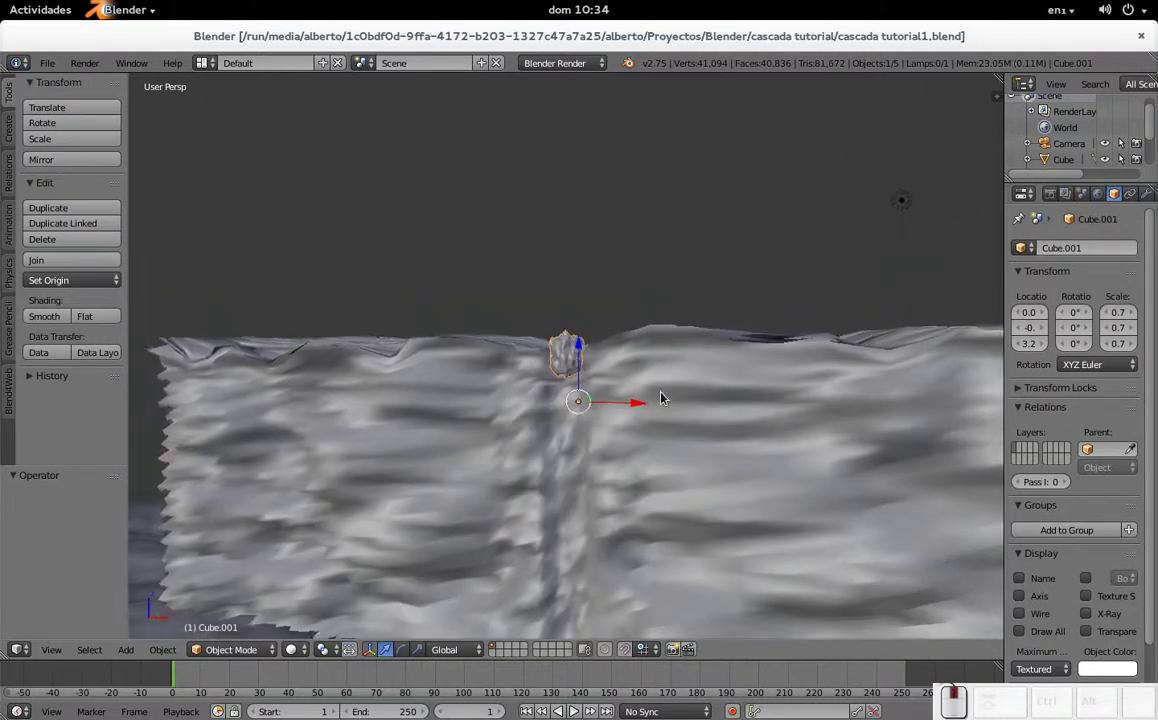
key(ctrl+s)
click(668, 394)
scroll(down, 3)
key(KP_1)
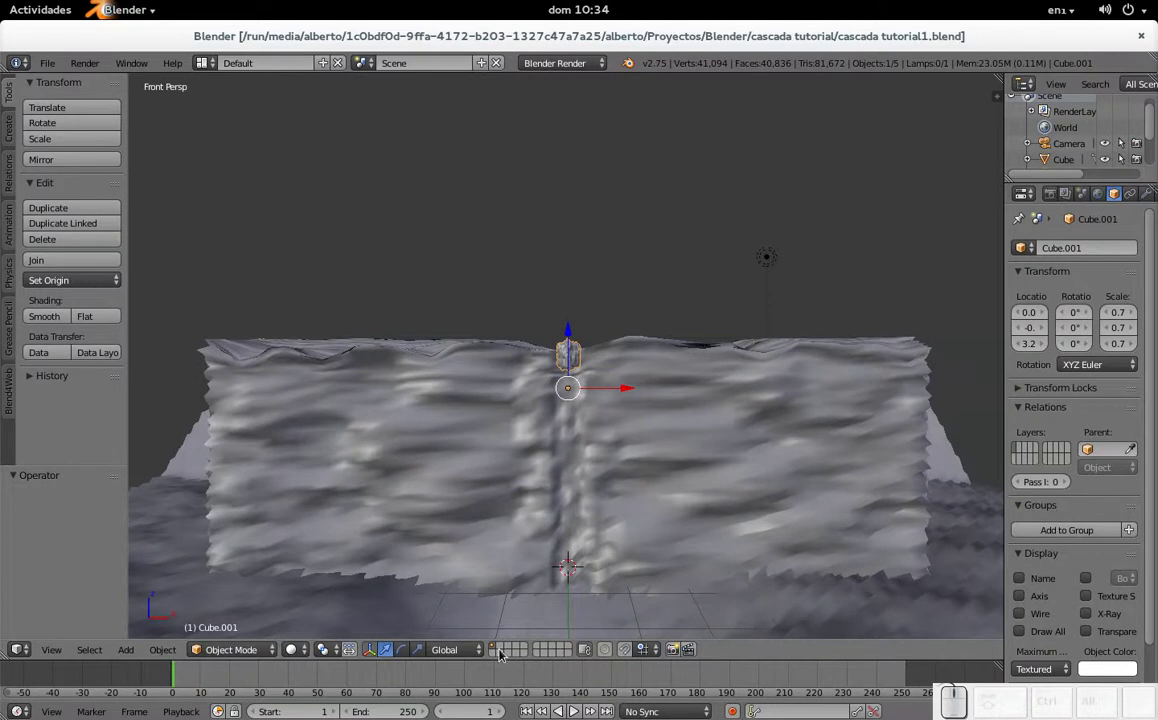
- In User Preferences, filter add-ons for 'ant', enable ANT Landscape and close preferences
click(507, 646)
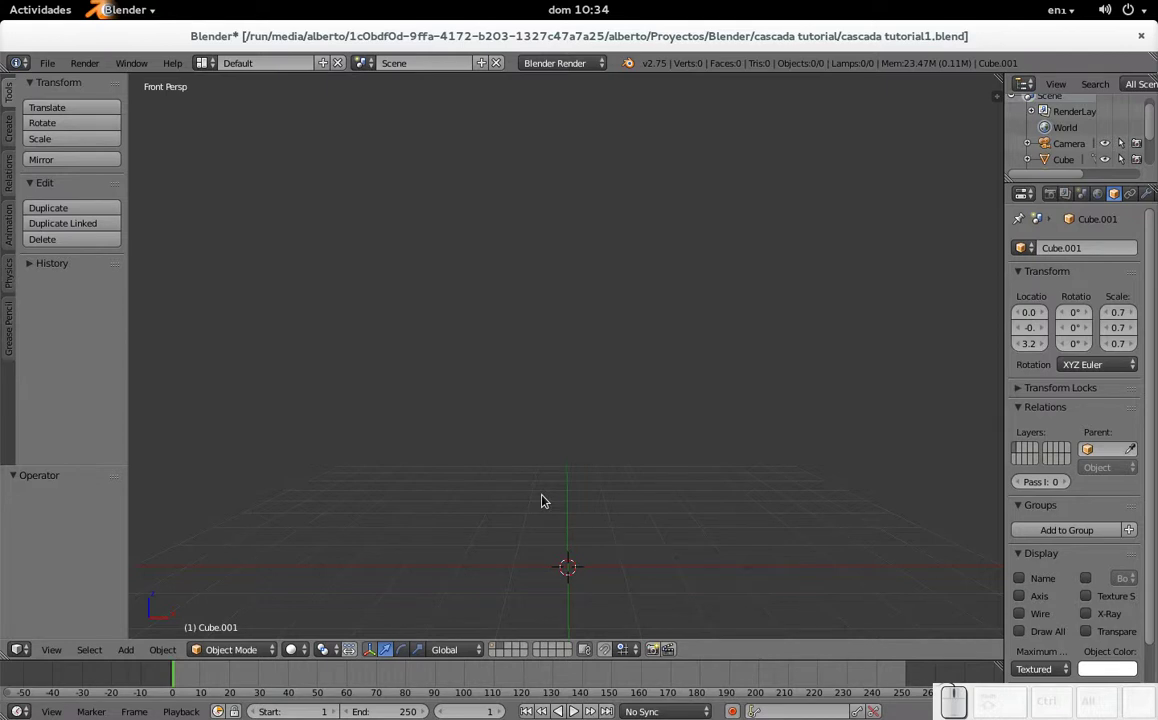
key(ctrl+alt+u)
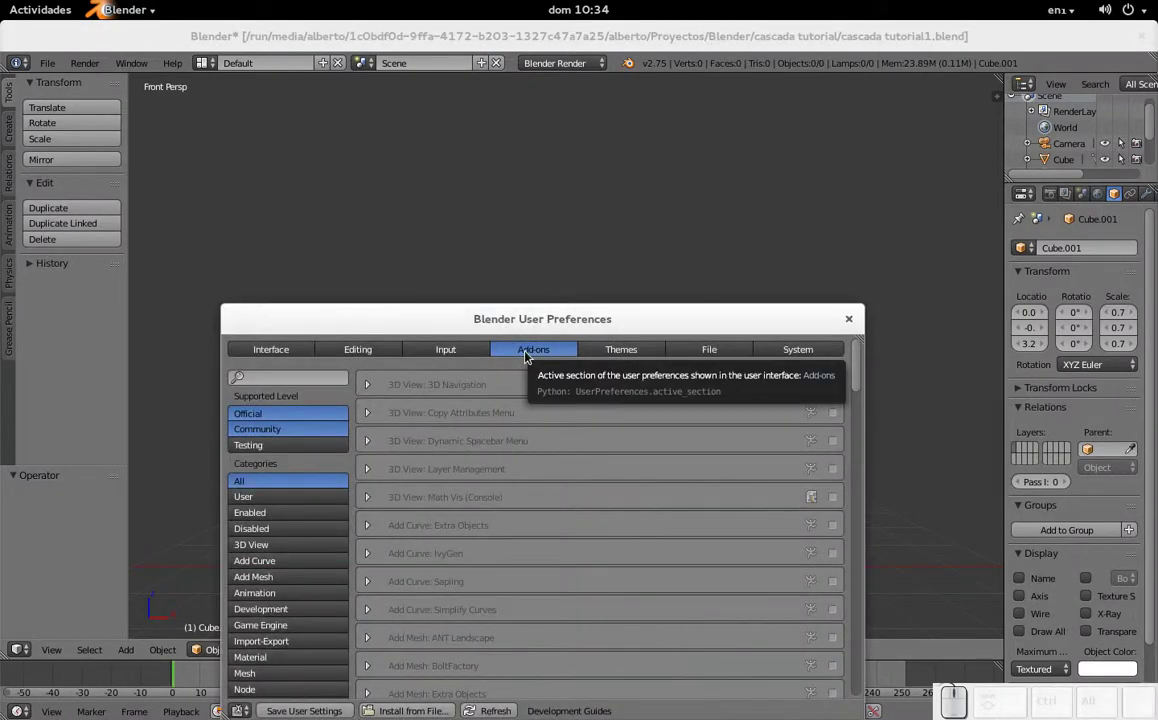
click(294, 385)
key(a)
key(n)
key(t)
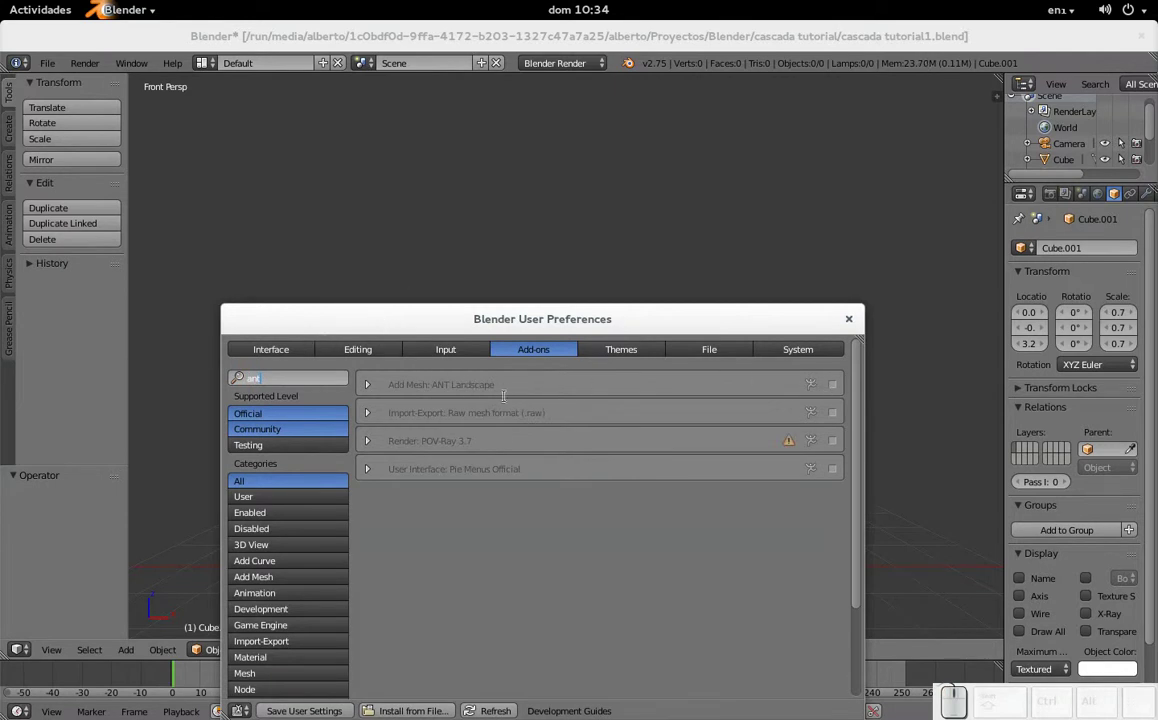
click(496, 391)
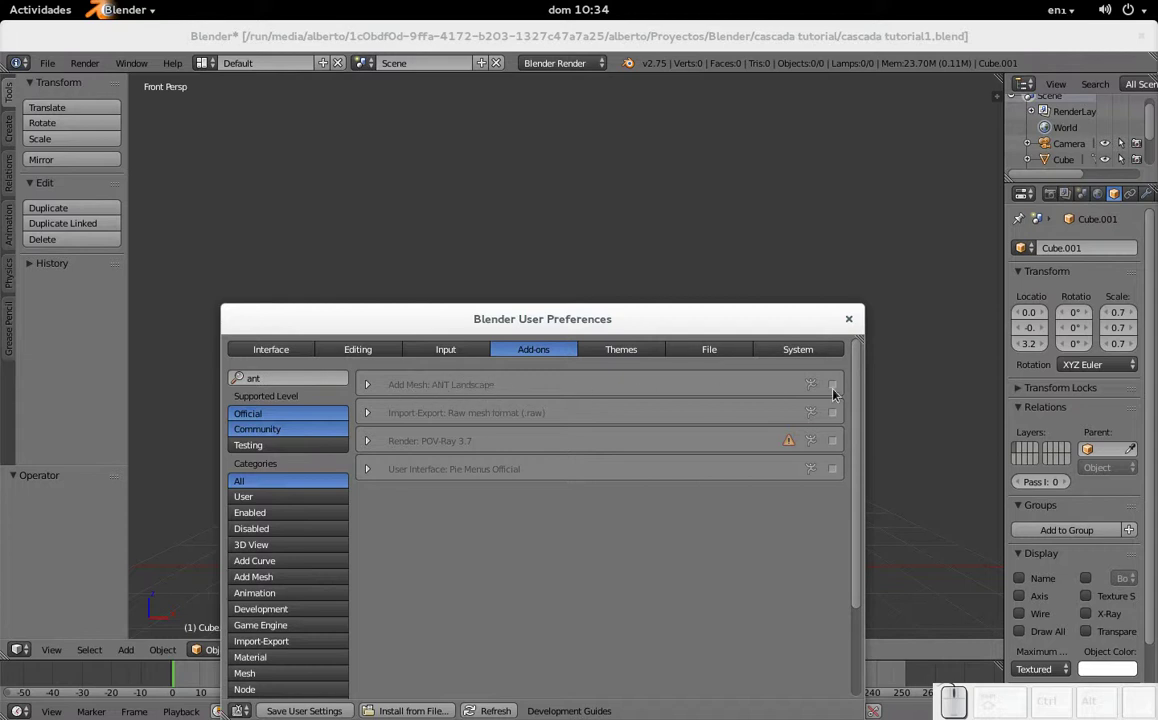
click(833, 386)
click(853, 321)
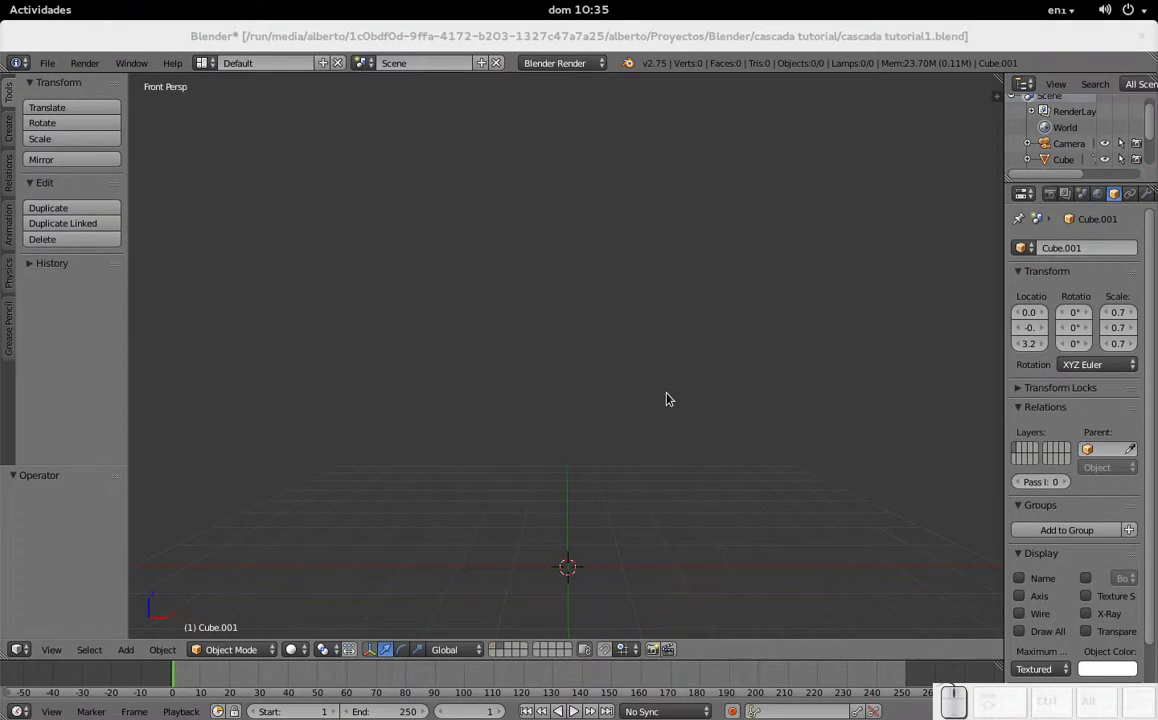
key(shift+a)
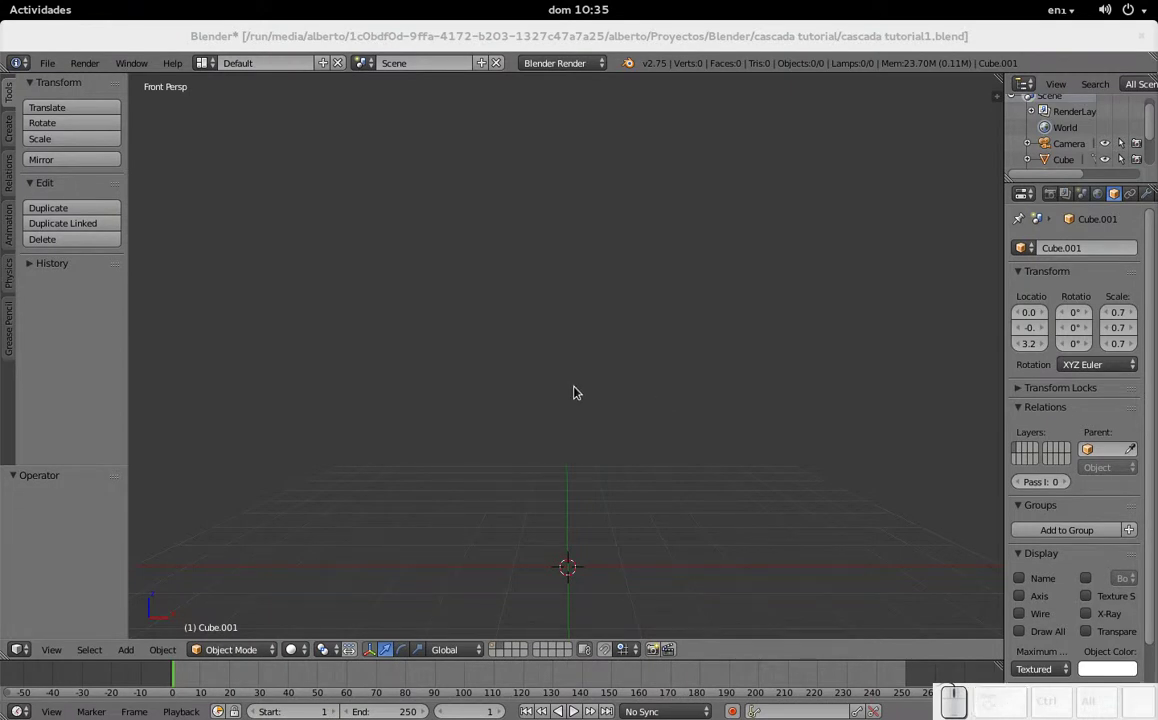
- Add a Landscape mesh to the empty scene from the Add > Mesh menu
click(574, 390)
key(shift+a)
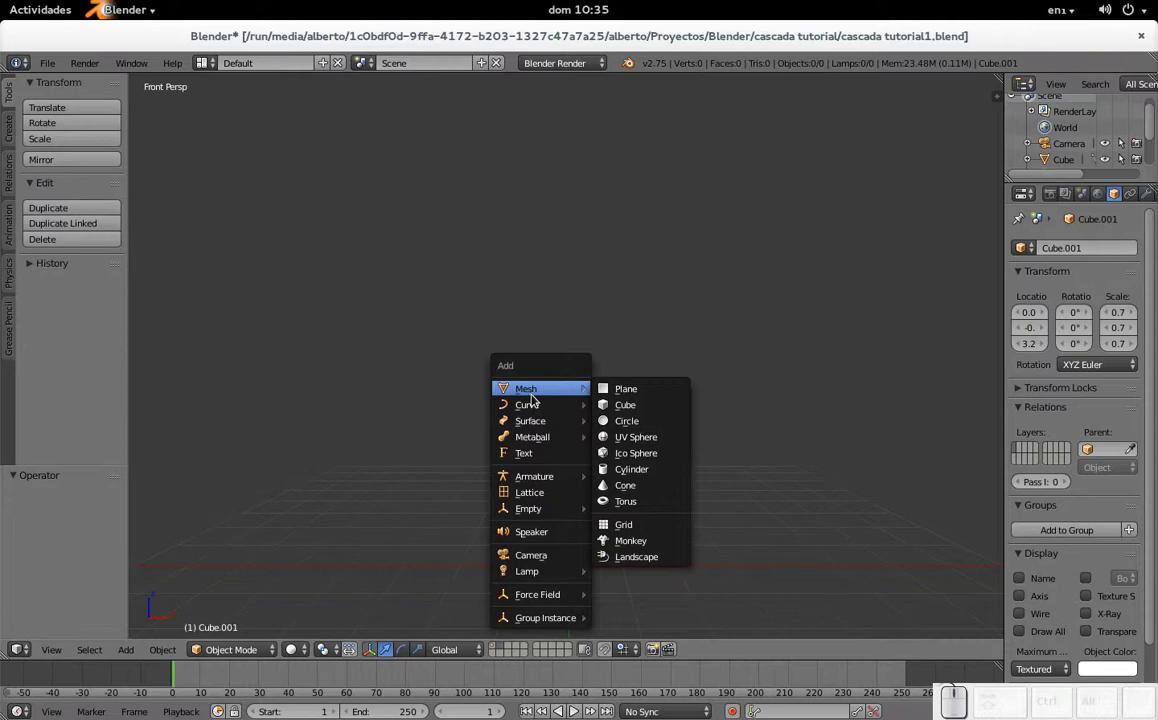
click(654, 562)
- Lower the landscape along the Z axis by about 0.63 units
drag(577, 340, 581, 486)
key(shift+c)
drag(567, 324, 632, 405)
drag(618, 407, 623, 392)
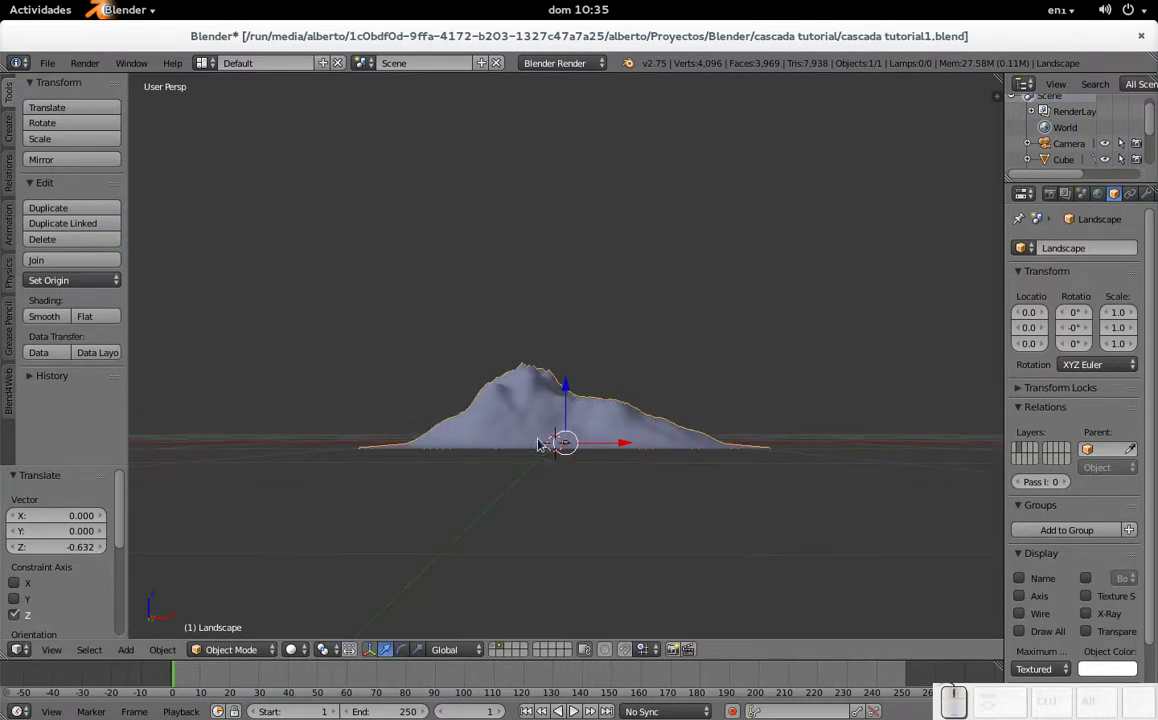
scroll(down, 3)
scroll(down, 3)
scroll(down, 3)
scroll(up, 3)
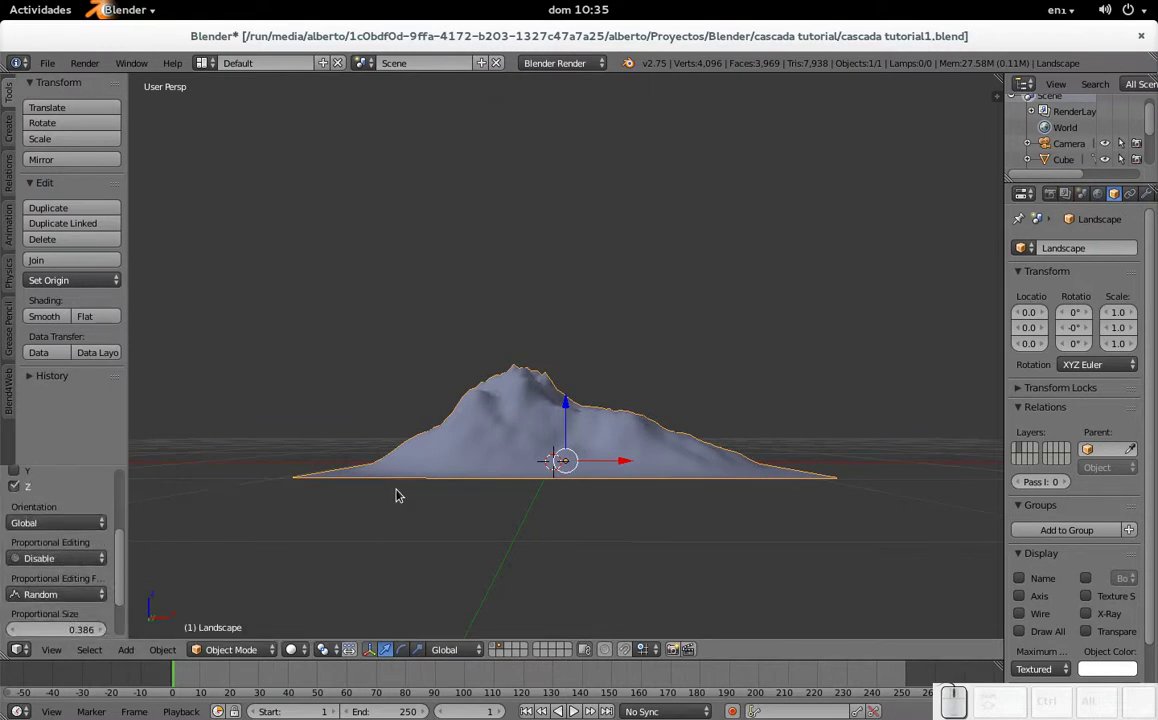
- Delete the landscape, add another one and shift it vertically
key(x)
click(523, 455)
key(shift+a)
click(609, 614)
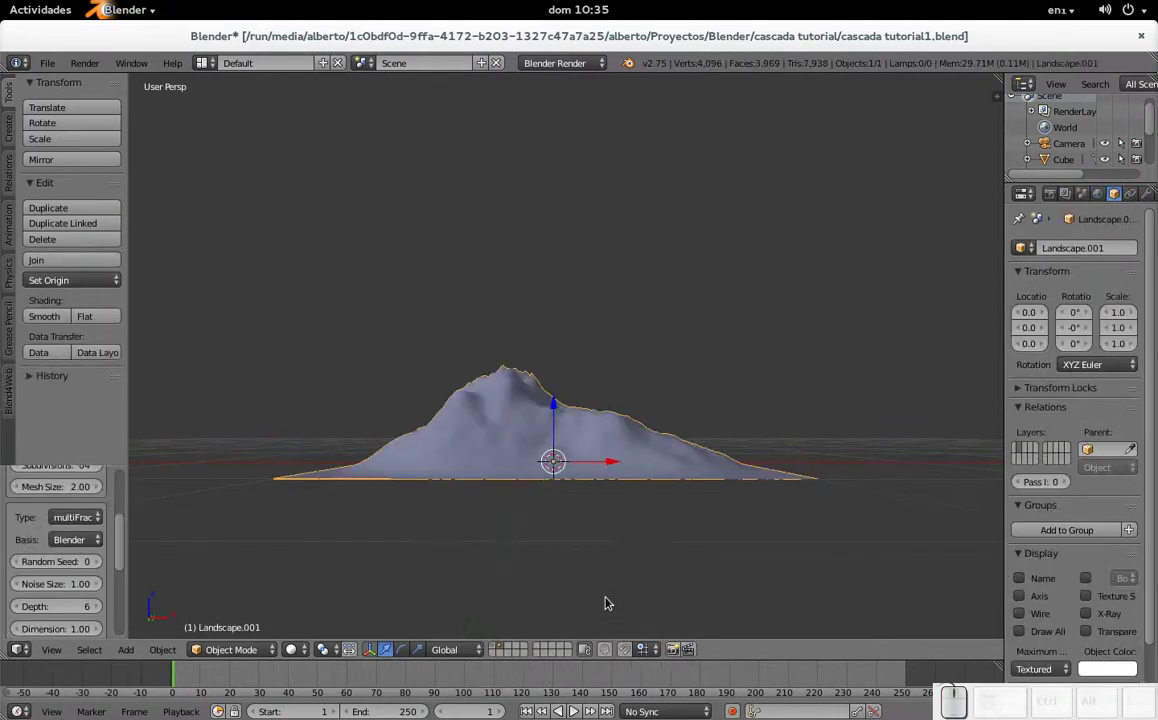
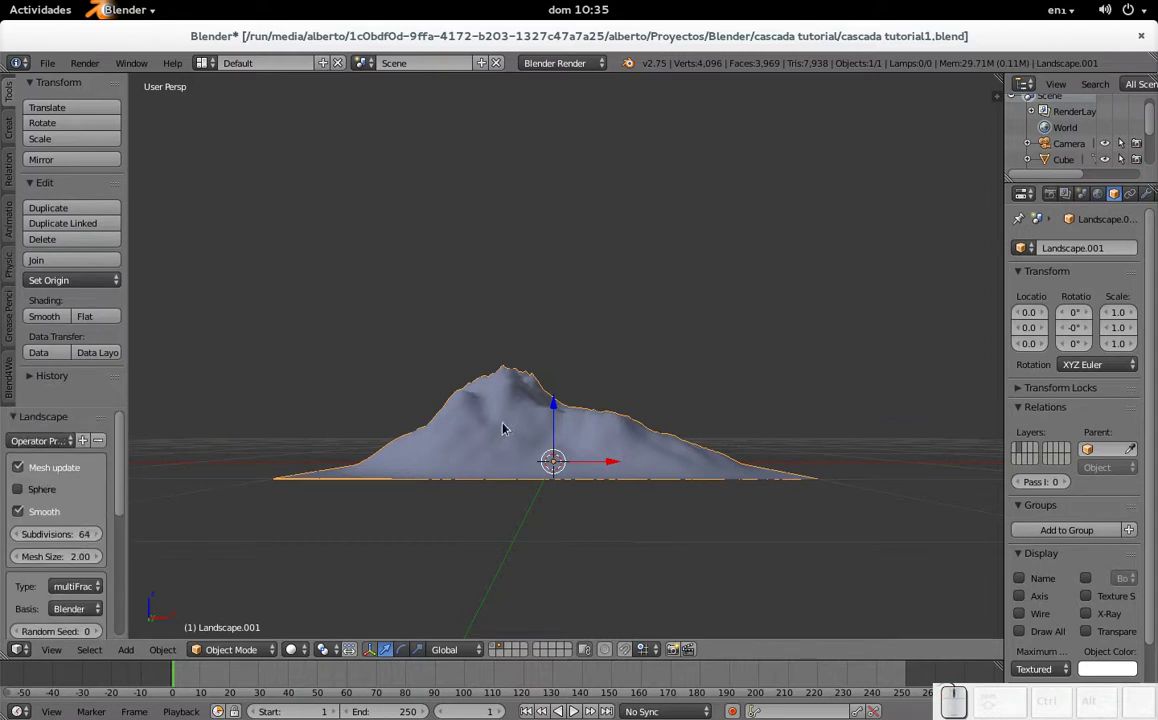
drag(557, 410, 559, 397)
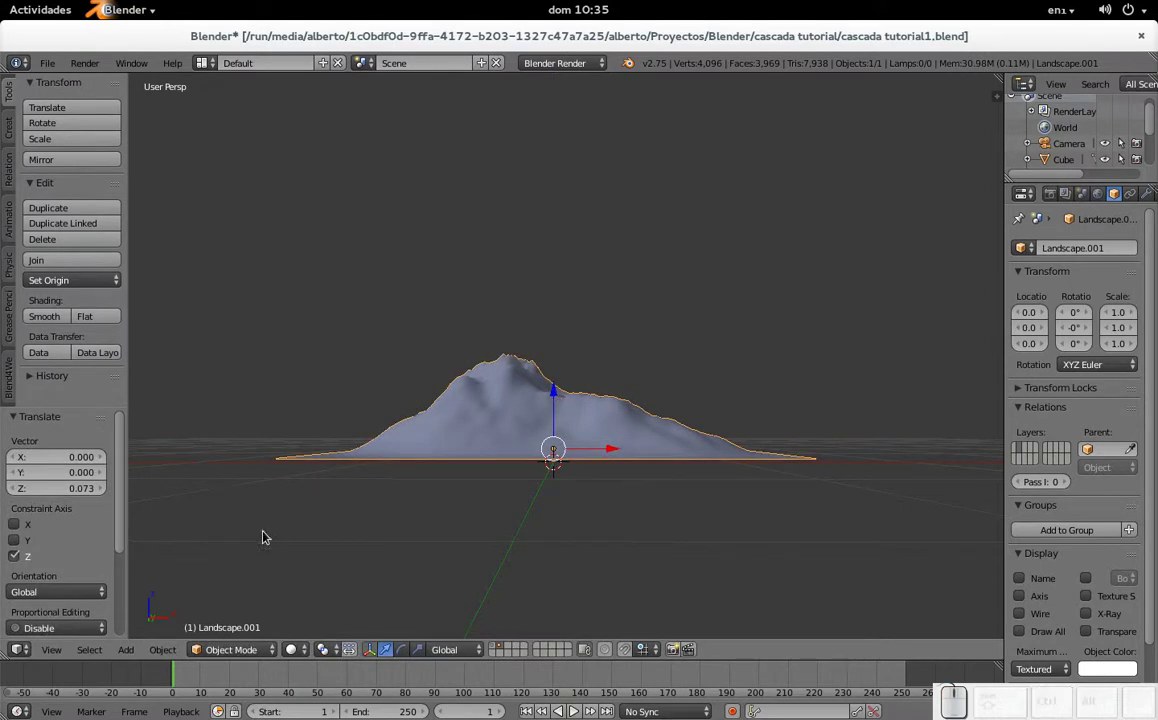
drag(556, 418, 581, 366)
- Delete it again, add a fresh Landscape and raise its subdivisions for finer detail
key(x)
click(564, 365)
key(shift+a)
click(625, 531)
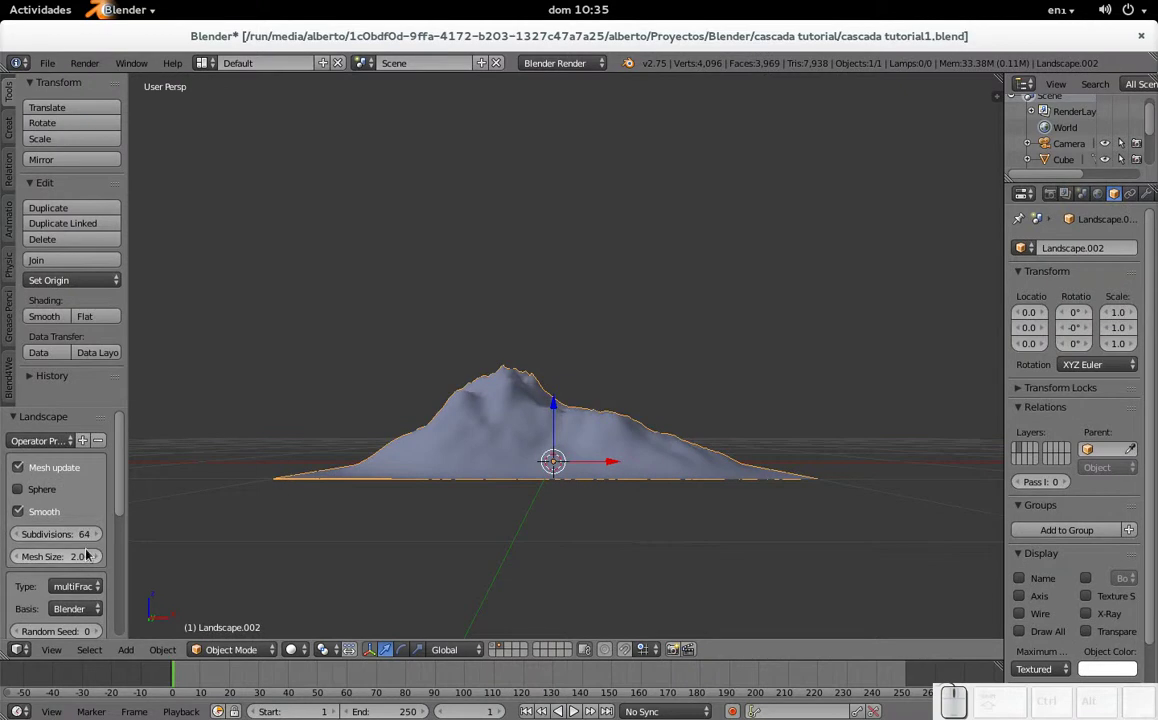
scroll(down, 3)
scroll(up, 3)
scroll(up, 3)
scroll(up, 3)
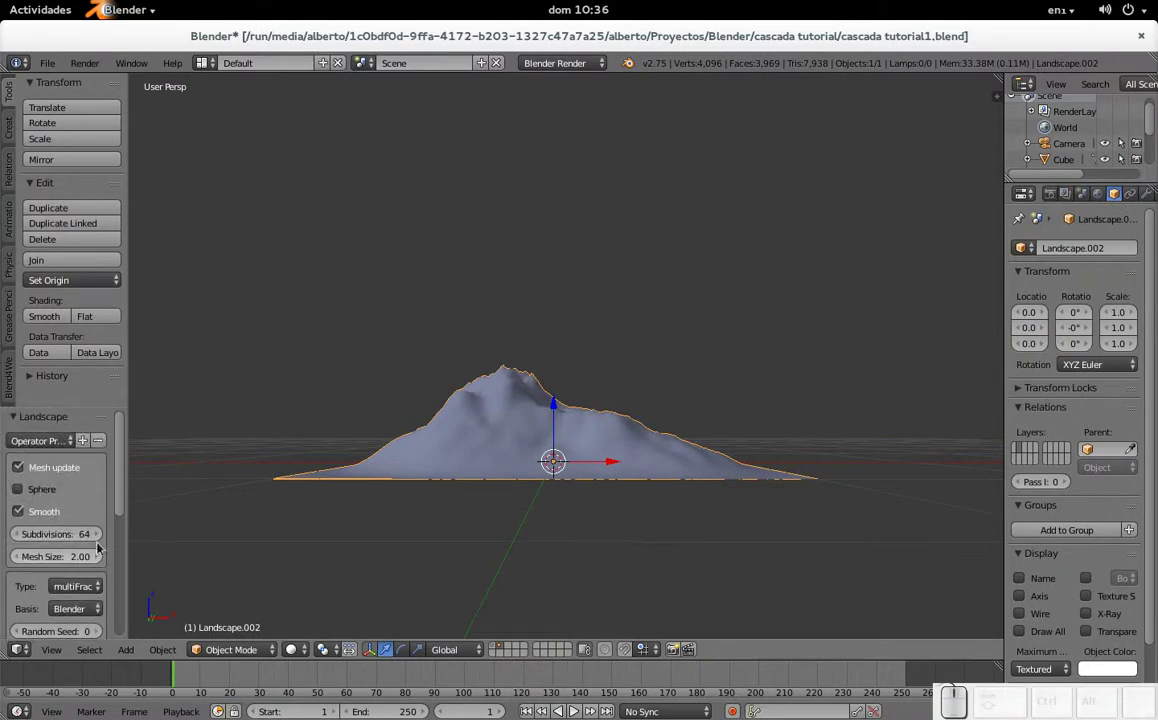
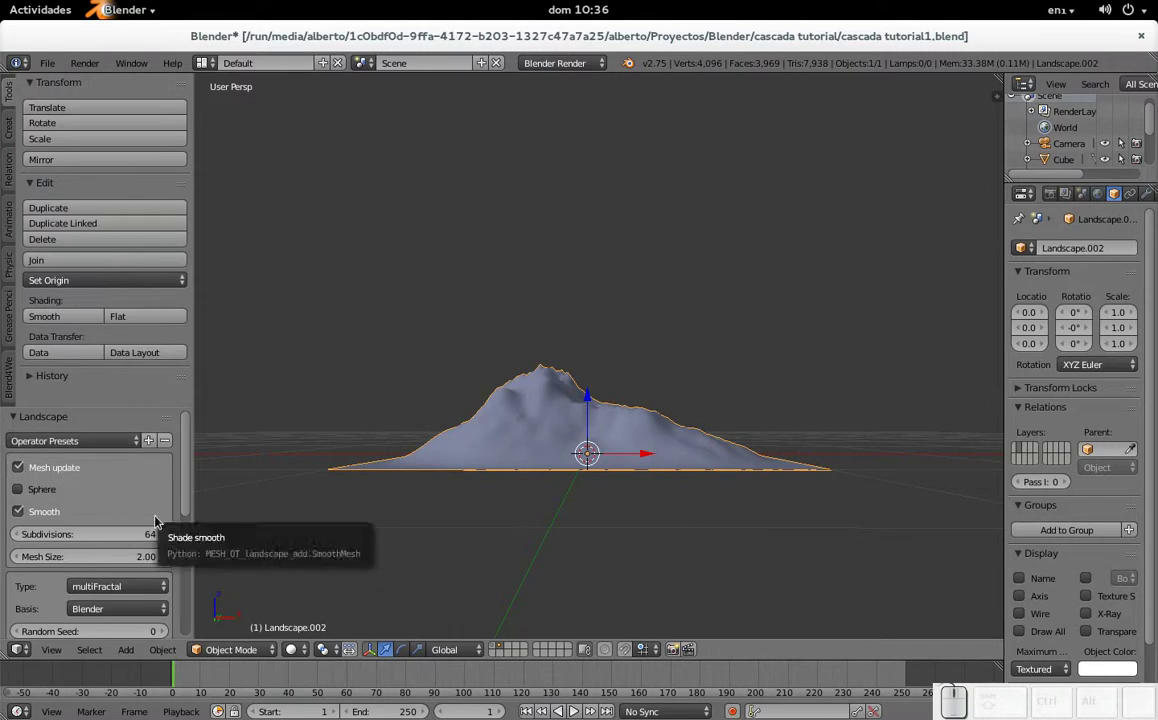
scroll(down, 3)
scroll(down, 3)
drag(76, 472, 527, 439)
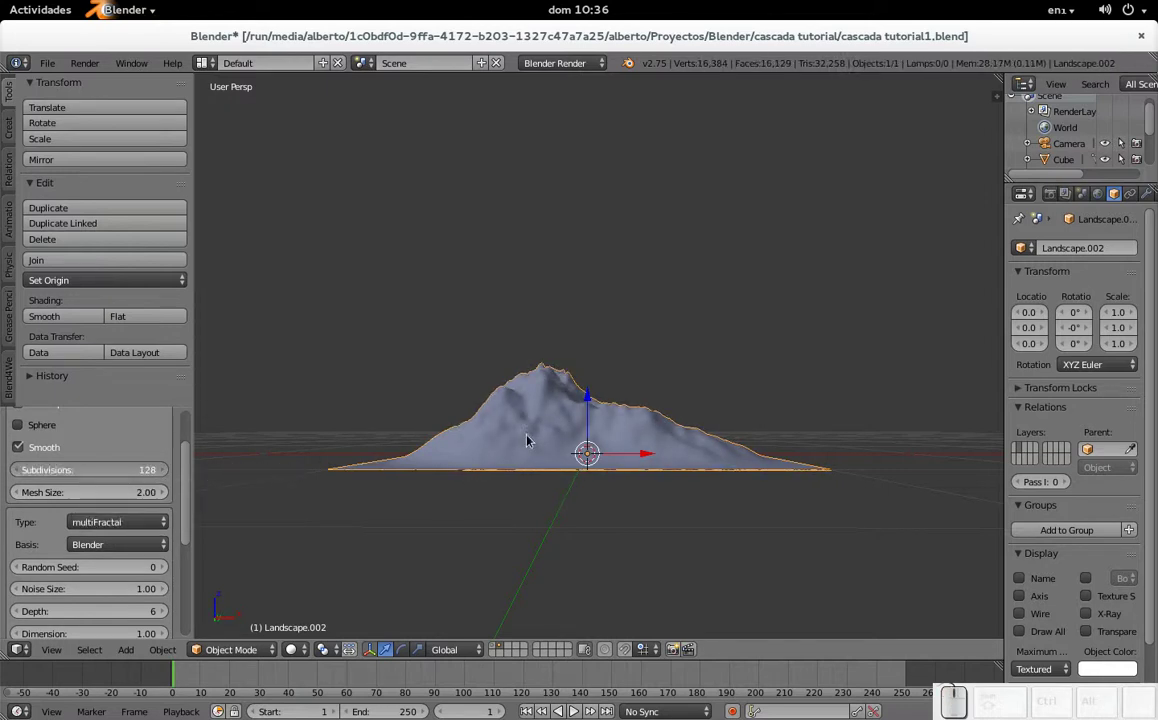
- Check the dense mesh in Edit Mode, delete the over-detailed landscape and reopen the Add > Mesh list
key(Tab)
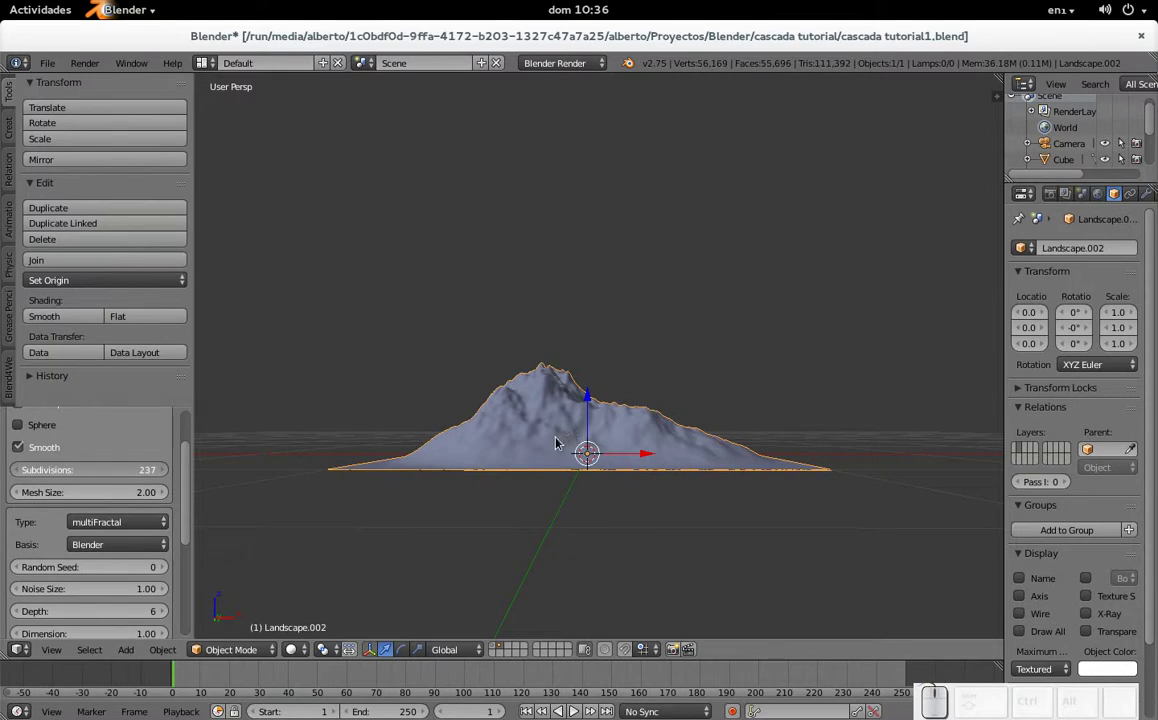
key(Tab)
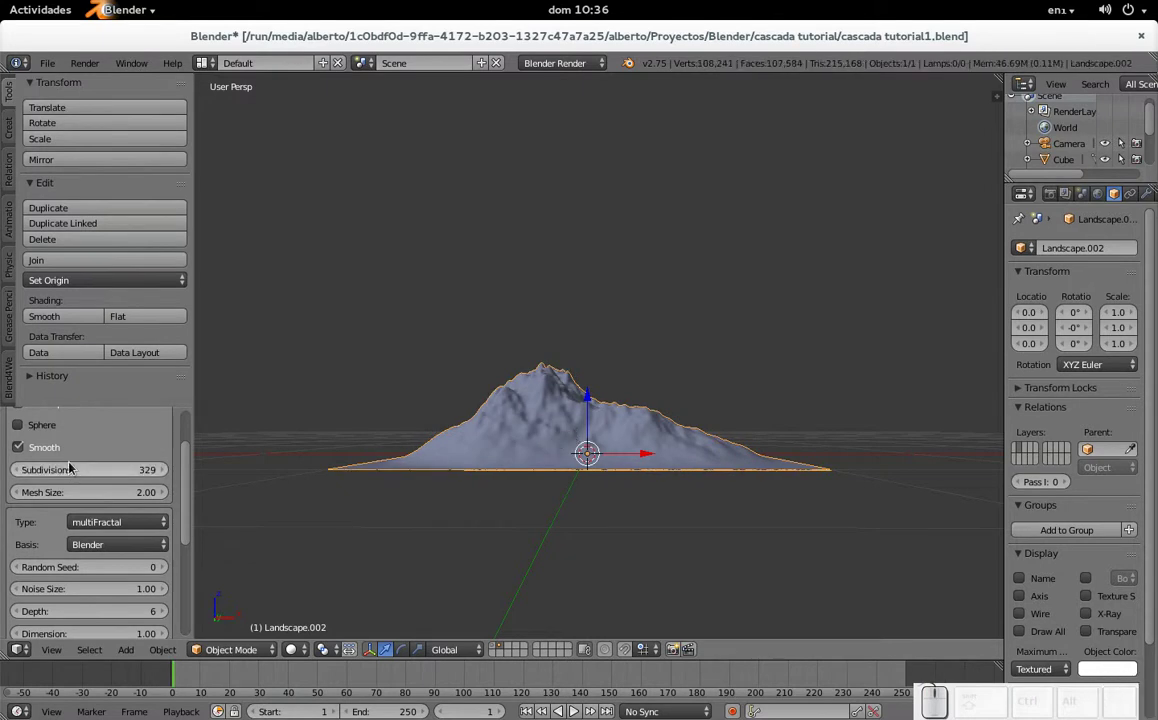
key(Tab)
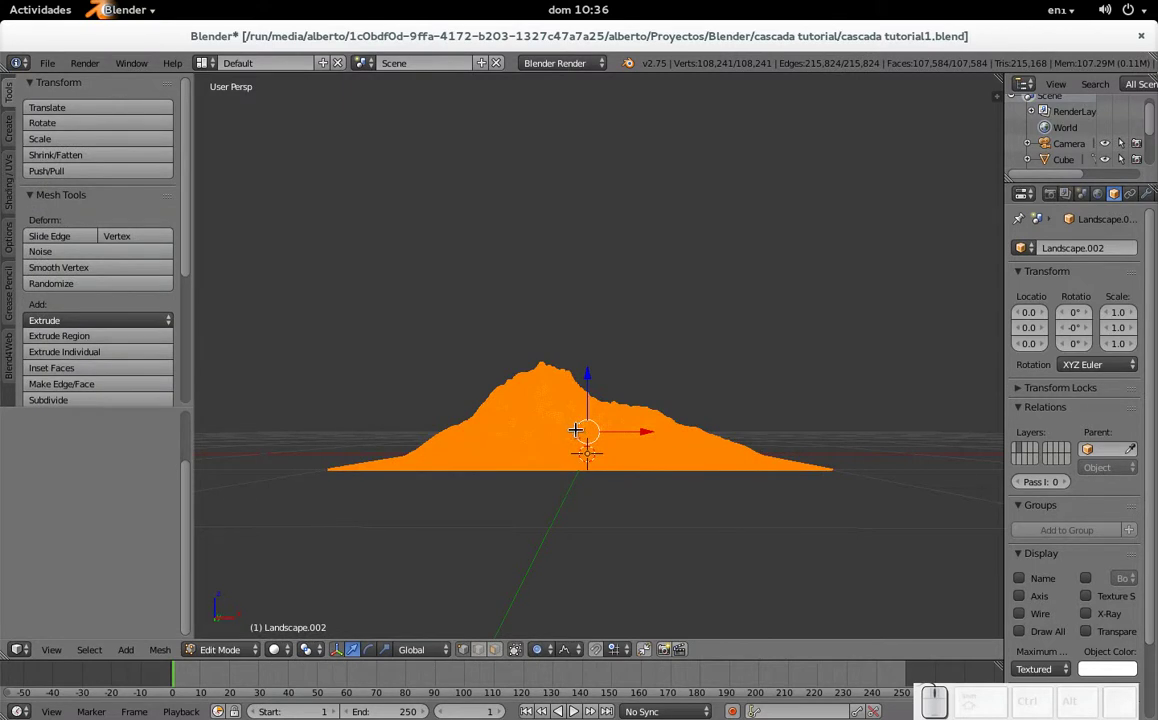
key(Tab)
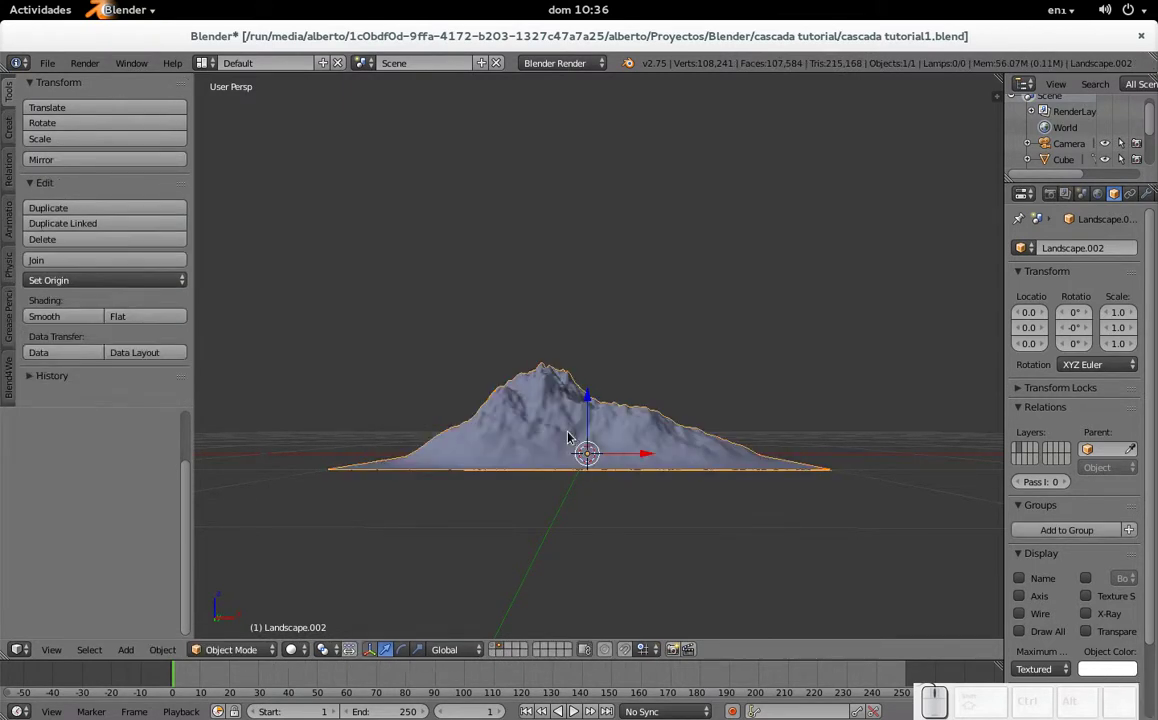
key(x)
click(570, 435)
key(shift+a)
click(444, 622)
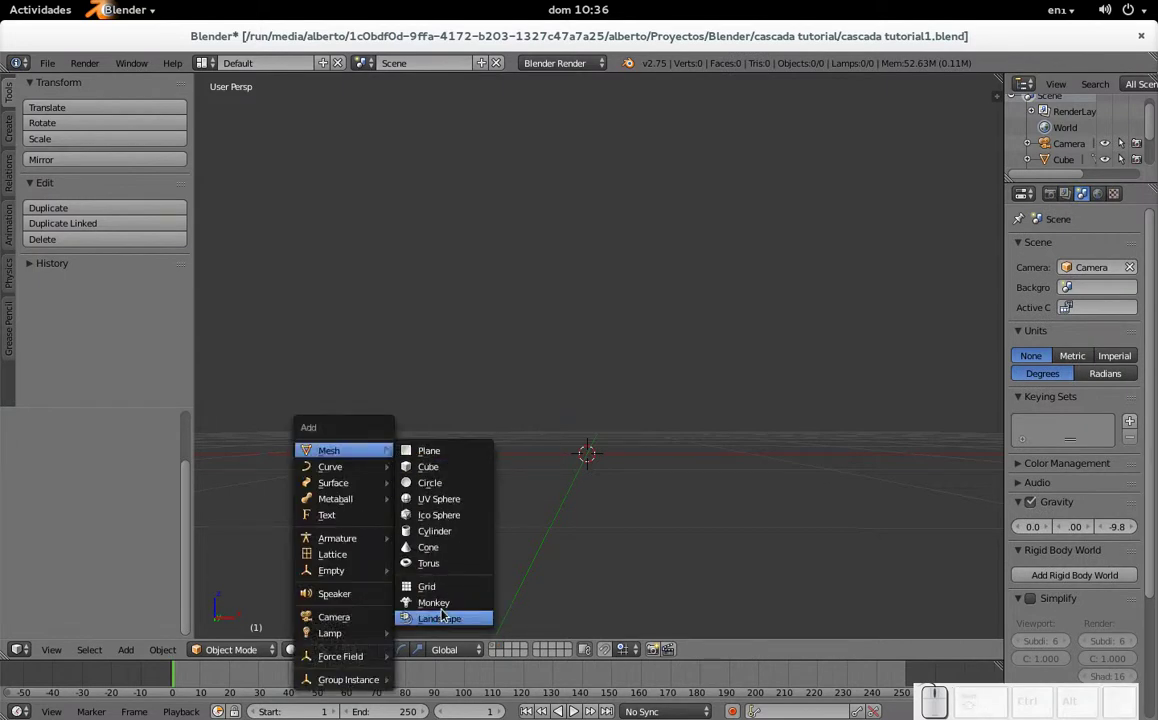
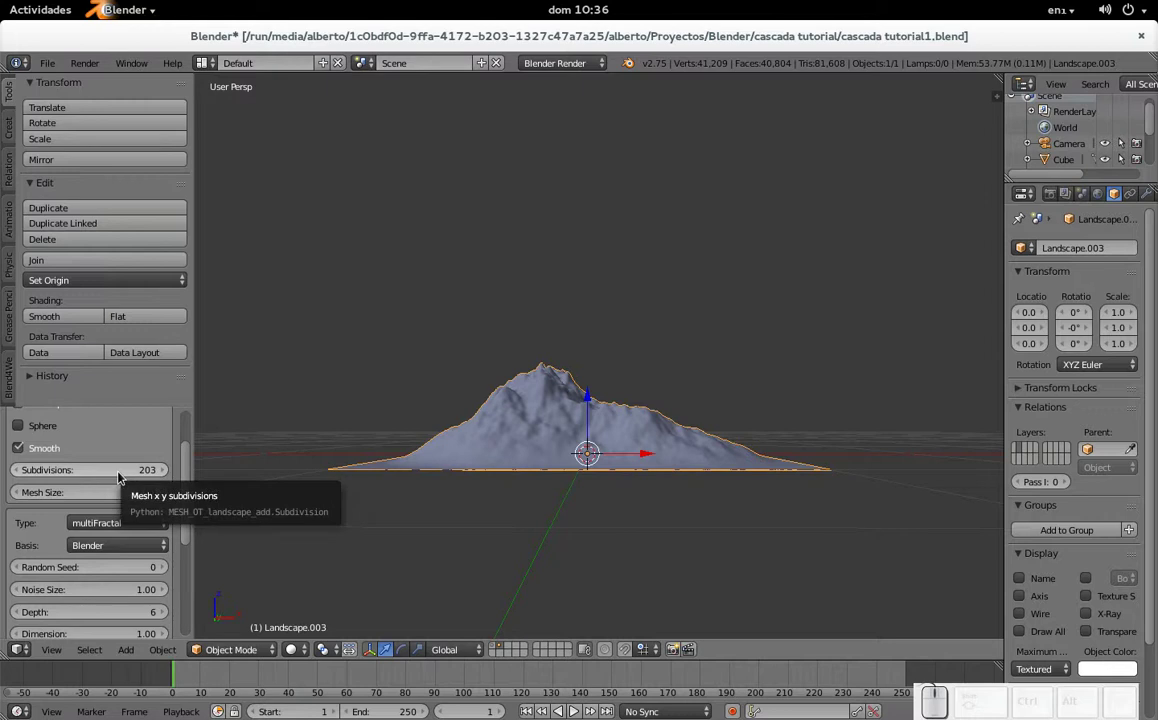
- Set the new landscape's Subdivisions to 64 and enter Edit Mode on it
click(122, 477)
key(KP_6)
key(KP_Enter)
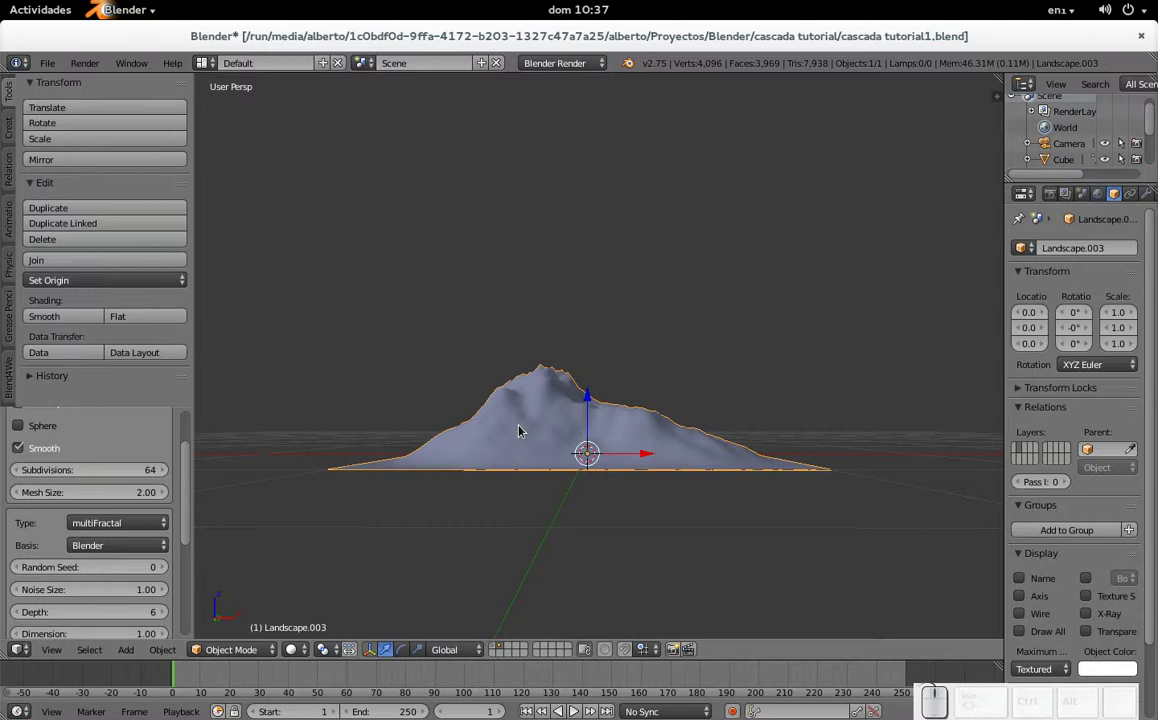
key(Tab)
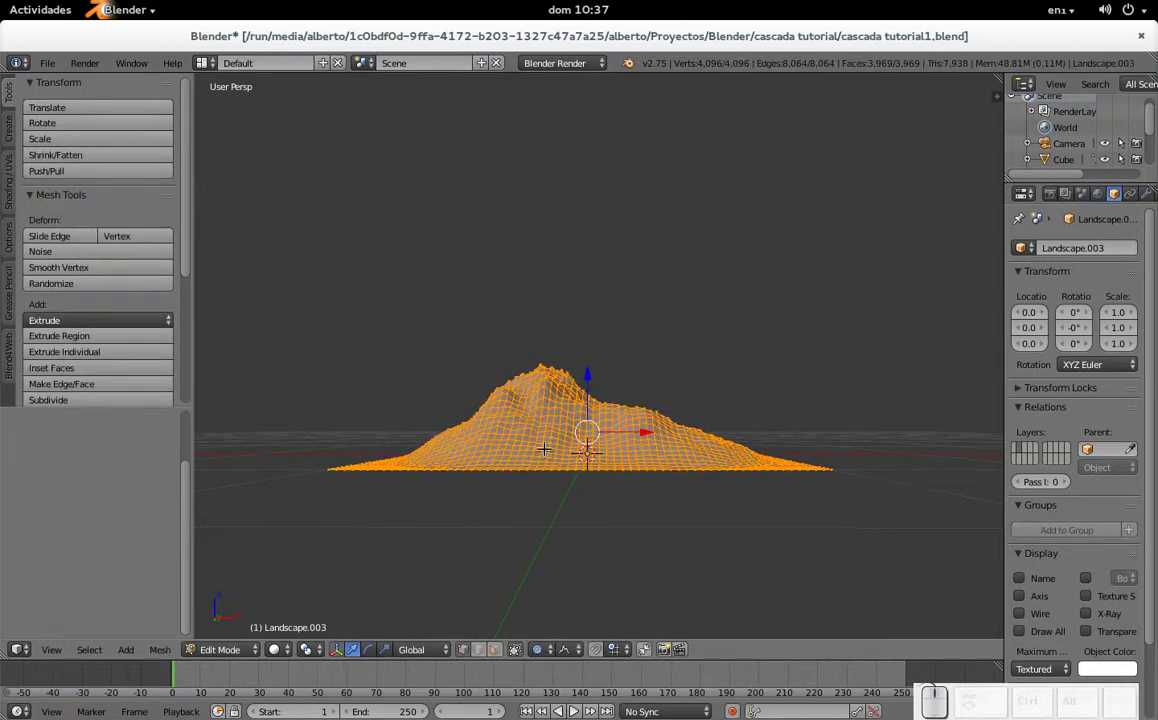
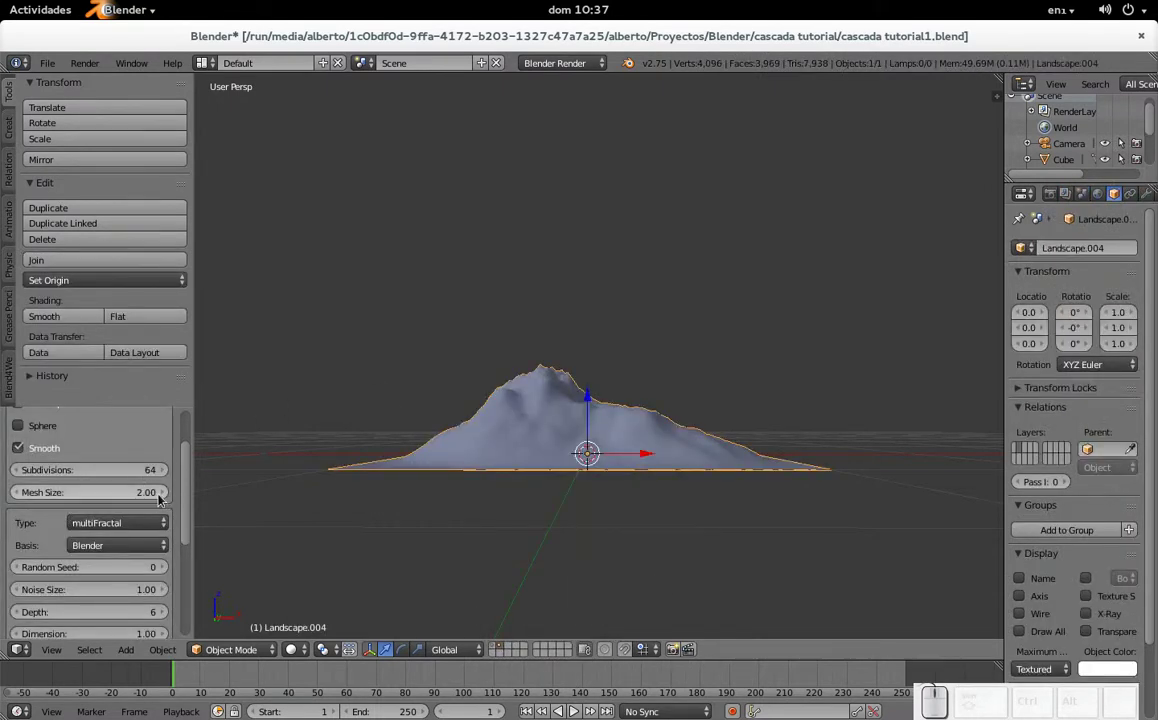
- Enlarge the landscape's Mesh Size and zoom around to judge the wider terrain
drag(97, 500, 447, 460)
scroll(down, 3)
scroll(down, 3)
scroll(up, 3)
scroll(down, 3)
scroll(up, 3)
scroll(down, 3)
scroll(up, 3)
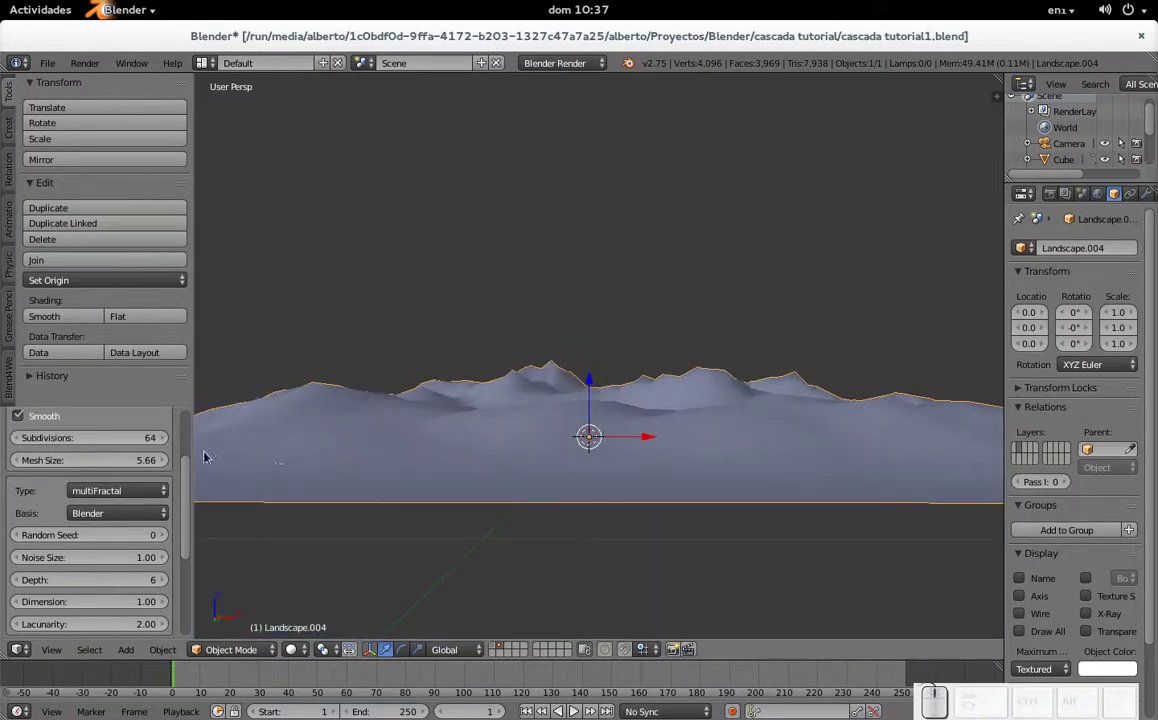
- Put the Mesh Size back to 2.00
click(118, 471)
click(134, 464)
key(KP_2)
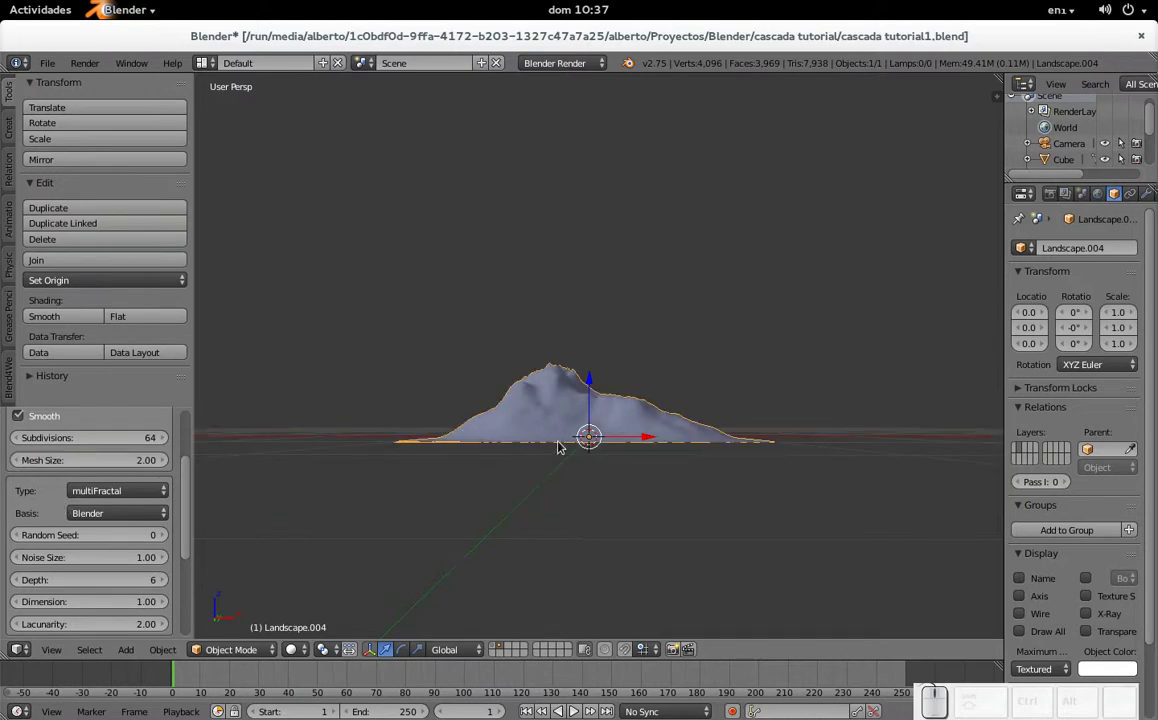
- Switch the terrain Type to Marble and orbit around to inspect the result
click(128, 497)
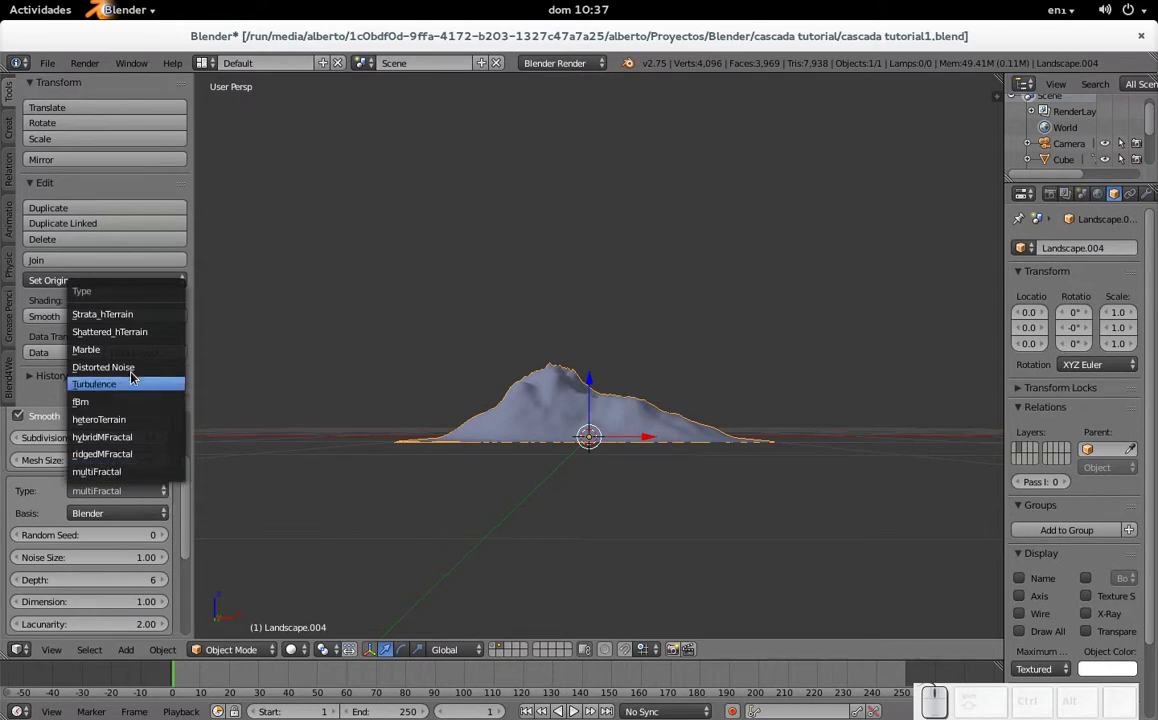
click(141, 357)
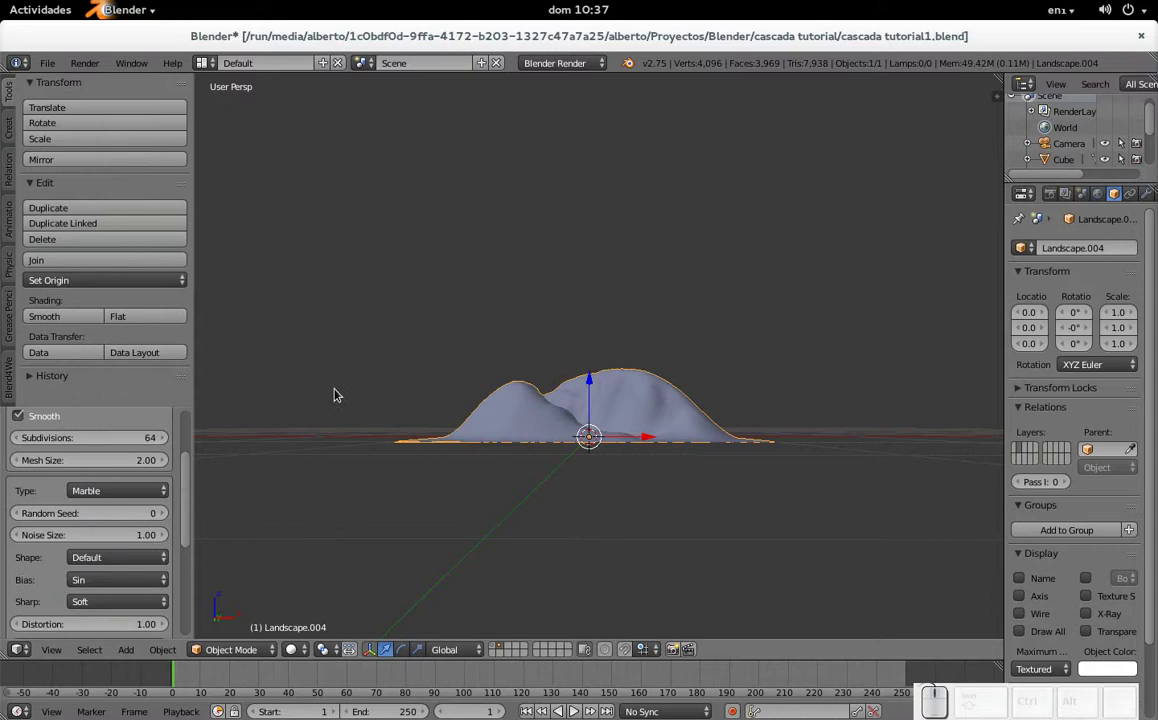
drag(637, 419, 664, 427)
scroll(up, 3)
scroll(down, 3)
drag(578, 492, 599, 464)
scroll(up, 3)
drag(727, 469, 593, 423)
scroll(up, 3)
drag(696, 522, 303, 524)
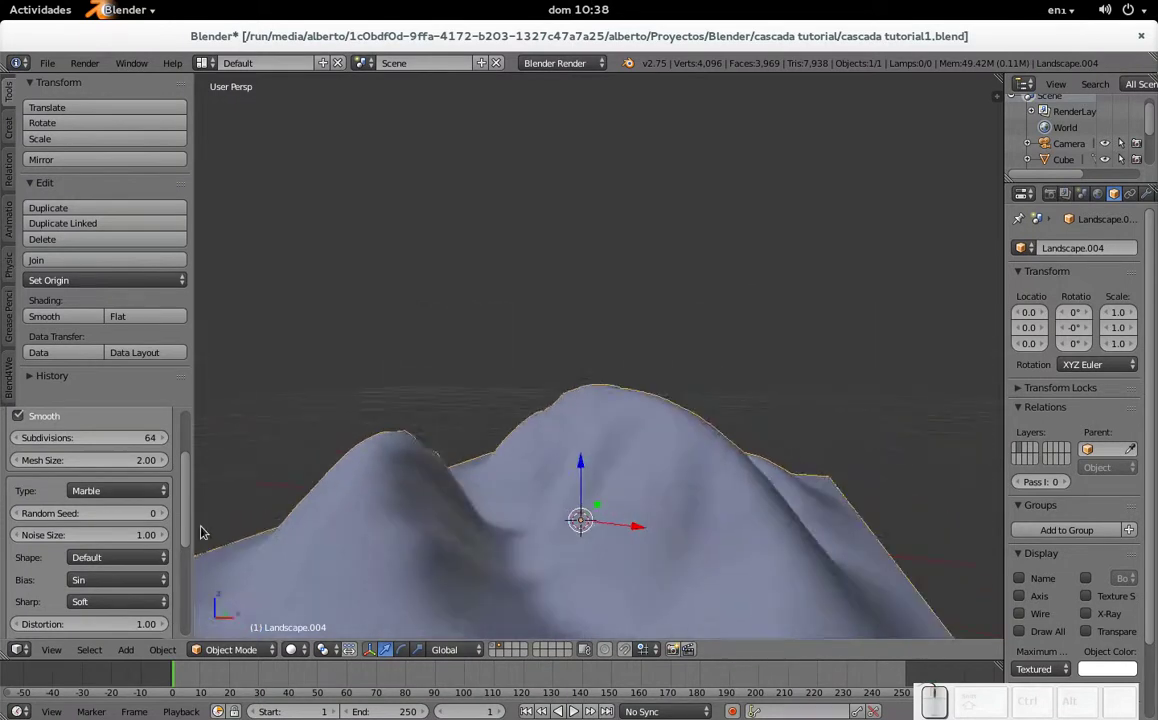
- Set the terrain Type to multiFractal with a Voronoi_F3 noise basis for jagged peaks
click(115, 502)
click(117, 495)
click(127, 474)
scroll(down, 3)
scroll(down, 3)
click(130, 515)
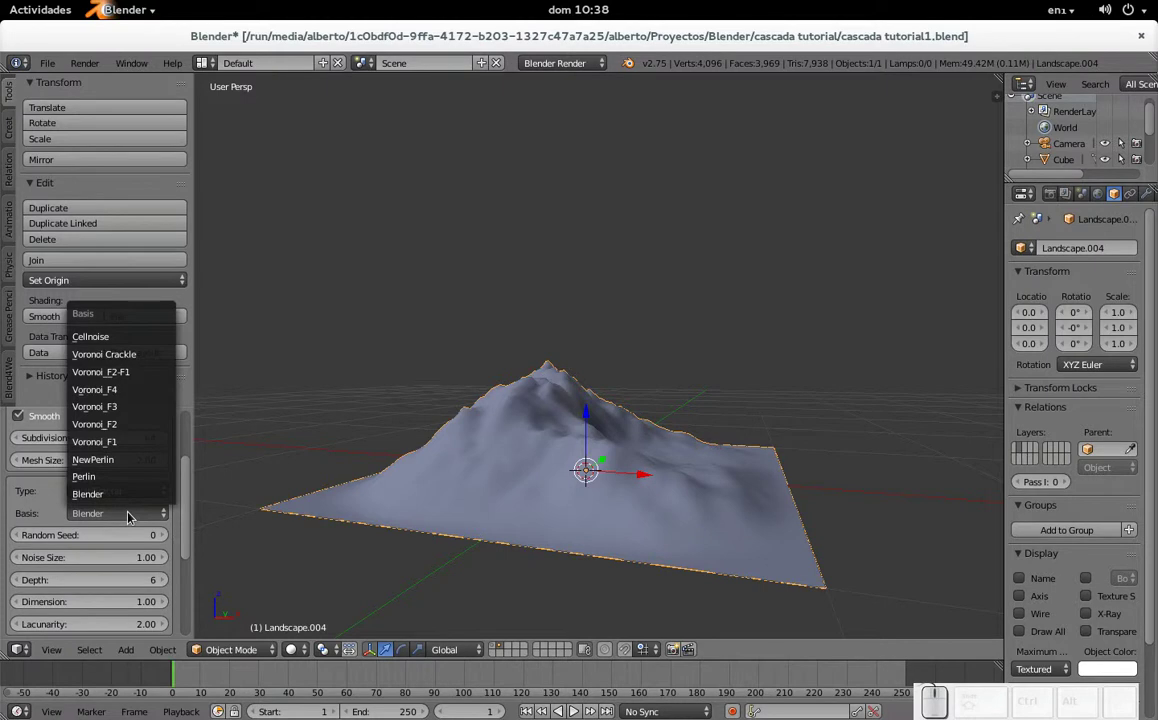
click(140, 413)
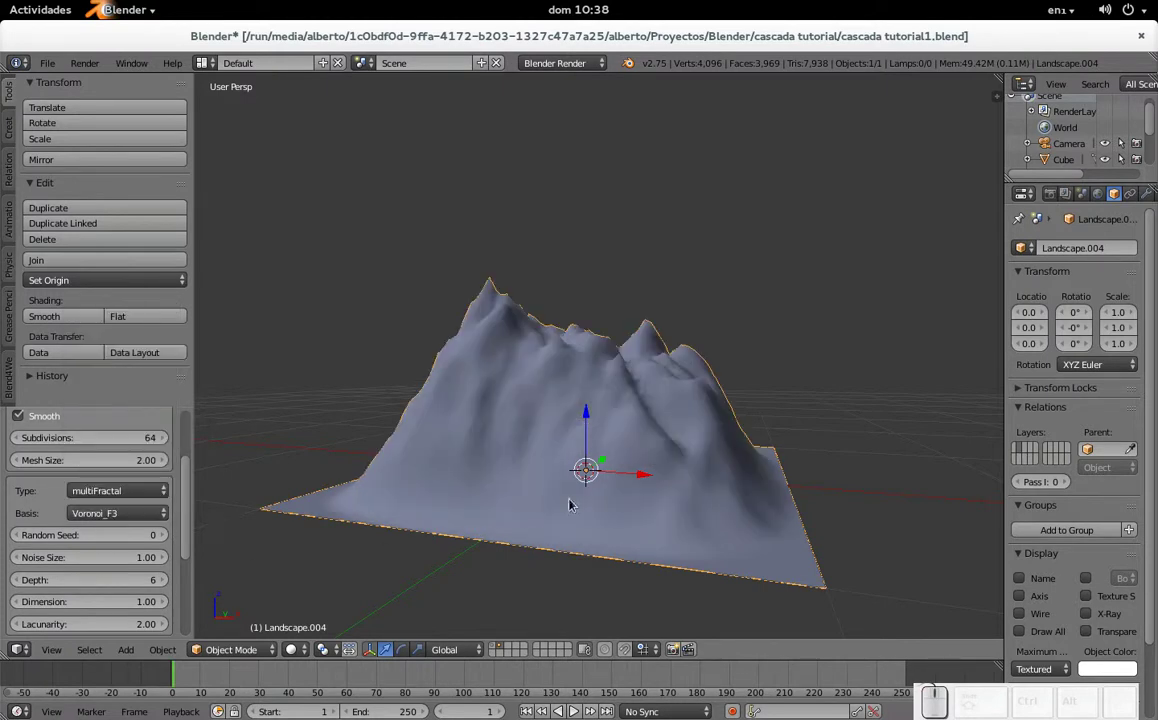
middle_click(1106, 203)
- In the Texture tab, create a Voronoi texture and then remove it again
click(1064, 203)
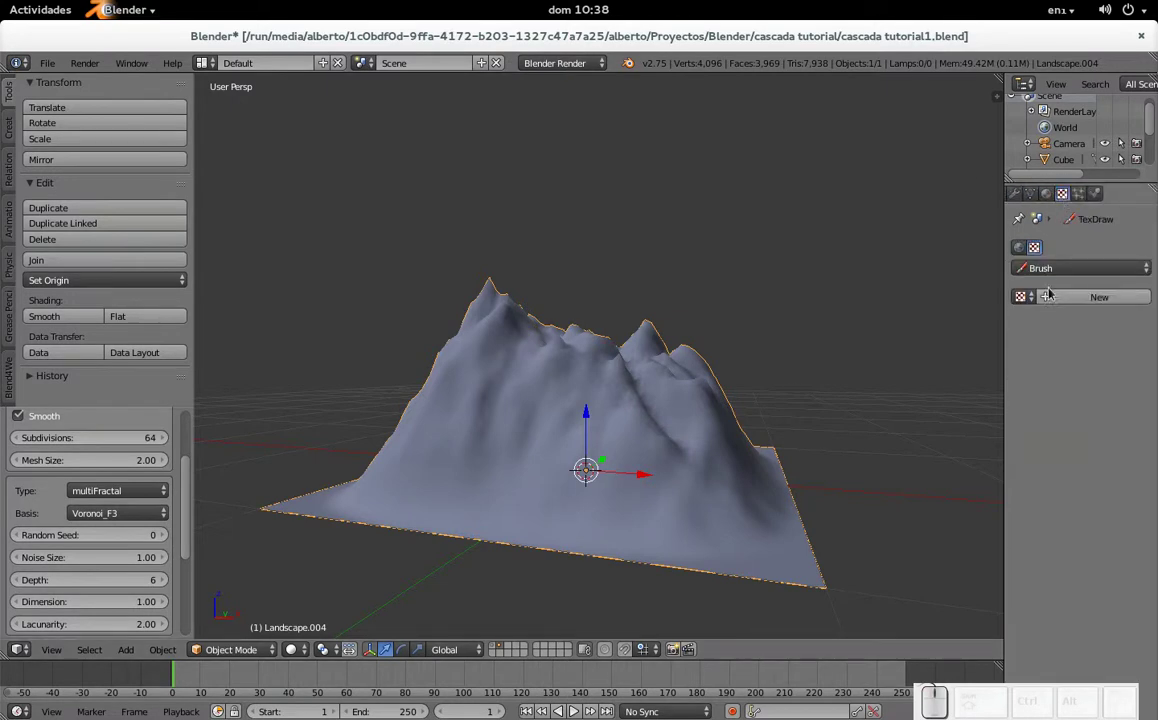
click(1077, 303)
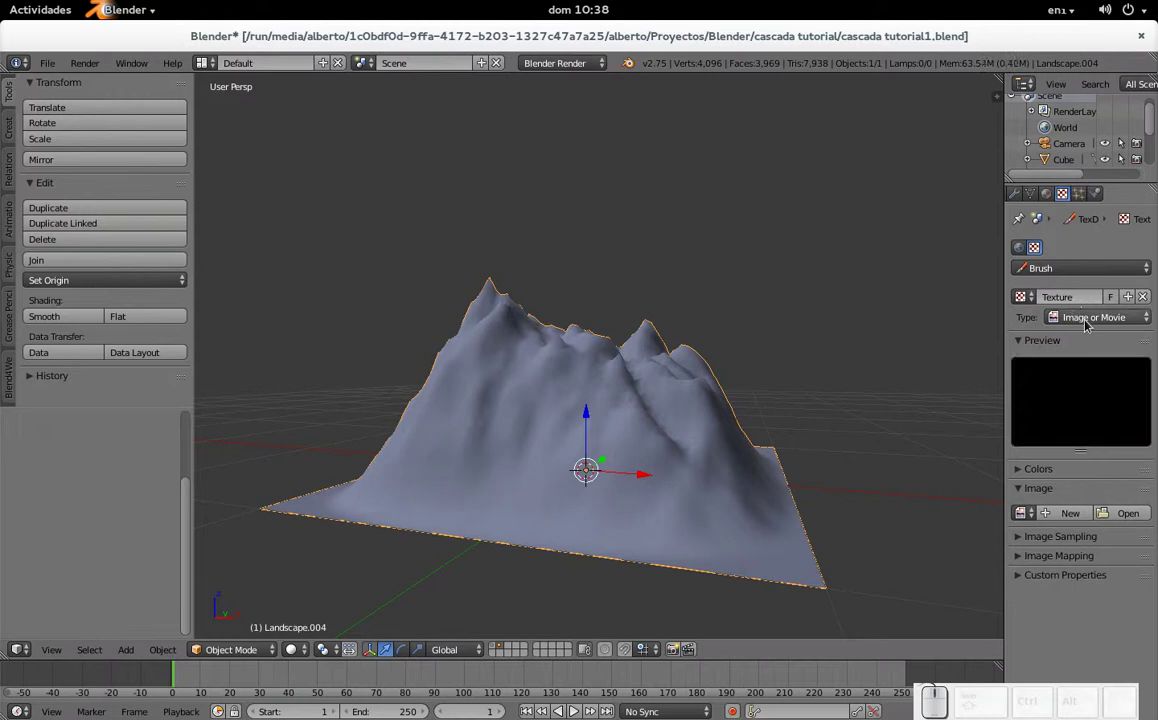
click(1088, 325)
click(1088, 325)
click(1102, 322)
click(1111, 564)
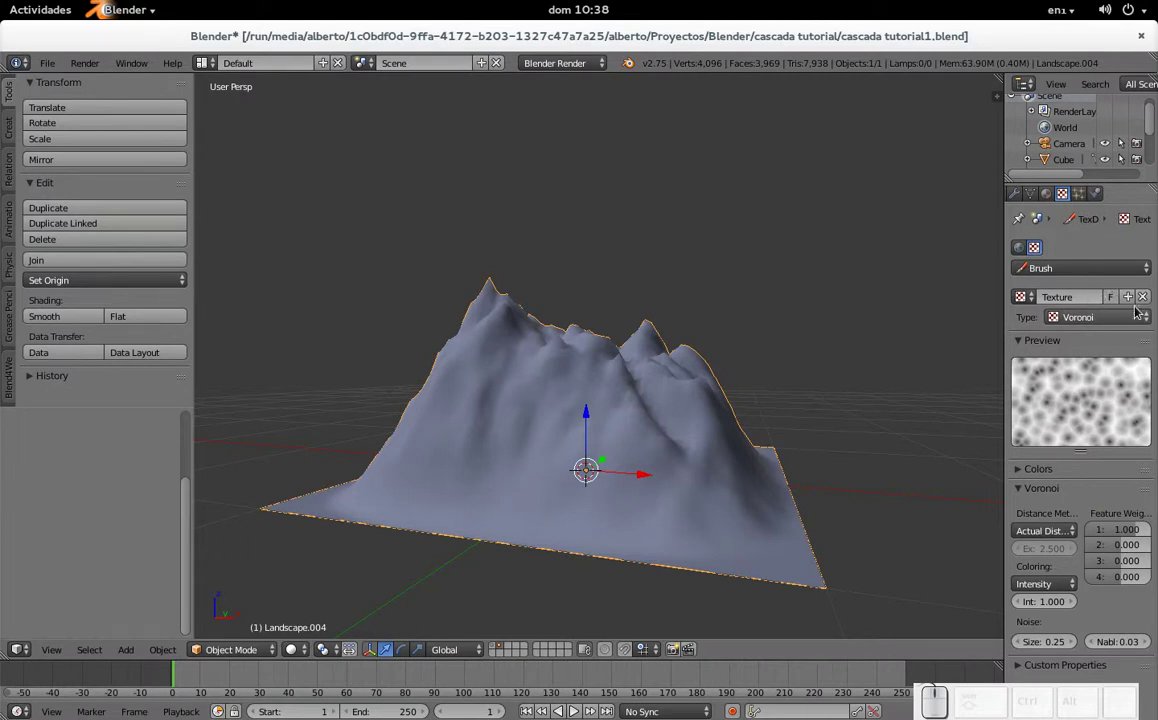
click(1144, 301)
drag(1047, 199, 1105, 209)
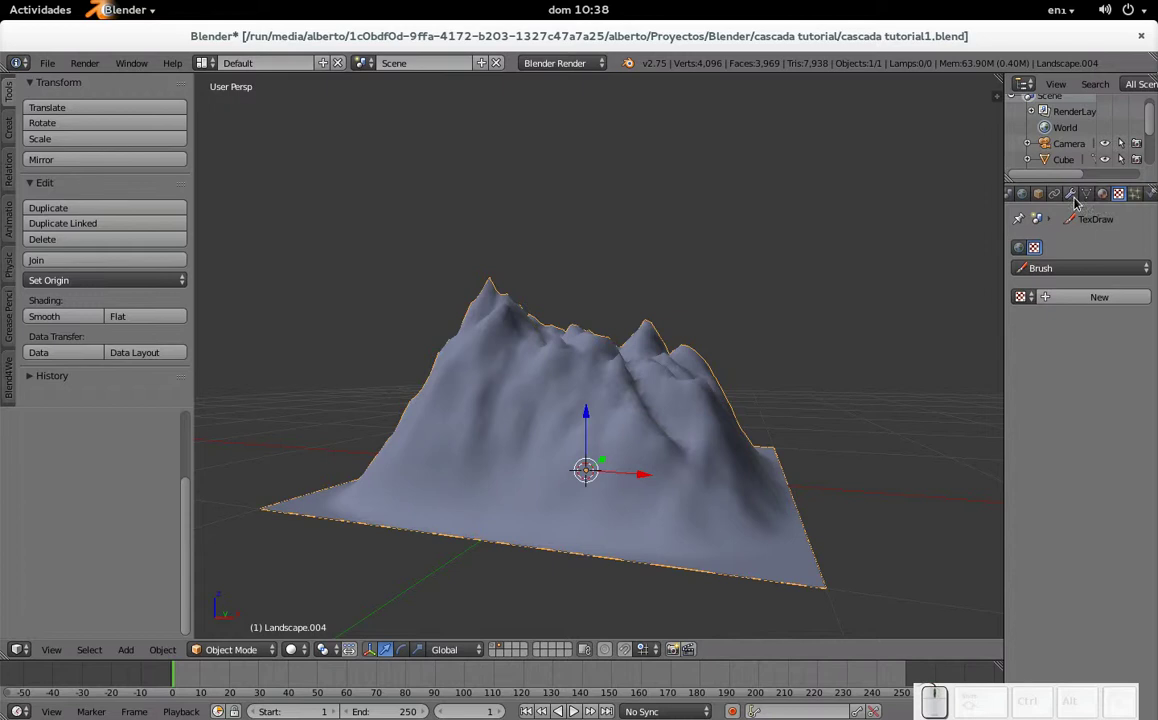
- Undo the texture changes and delete the current landscape
key(ctrl+z)
key(ctrl+z)
key(x)
click(606, 421)
middle_click(567, 379)
- Add a new Landscape mesh and bring up its noise Basis choices
key(shift+a)
click(668, 557)
click(117, 512)
click(127, 462)
- Preview the Cellnoise noise basis on the landscape and inspect the resulting cliff wall up close
click(138, 512)
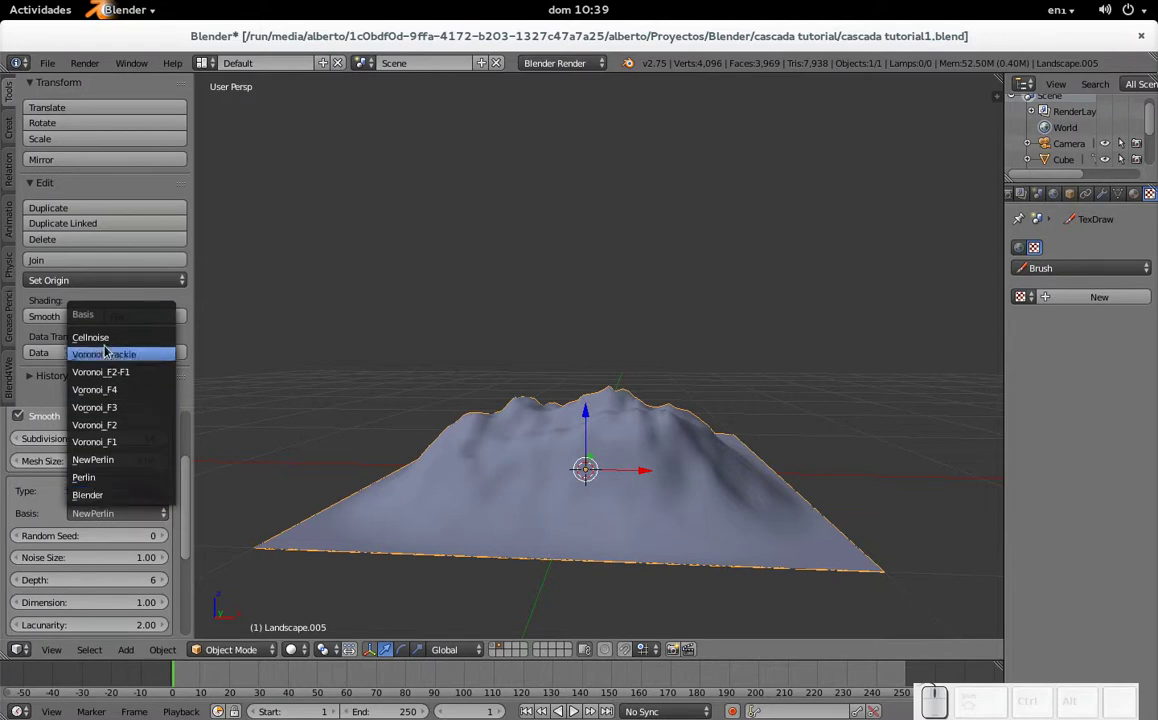
click(108, 340)
drag(764, 417, 584, 423)
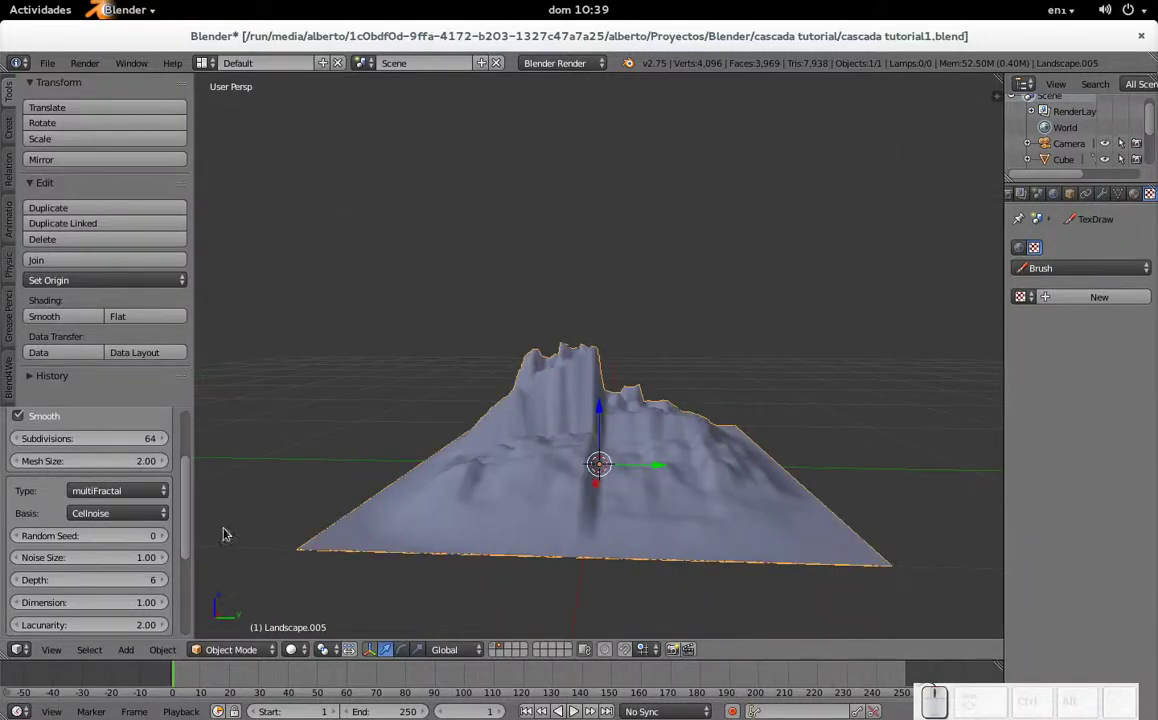
drag(660, 461, 208, 509)
click(168, 514)
drag(598, 456, 698, 406)
drag(753, 456, 552, 433)
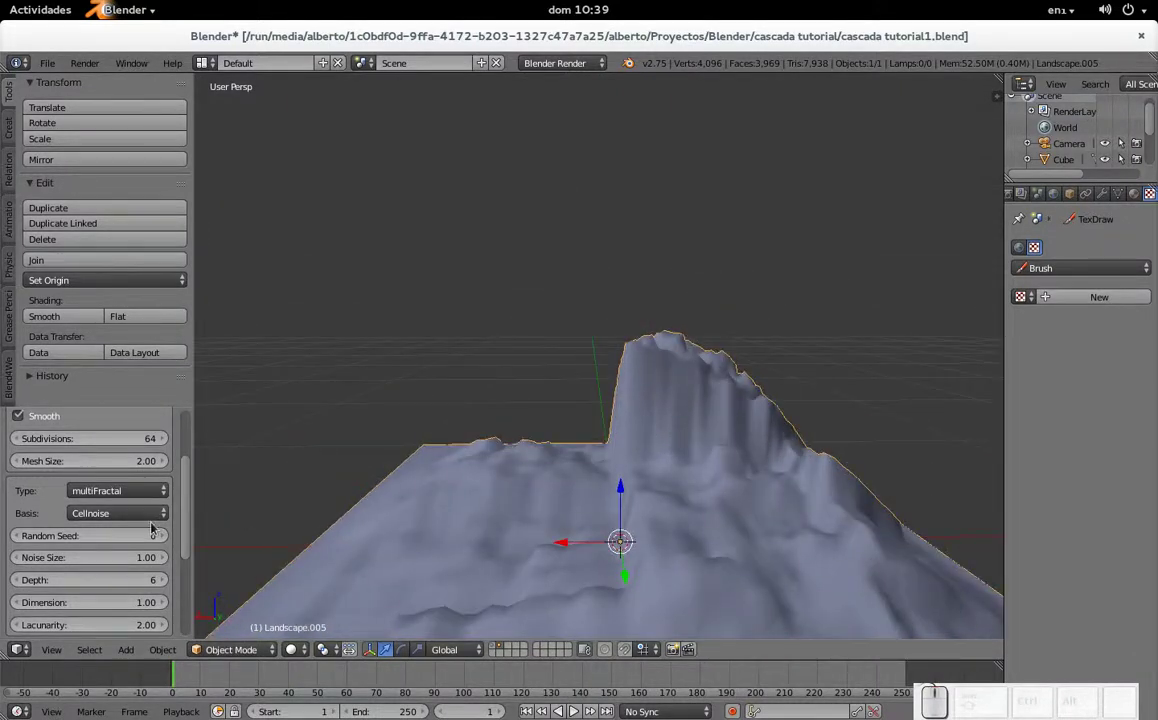
- Set the landscape's noise basis to Blender and return to a front view of the terrain
click(148, 495)
click(148, 480)
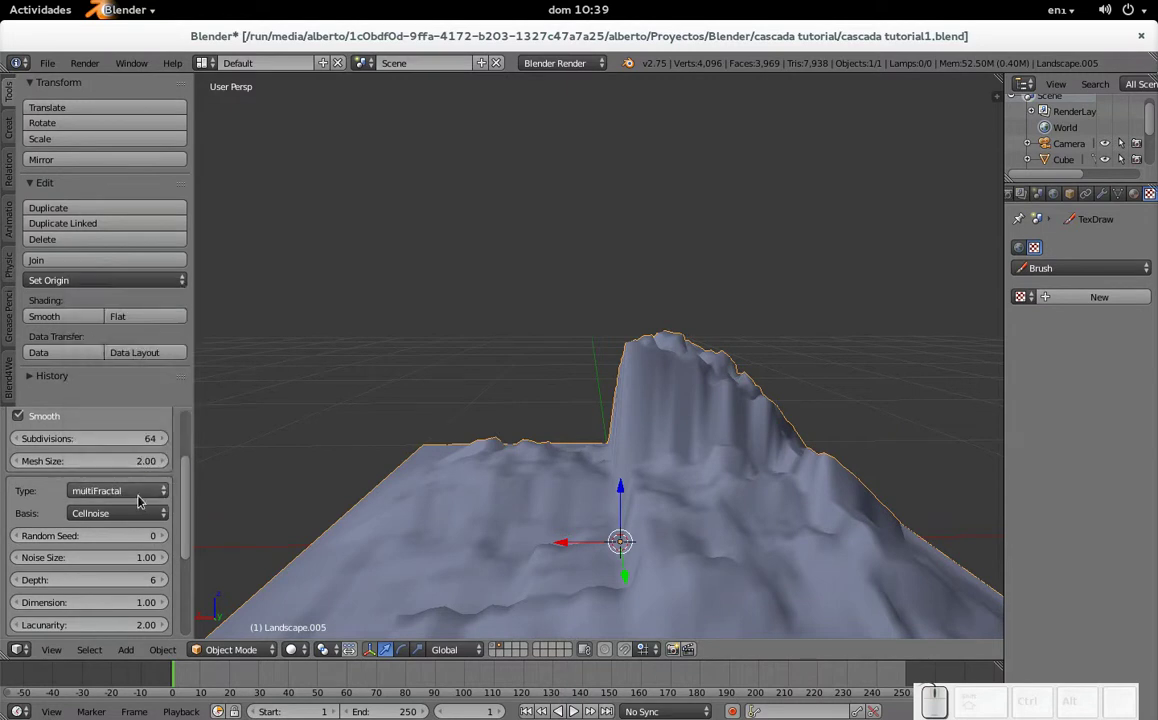
click(131, 515)
click(143, 493)
middle_click(594, 423)
drag(613, 424, 430, 480)
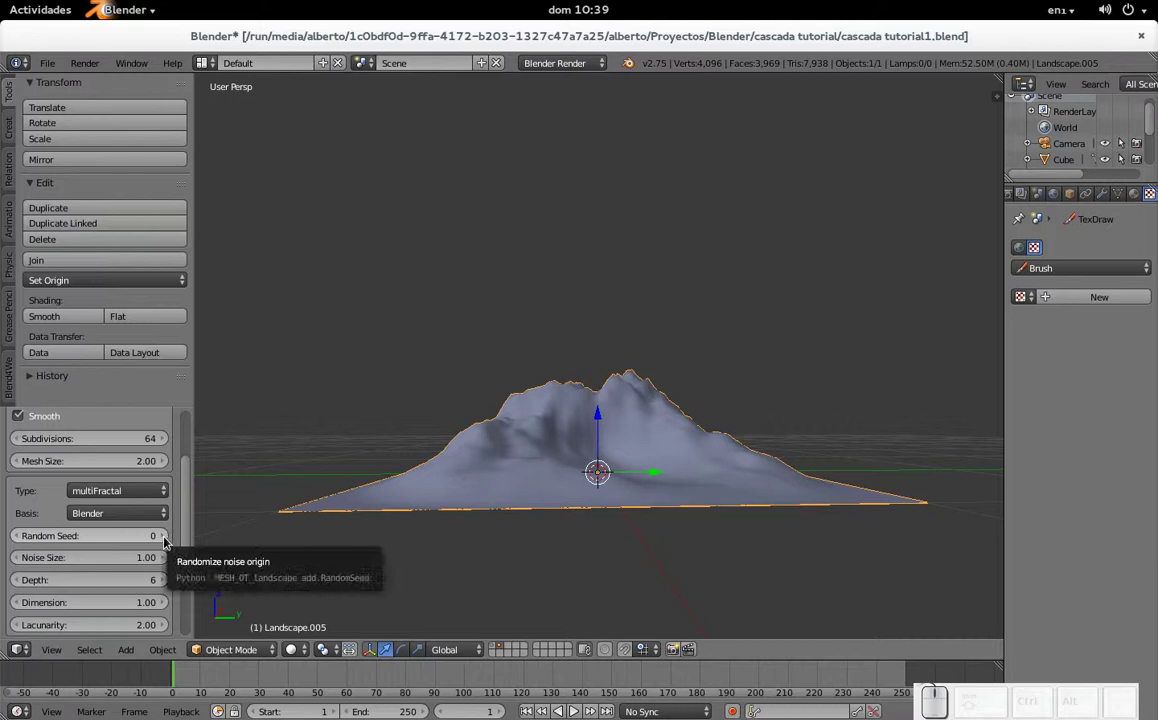
- Step the landscape's random seed up to 20, settle it at 19, and look down on the terrain
click(168, 539)
click(168, 539)
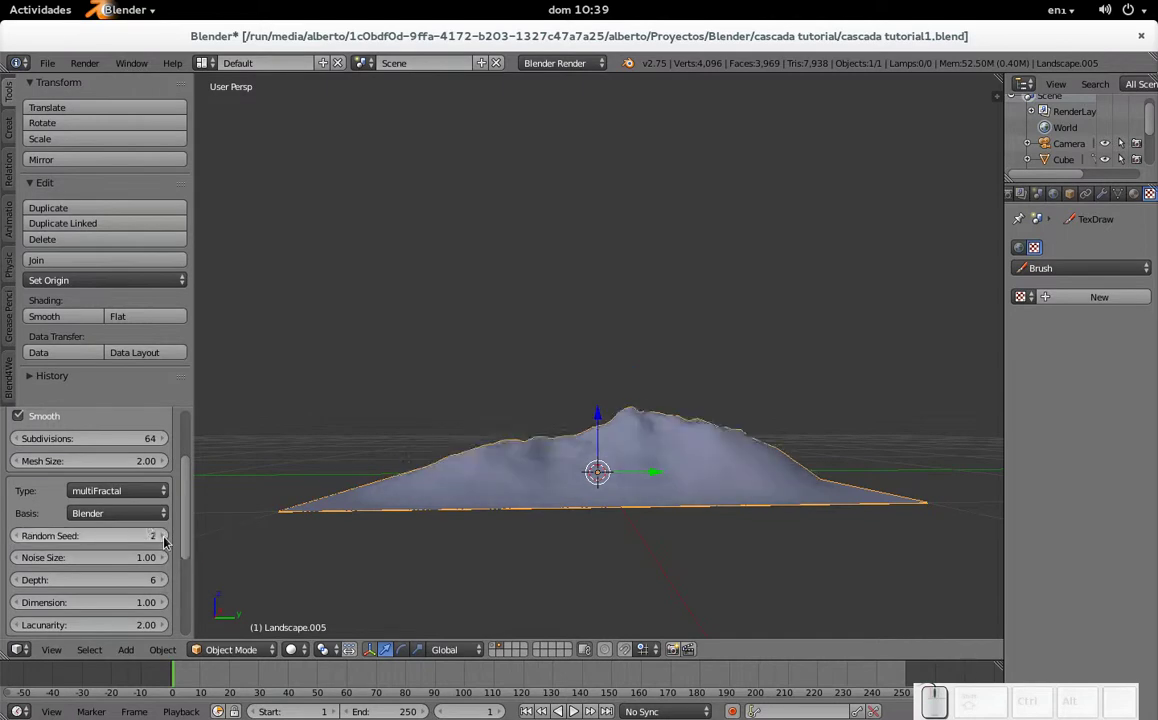
click(168, 539)
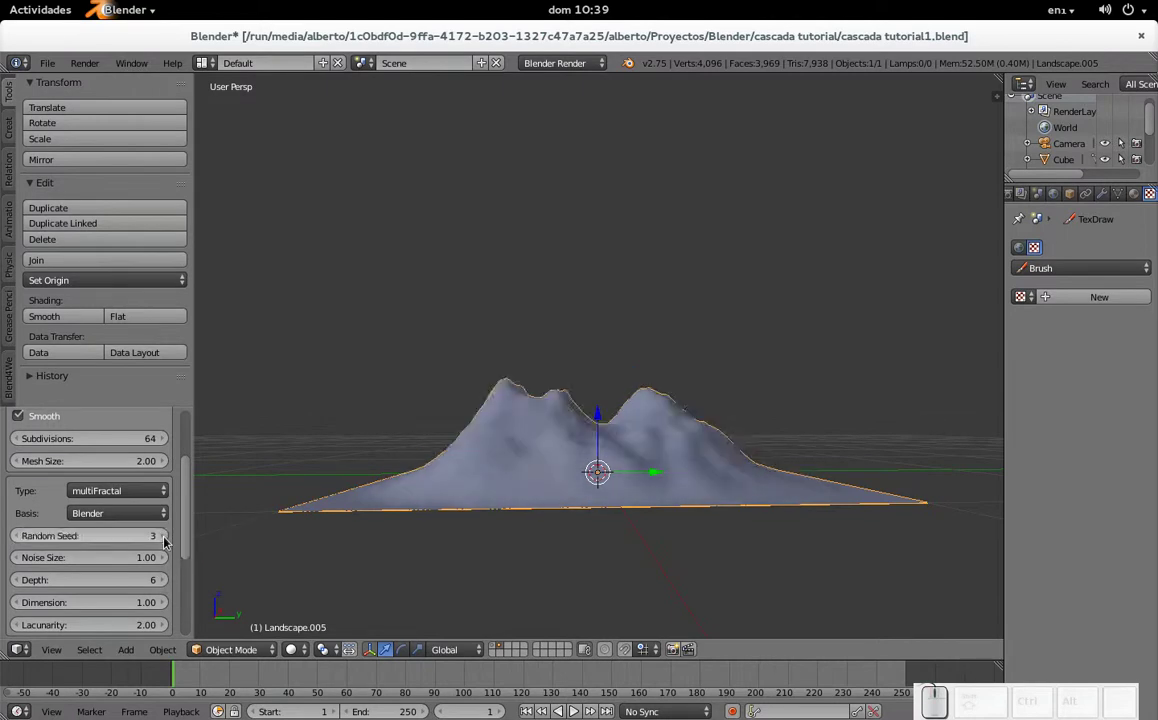
click(168, 539)
click(168, 539)
click(168, 539)
click(168, 539)
click(168, 539)
click(168, 539)
click(168, 539)
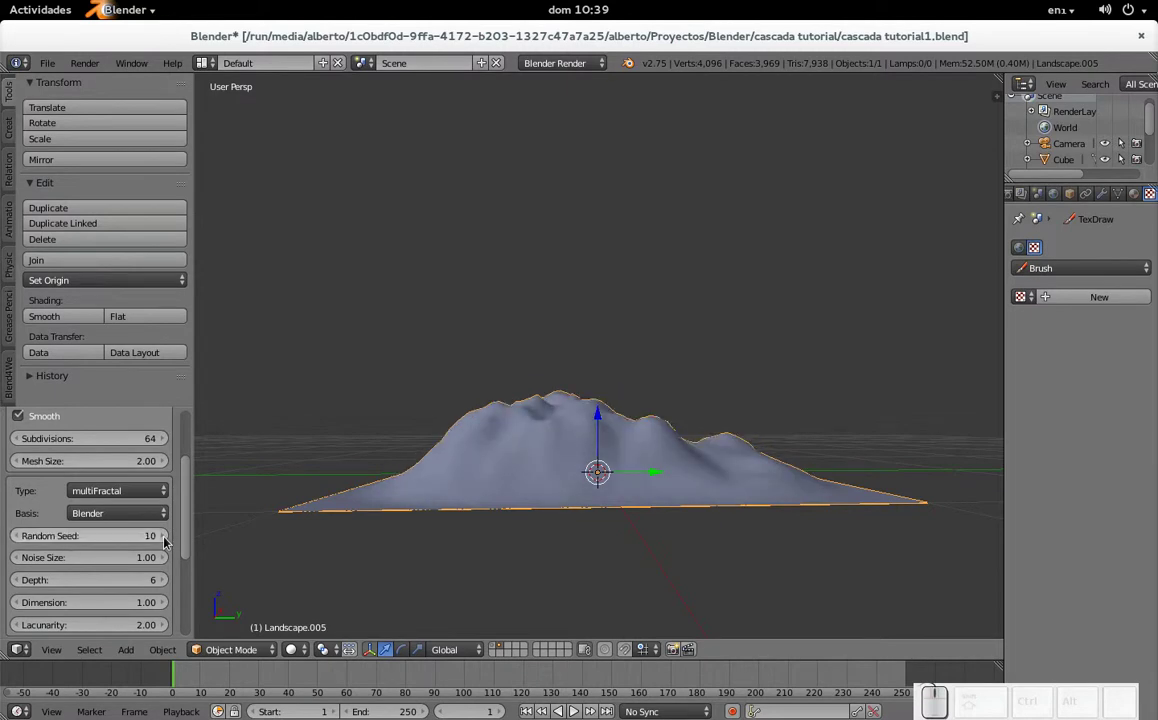
click(168, 539)
click(168, 539)
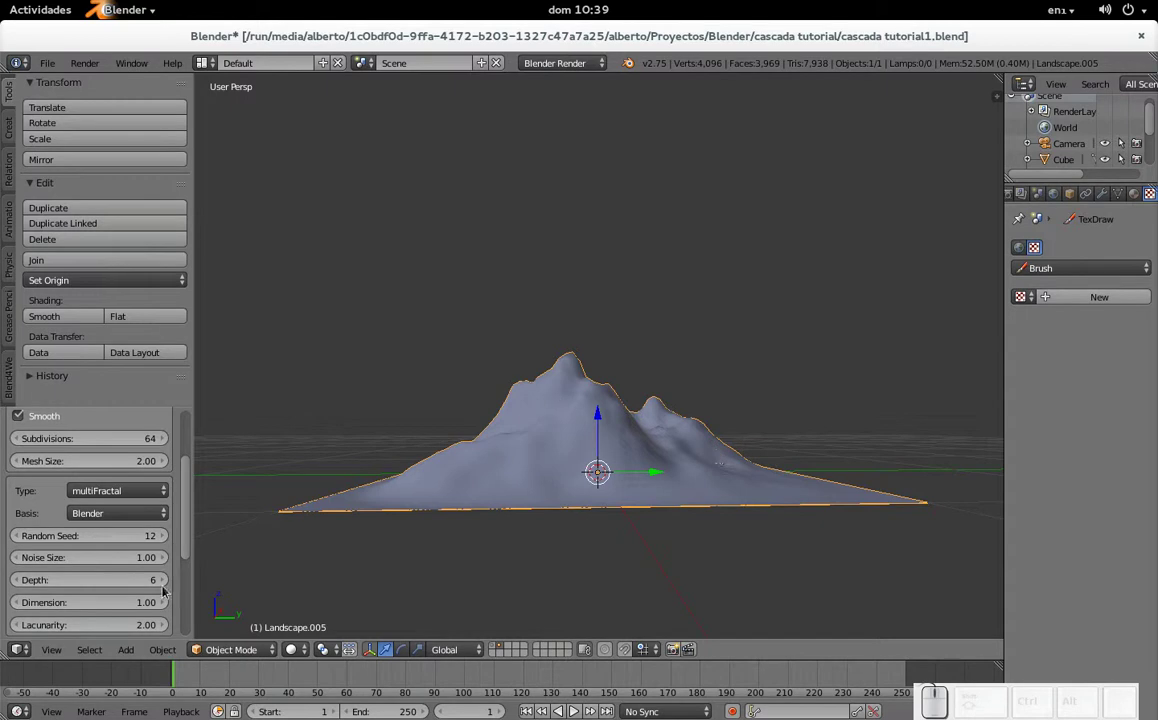
click(169, 539)
click(169, 539)
click(169, 539)
click(169, 539)
click(170, 539)
click(170, 539)
click(170, 539)
click(170, 539)
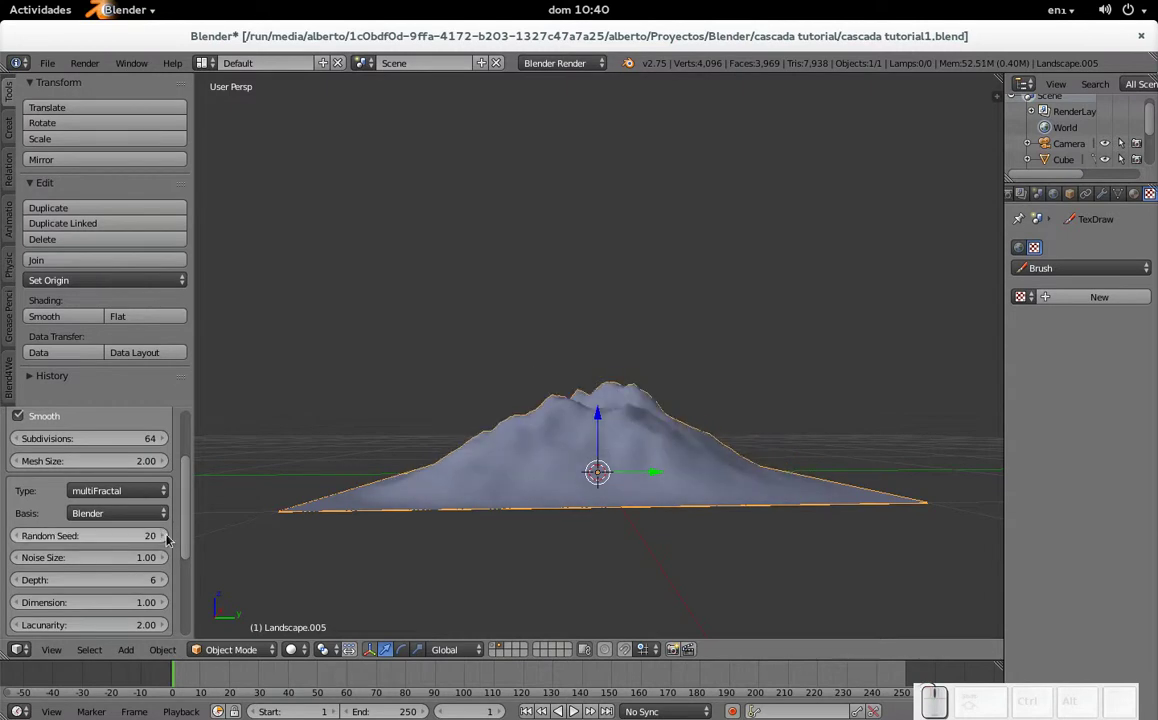
click(21, 538)
drag(560, 426, 272, 514)
drag(93, 563, 91, 565)
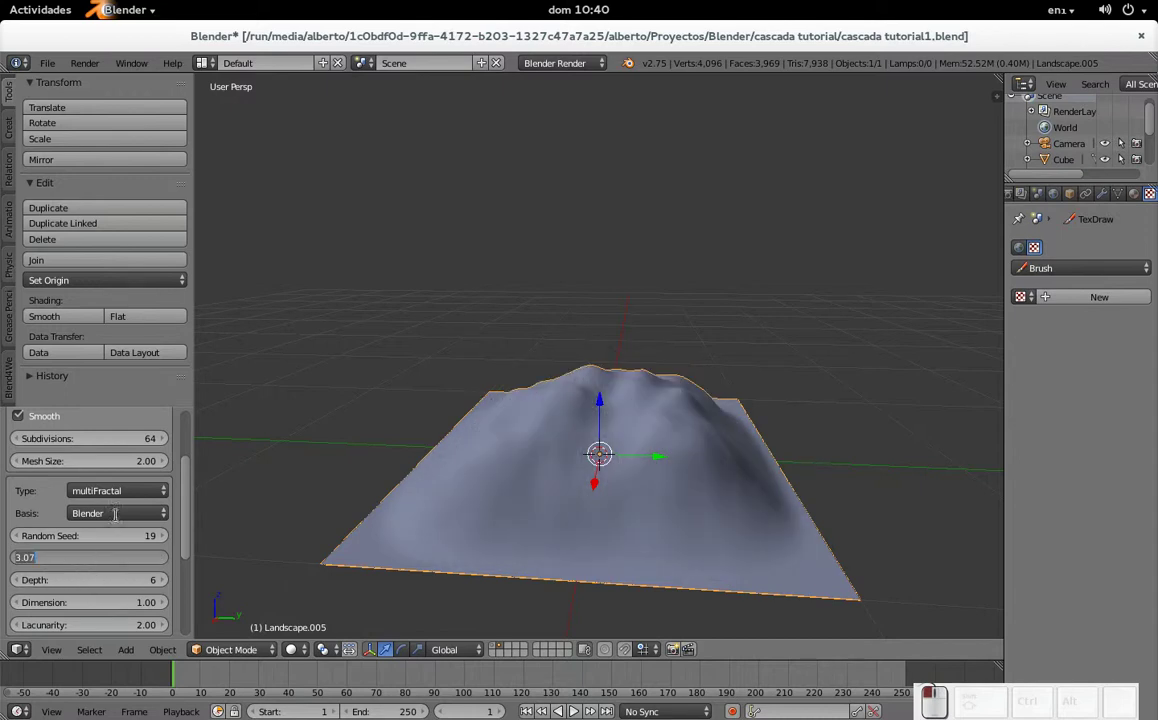
- Confirm noise size 2, test noise depths from 1 up to 9, then return depth to 6
key(KP_2)
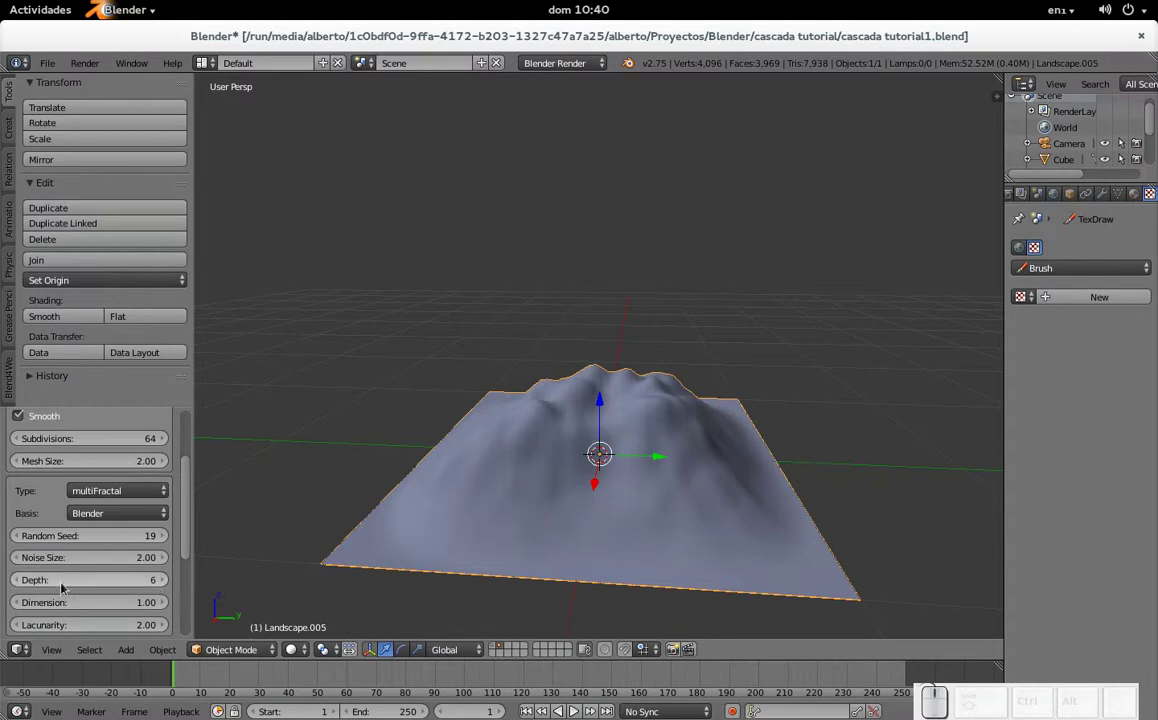
click(22, 587)
click(22, 587)
click(22, 587)
click(22, 587)
click(22, 587)
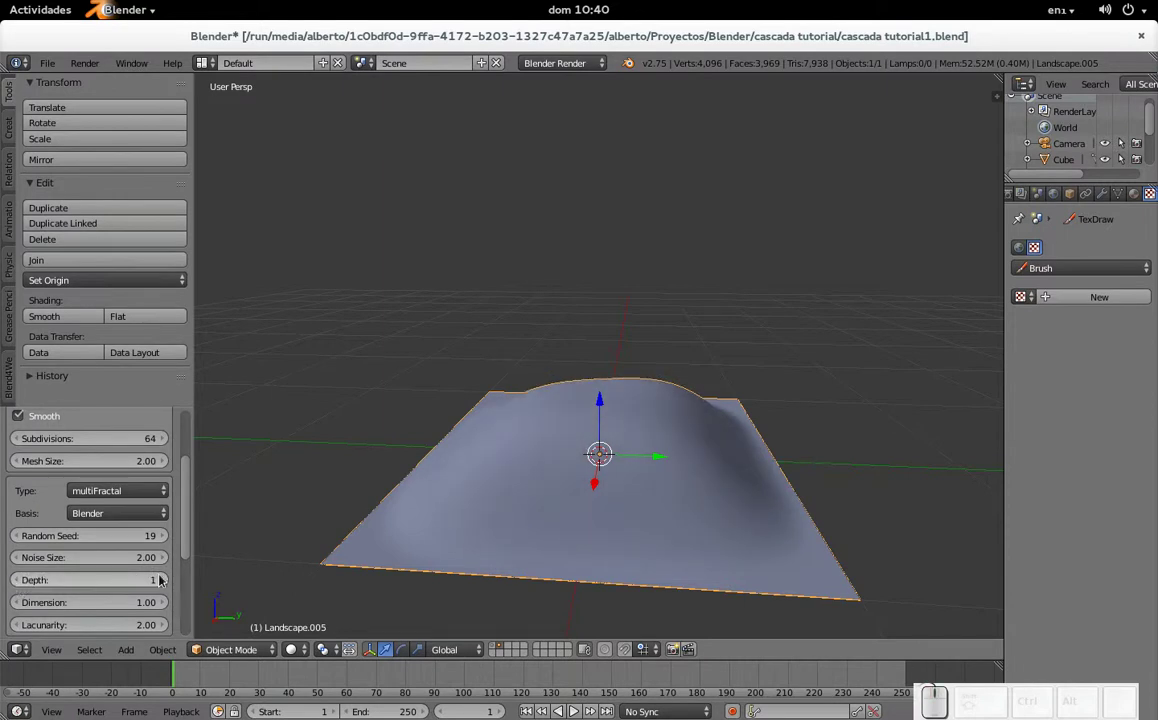
double_click(166, 578)
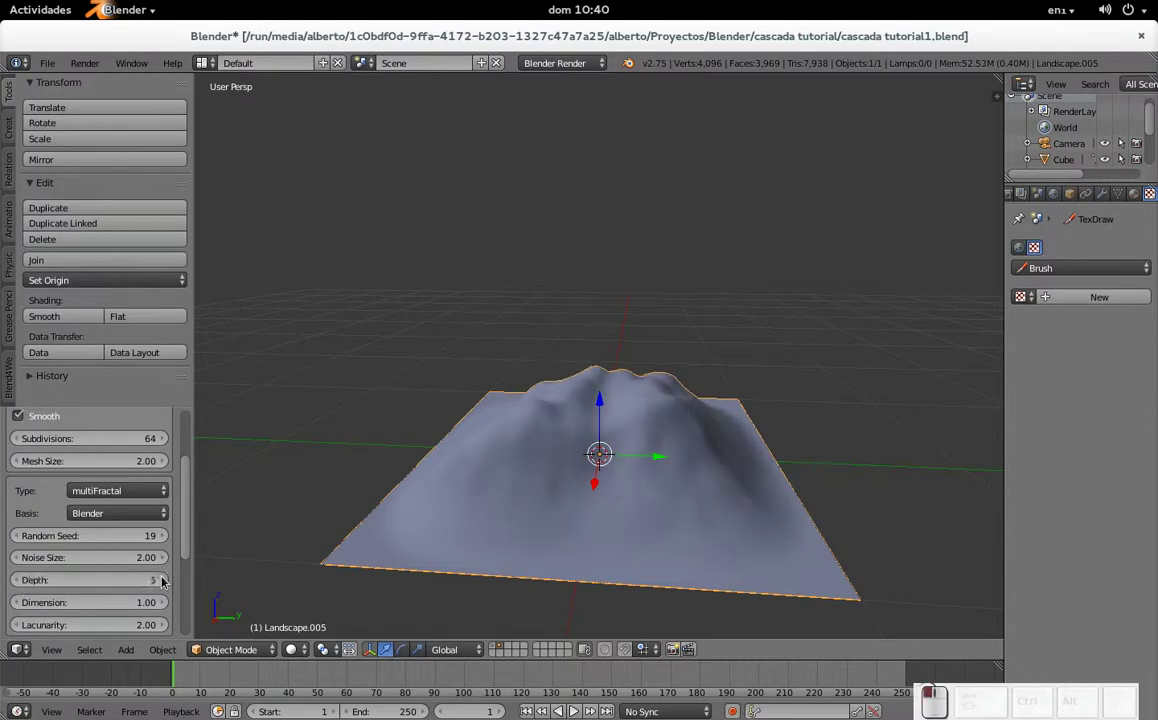
click(165, 580)
click(165, 580)
click(23, 583)
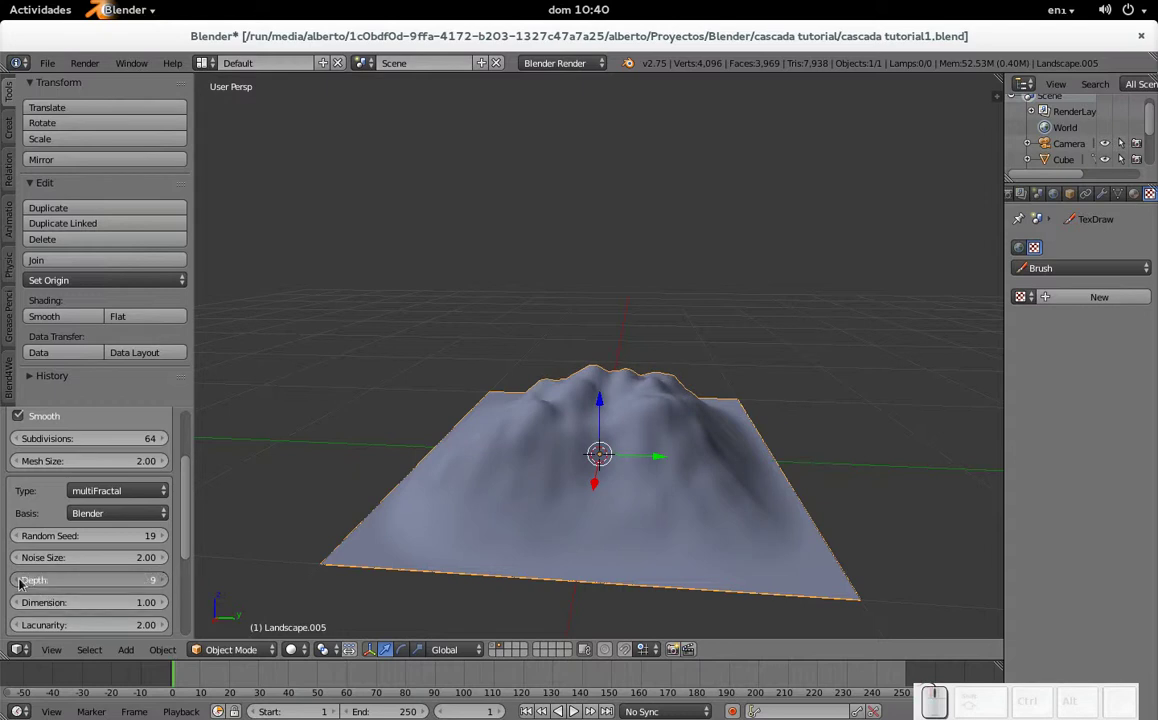
click(23, 583)
- Drop the landscape's dimension to 0.01 so the terrain rises into tall jagged spikes
click(23, 583)
scroll(down, 3)
drag(97, 542, 244, 458)
middle_click(248, 439)
drag(155, 541, 172, 572)
drag(708, 338, 607, 316)
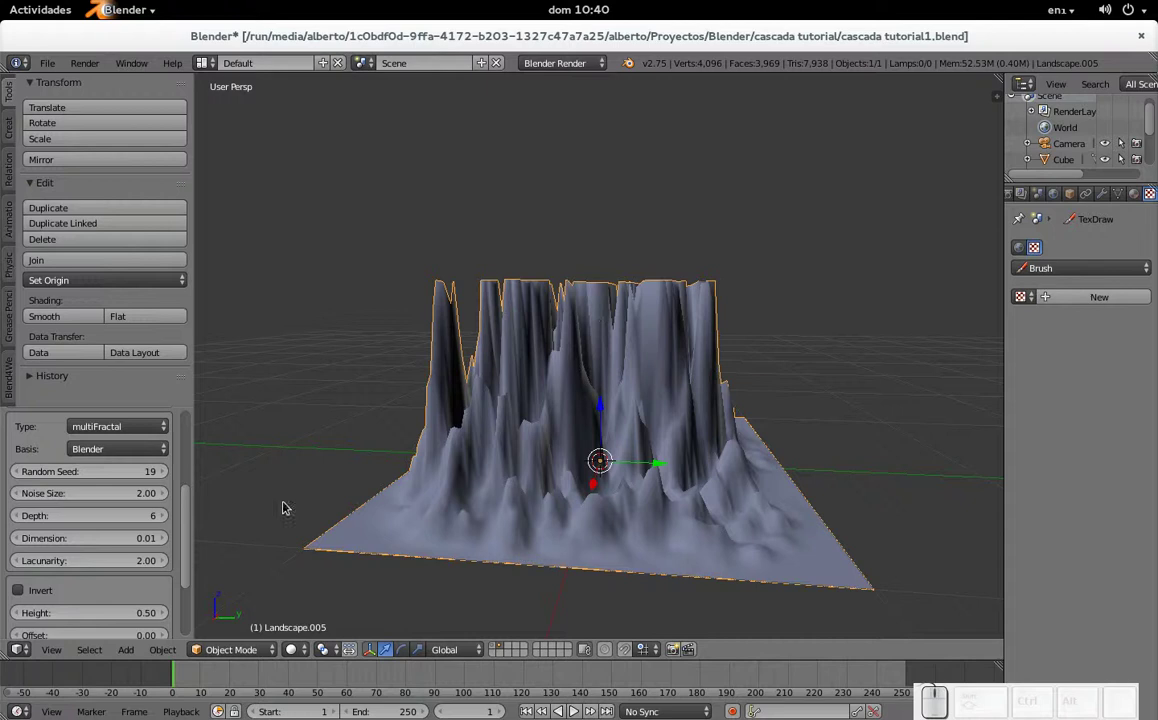
- Raise the landscape's dimension step by step and settle it at 0.70
click(167, 541)
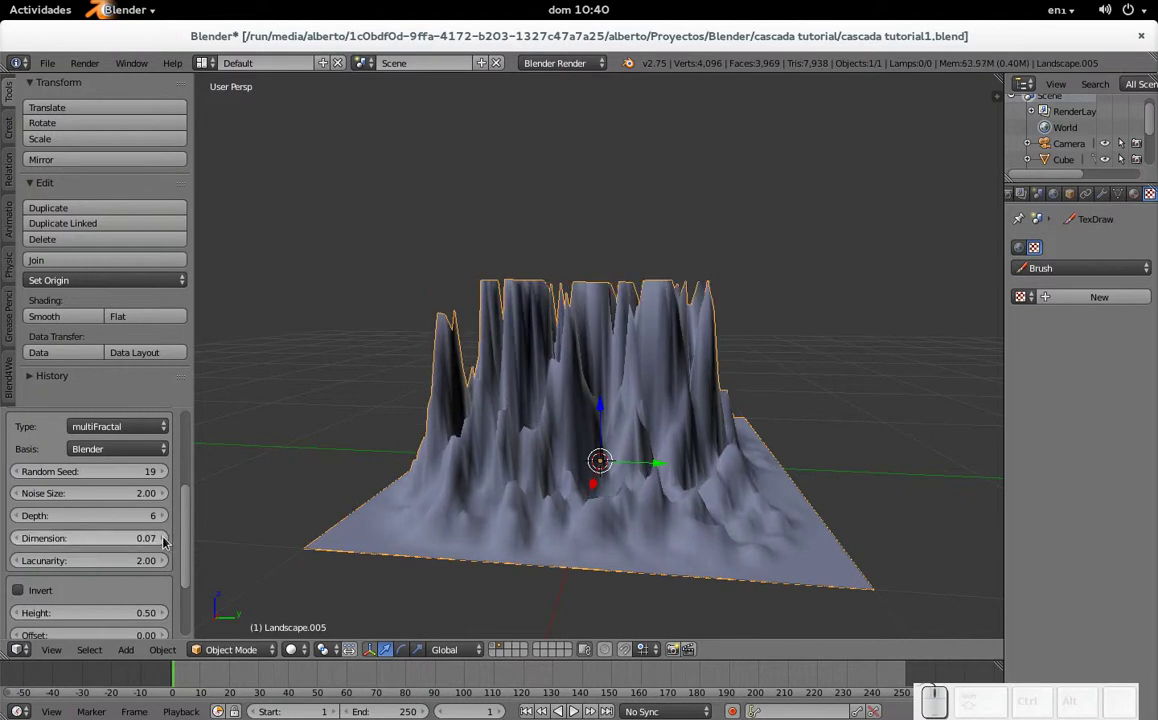
click(167, 539)
click(167, 539)
click(167, 539)
click(167, 542)
click(167, 542)
click(167, 539)
click(167, 542)
click(167, 539)
click(167, 539)
click(167, 539)
click(167, 542)
click(167, 542)
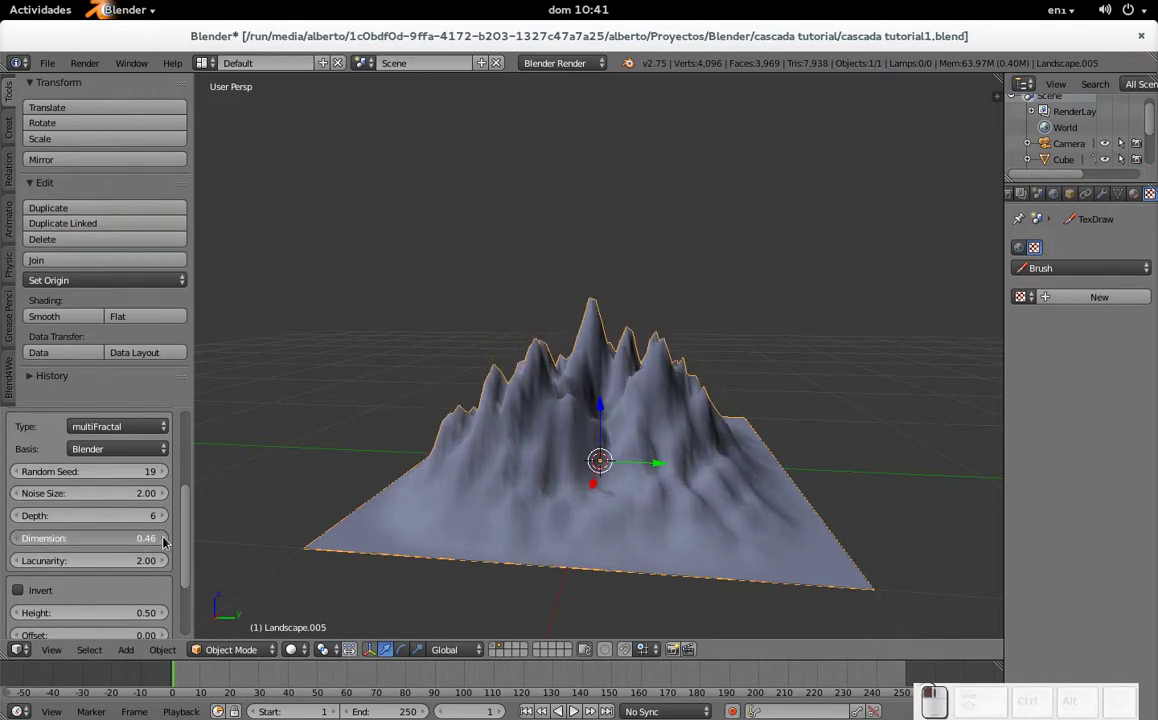
double_click(167, 542)
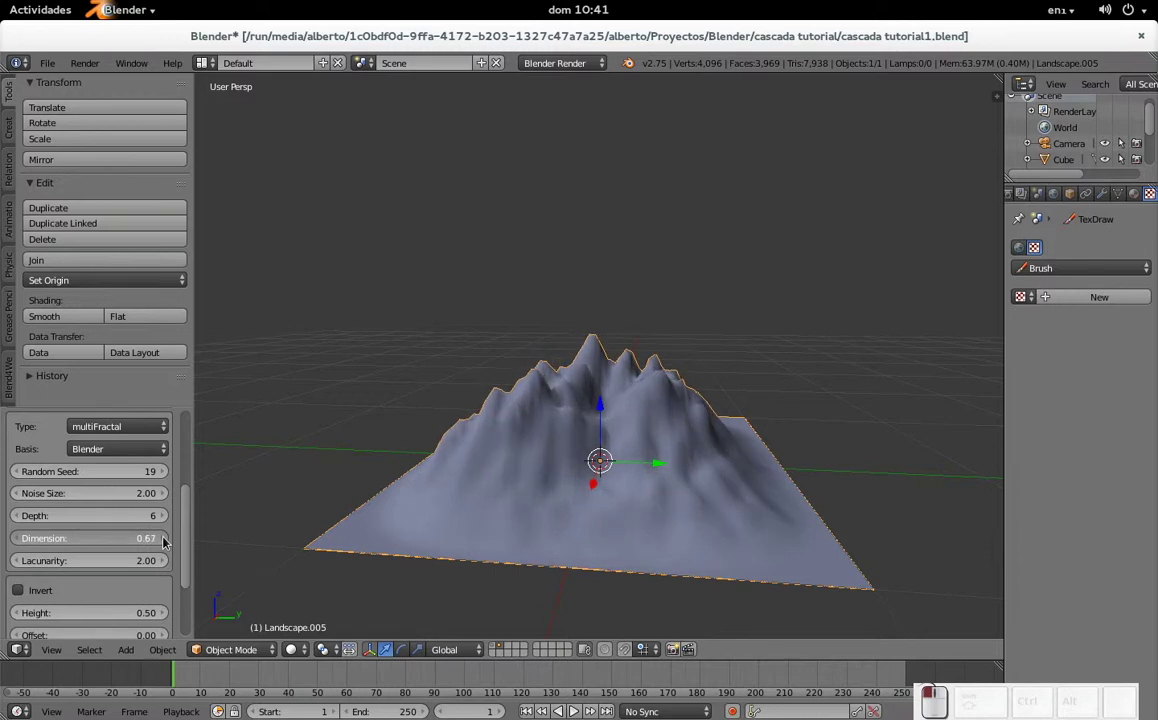
click(167, 539)
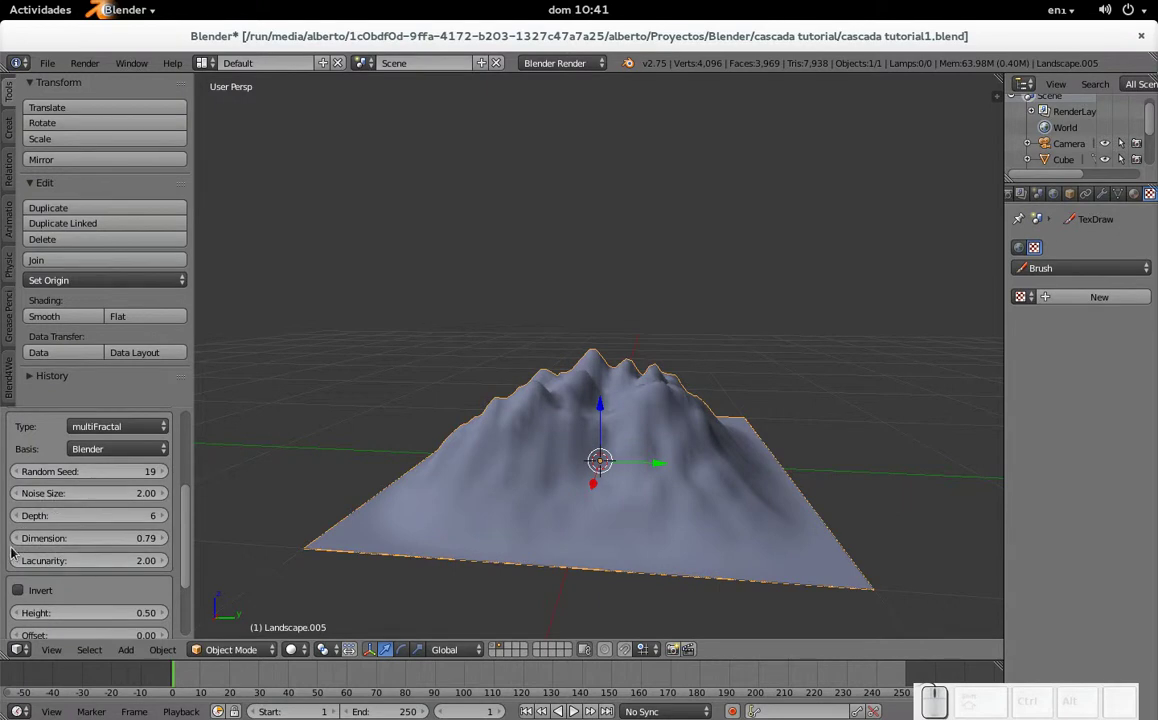
click(20, 543)
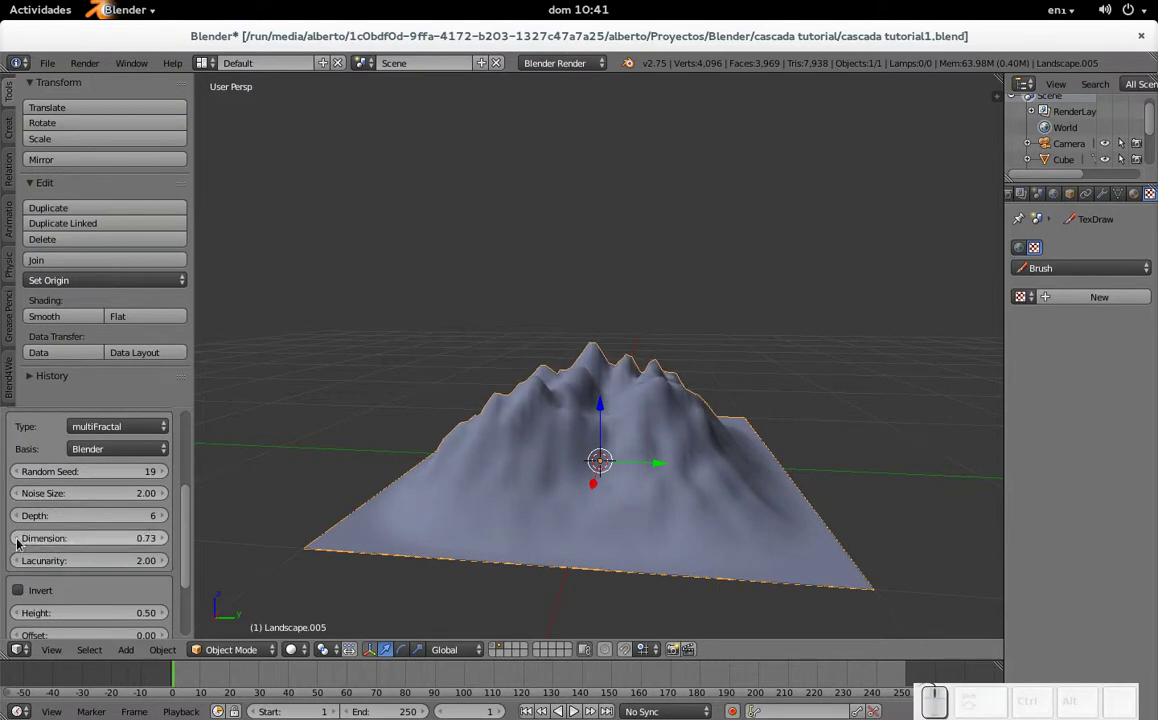
click(21, 543)
- Test lacunarity 6.00 on the mountain, then restore it to 2.00
drag(85, 565, 85, 565)
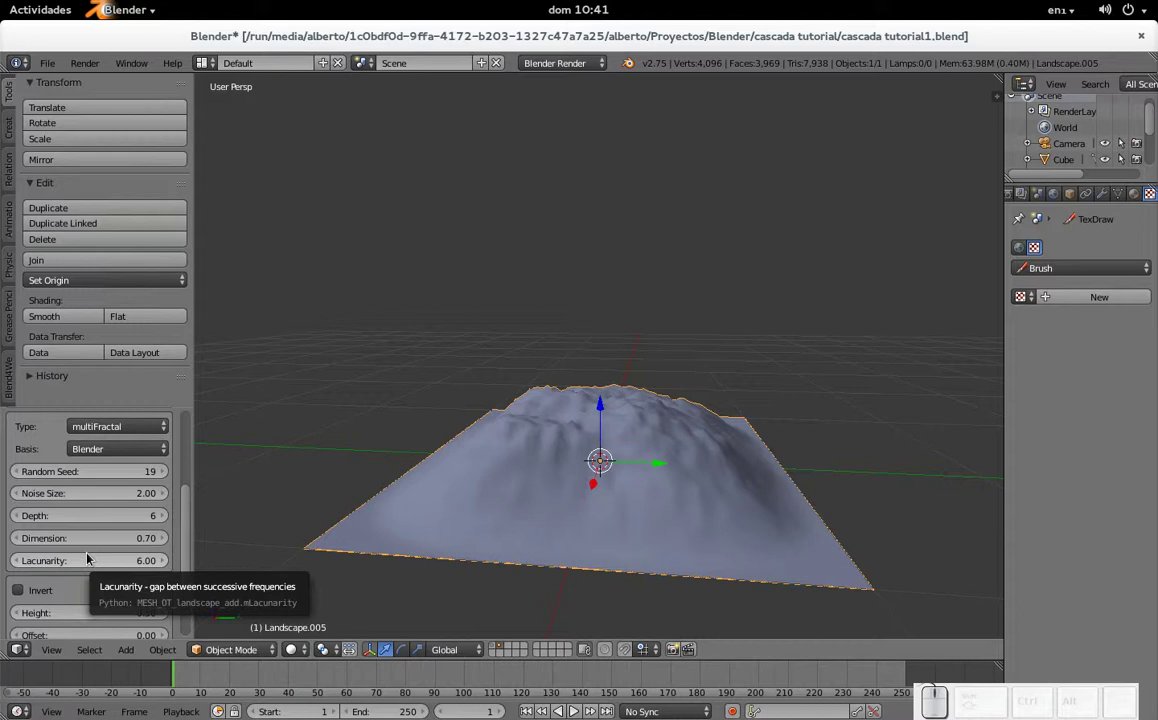
middle_click(623, 434)
middle_click(627, 443)
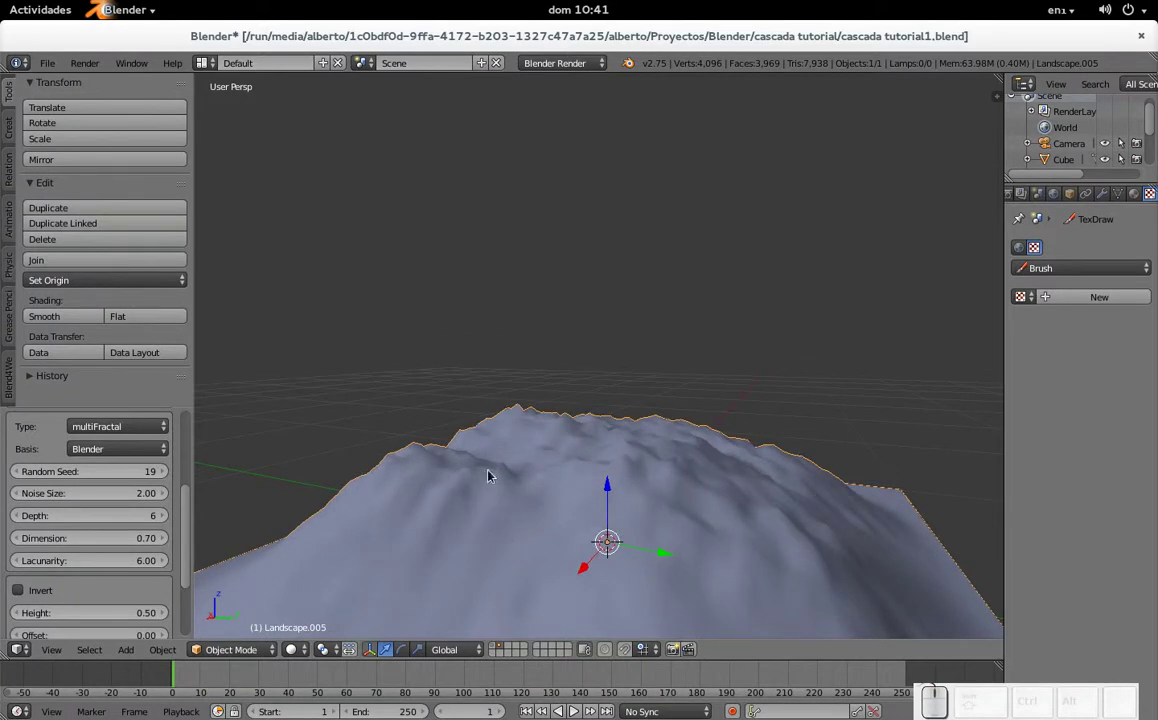
drag(128, 565, 186, 563)
click(144, 570)
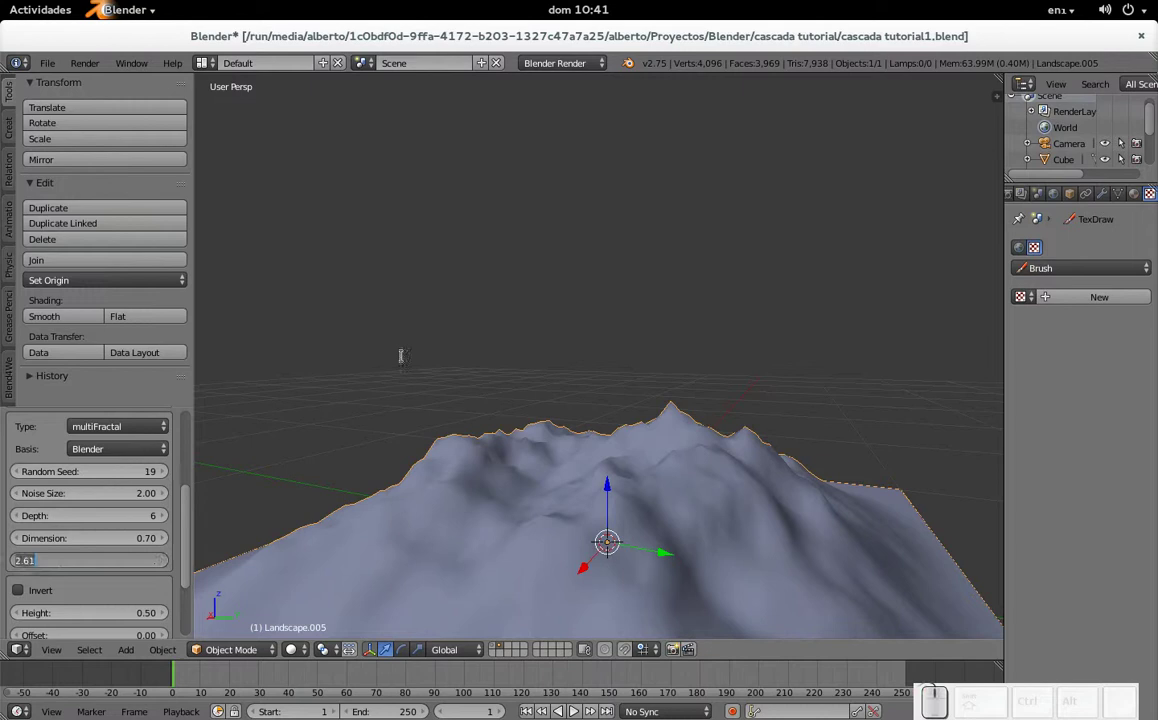
key(KP_2)
- Orbit and zoom around the peaked mountain to inspect its shape
scroll(up, 3)
scroll(down, 3)
drag(446, 380, 678, 427)
scroll(up, 3)
scroll(down, 3)
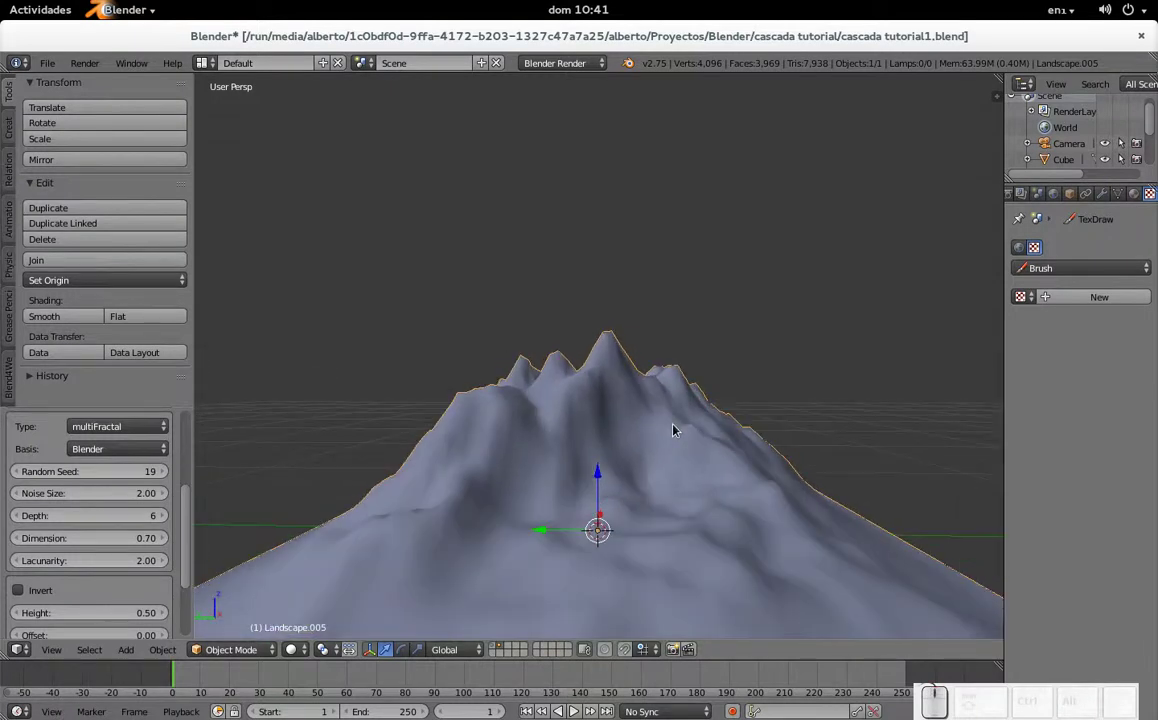
scroll(down, 3)
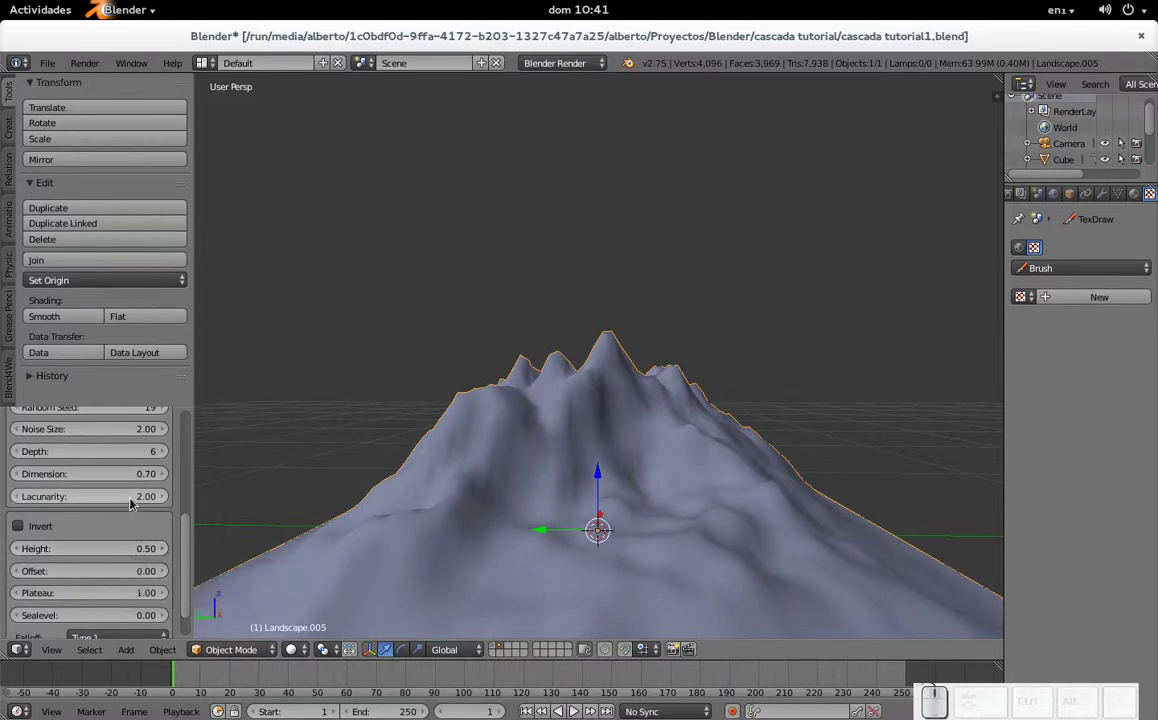
scroll(down, 3)
scroll(up, 3)
scroll(down, 3)
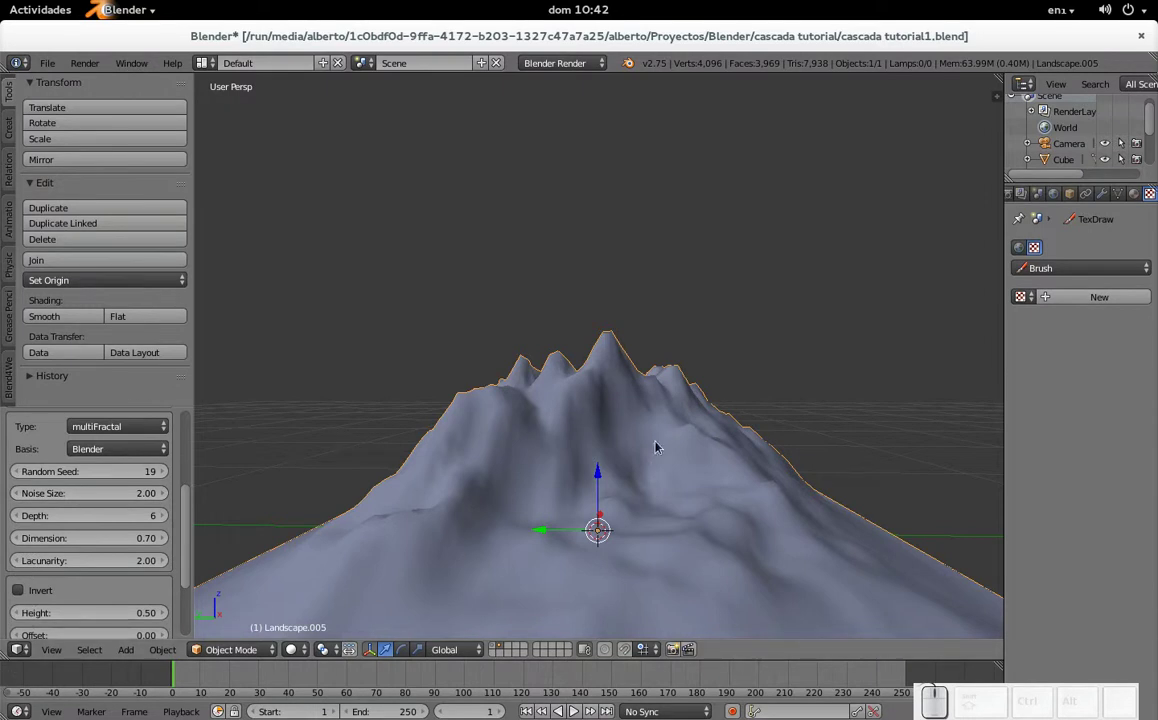
scroll(down, 3)
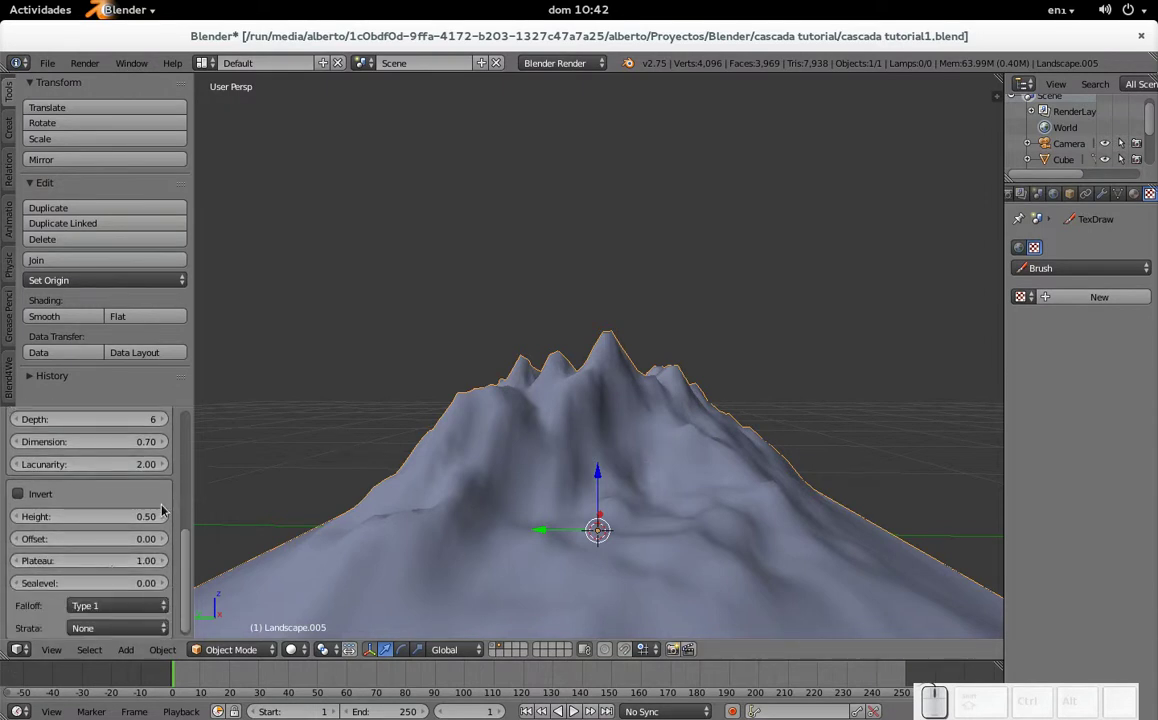
- Nudge the landscape height up, pull the view back, then lower the height to 0.38
click(166, 522)
click(166, 522)
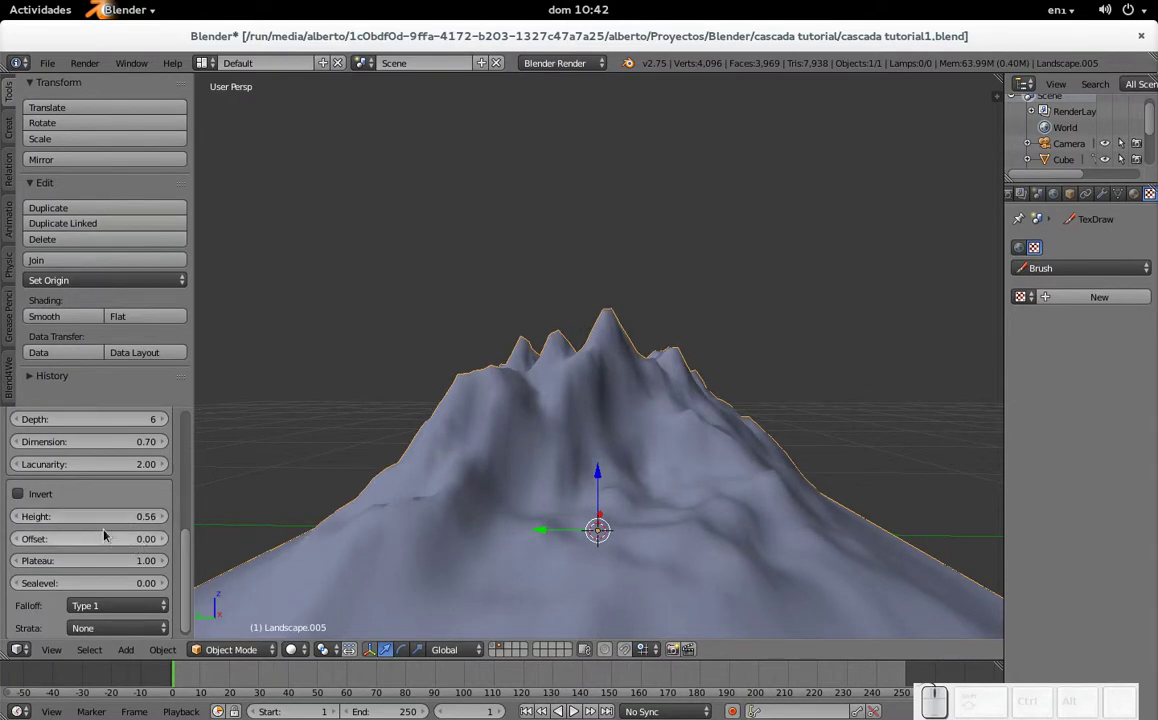
drag(100, 522, 516, 391)
scroll(down, 3)
scroll(down, 3)
drag(602, 388, 326, 449)
drag(117, 517, 130, 518)
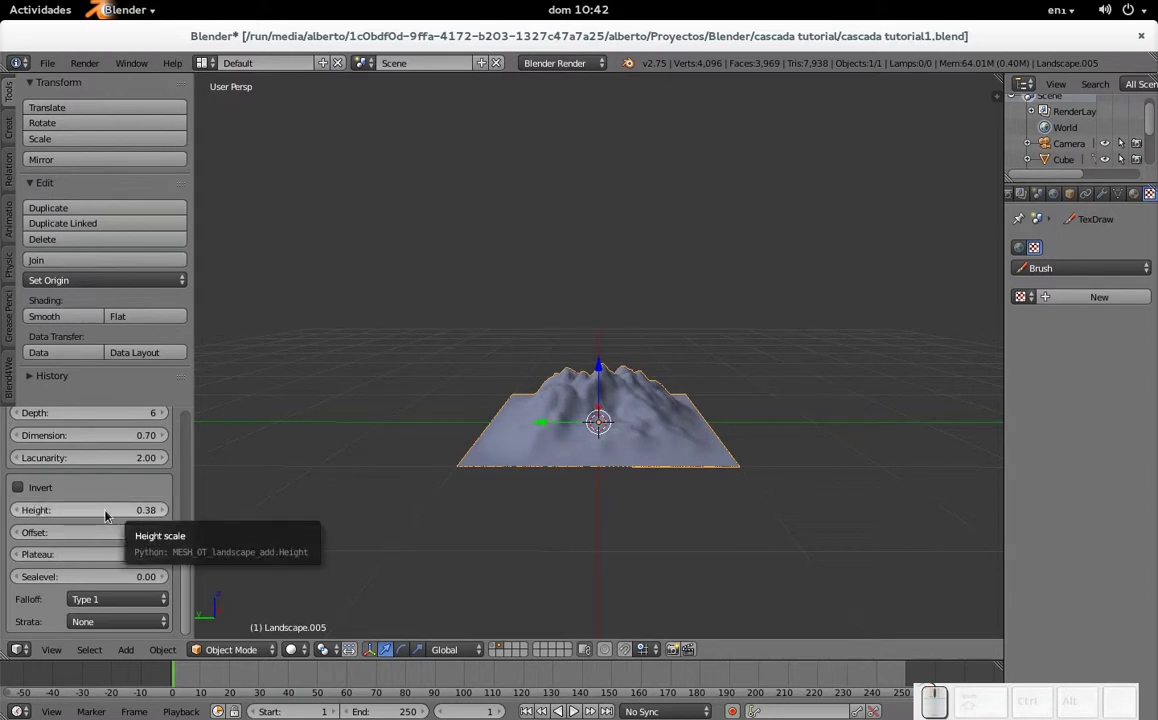
- Raise the landscape height through 0.74 up to 1.28 for a steep cliff
drag(109, 515, 132, 521)
click(170, 512)
click(170, 515)
click(170, 515)
click(170, 515)
click(170, 515)
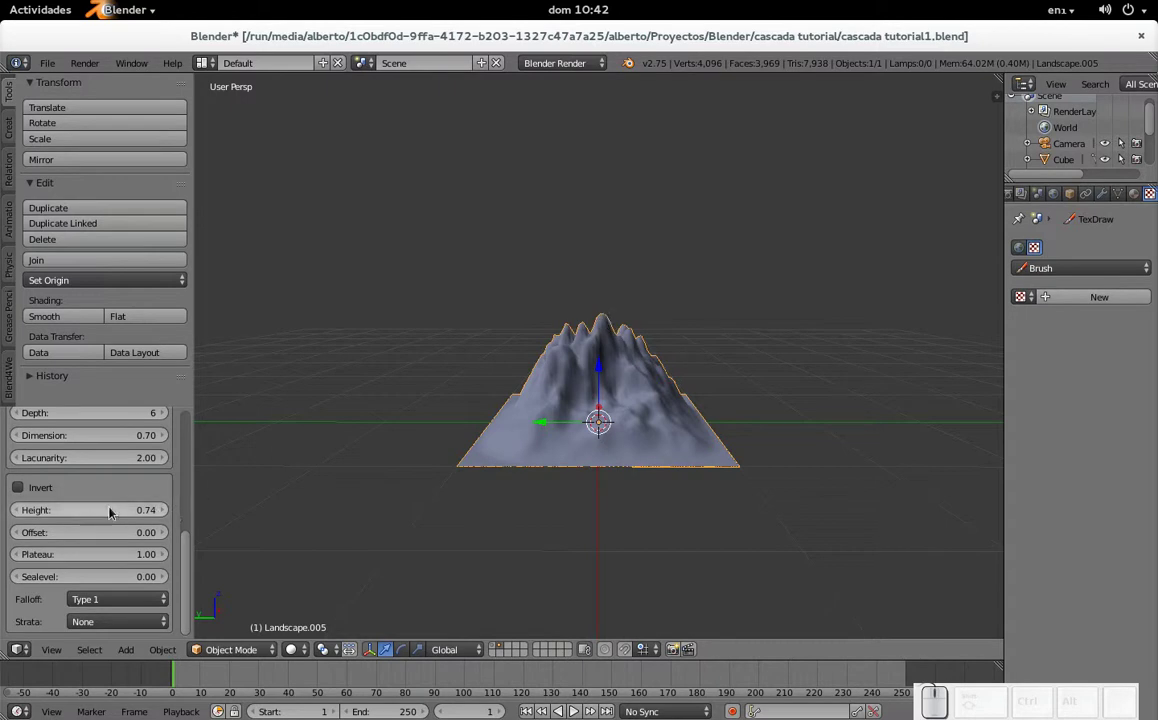
drag(100, 517, 100, 517)
drag(624, 341, 626, 347)
- Orbit over the cliff top and around to view the cliff face from the side
scroll(up, 3)
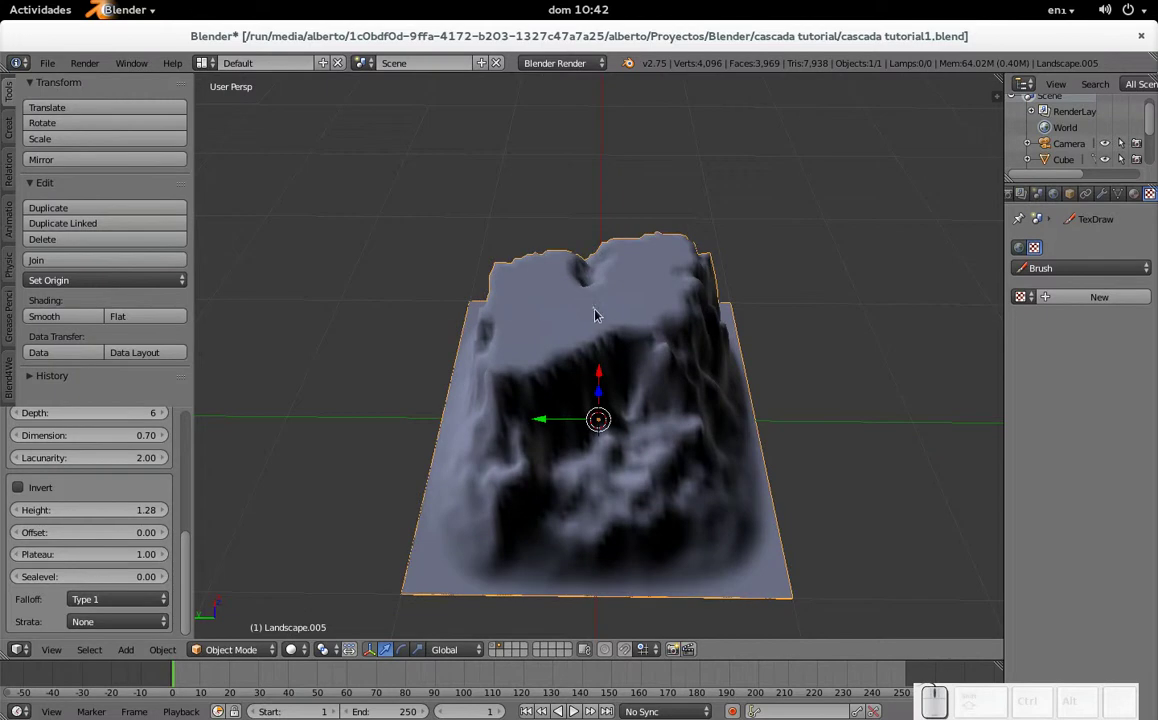
middle_click(612, 258)
scroll(up, 3)
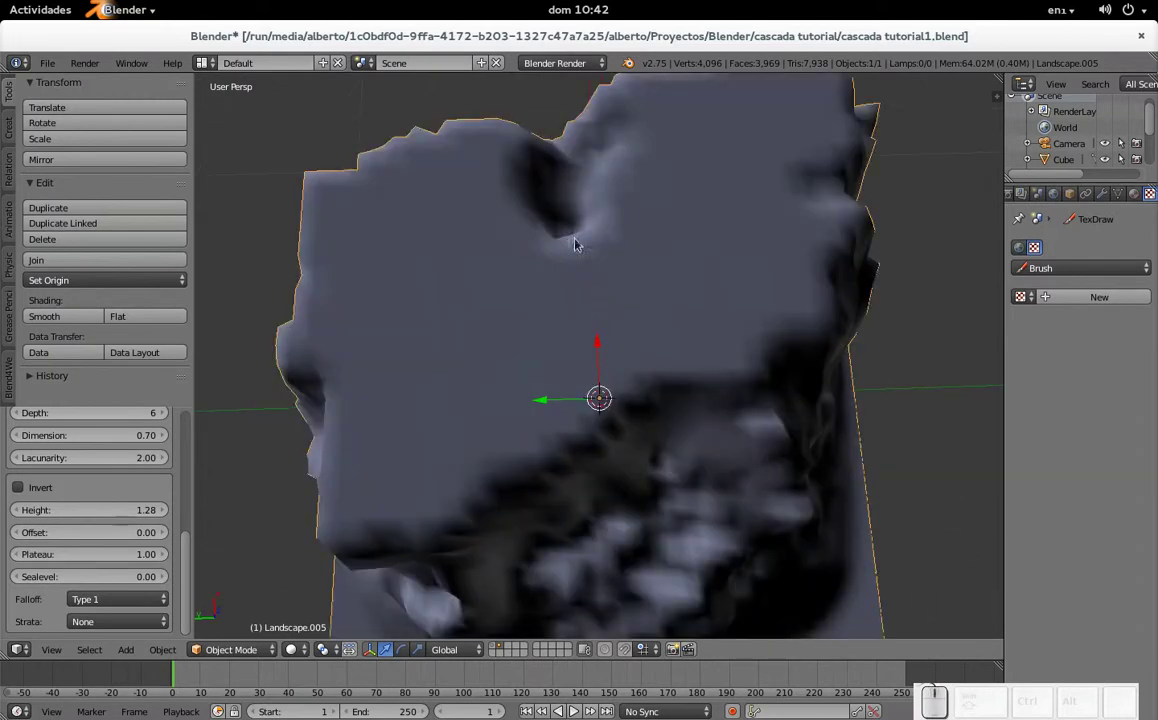
middle_click(610, 402)
scroll(down, 3)
middle_click(657, 399)
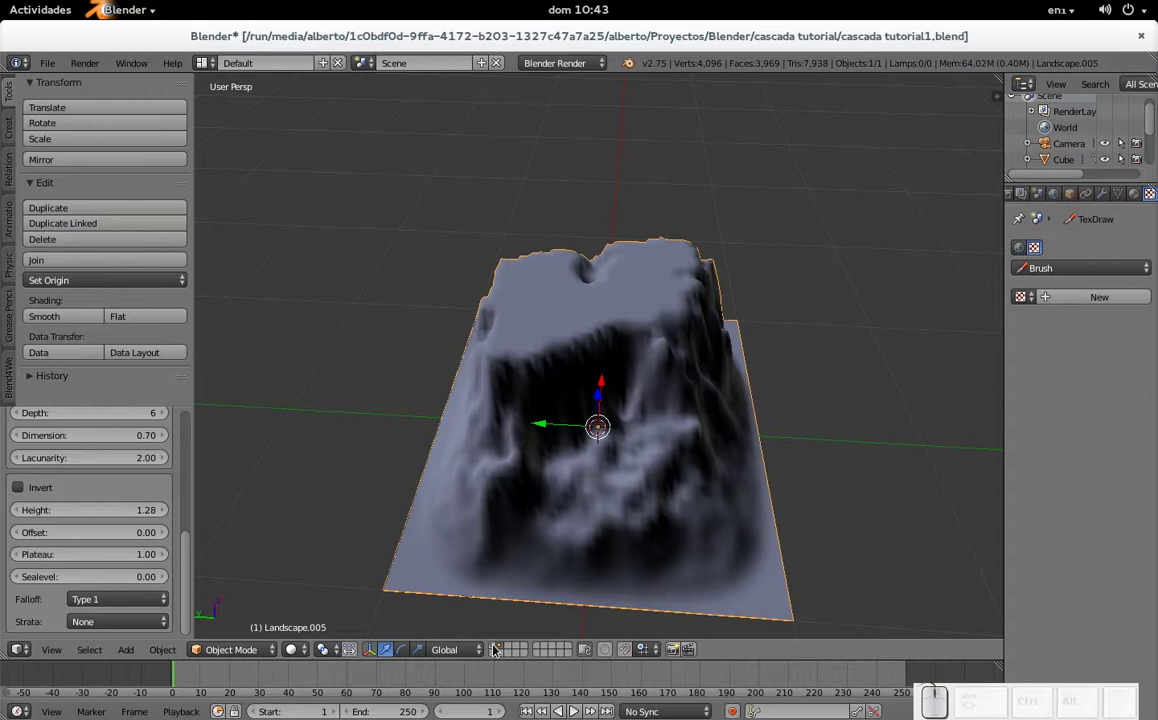
scroll(down, 3)
middle_click(652, 385)
drag(637, 319, 526, 525)
- Delete the landscape and switch to an empty scene layer
click(506, 646)
scroll(up, 3)
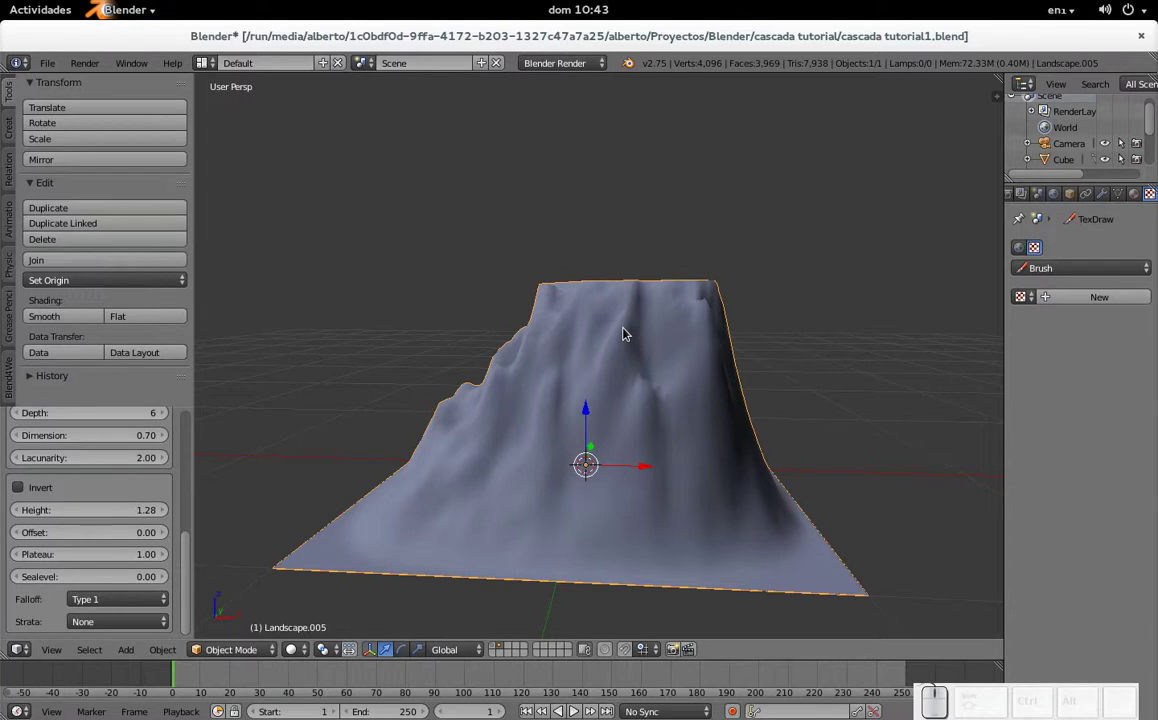
key(x)
click(628, 331)
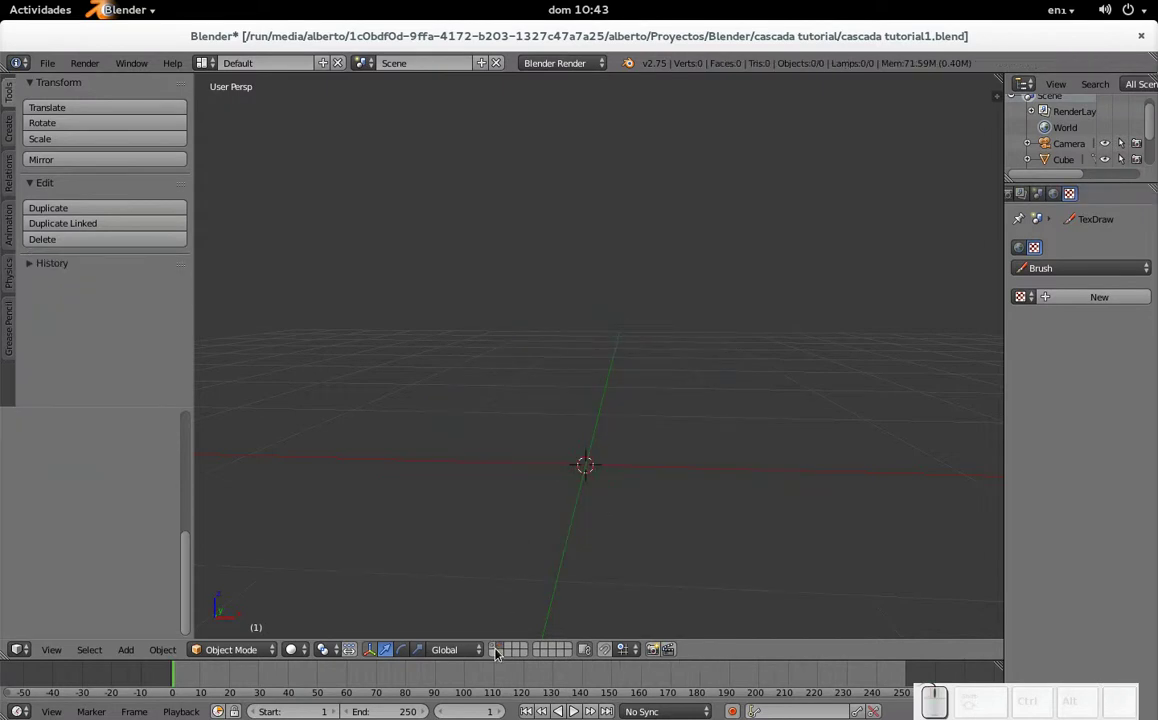
- Show the layer holding the prepared cliff scene and navigate the view toward the cliff
click(496, 651)
scroll(down, 3)
scroll(down, 3)
drag(628, 411, 634, 386)
scroll(up, 3)
drag(634, 386, 645, 421)
- Frame the textured cliff wall in view and select the Cube cliff mesh
scroll(down, 3)
drag(645, 421, 629, 344)
scroll(up, 3)
scroll(down, 3)
middle_click(628, 338)
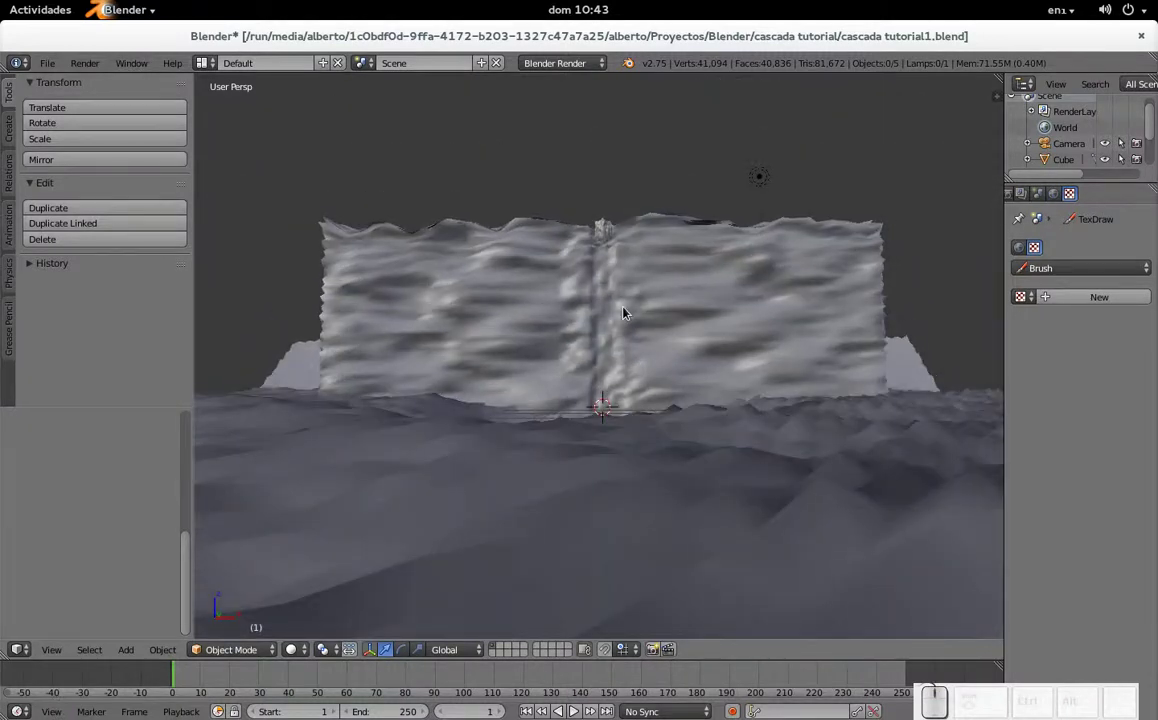
scroll(up, 3)
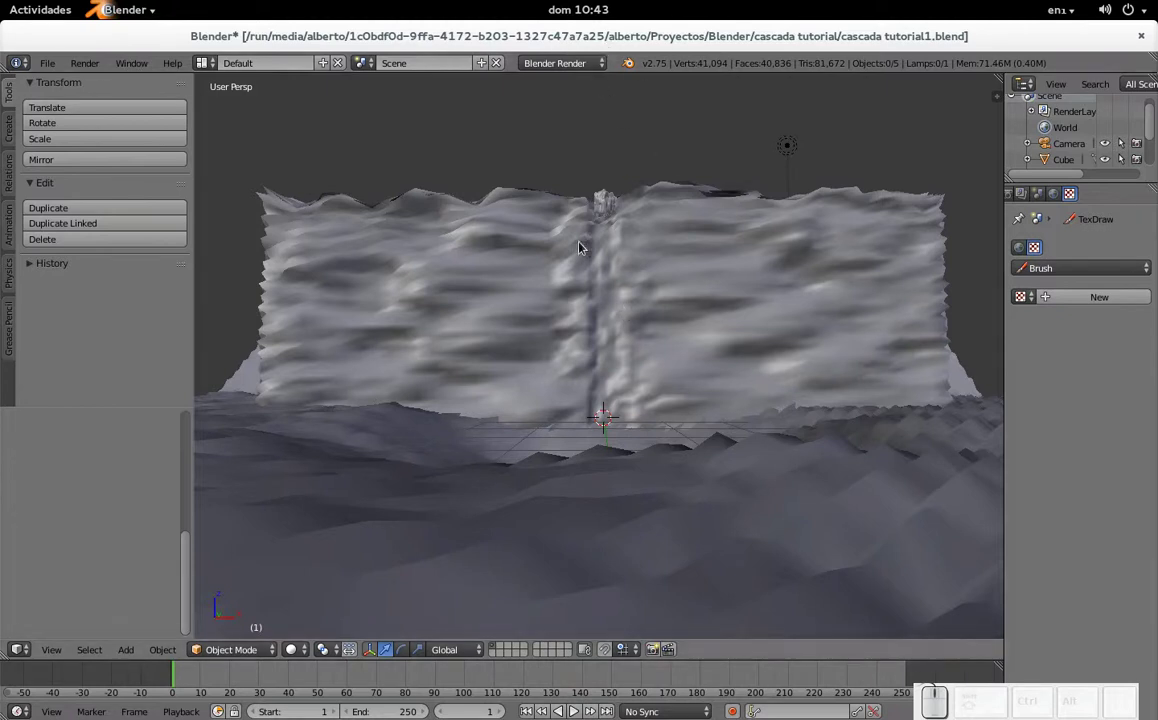
right_click(646, 315)
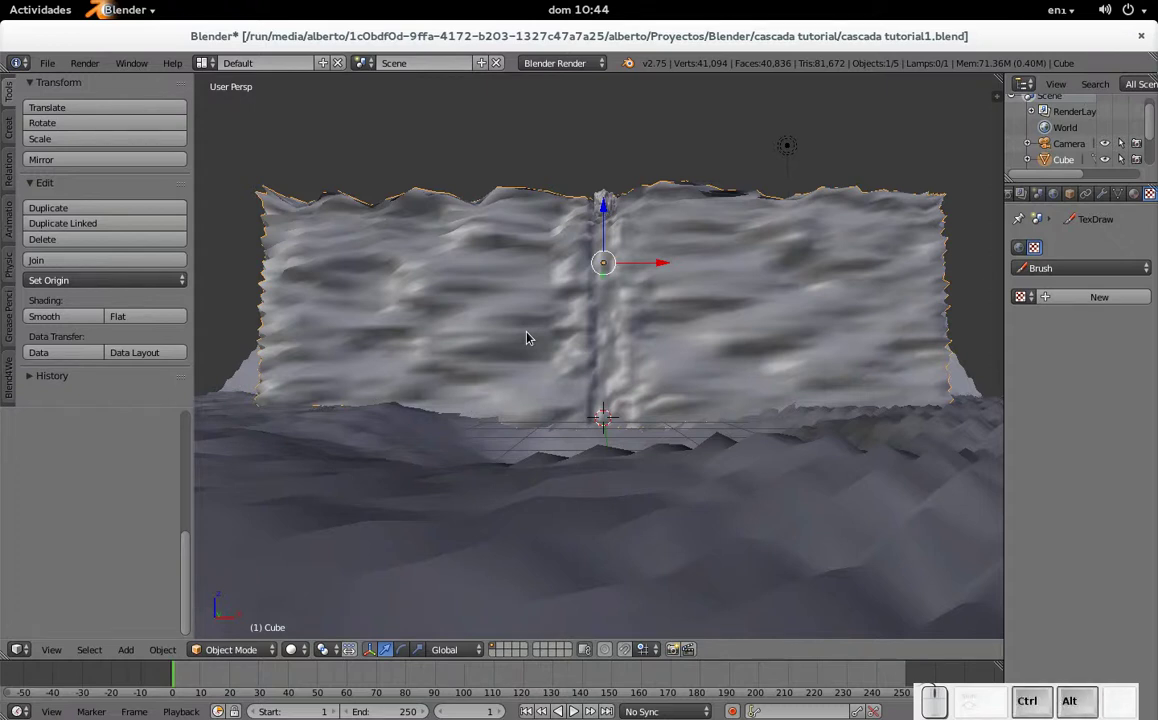
- Enable the Add Curve: Sapling add-on in User Preferences and close the preferences window
key(ctrl+alt+u)
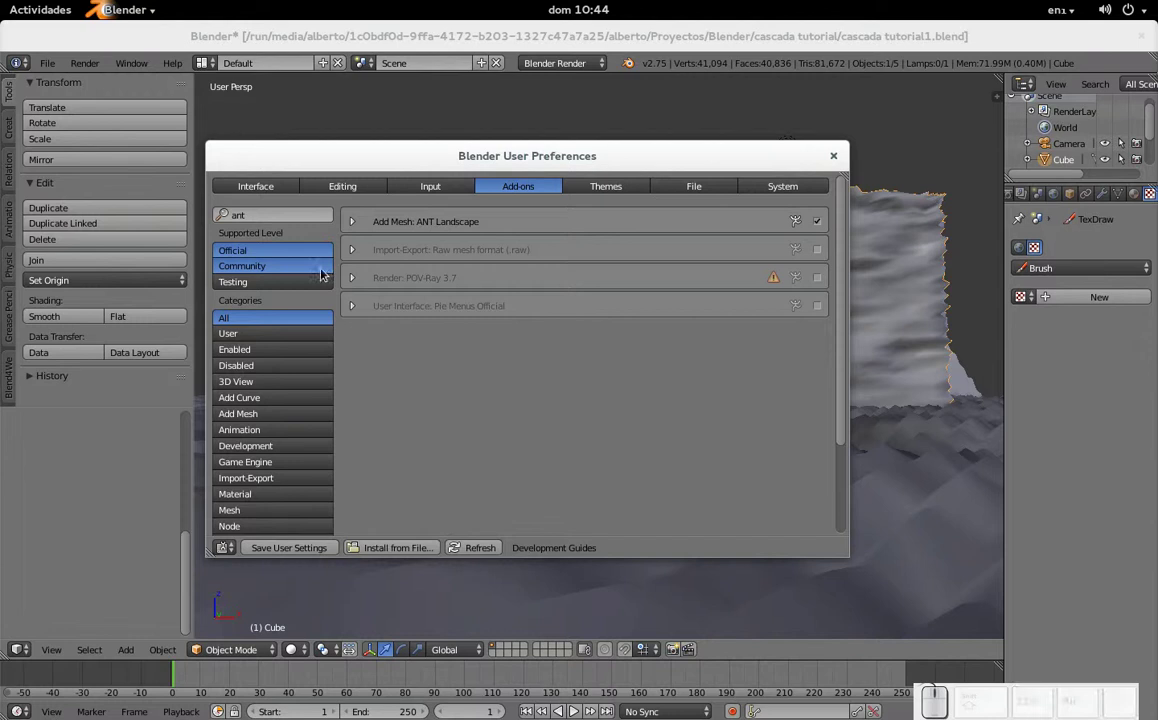
click(263, 223)
key(BackSpace)
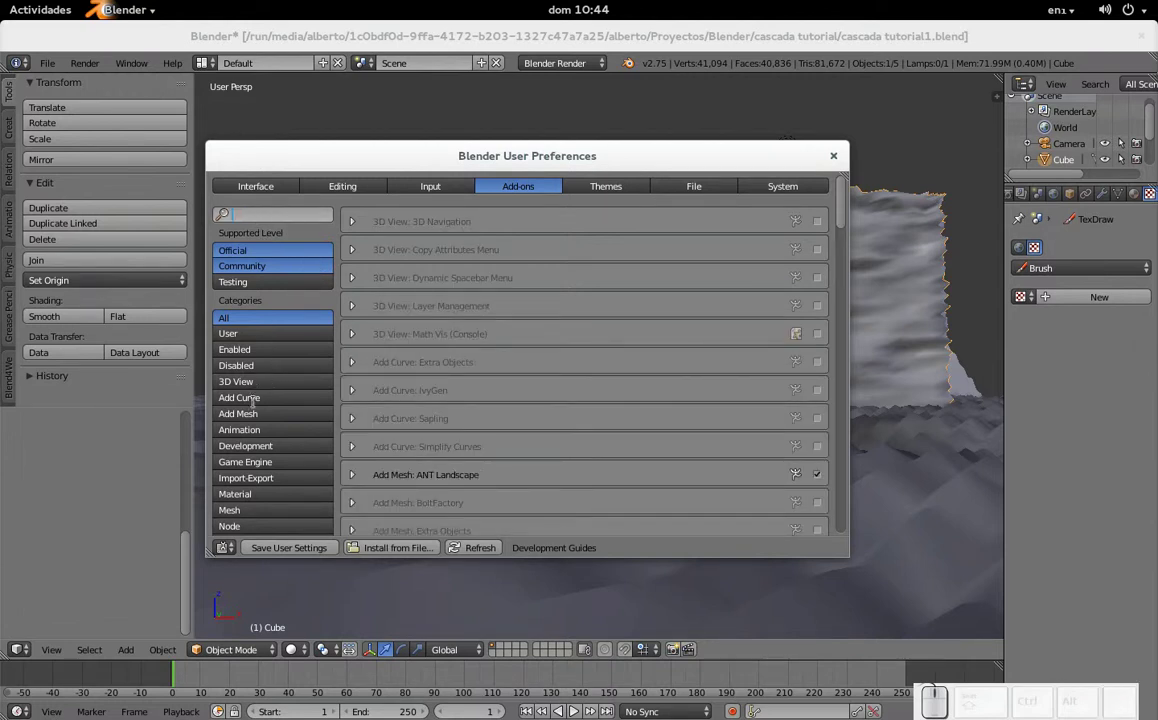
click(257, 406)
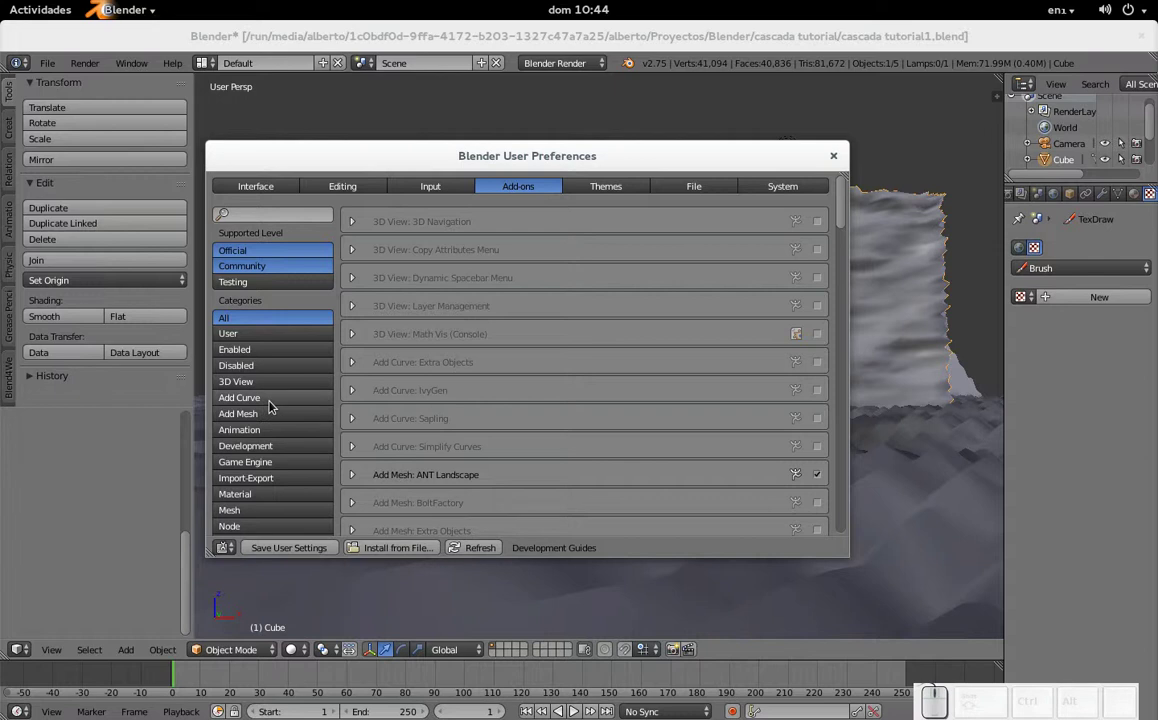
click(277, 399)
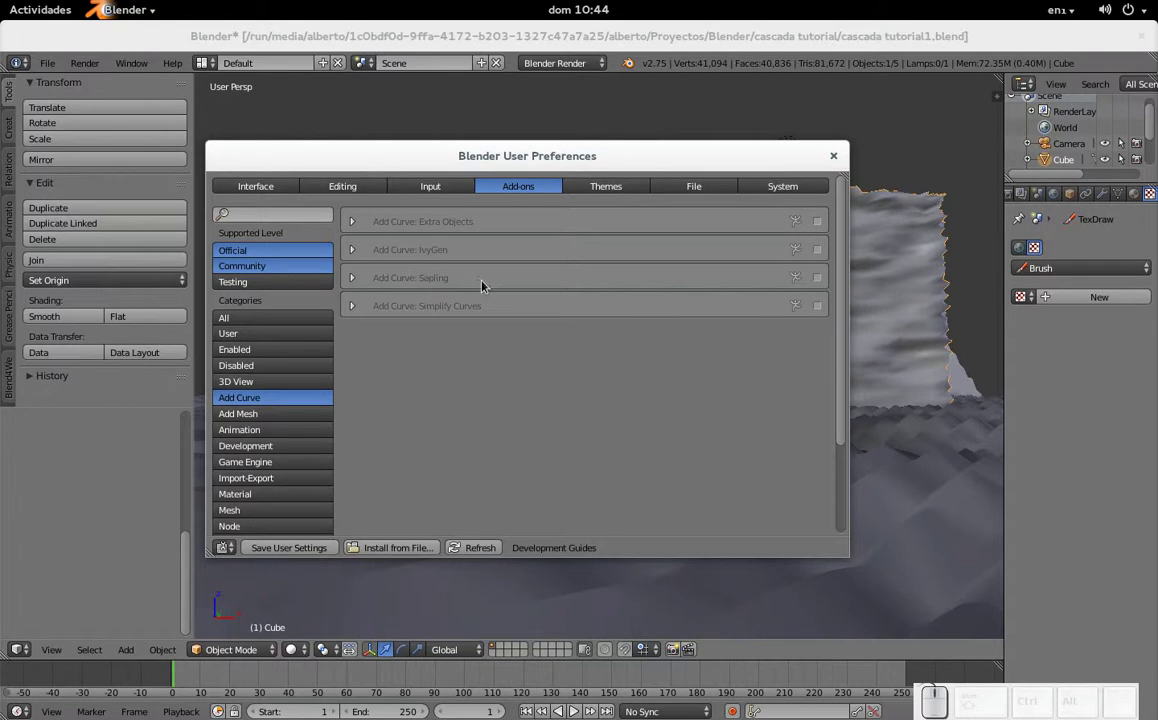
click(437, 287)
click(819, 279)
click(839, 159)
- Bring up the Shift+A add list on the Curve submenu showing the Add Tree option
scroll(down, 3)
scroll(up, 3)
key(shift+a)
click(654, 46)
key(shift+a)
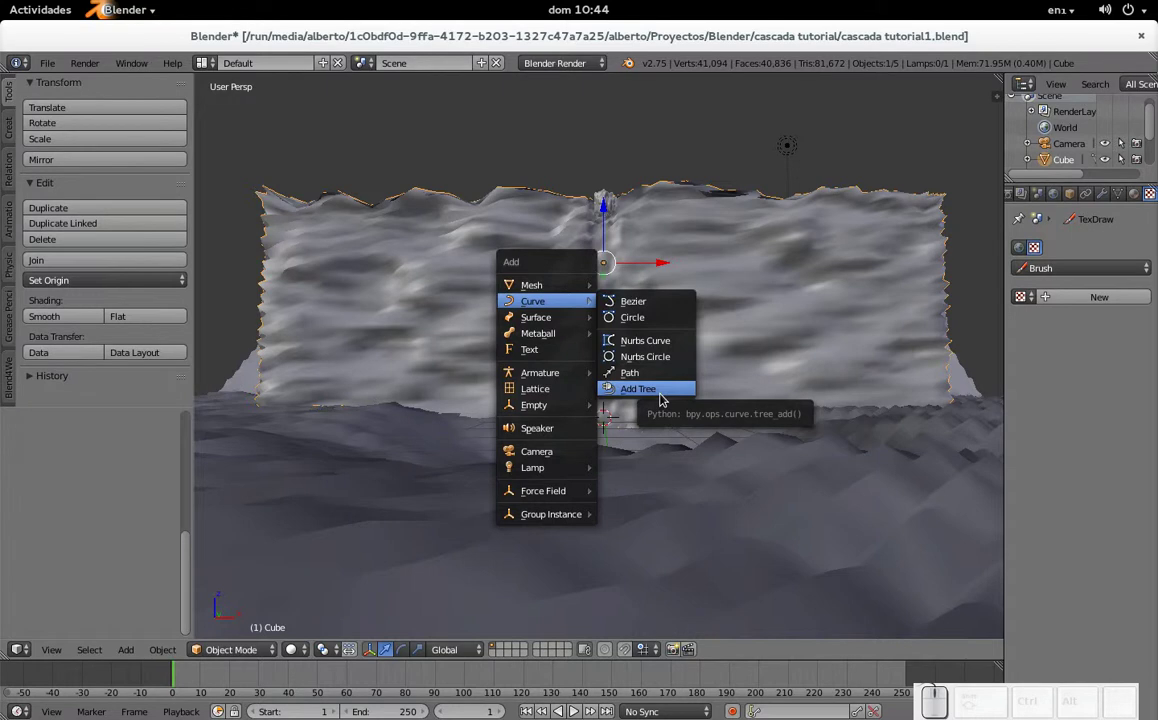
- Add a Sapling tree (Shift+A > Curve > Add Tree) on an empty scene layer
click(507, 652)
click(503, 648)
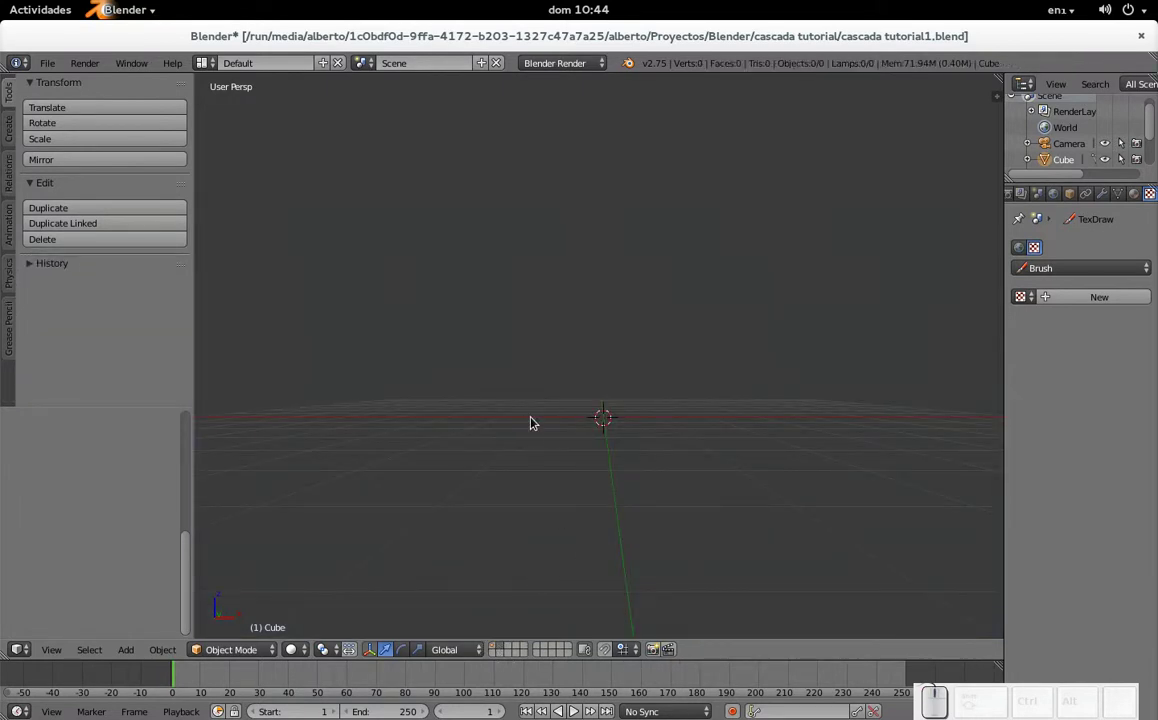
key(shift+a)
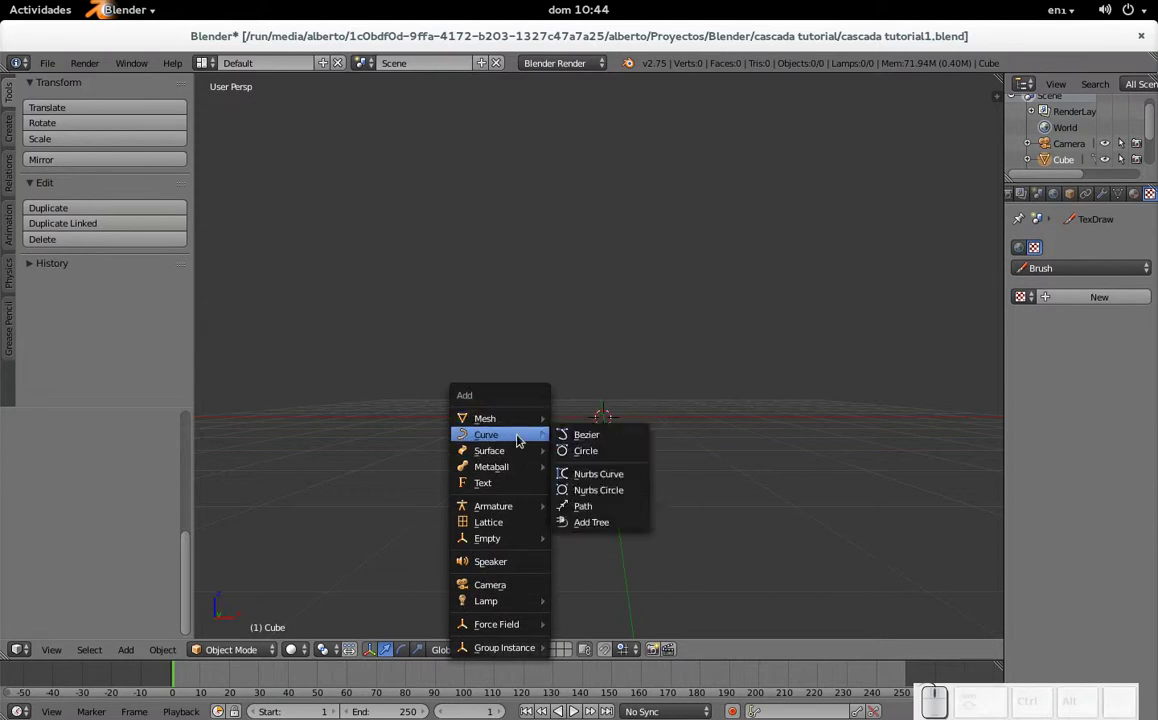
click(625, 526)
scroll(down, 3)
scroll(down, 3)
middle_click(634, 230)
scroll(up, 3)
scroll(up, 3)
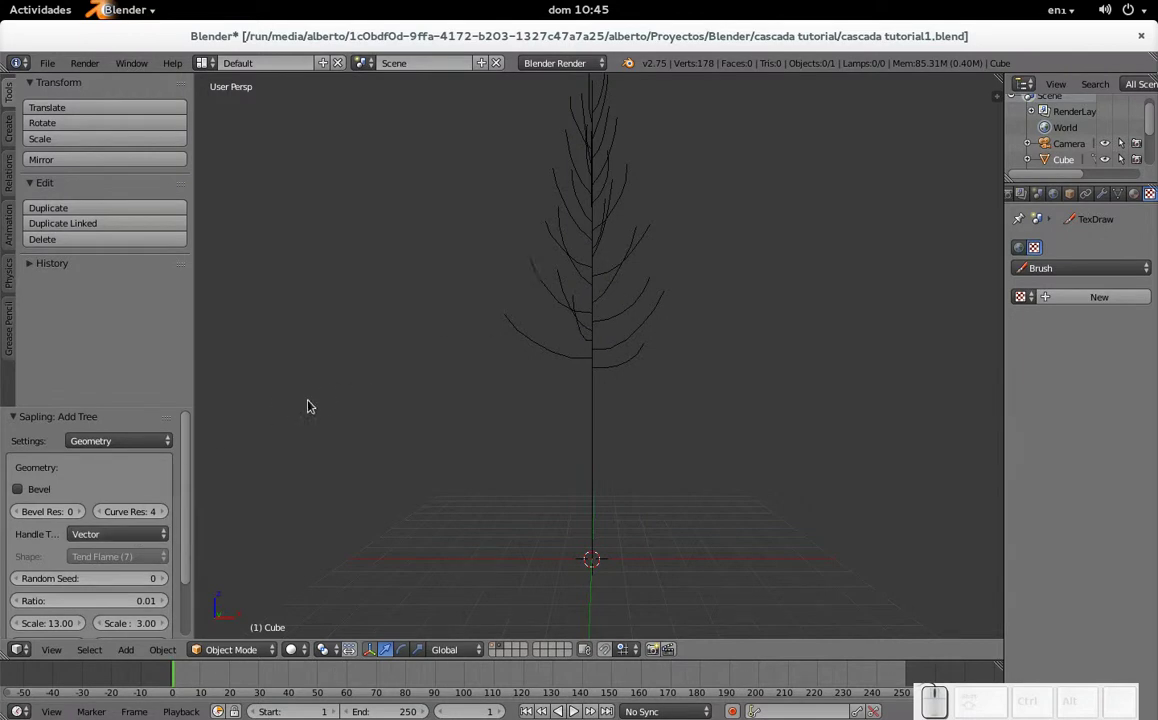
- Scale the new tree down uniformly to about 0.407 and look it over
right_click(602, 267)
key(s)
click(715, 467)
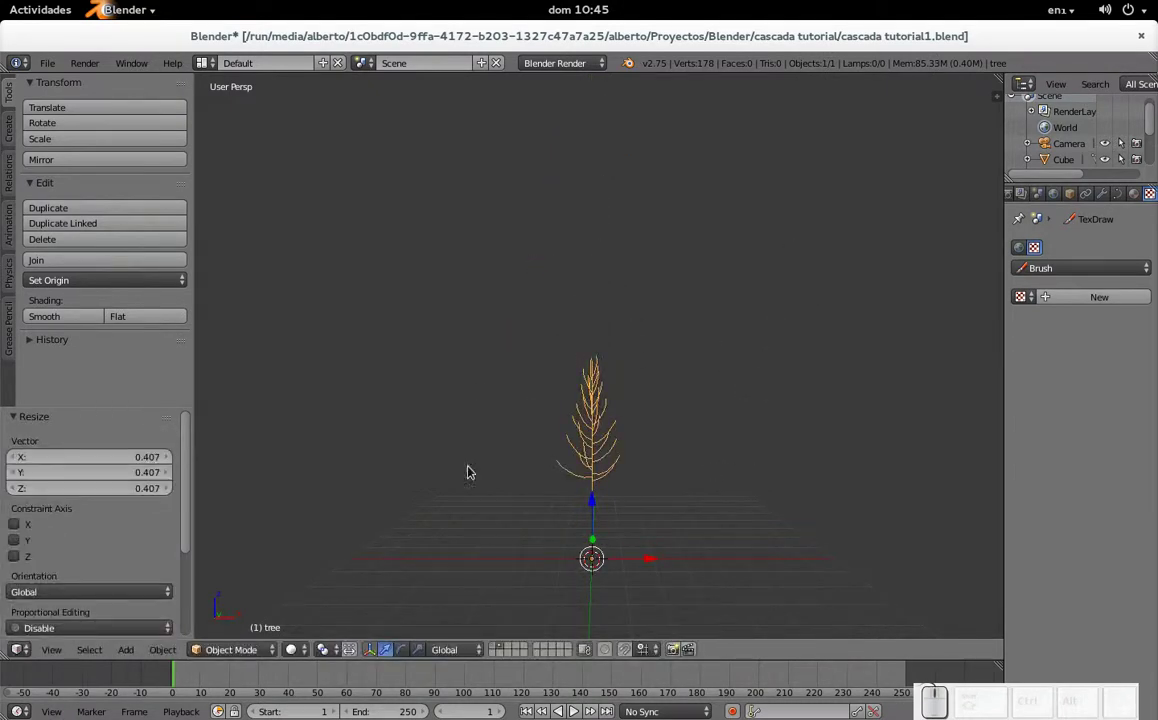
scroll(up, 3)
scroll(down, 3)
scroll(down, 3)
scroll(up, 3)
scroll(down, 3)
scroll(up, 3)
scroll(down, 3)
drag(672, 440, 665, 398)
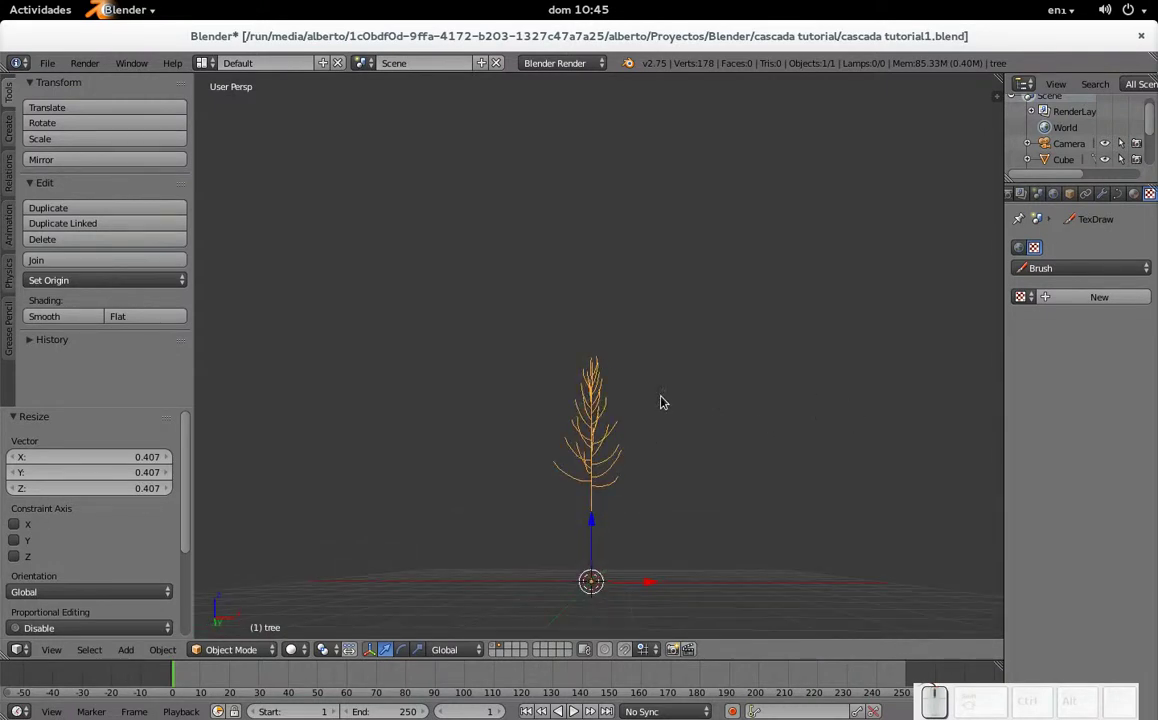
- Delete the shrunken tree and add a fresh Sapling tree in its place
key(x)
click(665, 401)
key(shift+a)
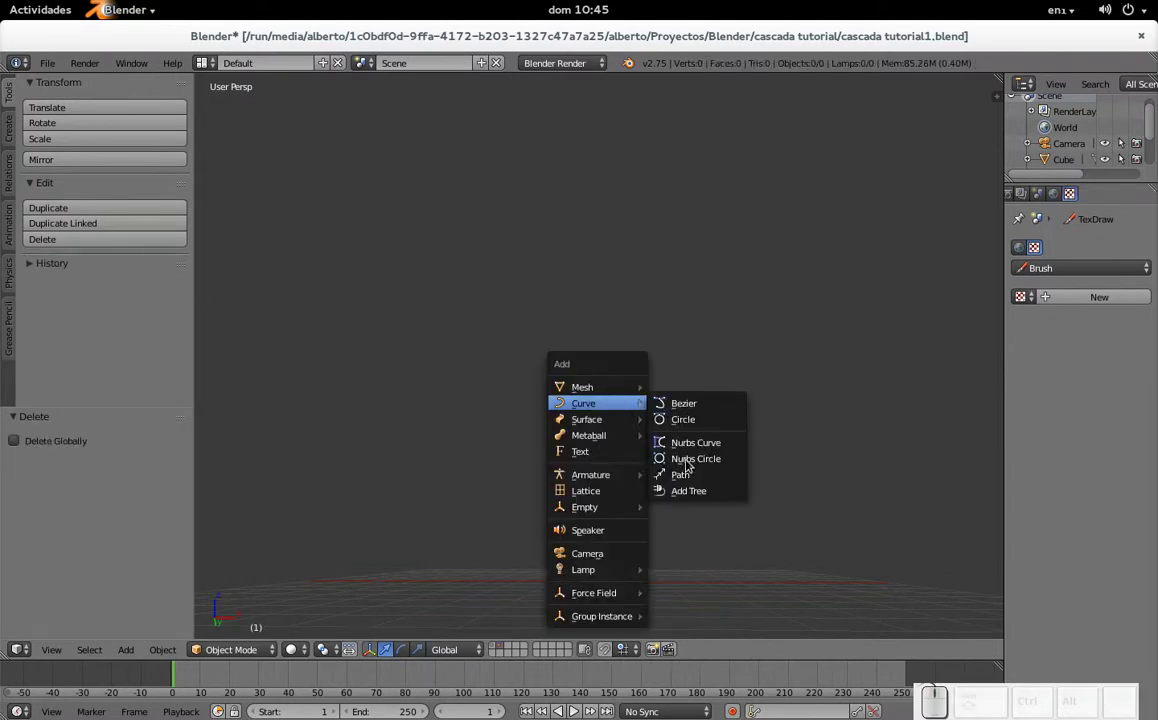
click(696, 493)
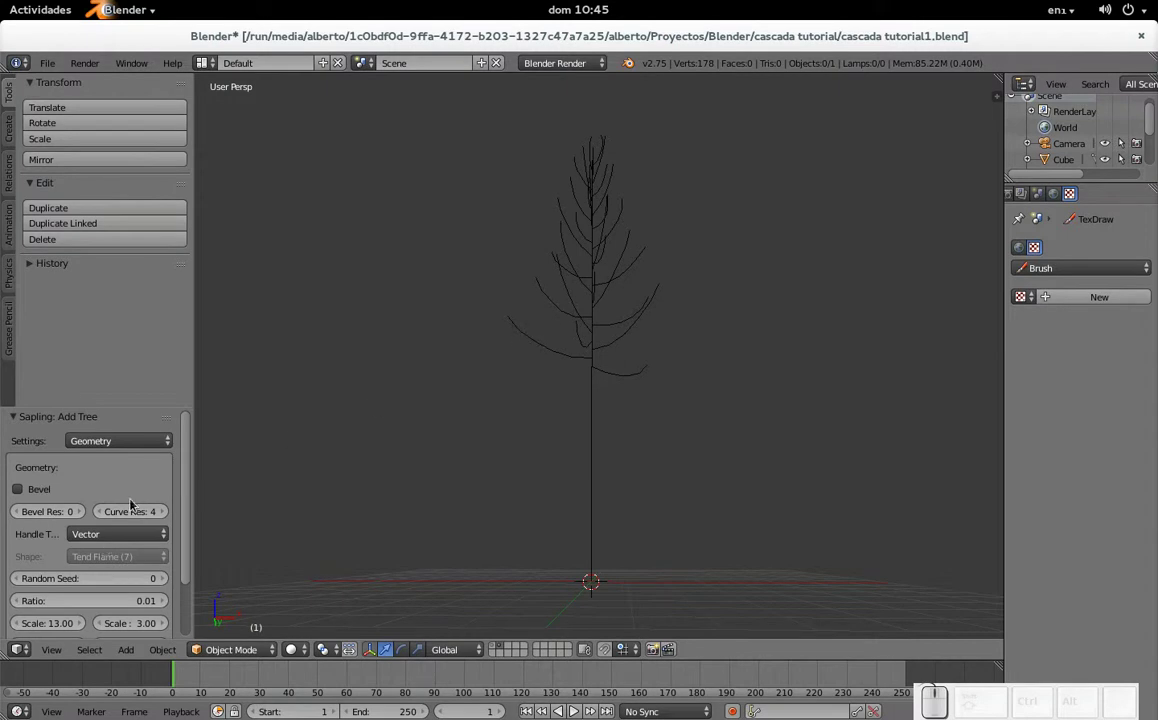
- Reduce the new tree's Scale to 1.45 in the Add Tree panel and frame it in the view
scroll(down, 3)
drag(61, 560, 233, 583)
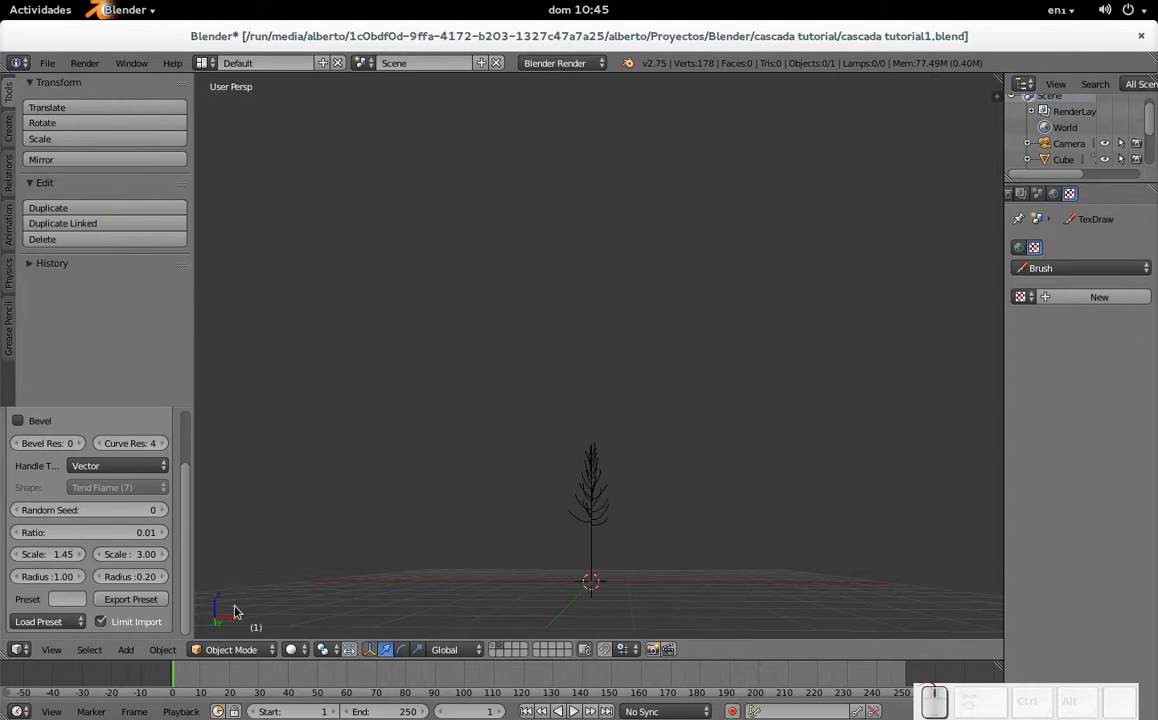
scroll(up, 3)
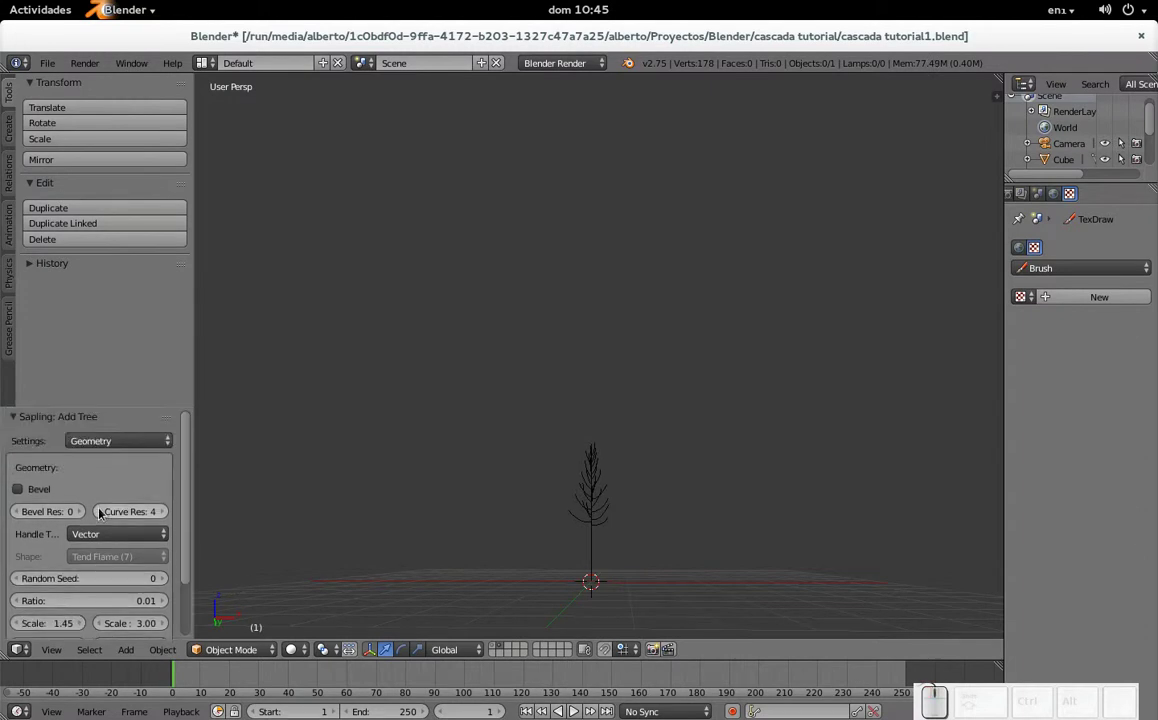
click(139, 443)
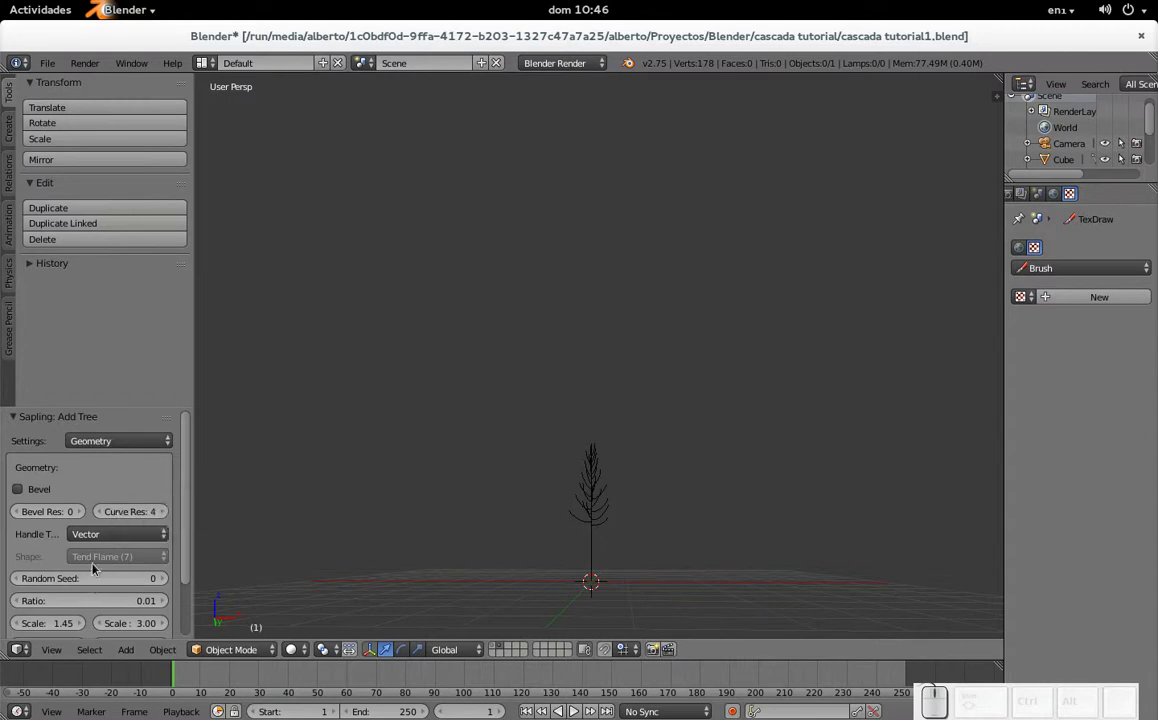
scroll(up, 3)
scroll(up, 3)
scroll(down, 3)
scroll(up, 3)
drag(605, 549, 603, 425)
scroll(up, 3)
drag(604, 414, 614, 316)
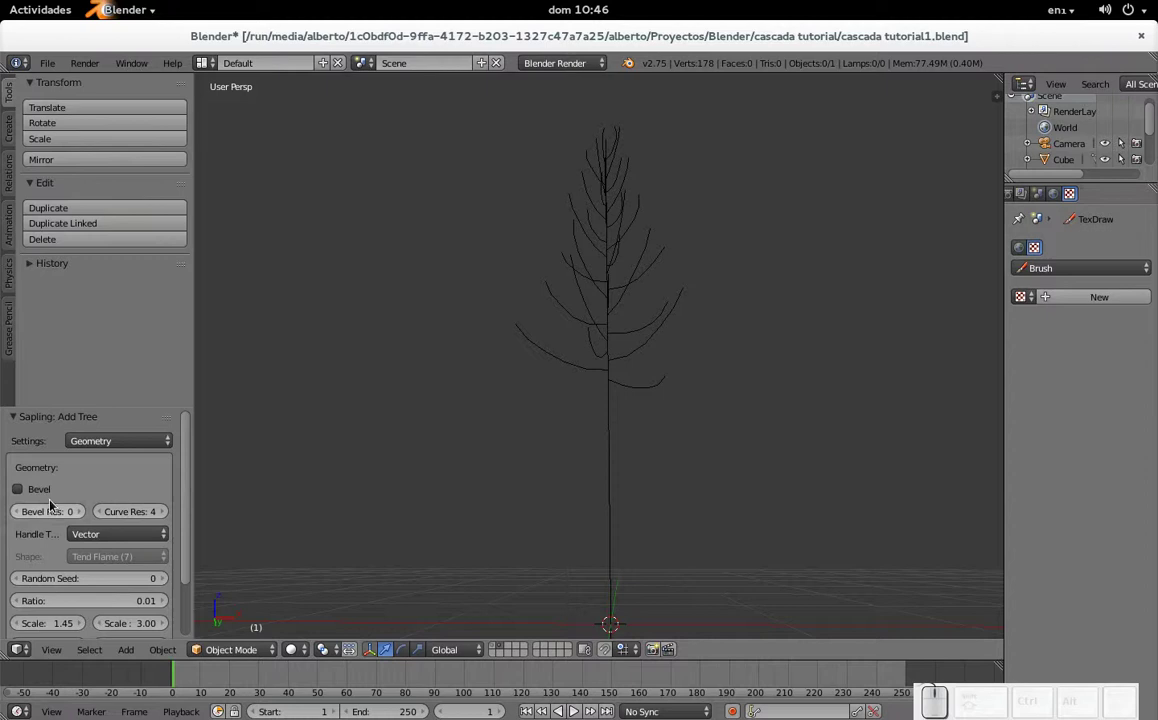
- Enable Bevel so the trunk and branches get solid rounded thickness
click(25, 495)
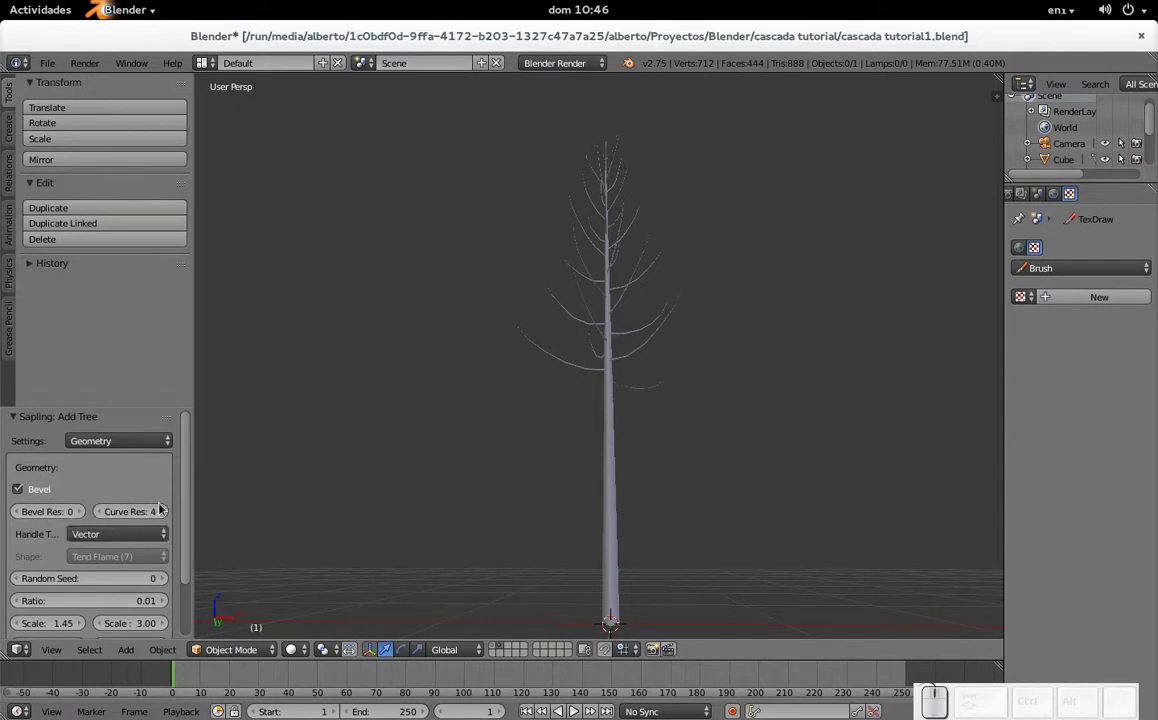
click(45, 497)
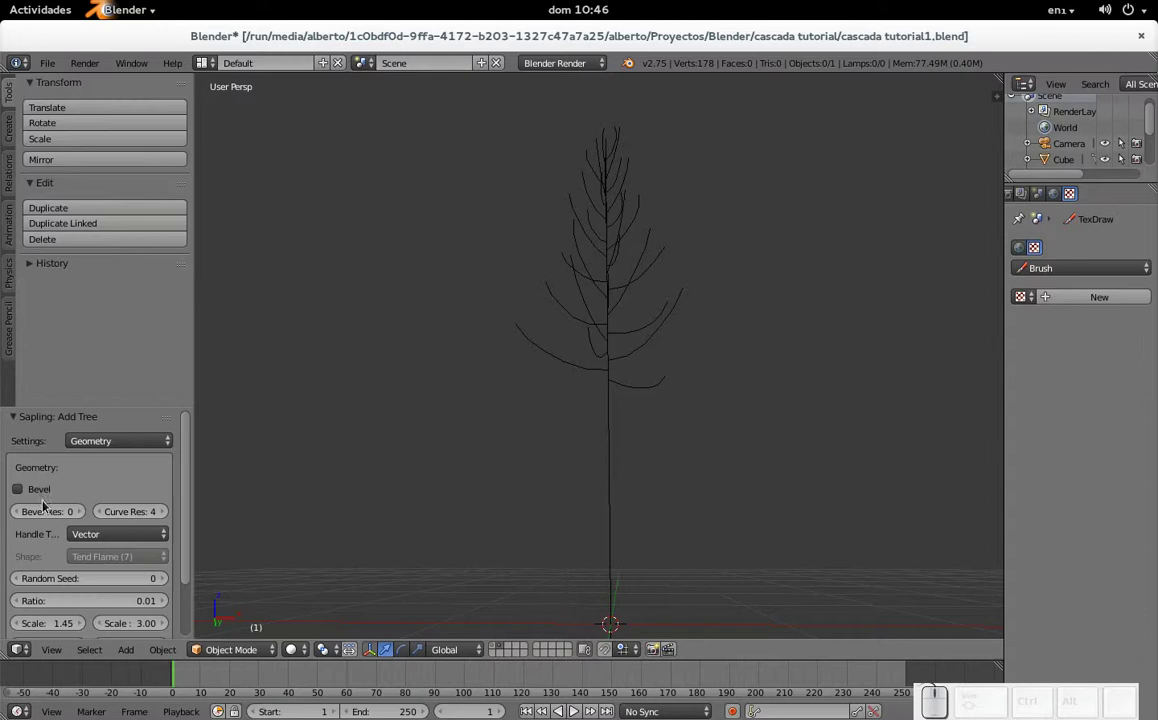
click(42, 496)
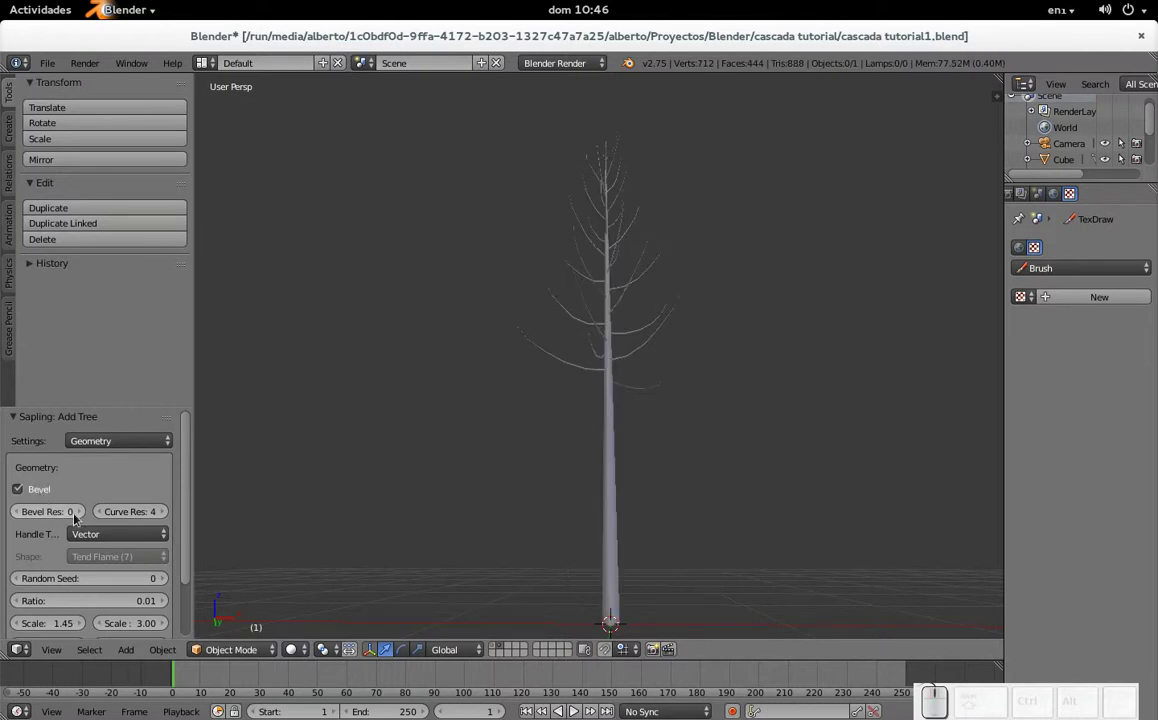
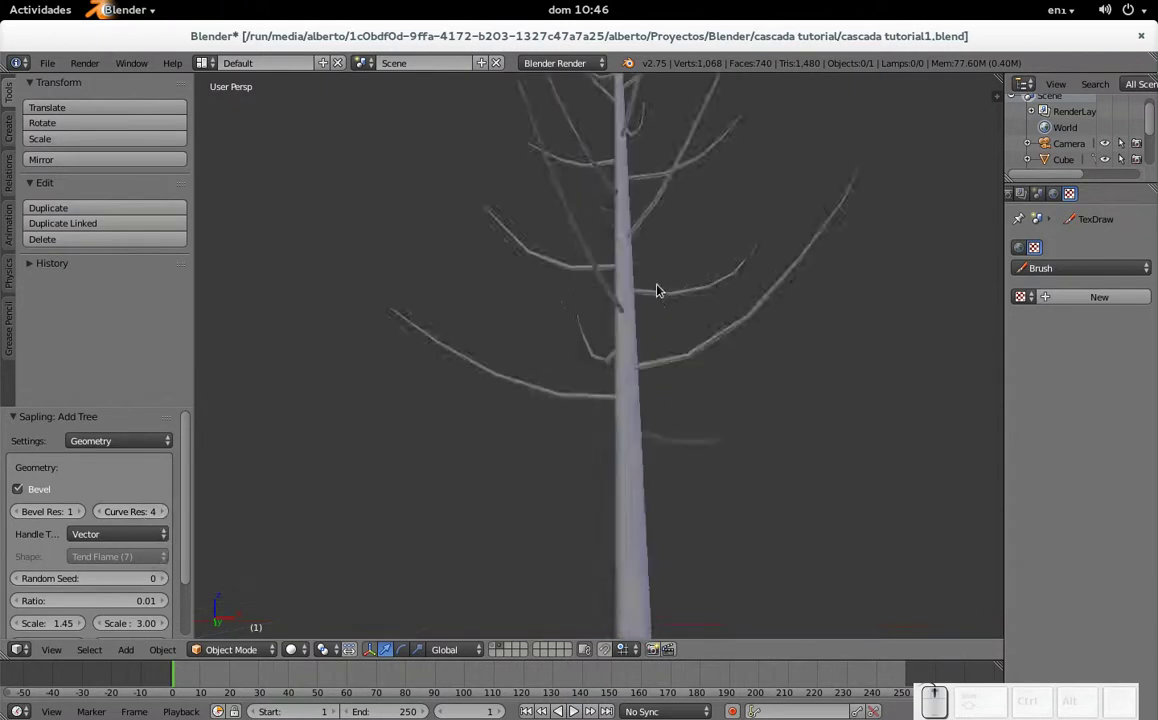
drag(128, 512, 129, 511)
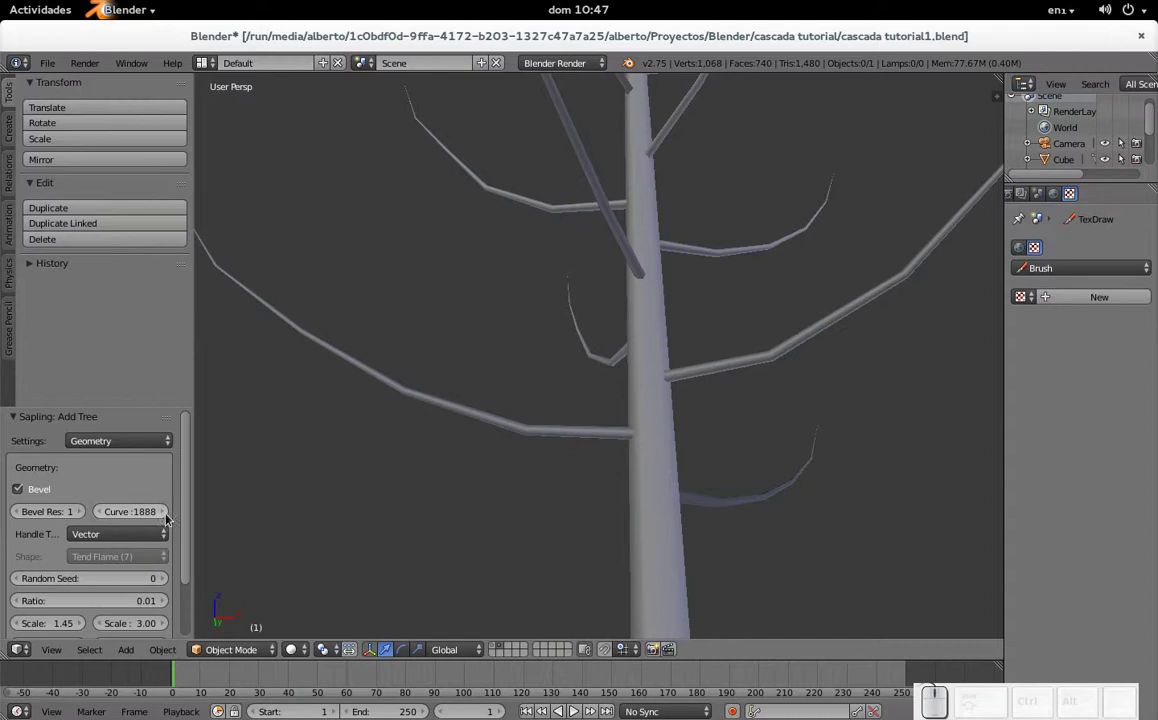
- Set the tree's curve resolution to 1 and bevel resolution to 1
click(134, 519)
key(KP_1)
key(KP_Enter)
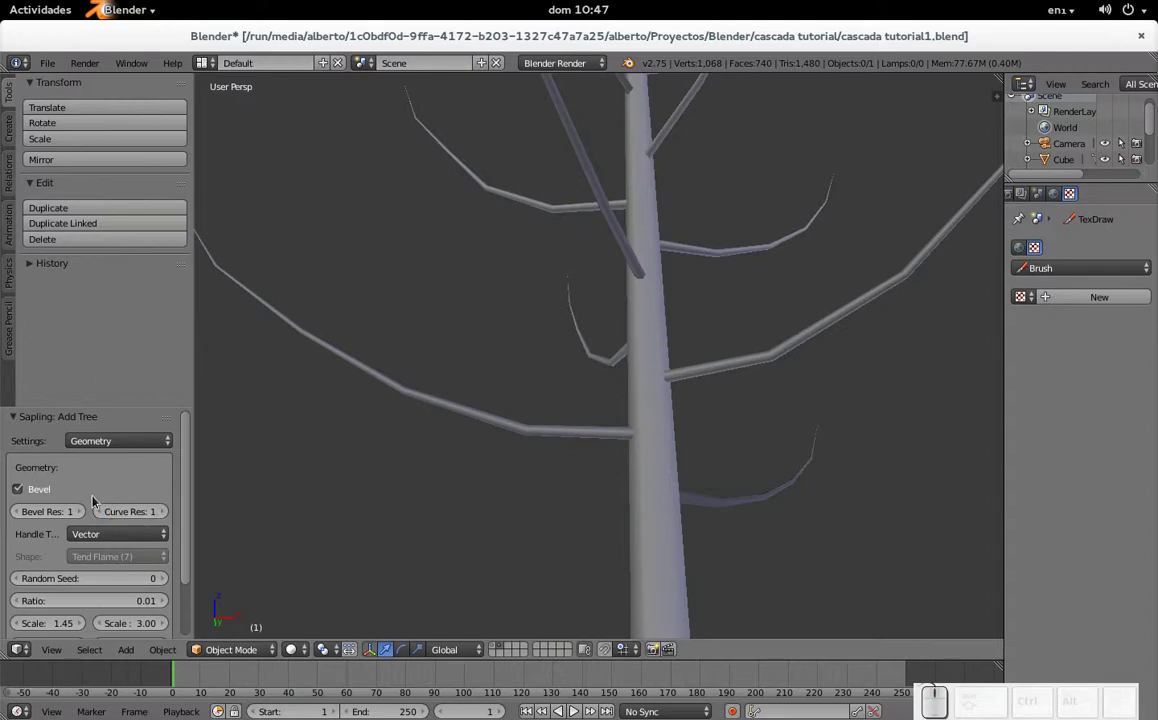
click(100, 514)
click(100, 514)
scroll(down, 3)
scroll(up, 3)
scroll(down, 3)
click(123, 478)
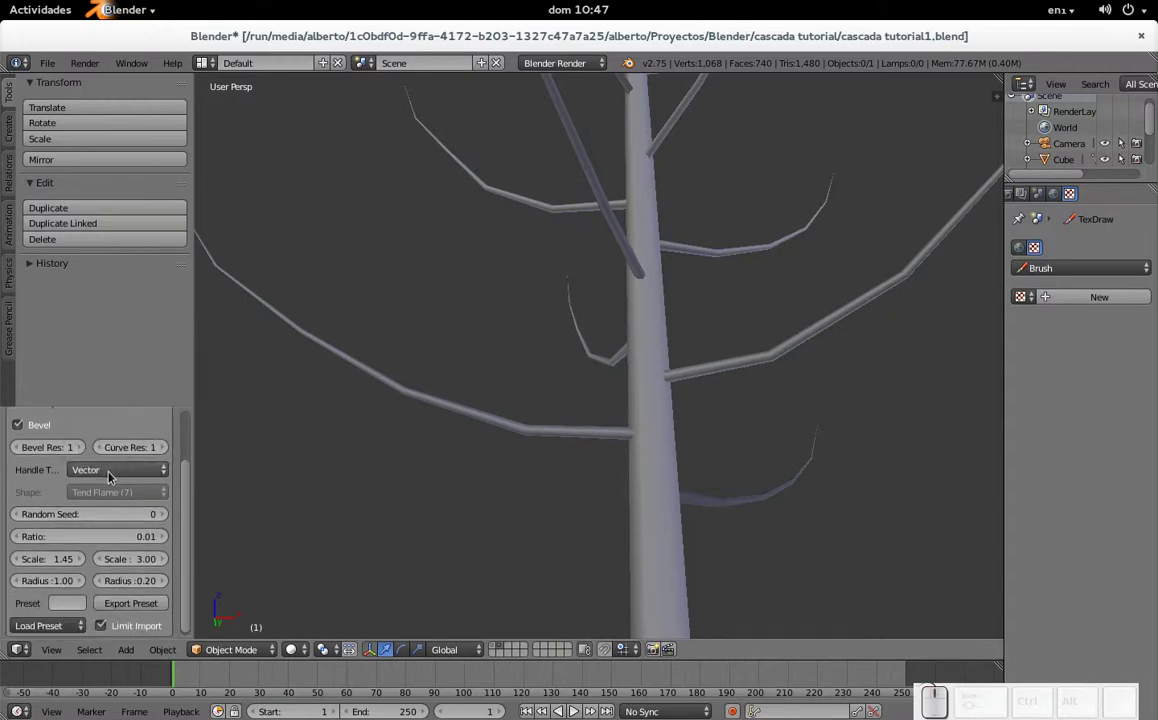
scroll(down, 3)
scroll(up, 3)
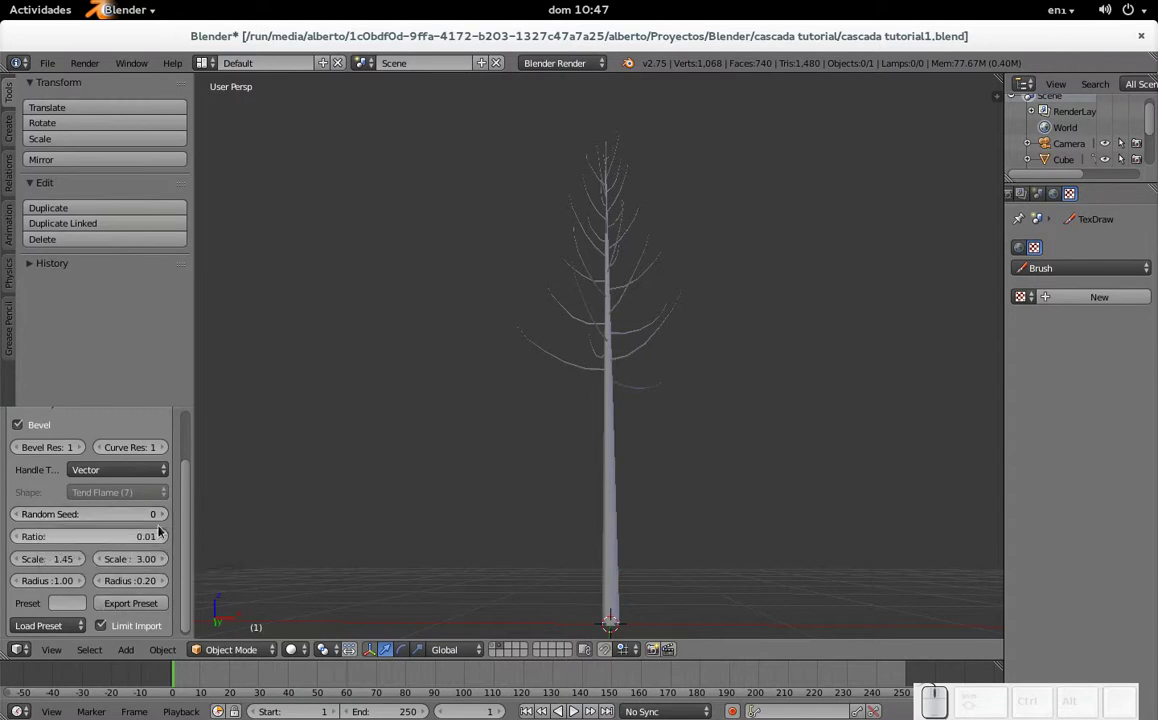
- Try a range of Random Seed values, then return the seed to 0
click(165, 520)
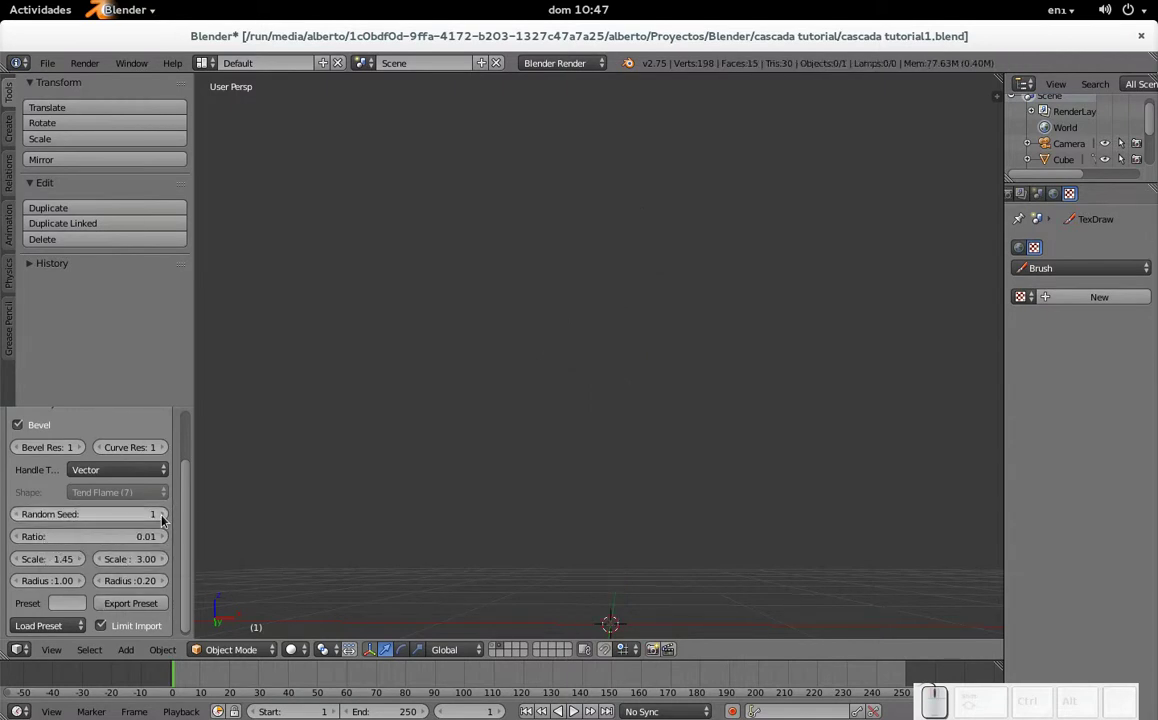
click(165, 520)
click(165, 520)
click(165, 520)
click(165, 520)
click(165, 520)
click(165, 520)
click(165, 520)
click(165, 520)
click(165, 520)
click(165, 520)
click(165, 520)
click(165, 520)
click(22, 520)
click(22, 520)
click(22, 520)
click(22, 520)
click(22, 520)
click(22, 520)
click(22, 520)
click(22, 520)
click(22, 520)
click(22, 520)
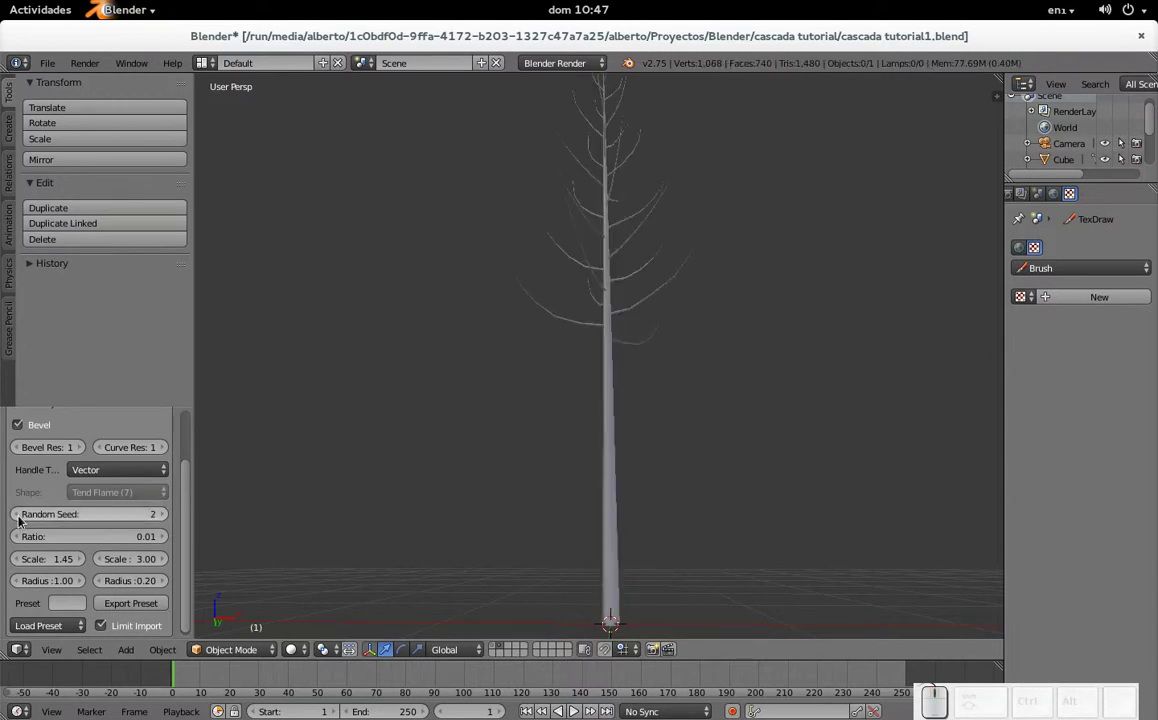
click(22, 520)
click(22, 520)
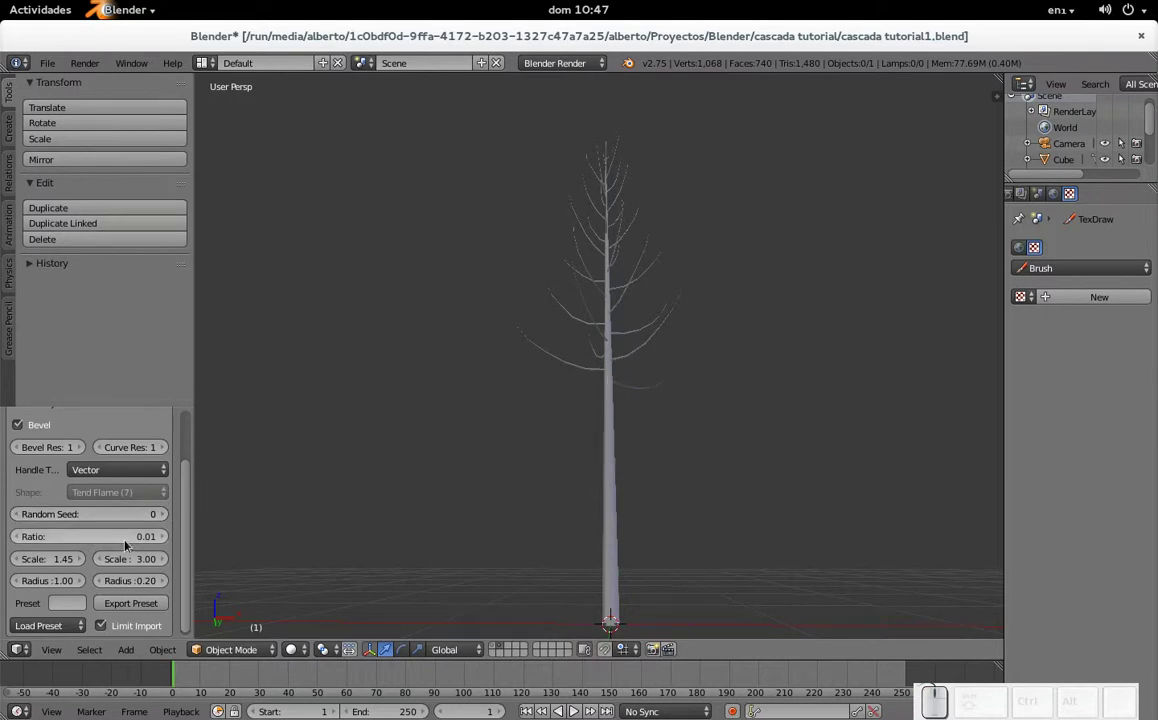
- Try trunk Ratio 0.07 and revert to 0.01, then set Scale to 0.31 and lower the scale variation to about 2
click(167, 542)
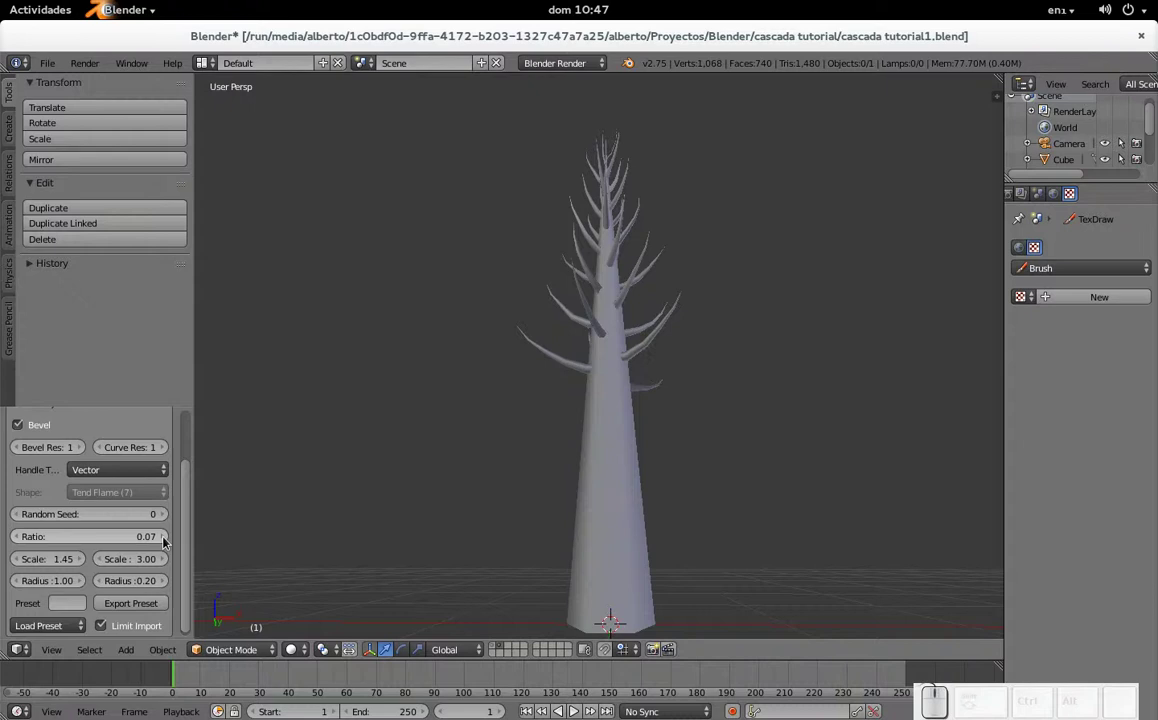
click(21, 540)
click(21, 540)
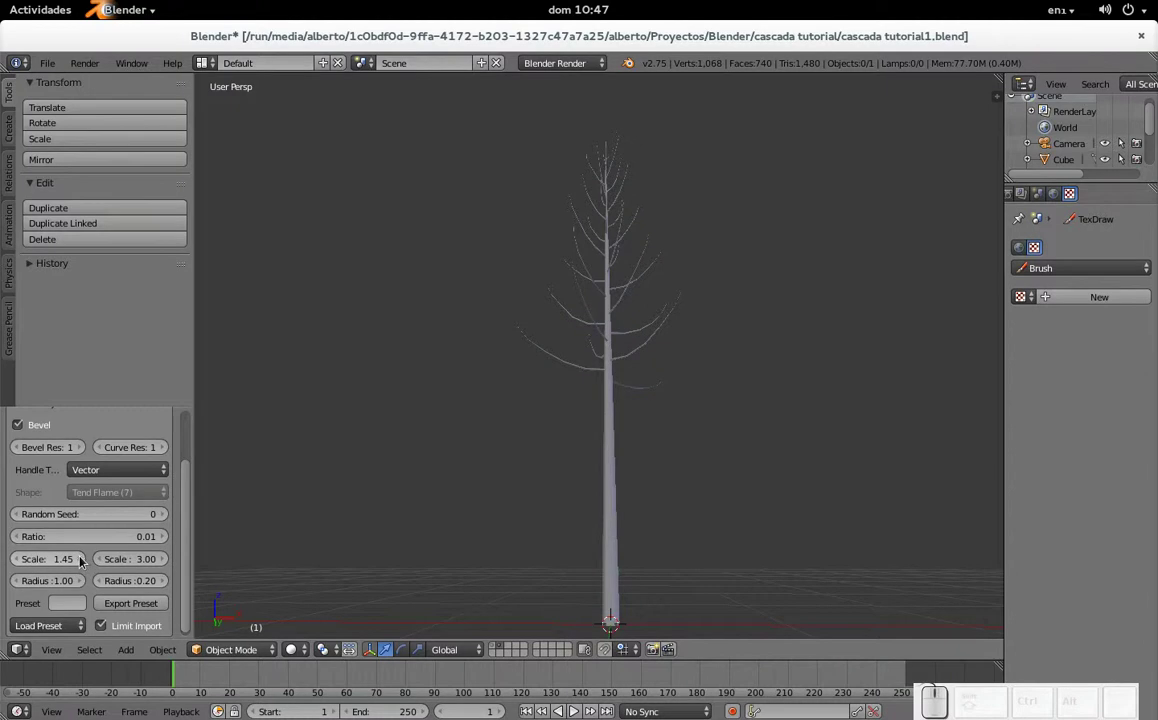
click(81, 561)
drag(59, 567, 111, 602)
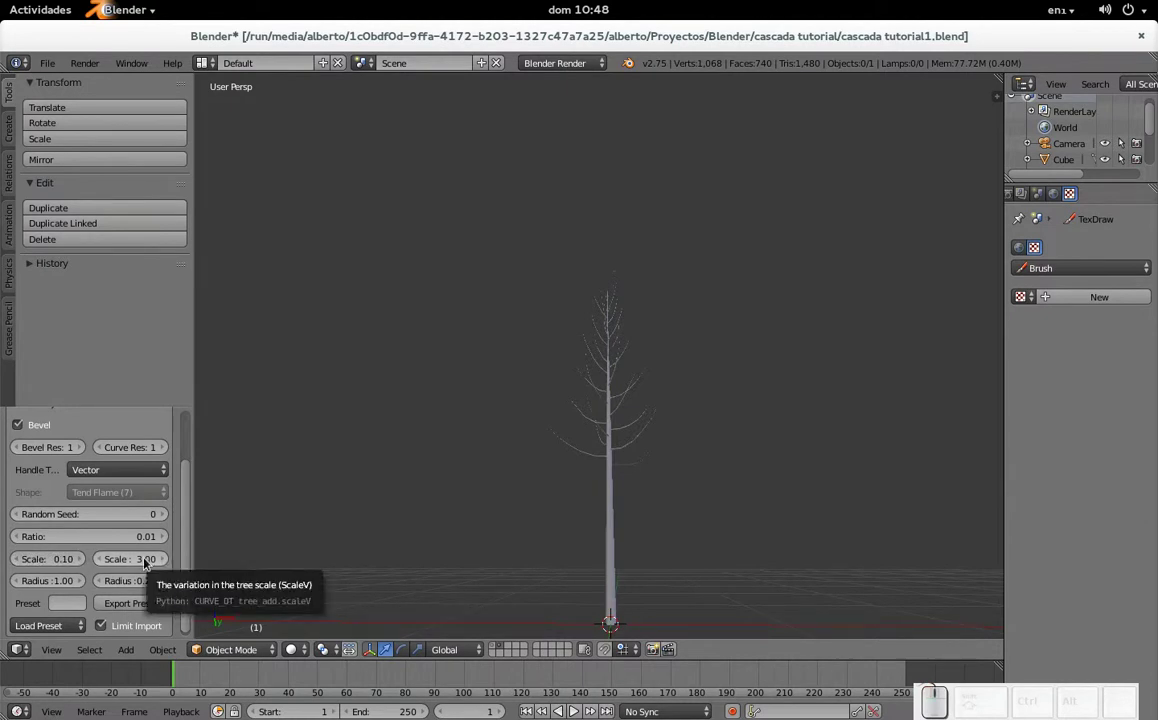
drag(147, 562, 79, 561)
drag(53, 560, 146, 607)
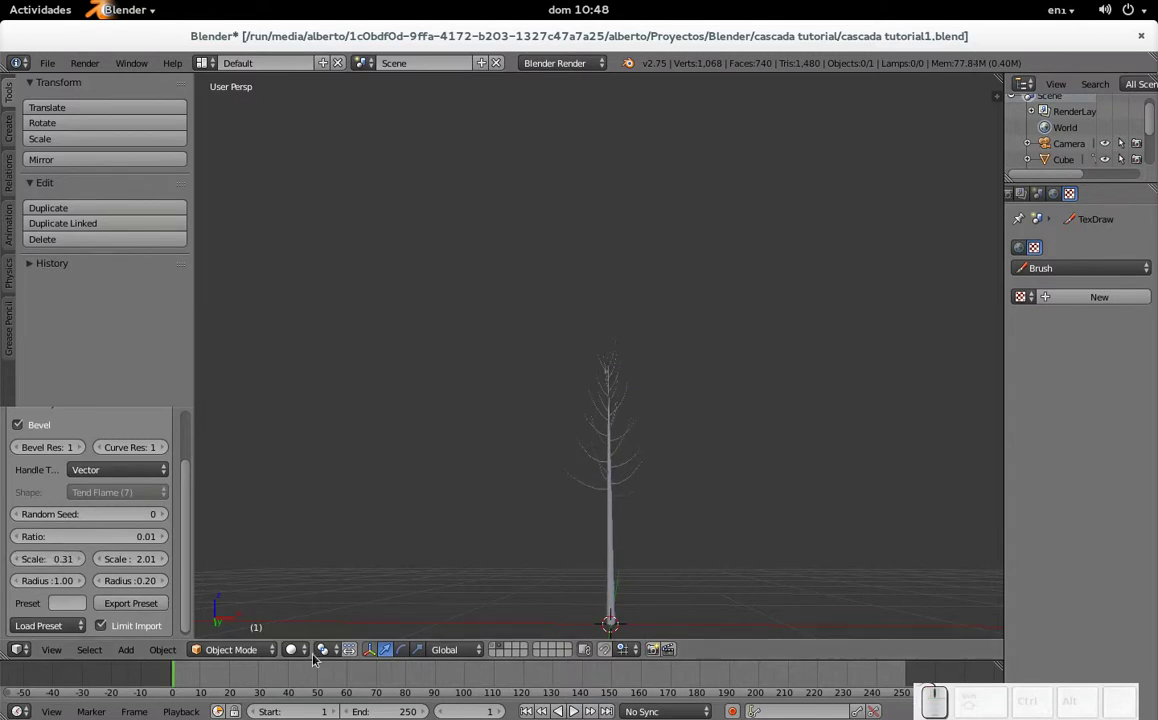
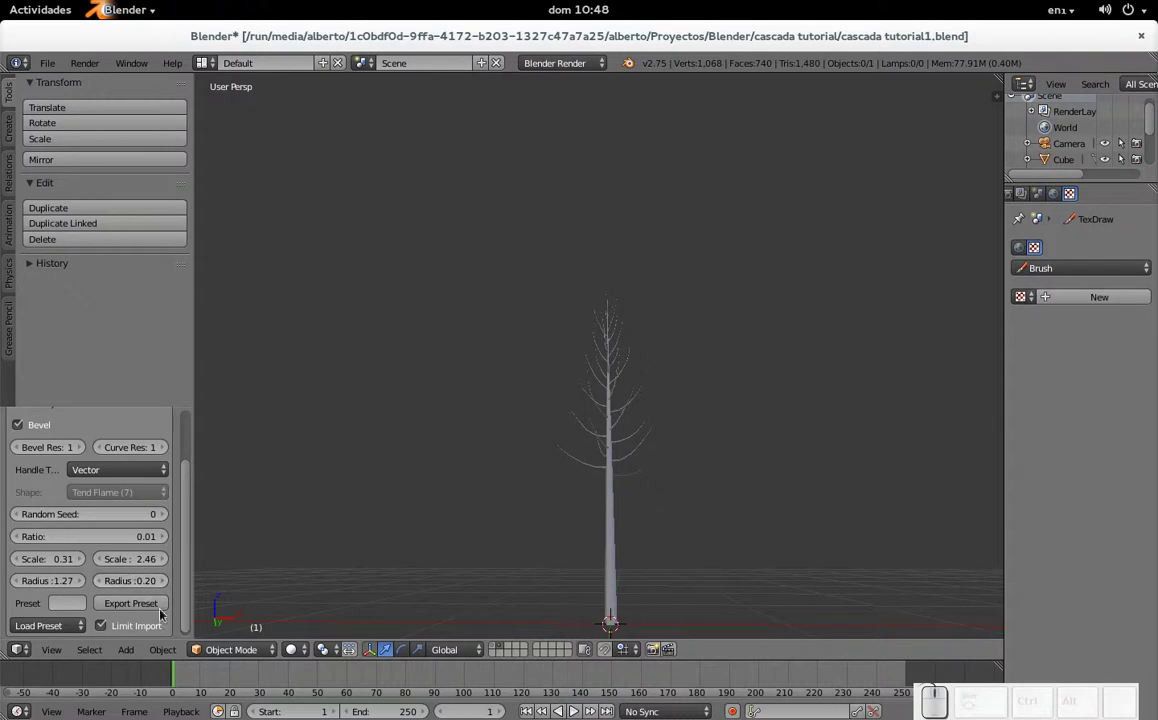
- Load the drooping willow preset and enable Bevel for solid weeping branches
scroll(down, 3)
click(72, 628)
click(70, 645)
scroll(down, 3)
scroll(down, 3)
drag(635, 306, 650, 290)
drag(648, 308, 661, 407)
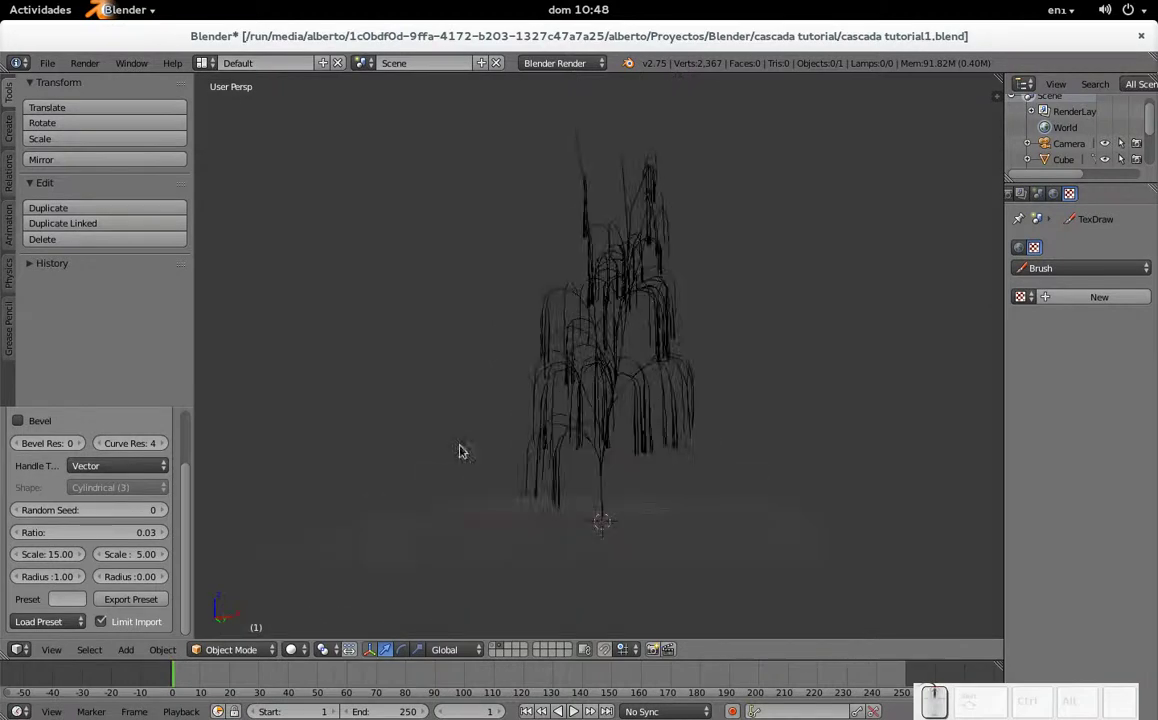
click(42, 493)
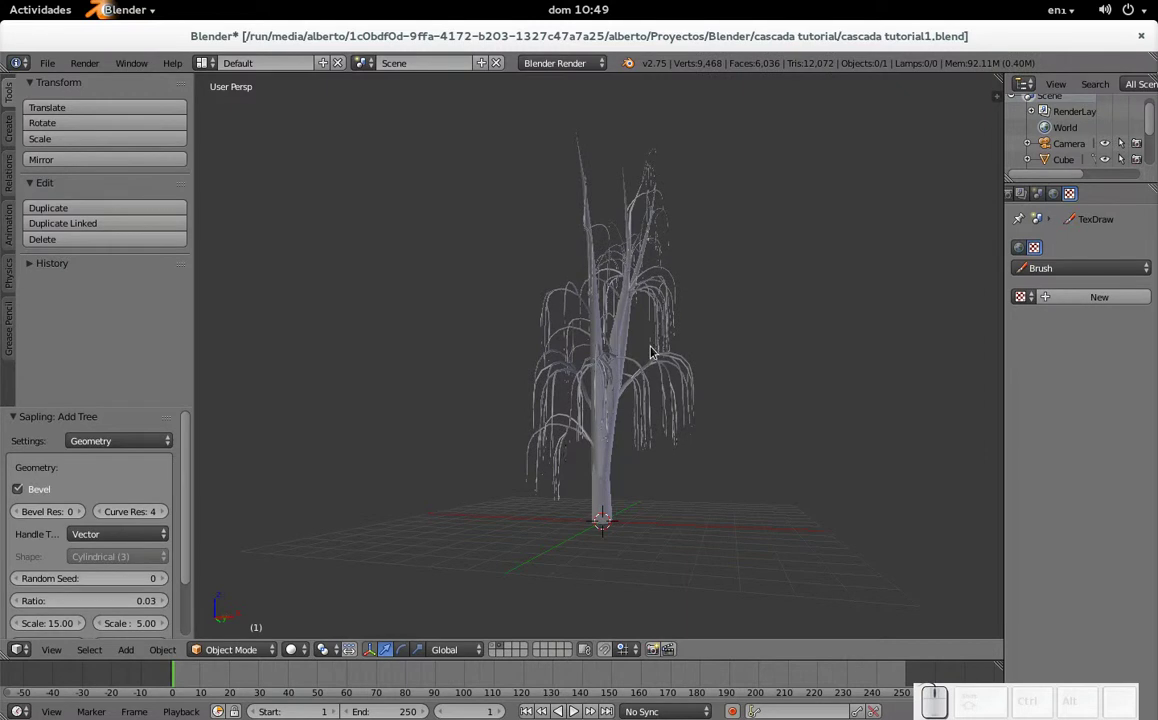
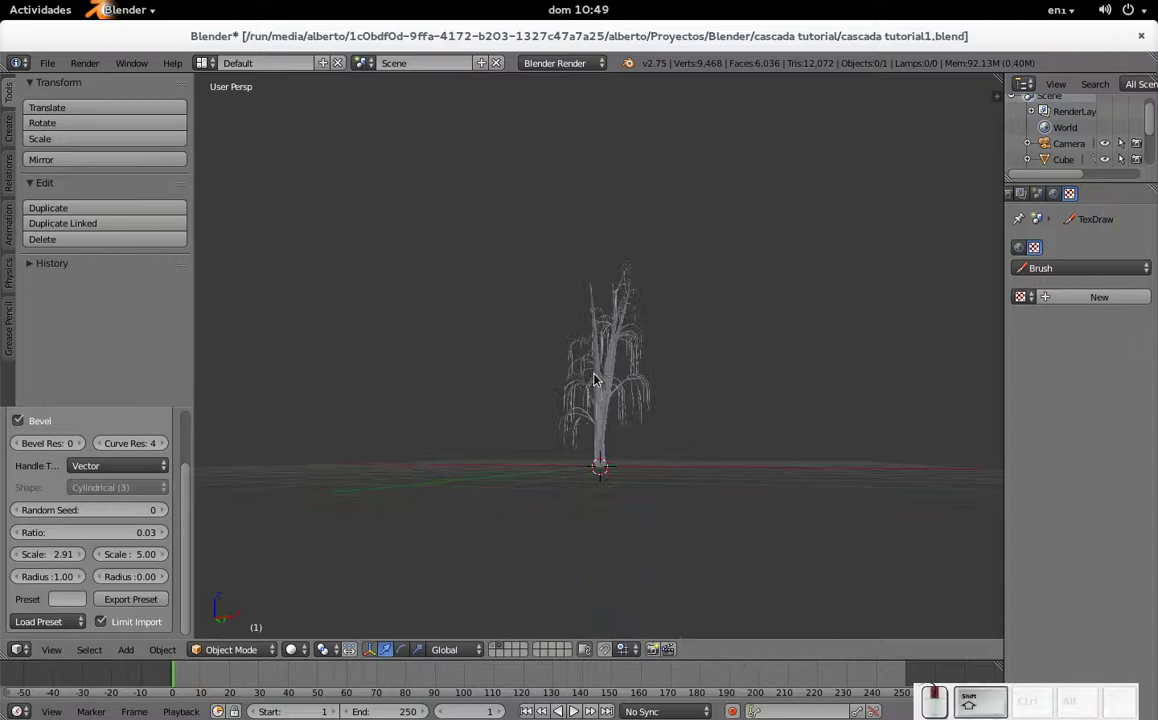
- Zoom the viewport in to look at the willow tree up close
scroll(down, 3)
scroll(up, 3)
scroll(up, 3)
- Turn on Show Leaves and set 50 leaves per branch, then inspect the branches
click(143, 438)
click(125, 354)
click(55, 496)
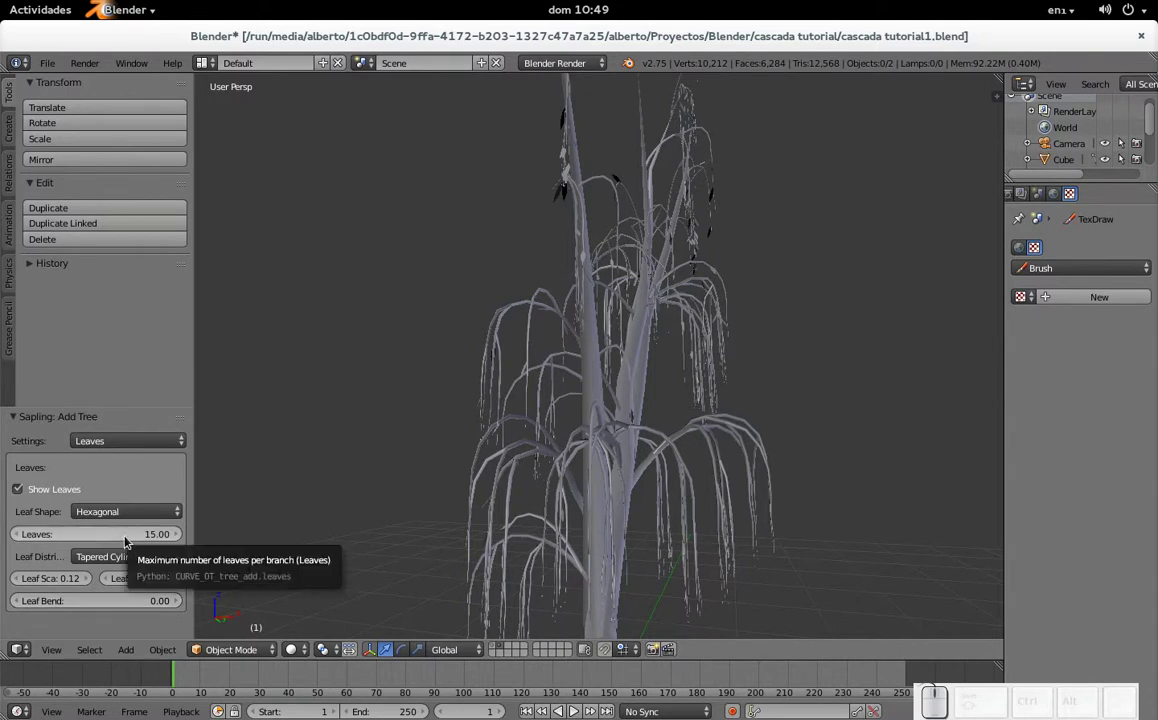
click(128, 541)
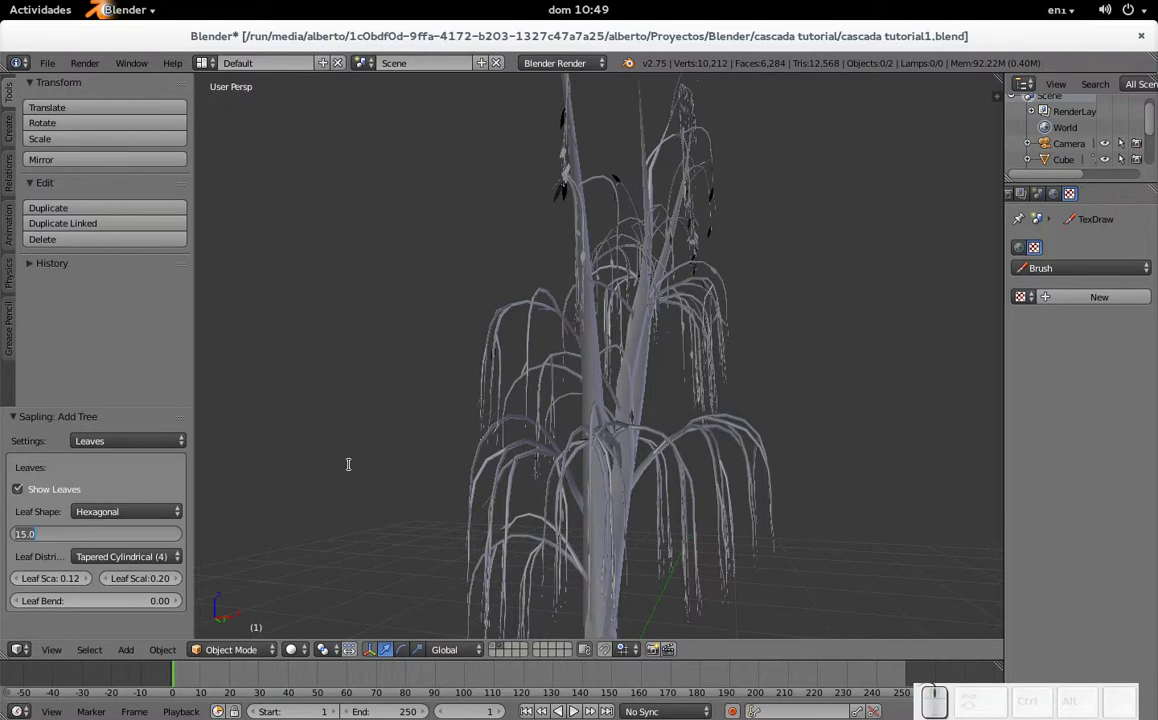
key(KP_1)
key(KP_5)
key(KP_0)
key(KP_Enter)
scroll(down, 3)
middle_click(641, 361)
scroll(up, 3)
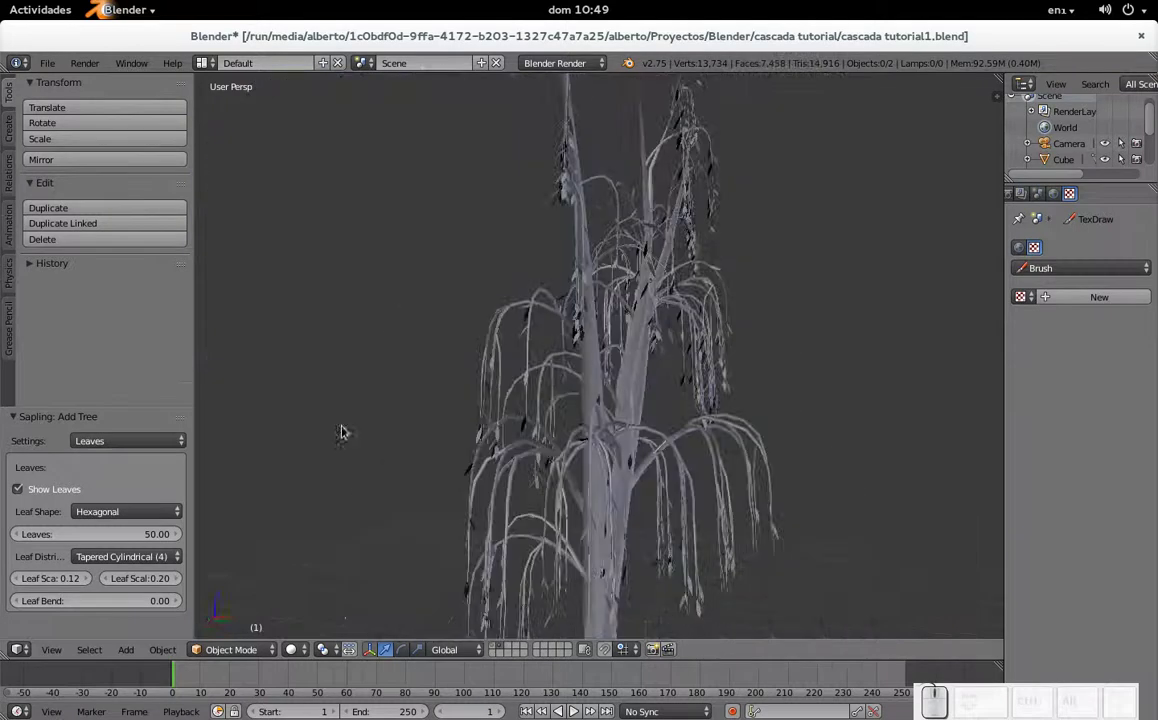
scroll(up, 3)
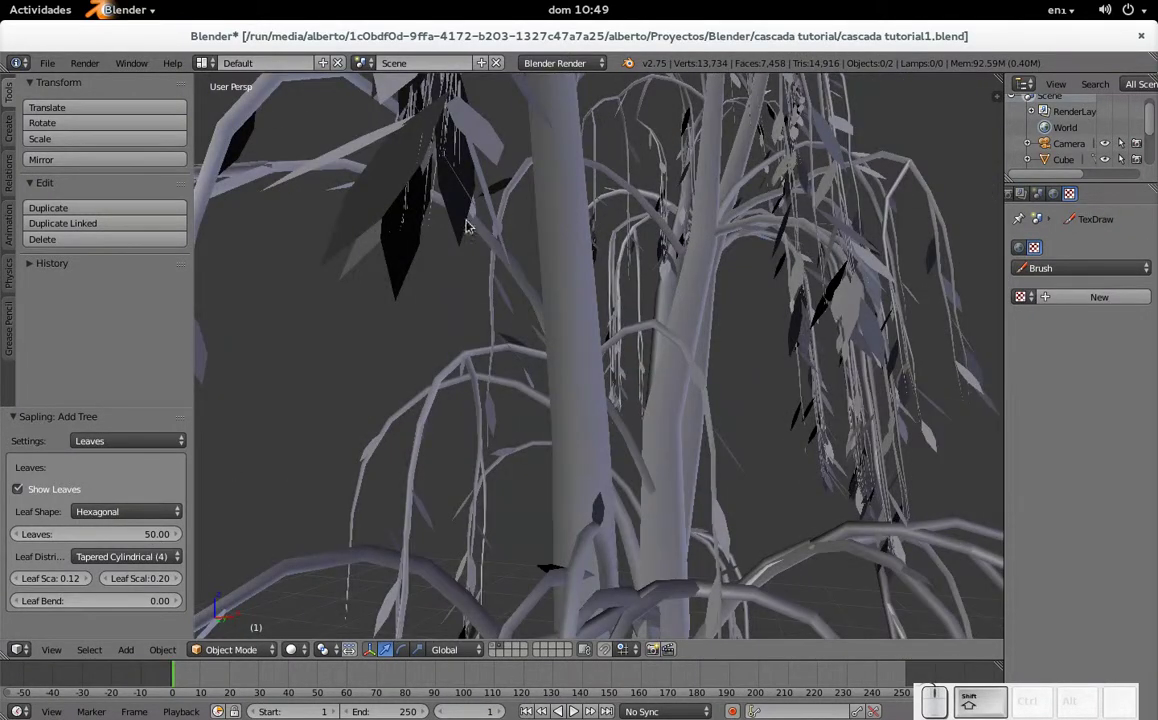
drag(417, 180, 335, 367)
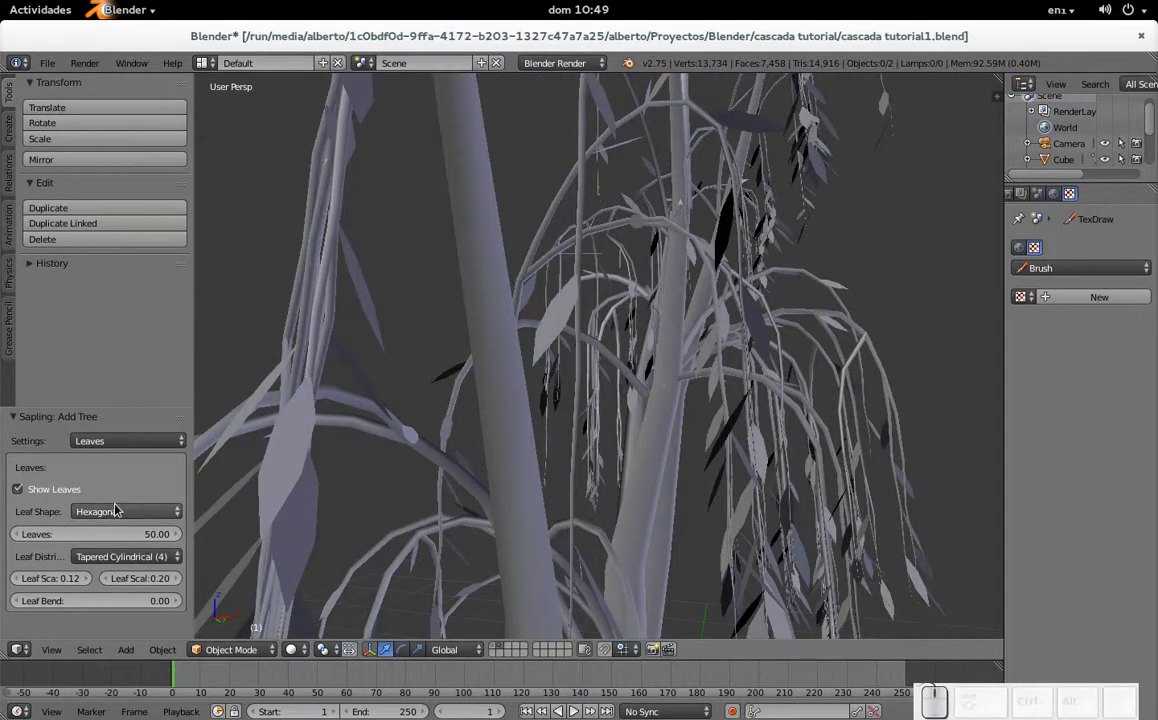
- Try the Rectangular leaf shape, then switch back to Hexagonal
click(126, 506)
click(126, 478)
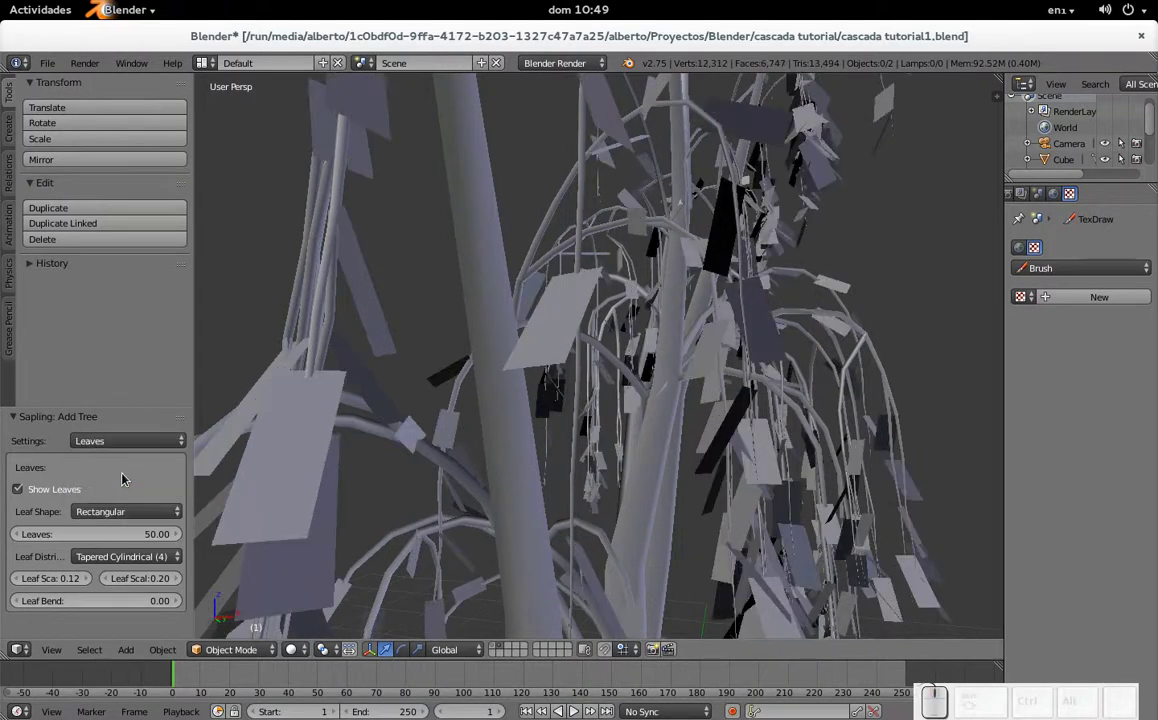
click(128, 514)
click(134, 498)
scroll(down, 3)
click(108, 540)
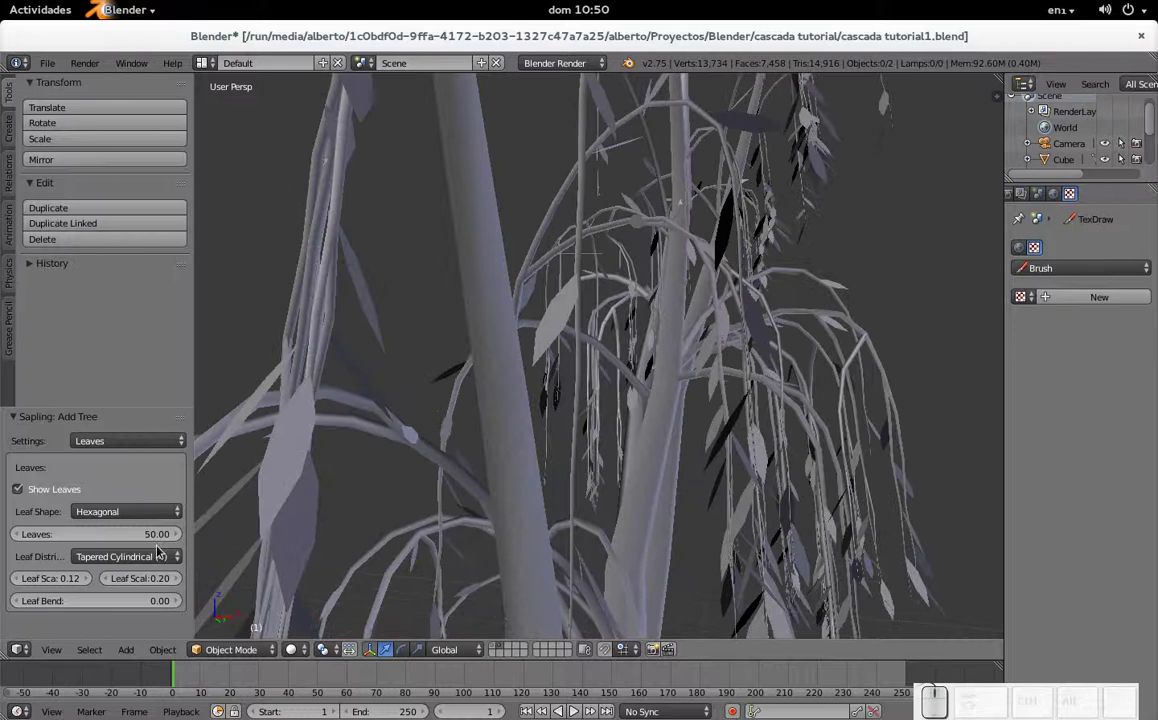
- Raise Leaf Scale to 0.18 and Leaf Scale X to 0.26 for larger leaves
click(90, 584)
click(90, 584)
click(179, 586)
click(179, 586)
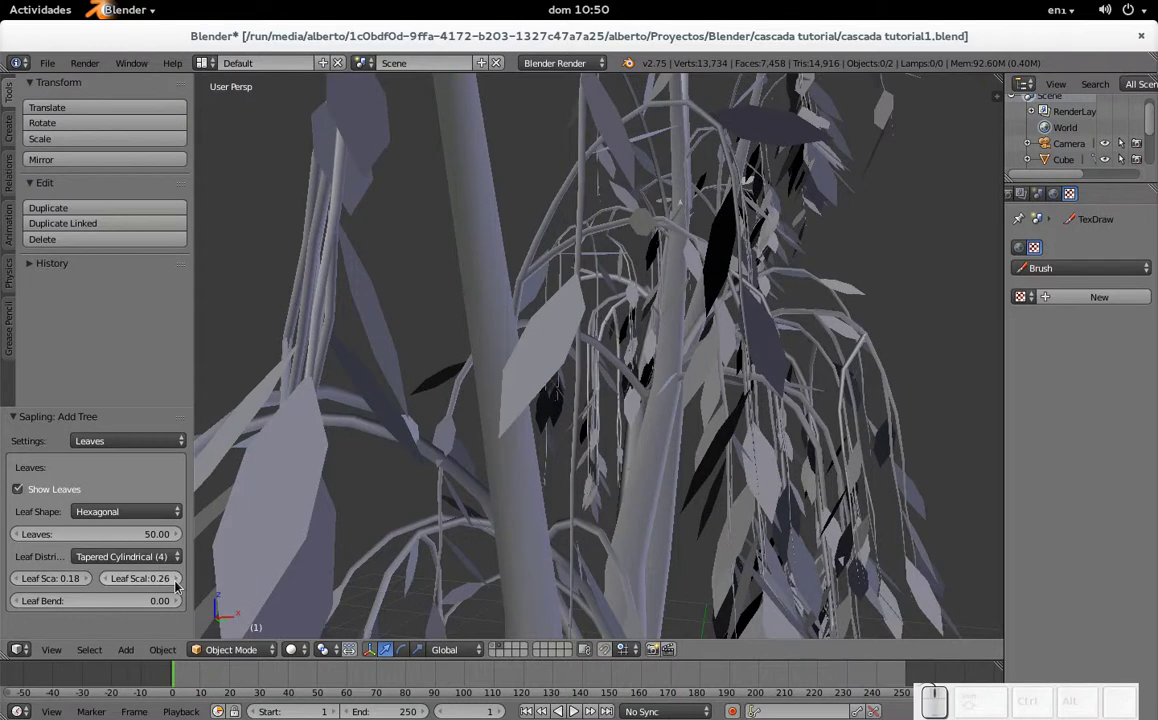
scroll(down, 3)
scroll(down, 3)
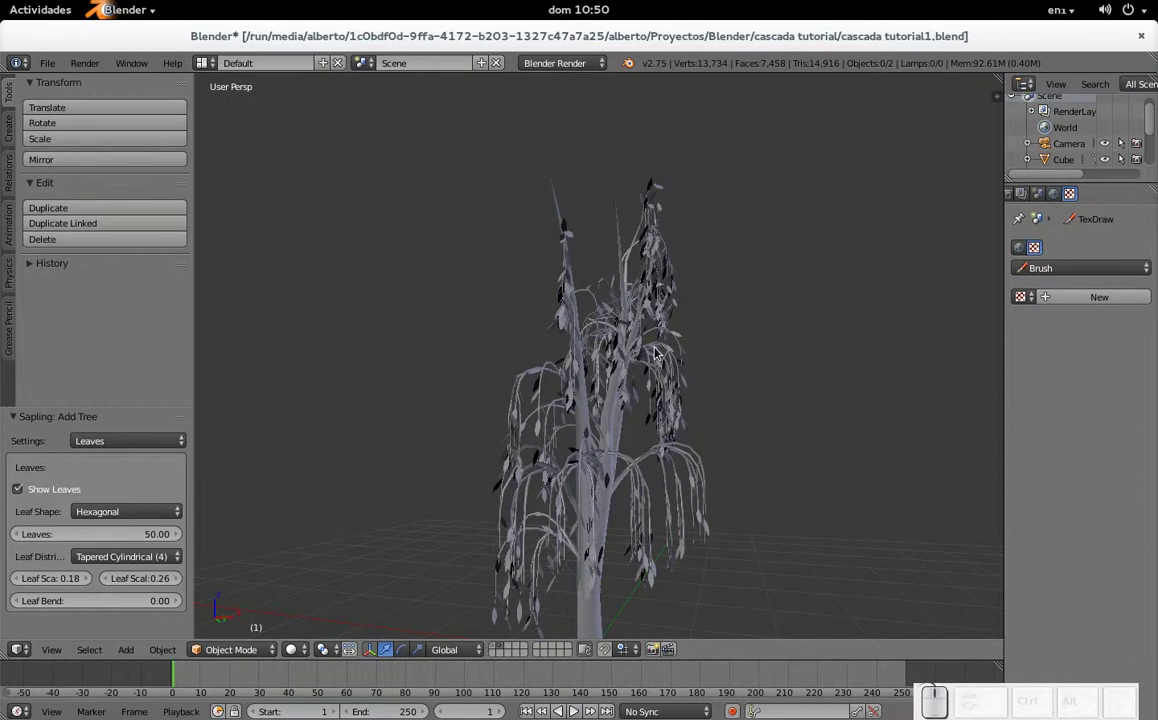
- Try Leaf Distribution options and set Conical, inspecting the willow's canopy
click(152, 559)
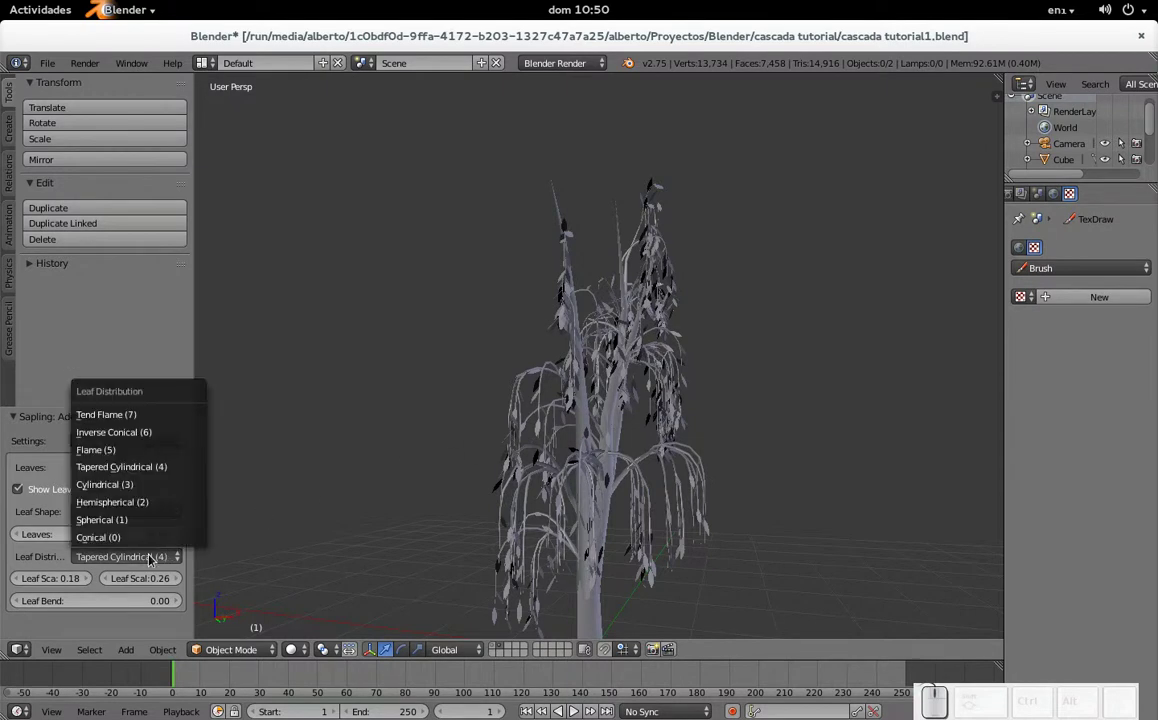
click(127, 450)
scroll(up, 3)
scroll(down, 3)
scroll(down, 3)
click(122, 560)
click(127, 541)
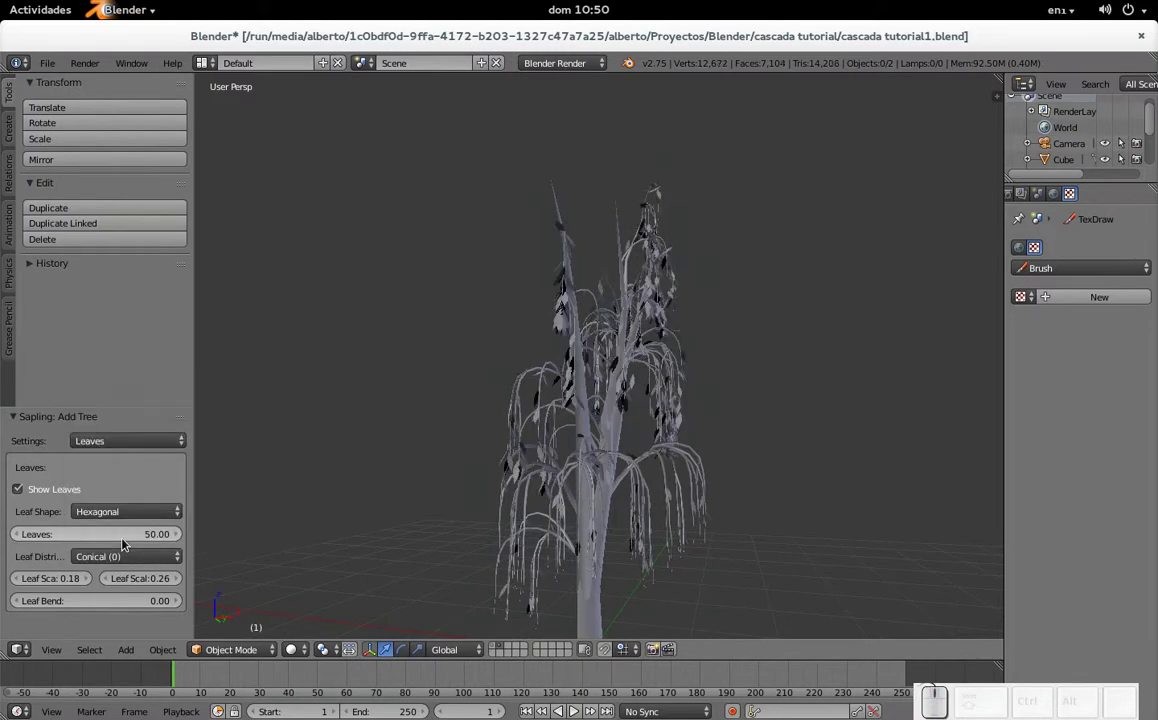
scroll(up, 3)
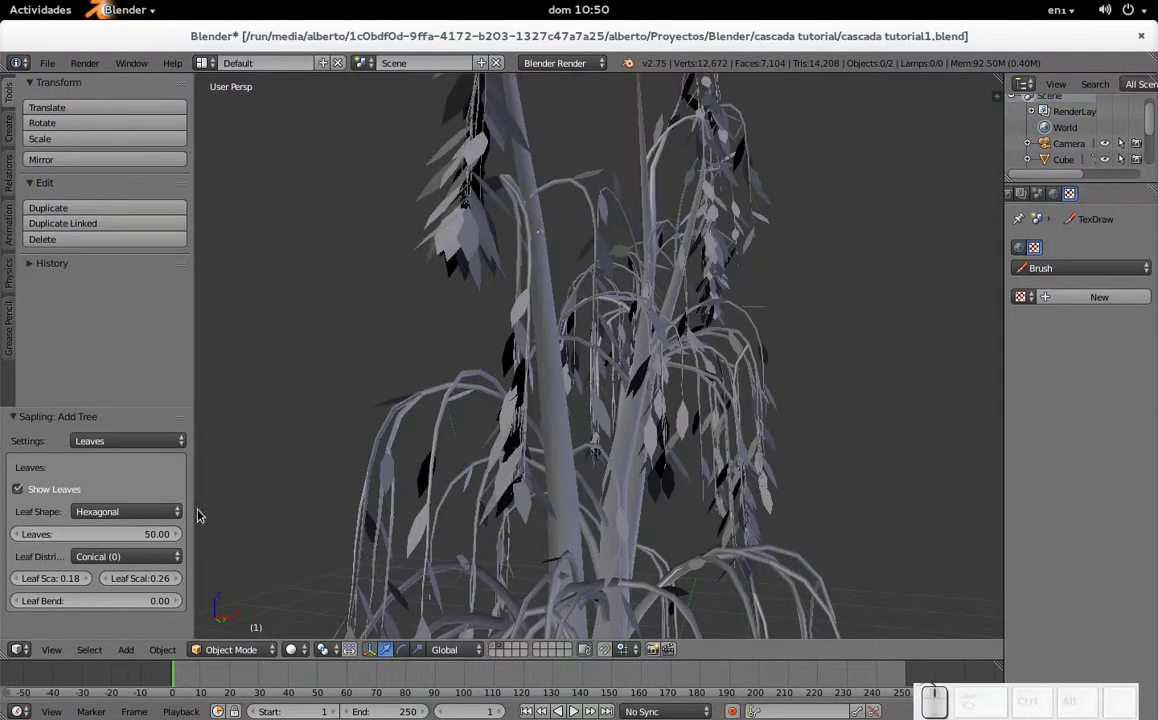
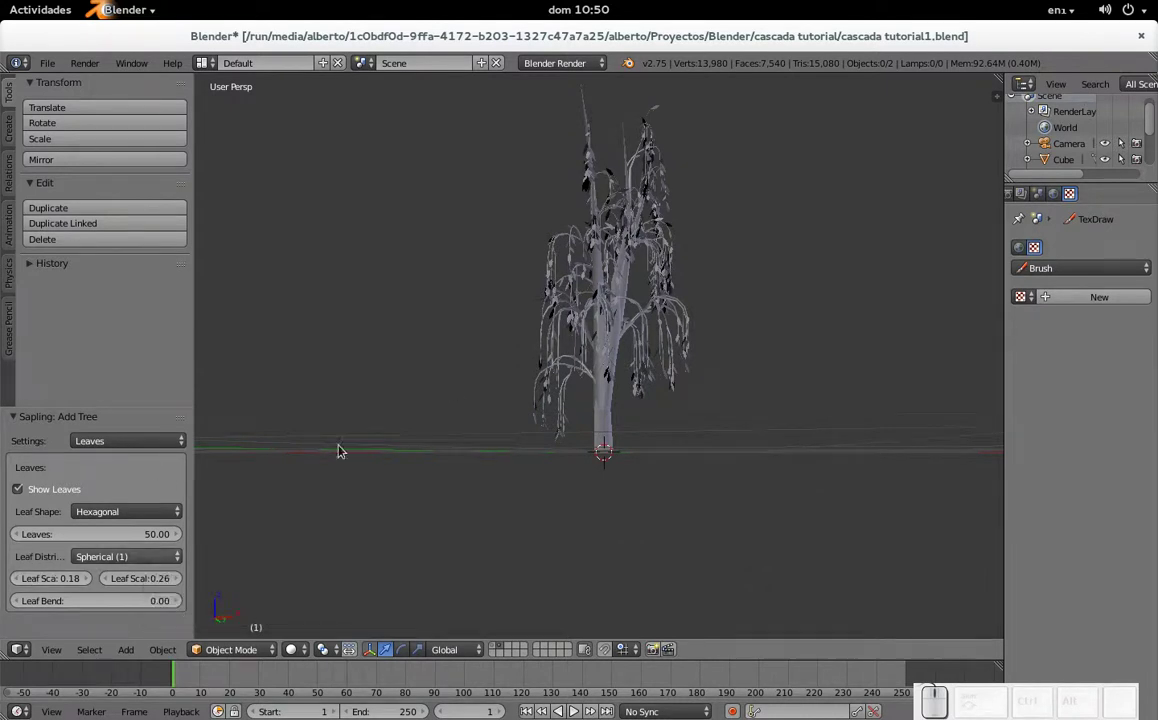
scroll(up, 3)
scroll(up, 3)
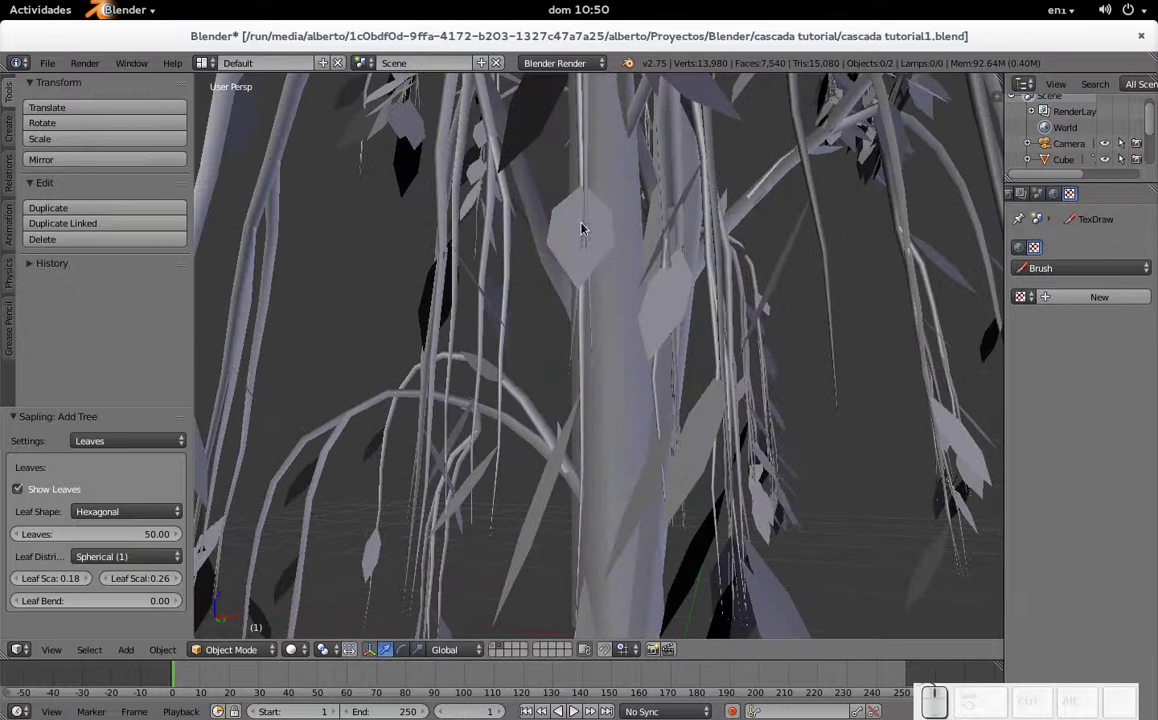
- Compare Hemispherical and Cylindrical leaf distributions on the tree from several angles
click(123, 564)
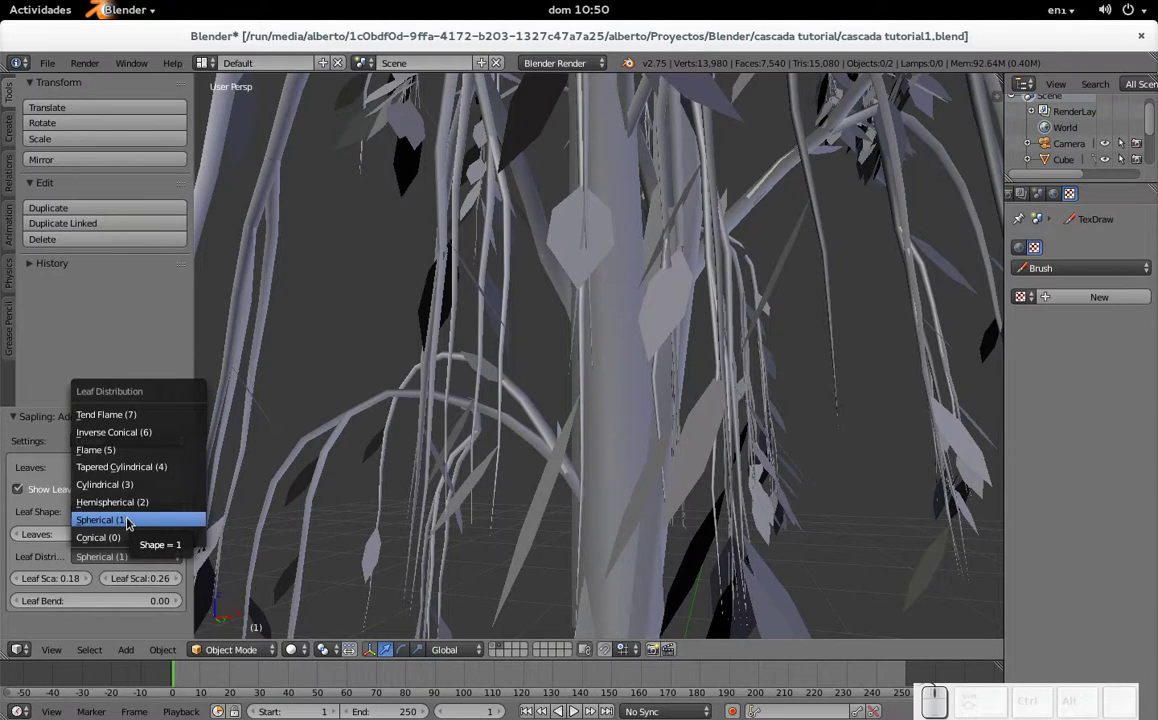
click(136, 512)
scroll(down, 3)
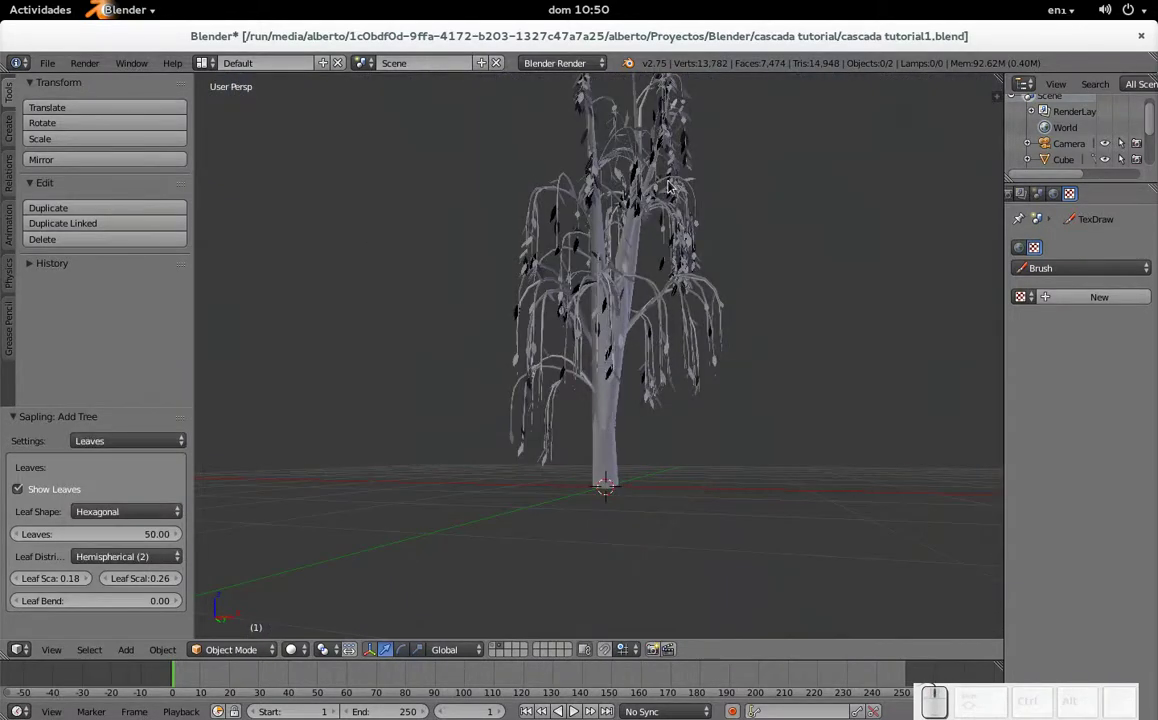
click(659, 205)
middle_click(642, 283)
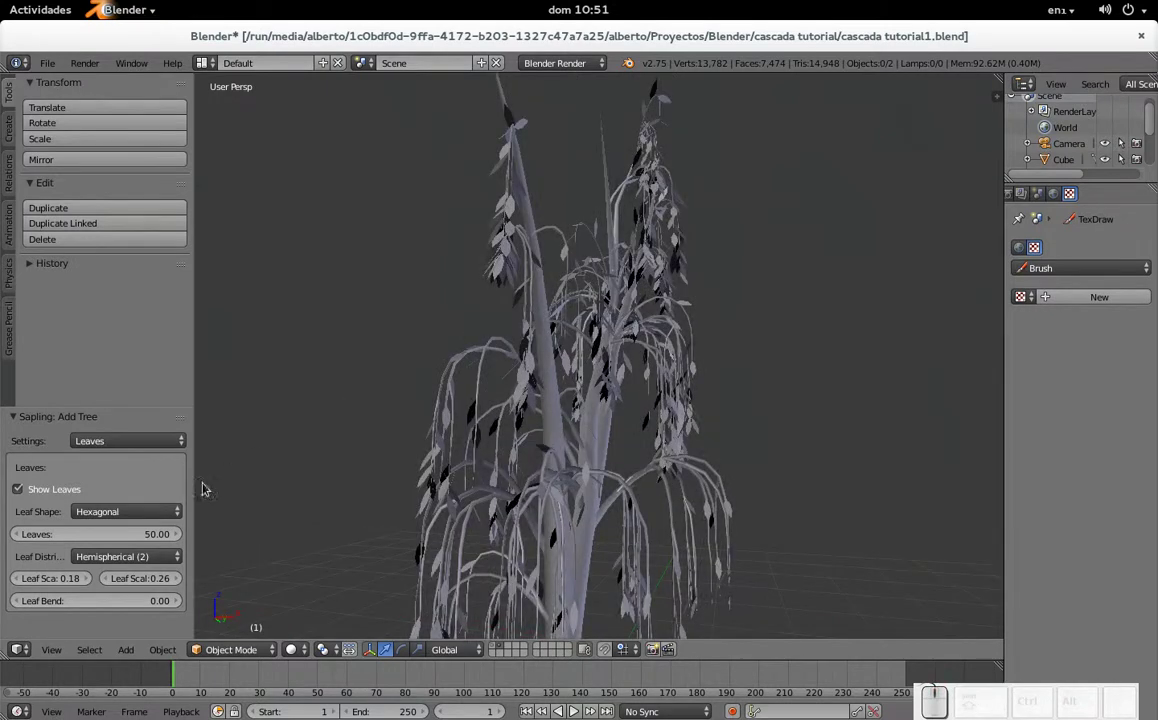
scroll(up, 3)
click(153, 562)
click(148, 490)
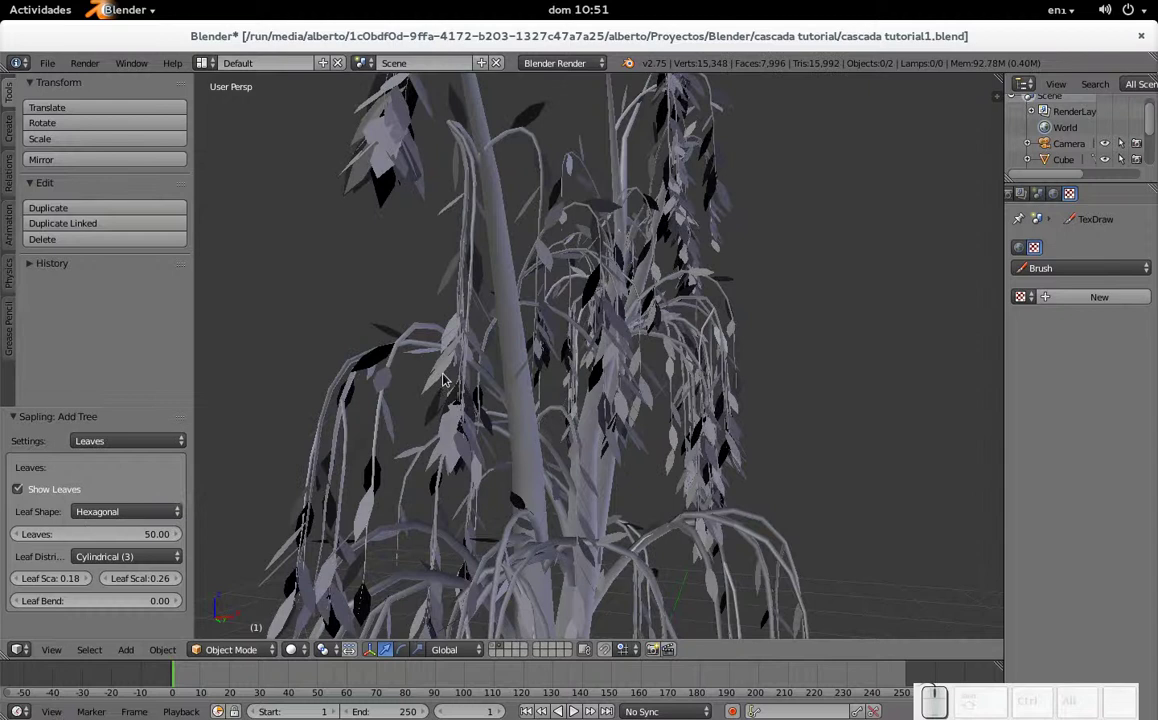
scroll(down, 3)
scroll(down, 3)
middle_click(607, 361)
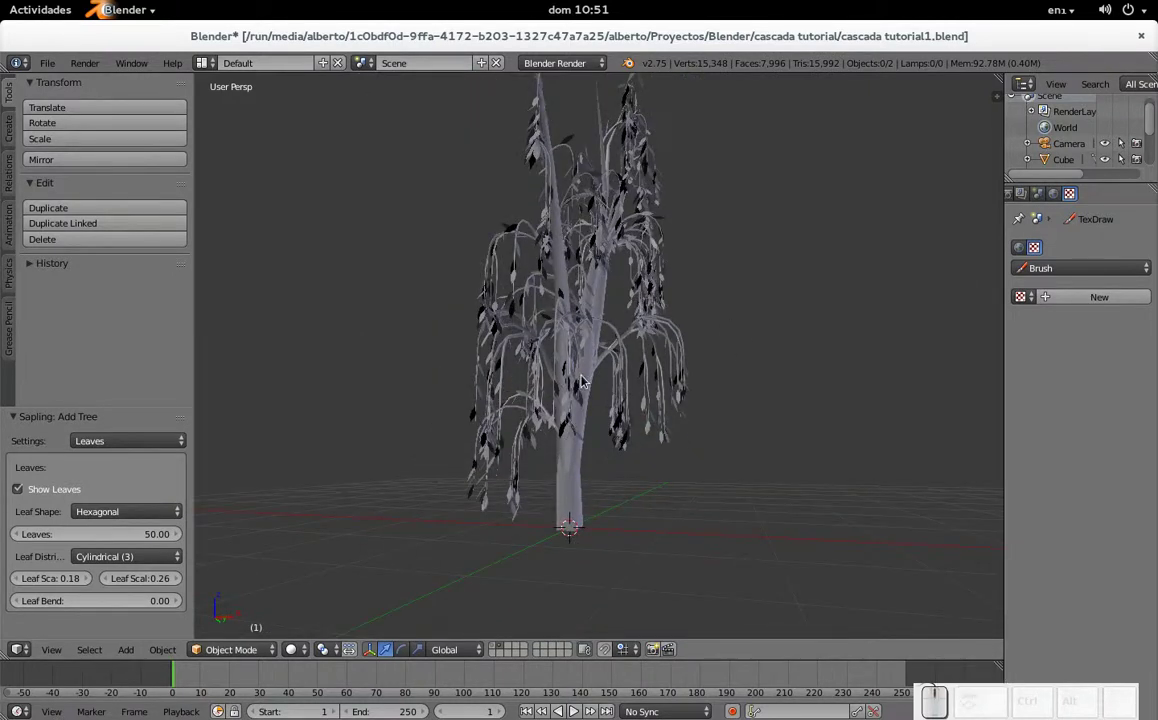
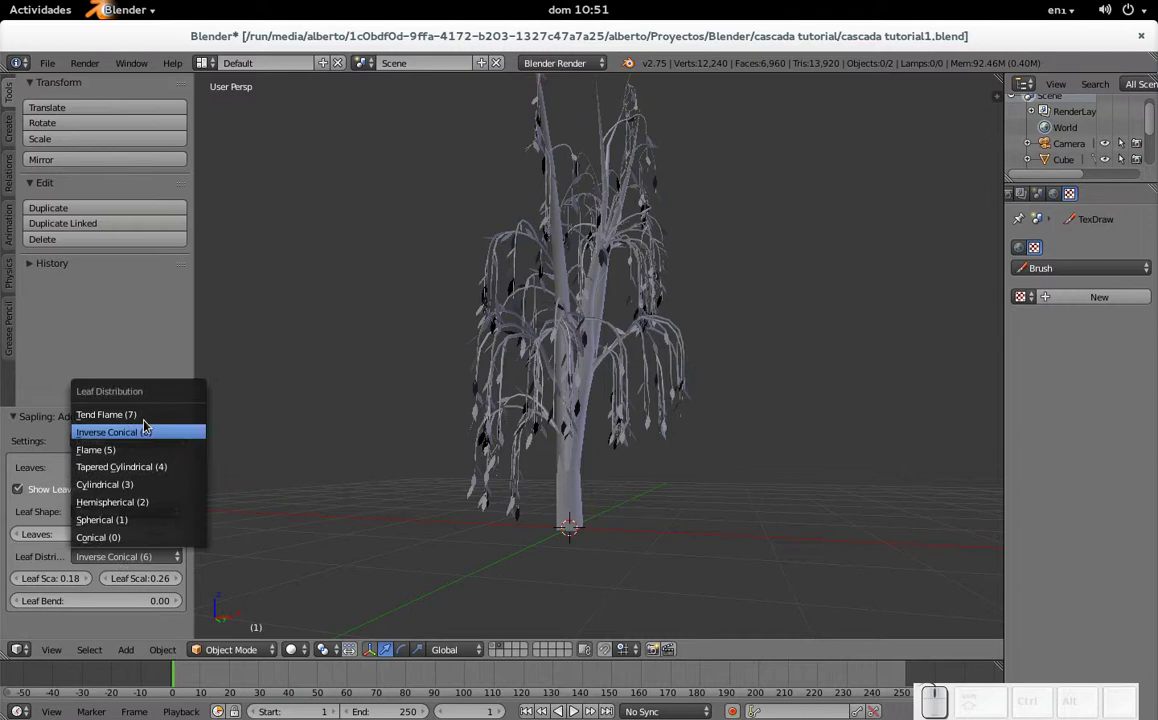
- Cycle through the remaining options and finally set Leaf Distribution to Hemispherical
click(149, 432)
click(125, 564)
click(130, 420)
click(169, 554)
click(158, 533)
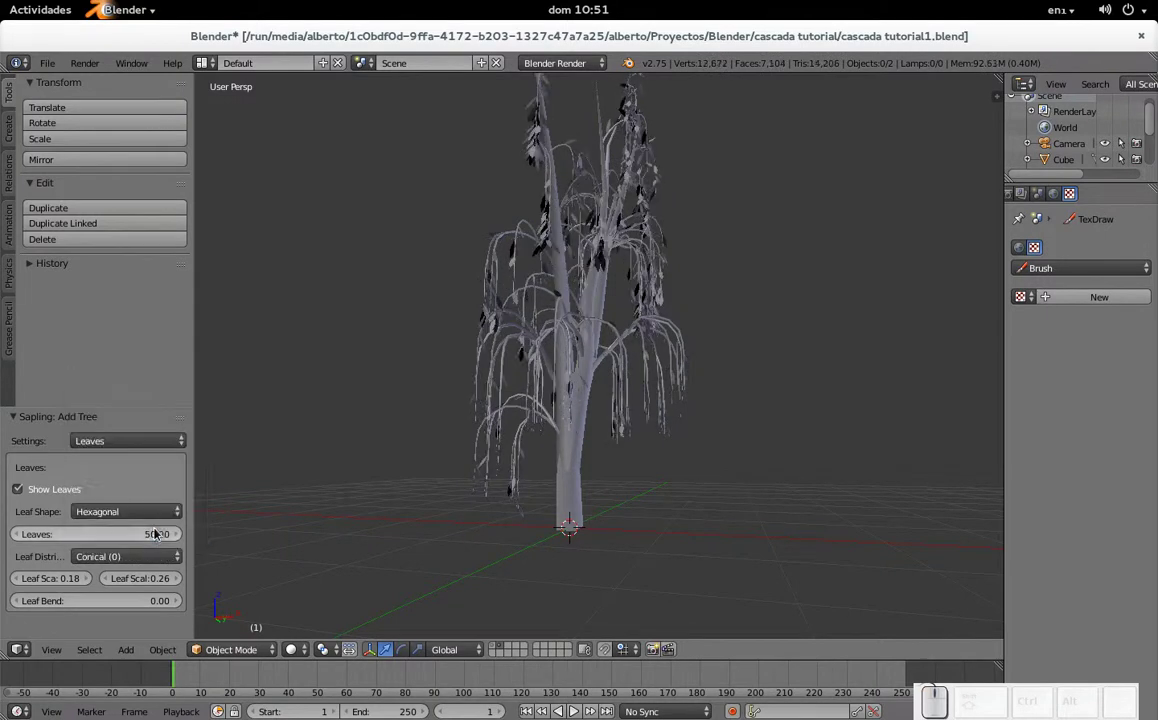
click(156, 555)
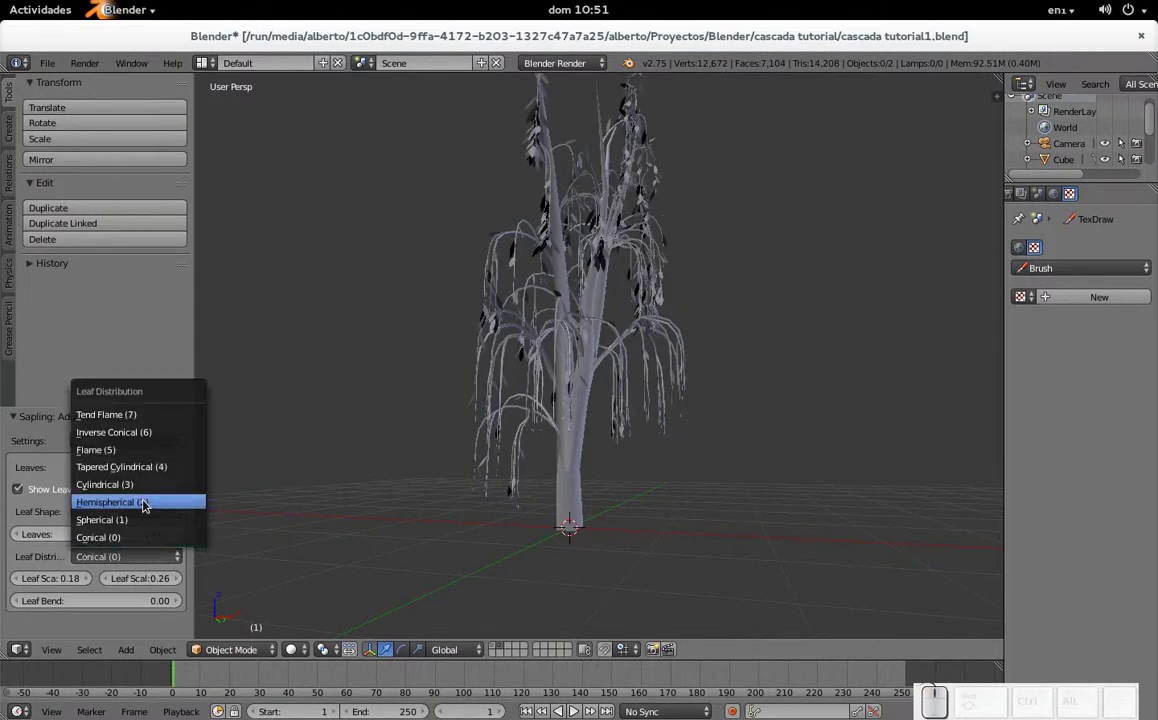
click(148, 502)
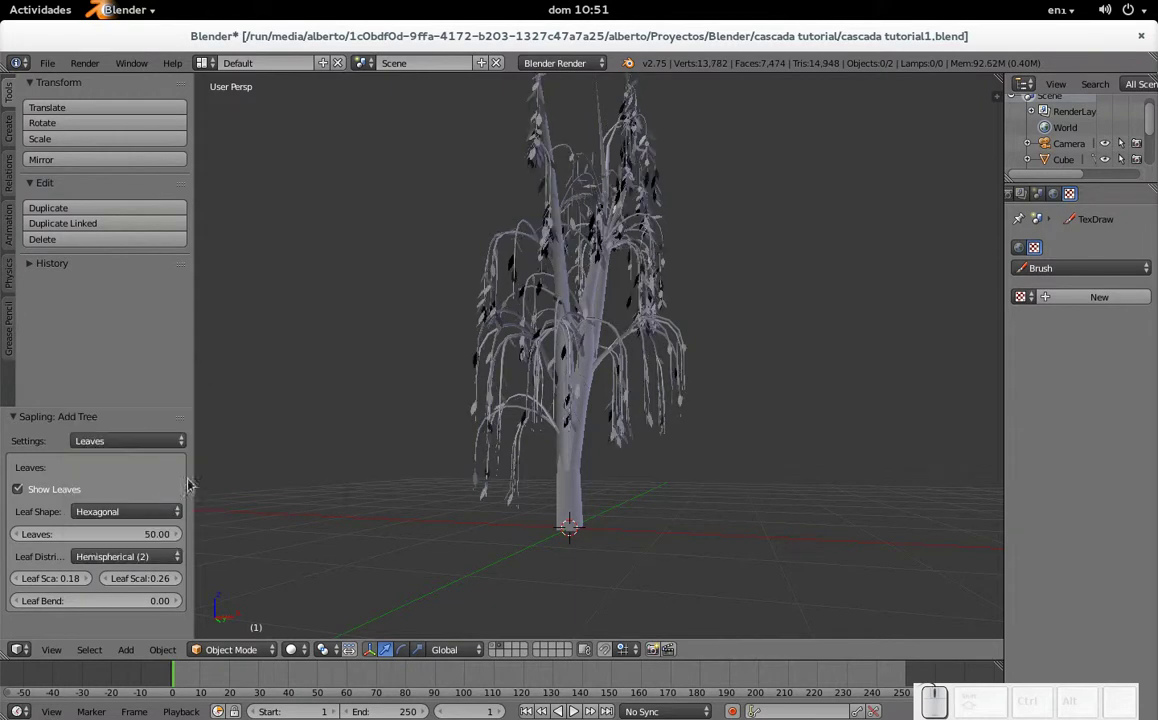
drag(589, 338, 604, 346)
- Select the willow tree and display the cliff terrain layer together with it
right_click(604, 346)
scroll(up, 3)
scroll(down, 3)
scroll(up, 3)
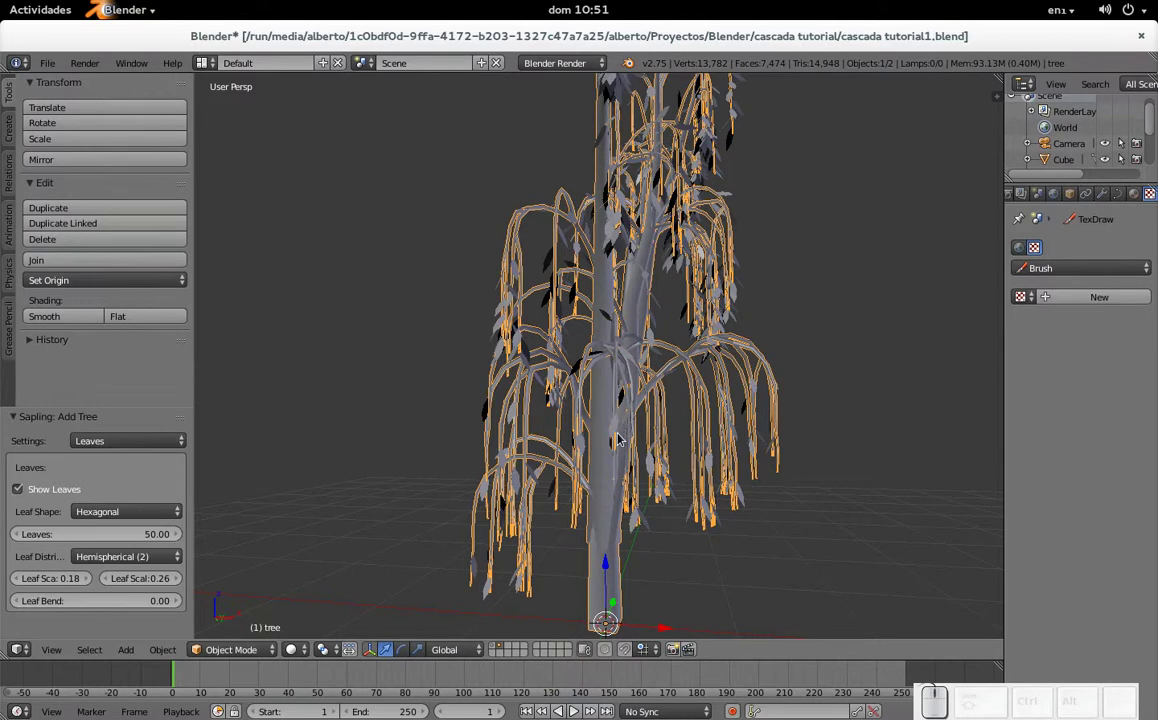
scroll(down, 3)
scroll(down, 3)
click(650, 431)
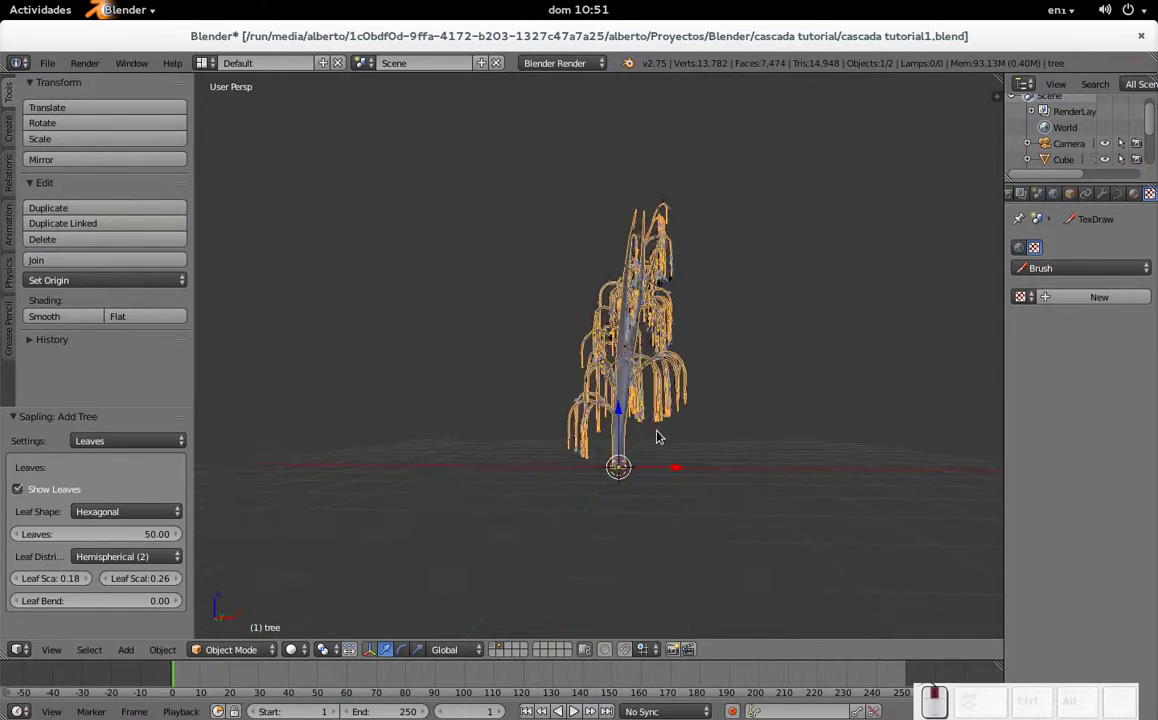
click(497, 651)
middle_click(751, 356)
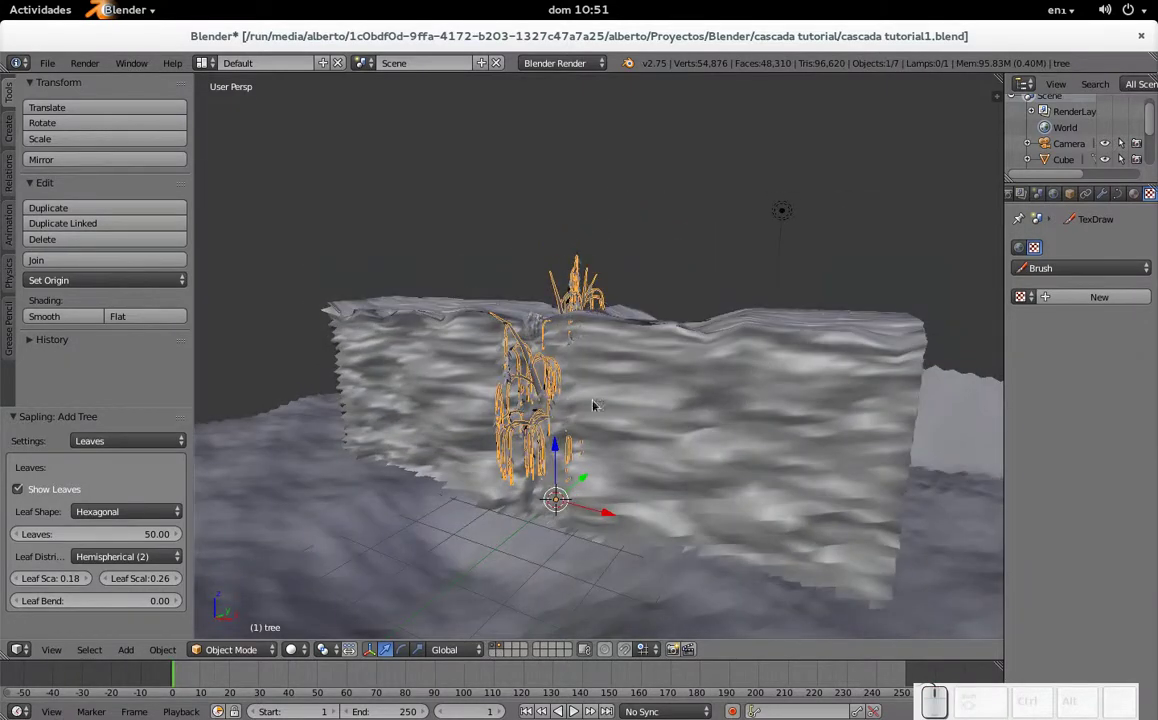
- Move the tree to the cliff's upper edge at scale 0.365 and show only its layer again
drag(590, 478, 566, 517)
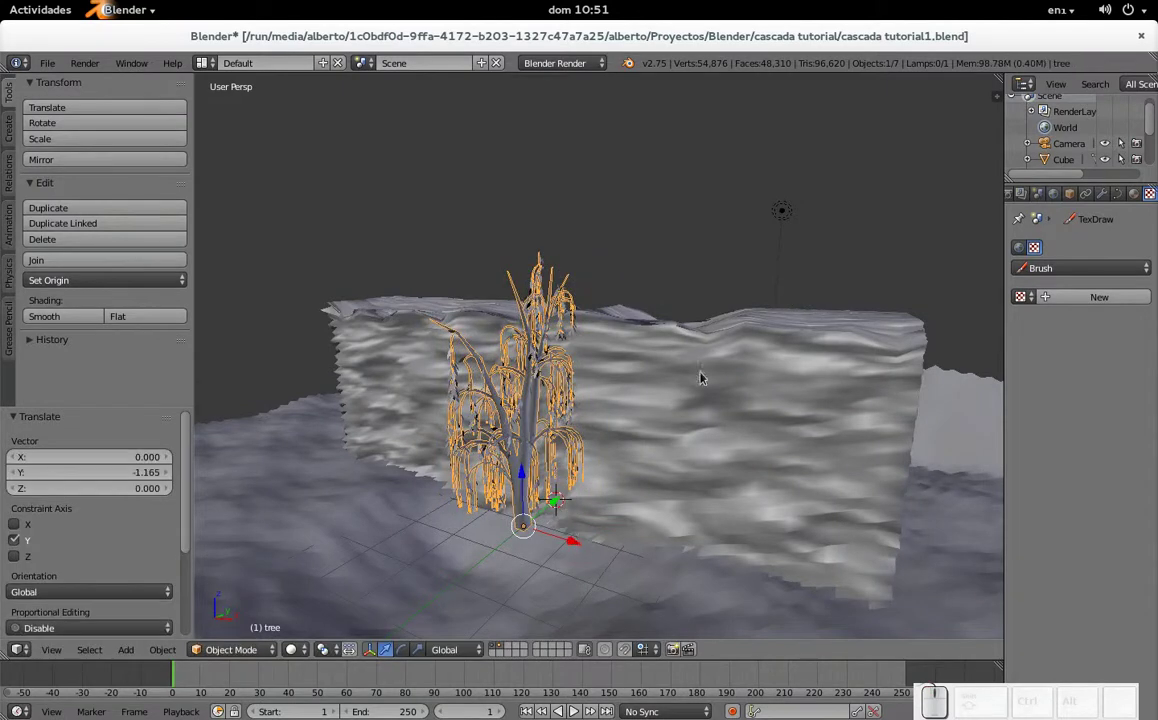
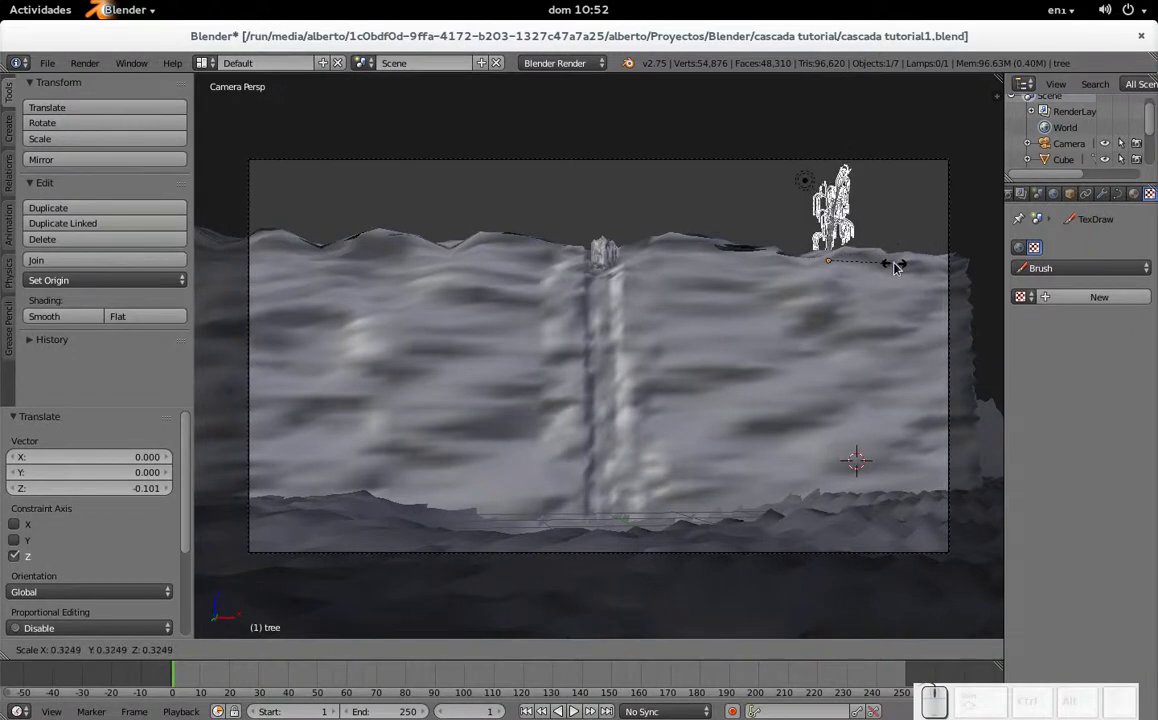
click(906, 268)
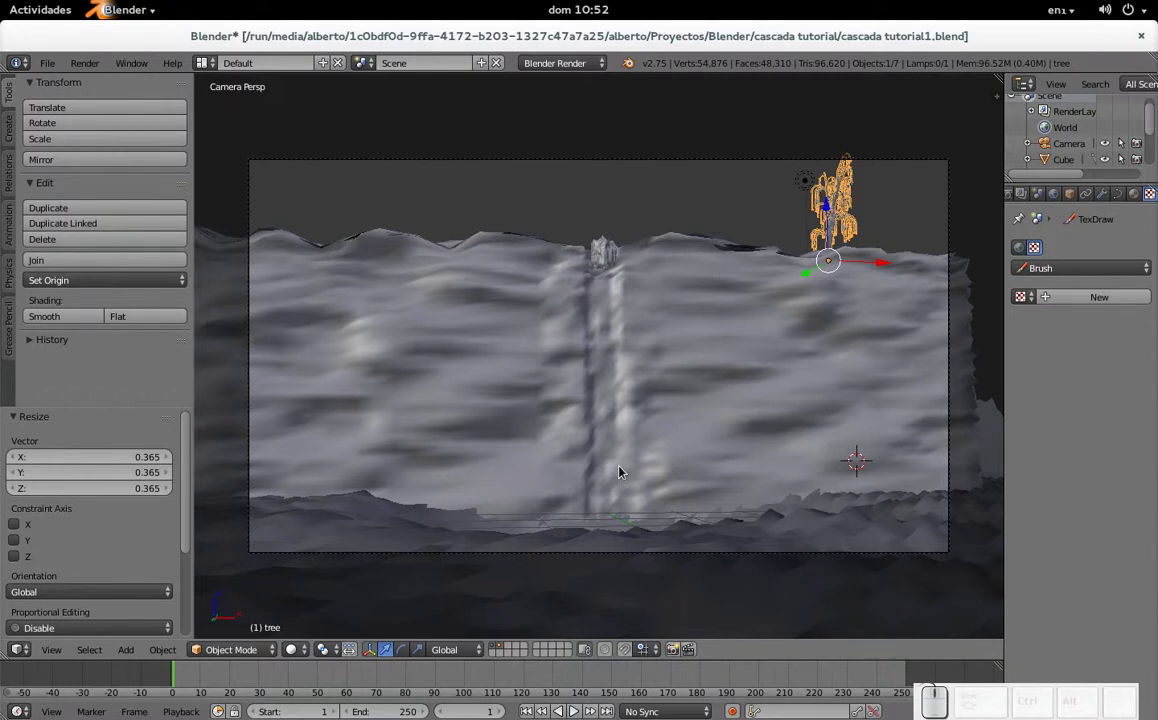
click(503, 649)
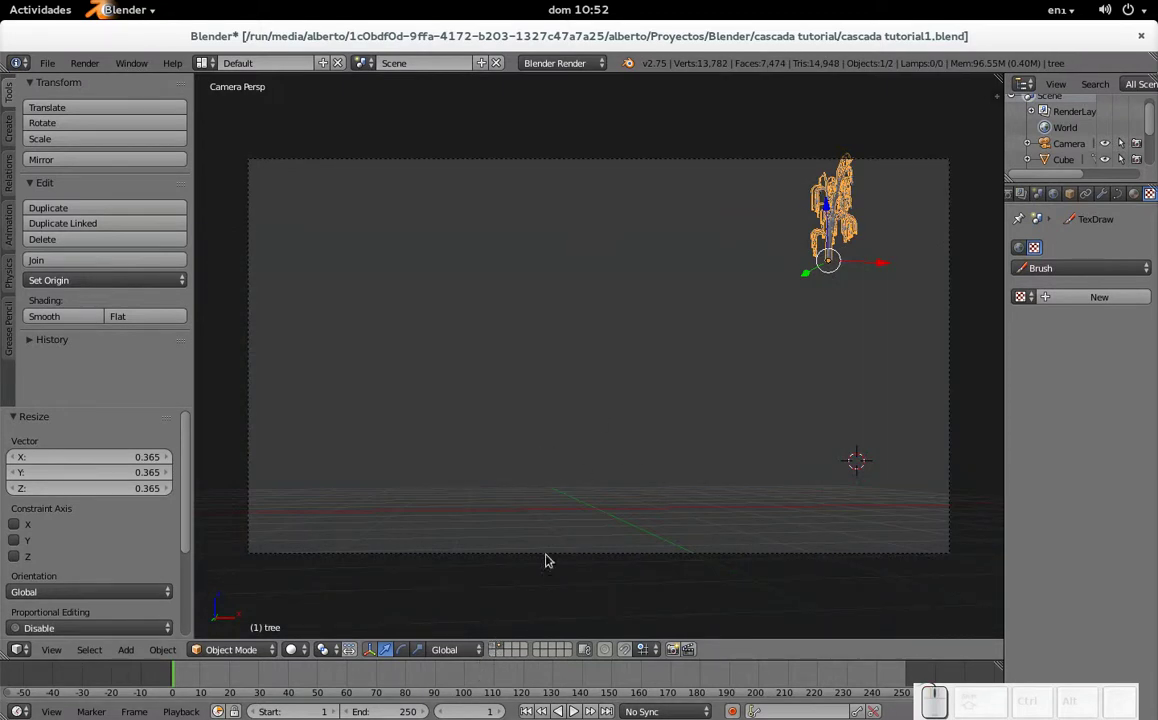
- Add a Sapling tree via Curve > Add Tree, delete this first attempt and reset the cursor to origin
key(shift+a)
click(508, 470)
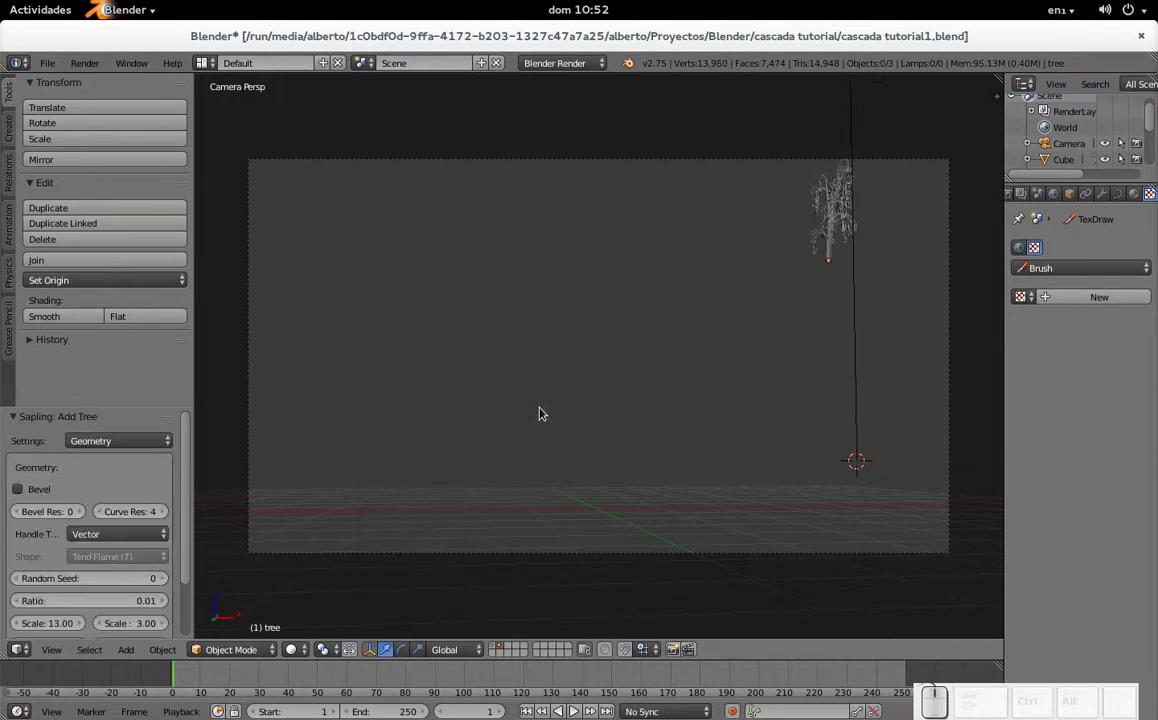
scroll(down, 3)
scroll(up, 3)
key(Escape)
right_click(776, 356)
key(x)
click(775, 356)
key(shift+c)
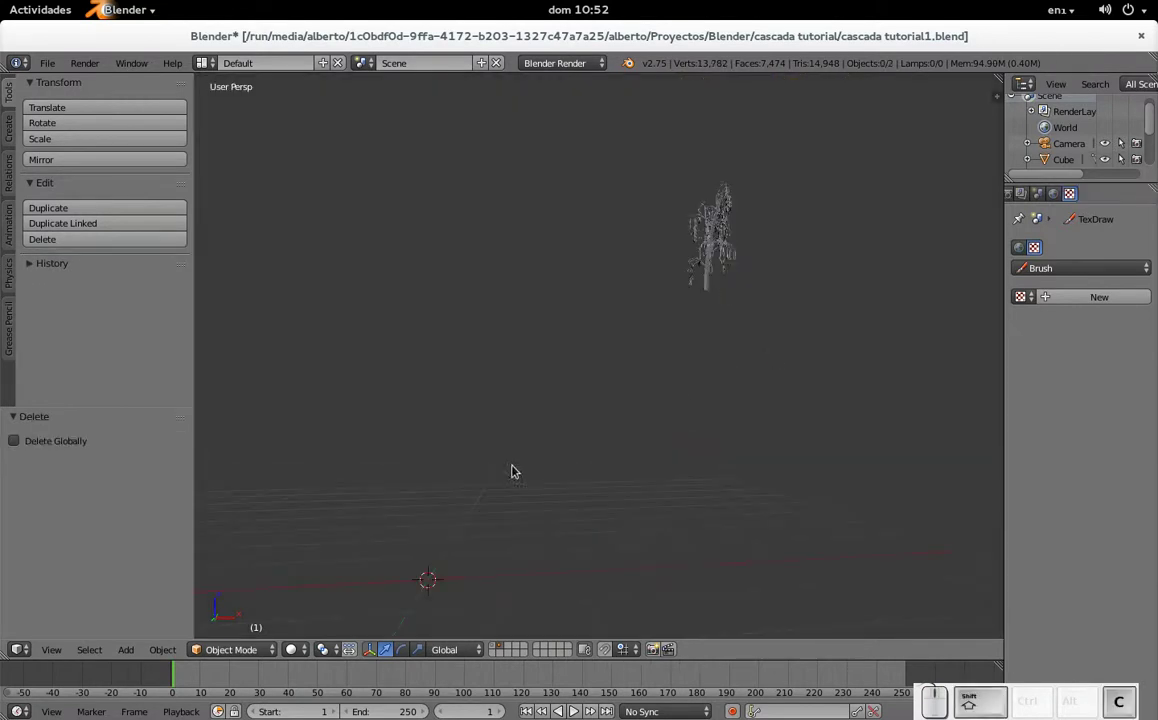
scroll(down, 3)
middle_click(522, 511)
scroll(up, 3)
- Re-add a Sapling tree at the origin and enlarge its Scale to 23
key(shift+a)
click(639, 528)
scroll(down, 3)
scroll(up, 3)
click(42, 491)
scroll(down, 3)
middle_click(138, 531)
click(63, 625)
drag(63, 625, 104, 678)
click(104, 678)
scroll(down, 3)
scroll(down, 3)
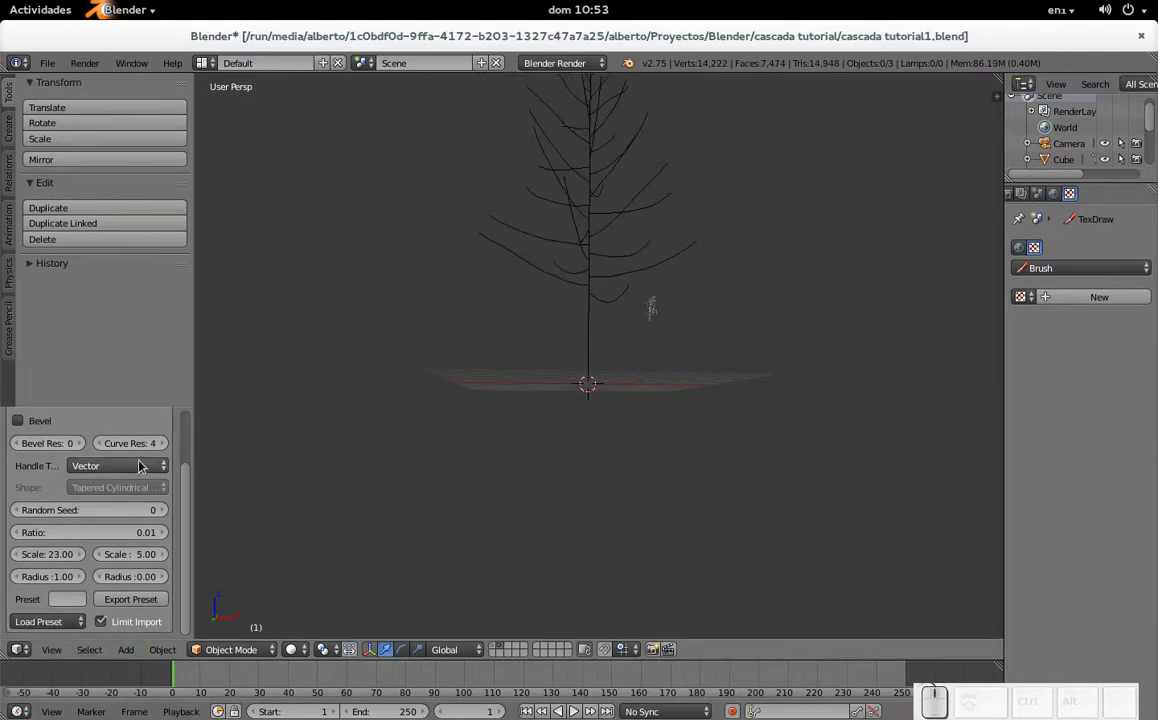
- Enable Bevel so the new tree's trunk and branches become solid, checking it from around
click(42, 430)
drag(628, 189, 335, 485)
click(71, 629)
click(71, 629)
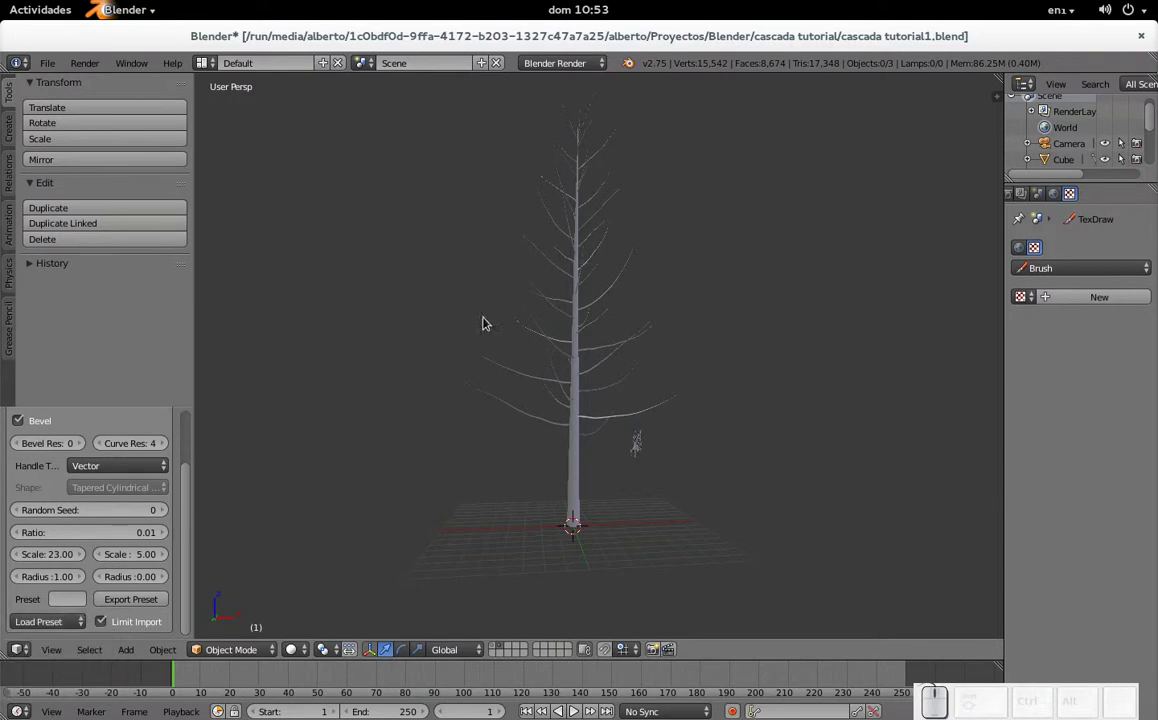
scroll(up, 3)
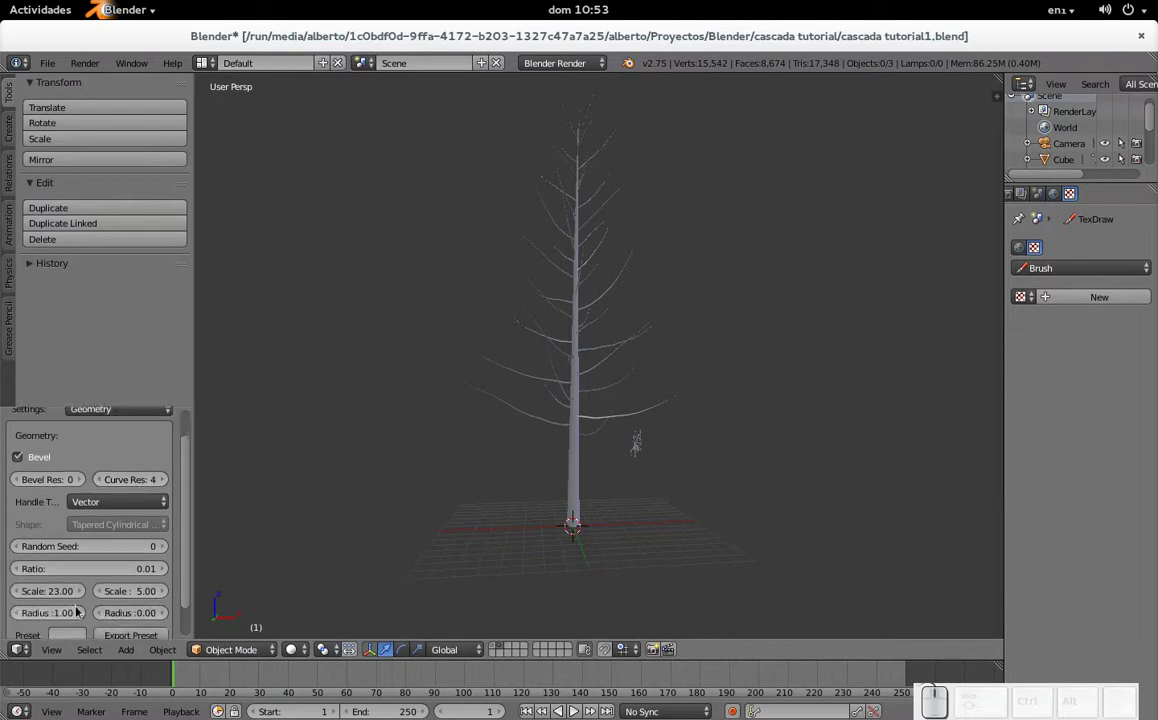
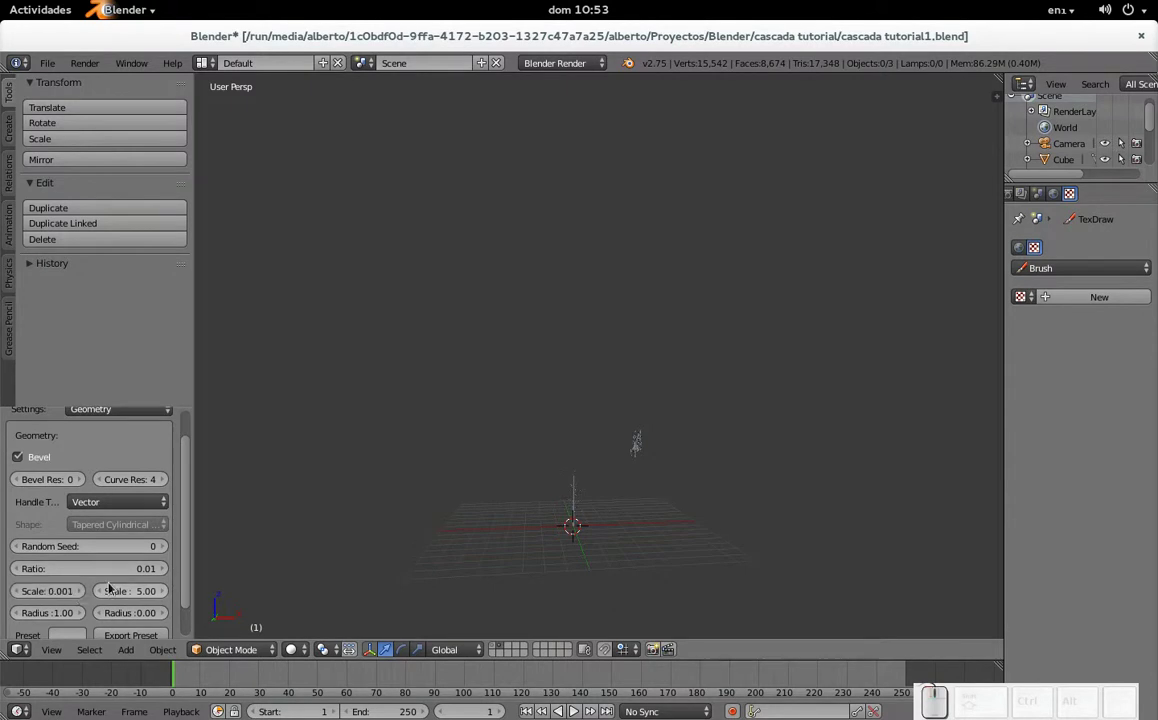
scroll(up, 3)
middle_click(628, 496)
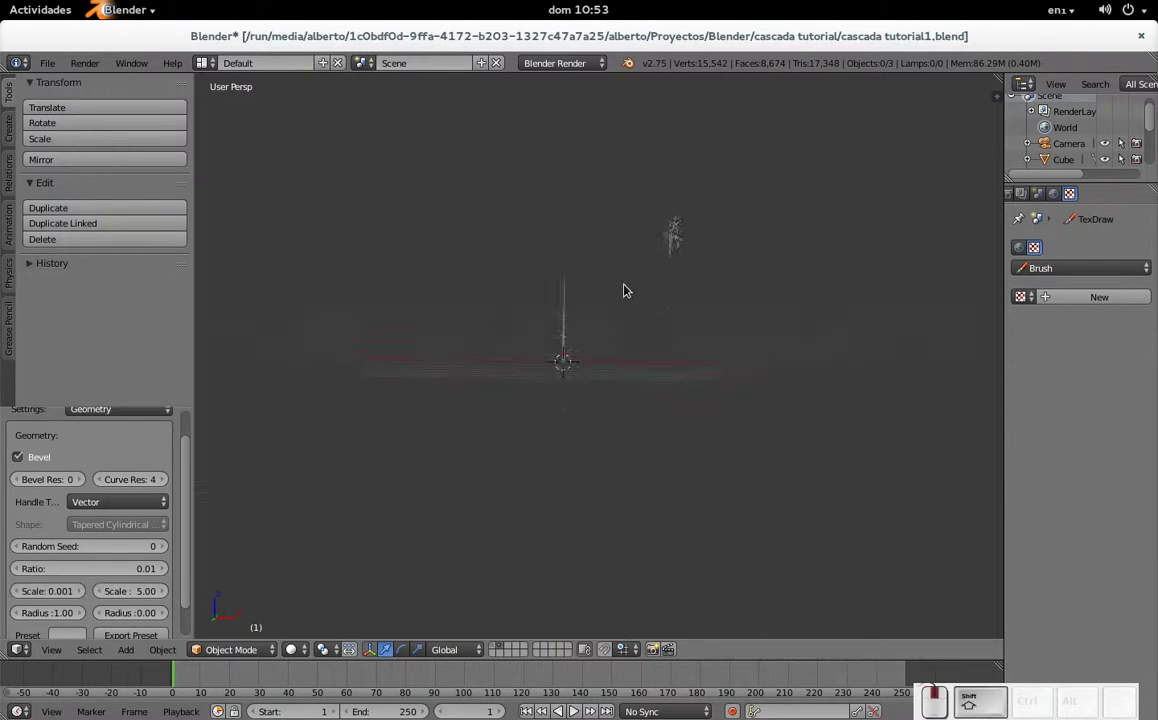
scroll(up, 3)
middle_click(622, 279)
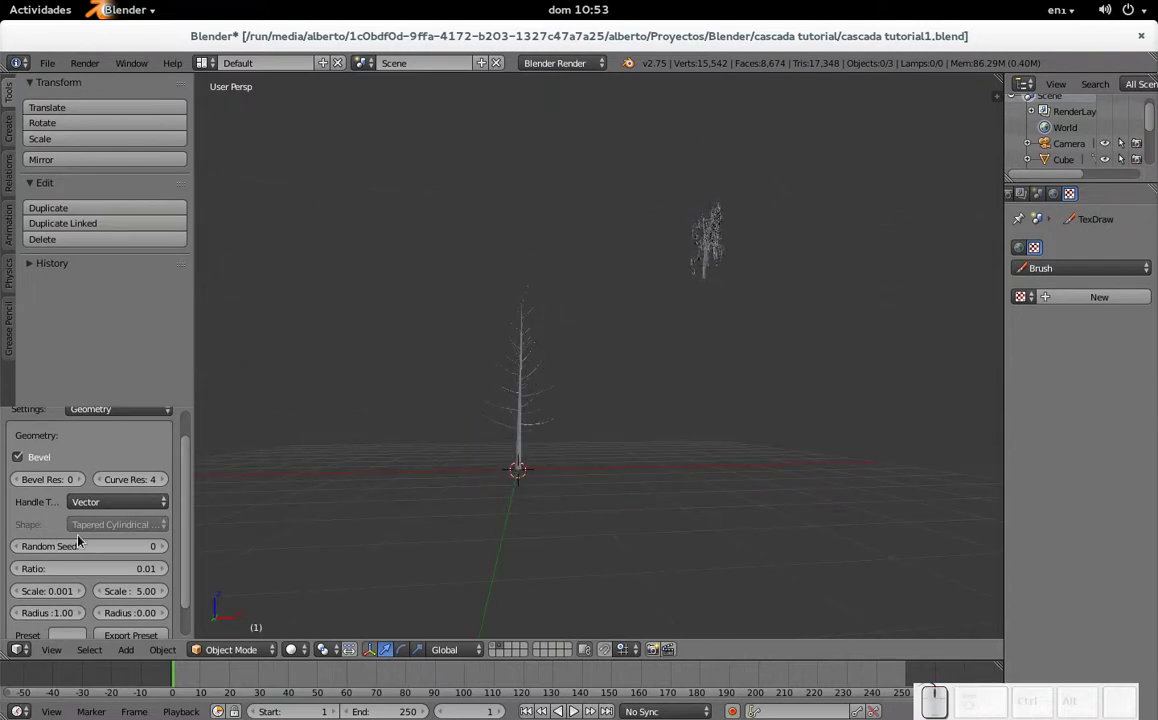
scroll(up, 3)
middle_click(491, 380)
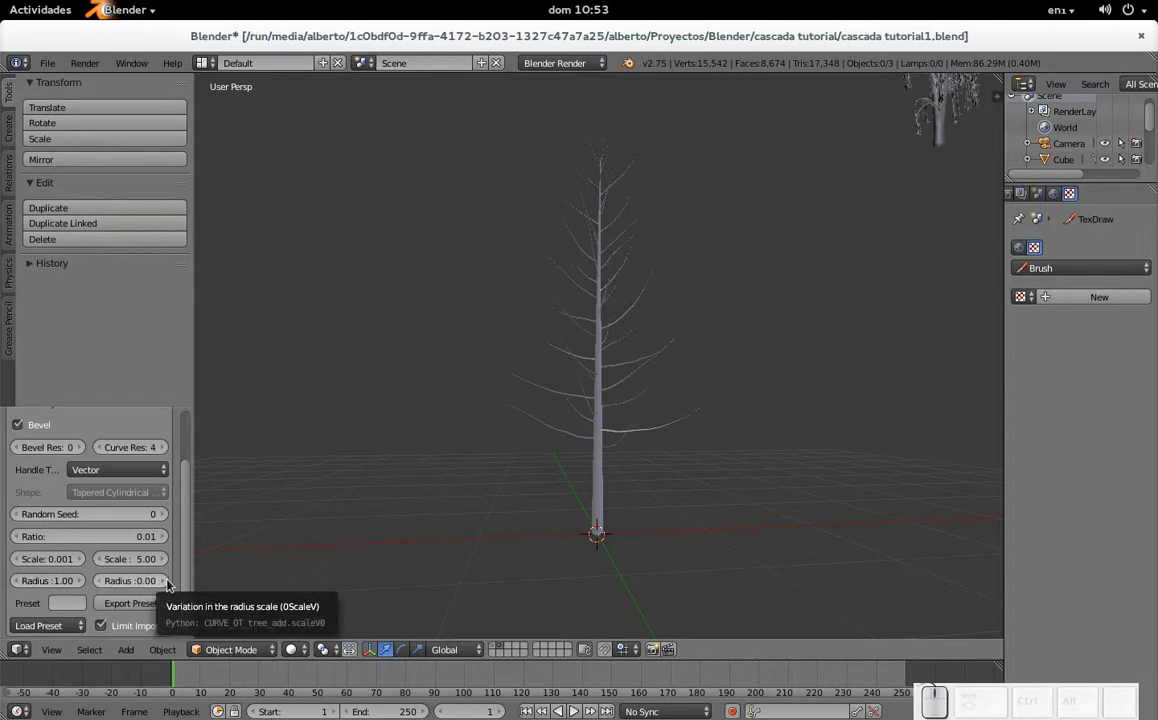
- Raise the trunk radius variation and thicken the trunk Radius to 1.90
click(170, 584)
click(170, 584)
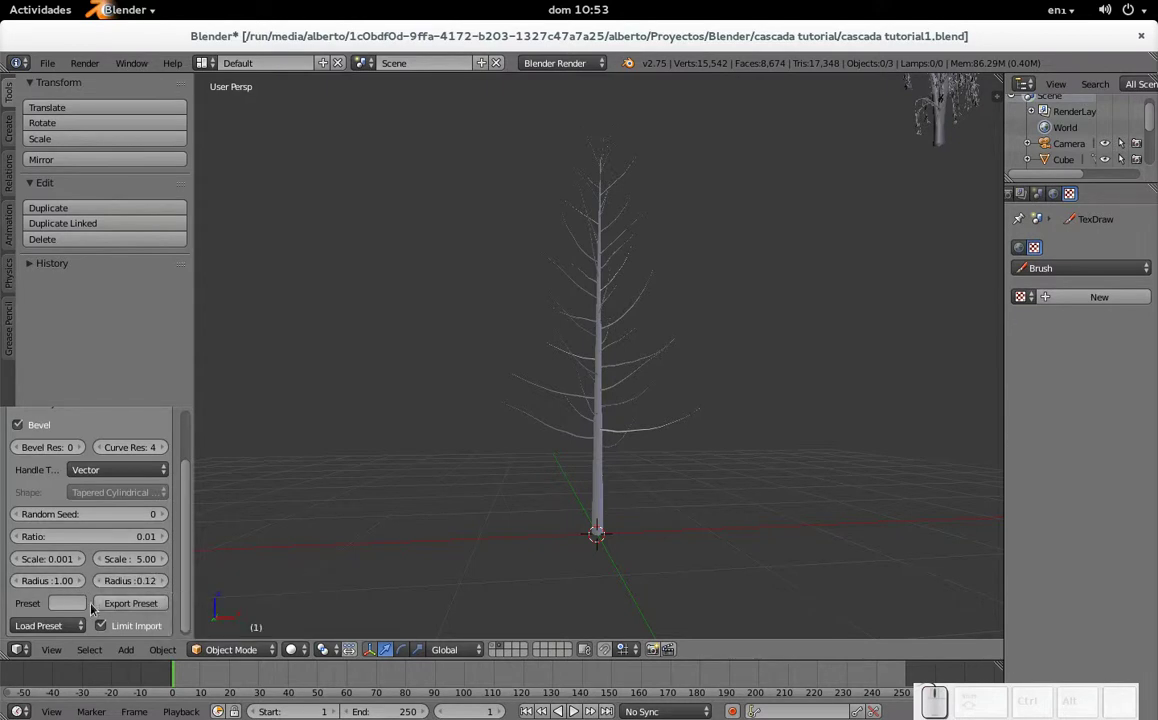
click(87, 592)
click(88, 592)
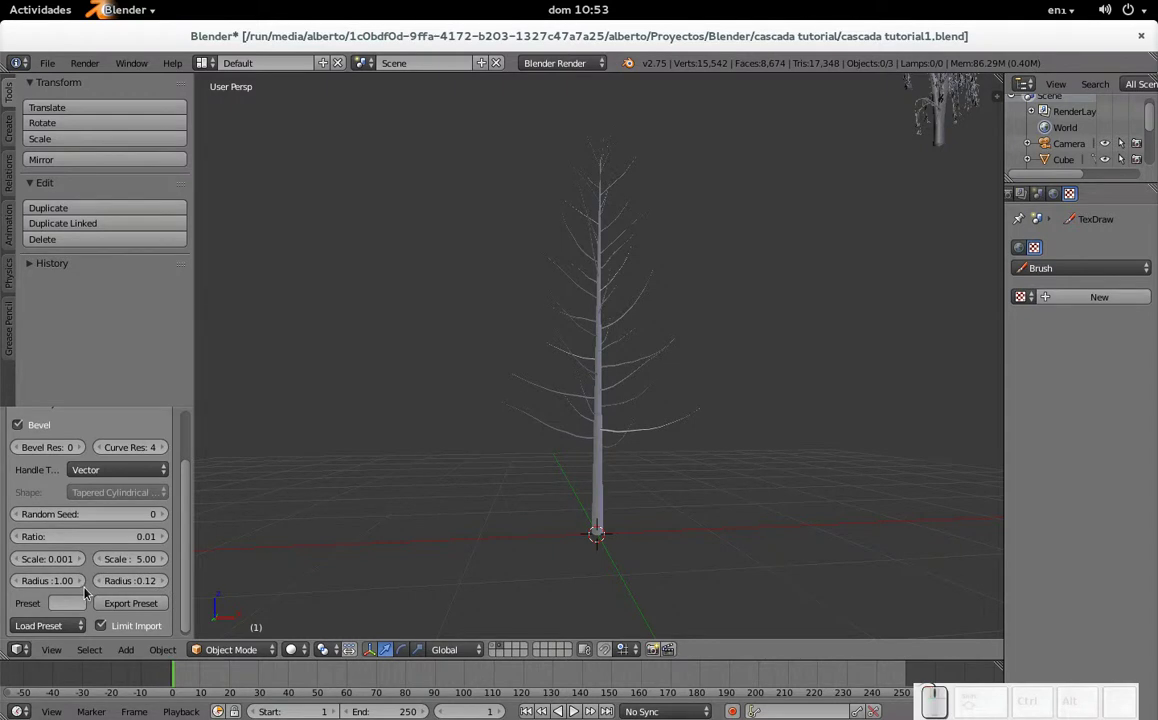
click(82, 587)
drag(82, 587, 98, 608)
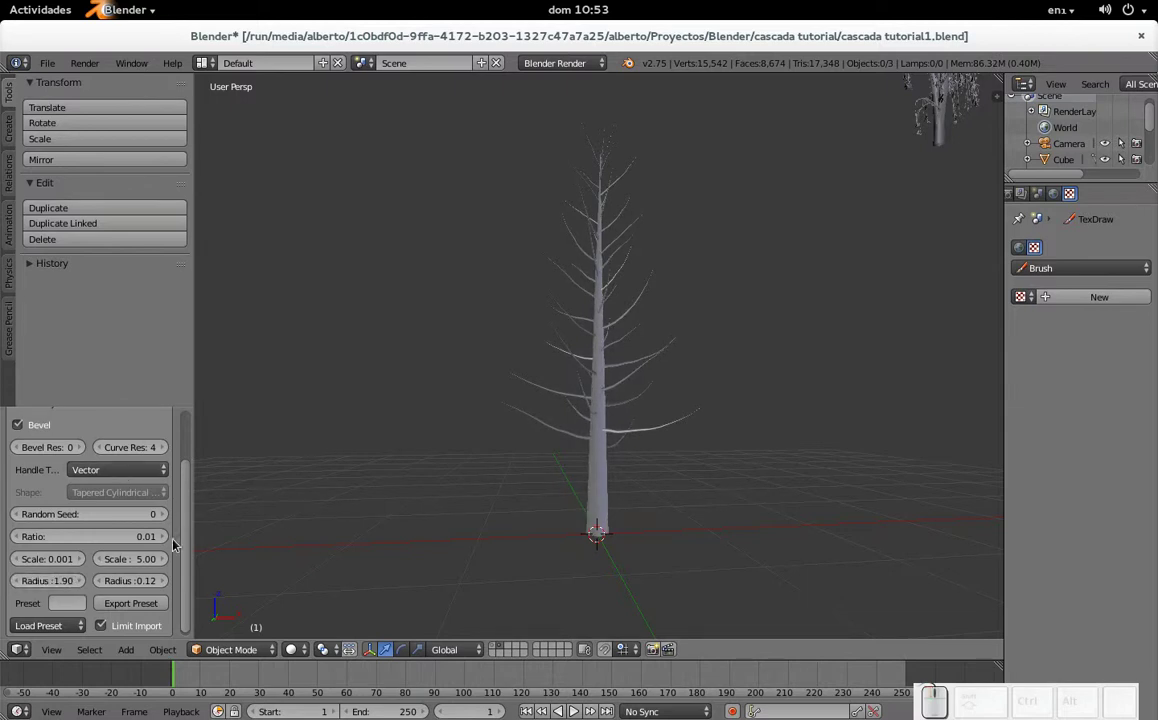
- In Leaves settings enable Show Leaves, reduce leaf scale and set the leaves-per-branch count
click(138, 446)
click(112, 355)
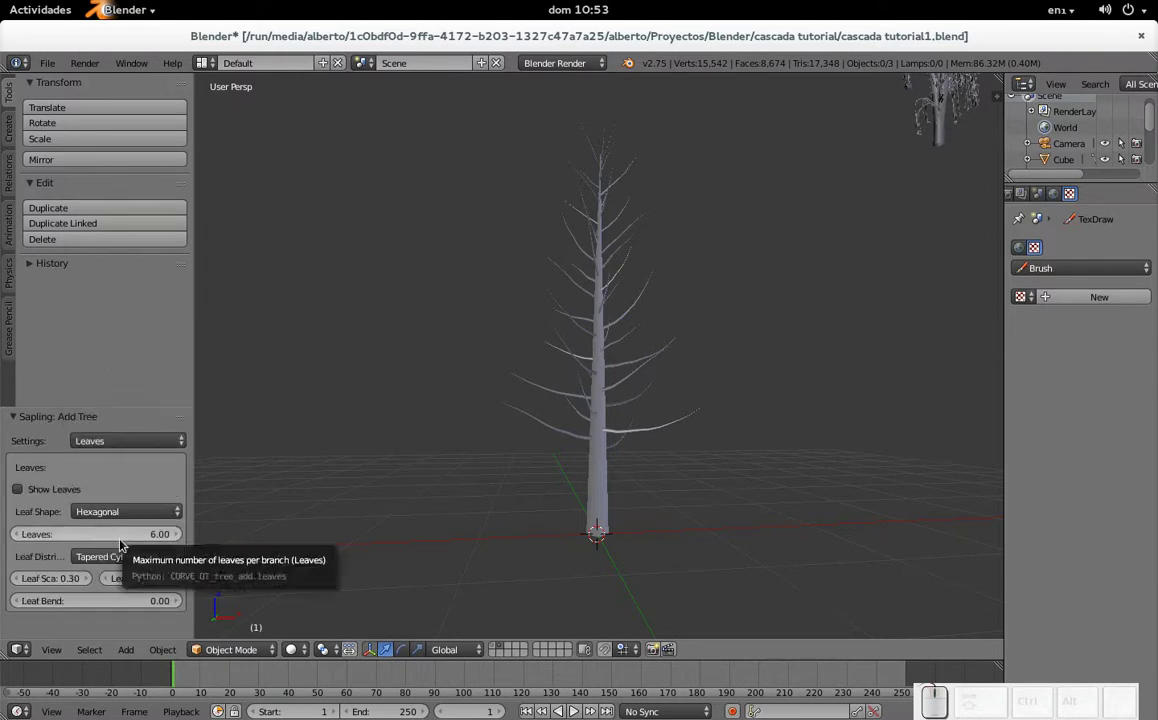
click(55, 496)
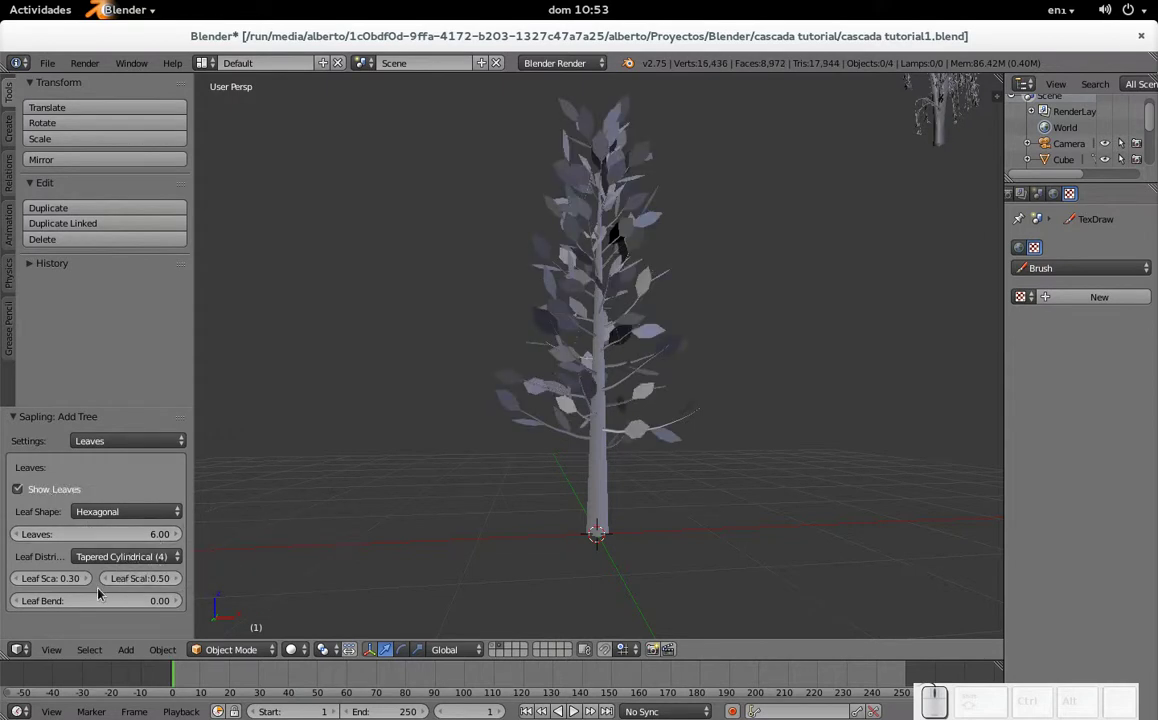
click(24, 586)
click(23, 586)
click(18, 587)
click(18, 587)
click(104, 537)
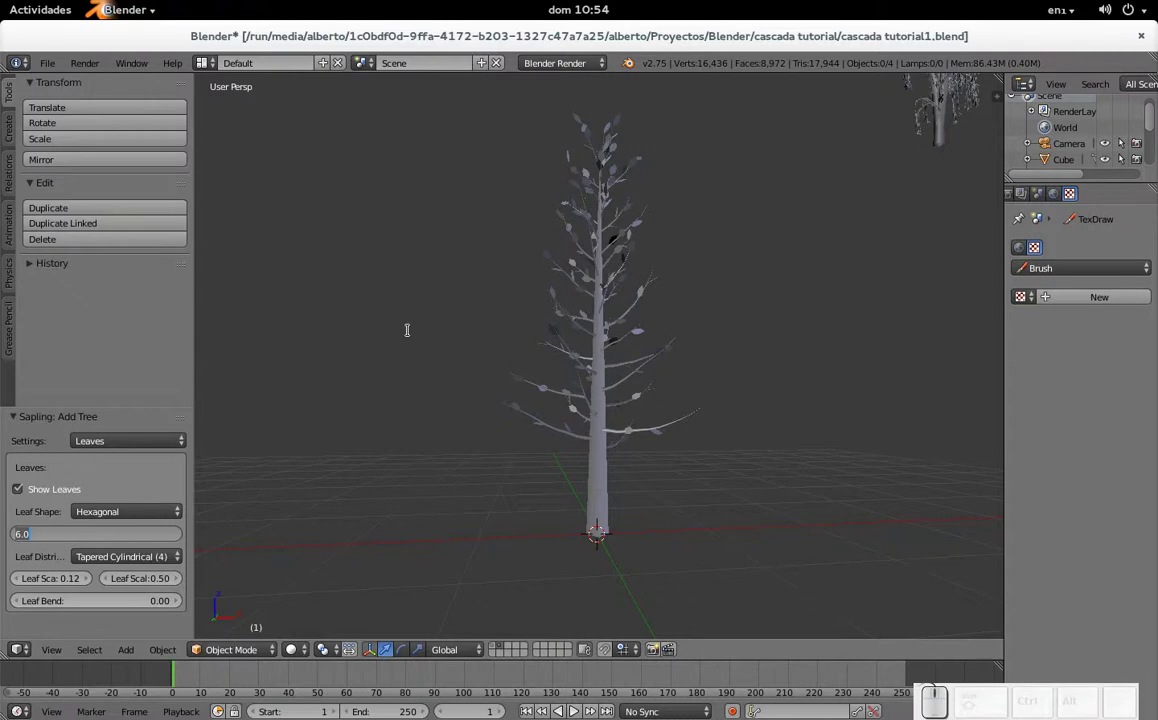
key(KP_1)
key(KP_Enter)
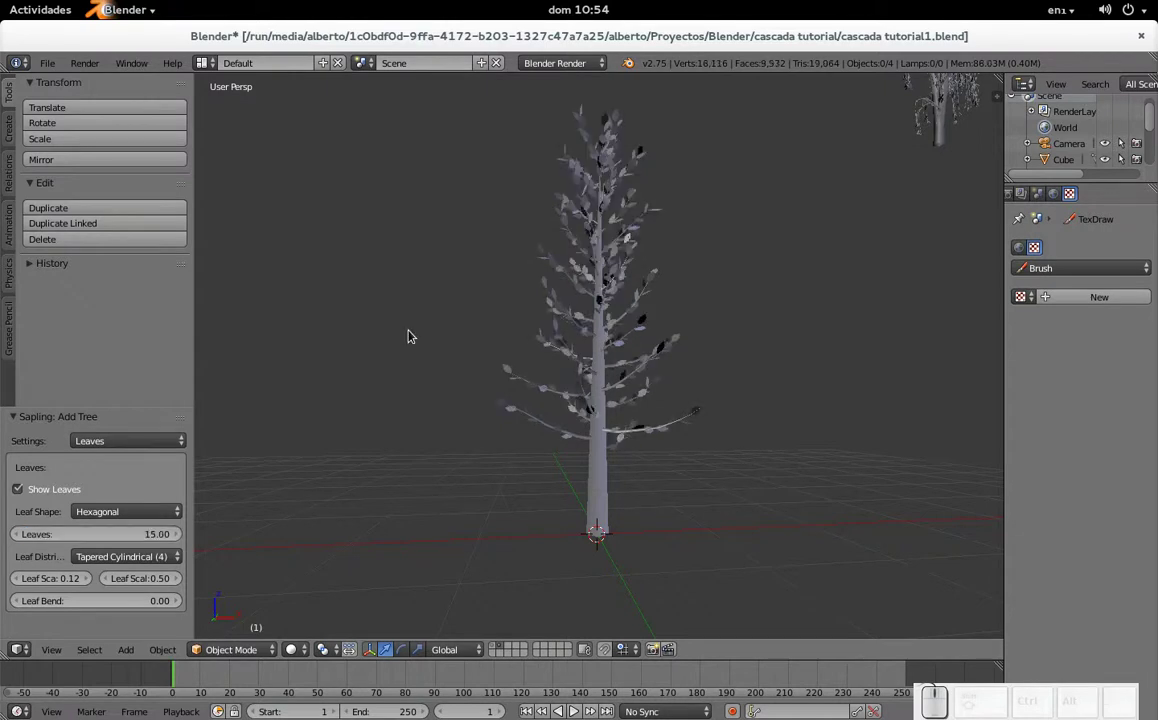
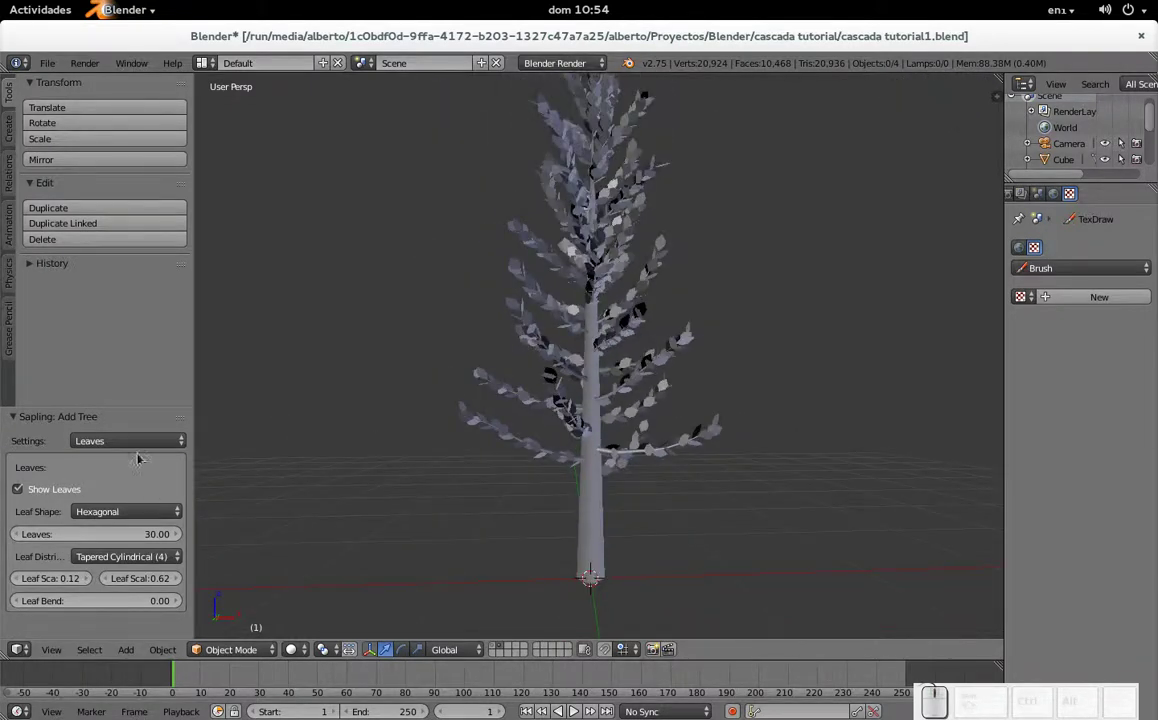
- Switch the Sapling panel to the Branch Splitting settings
scroll(up, 3)
click(139, 441)
scroll(up, 3)
click(144, 411)
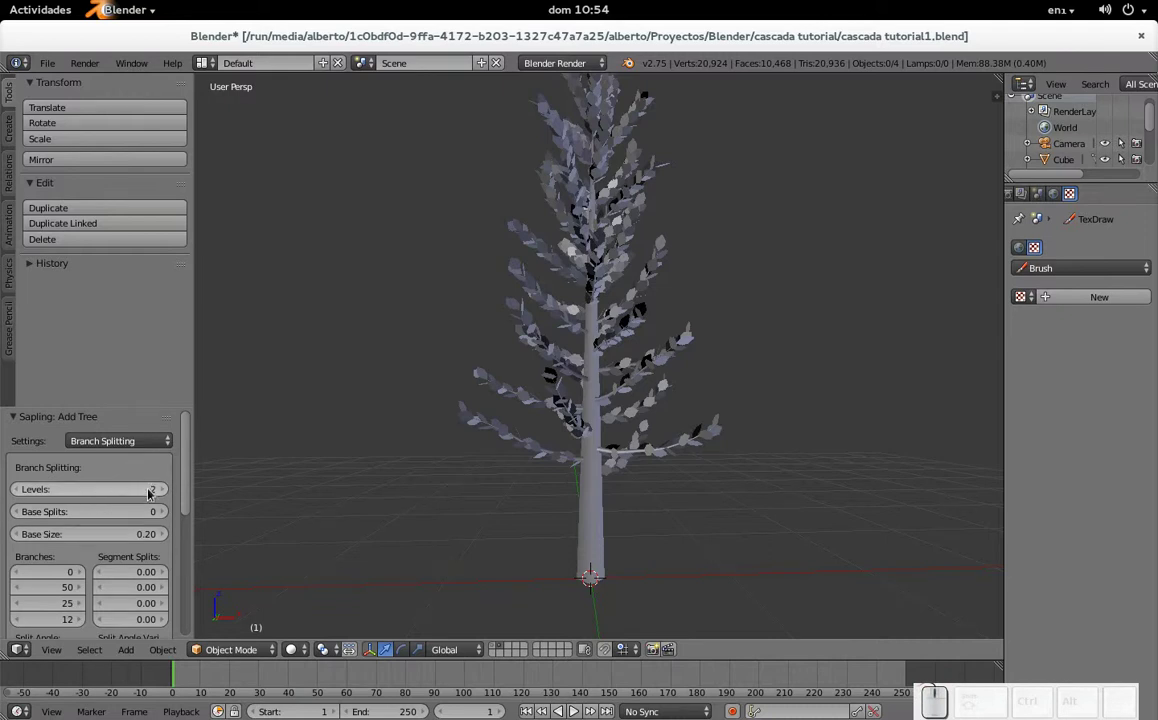
- Raise branch splitting Levels to 4 and inspect the denser crown
click(167, 497)
click(167, 497)
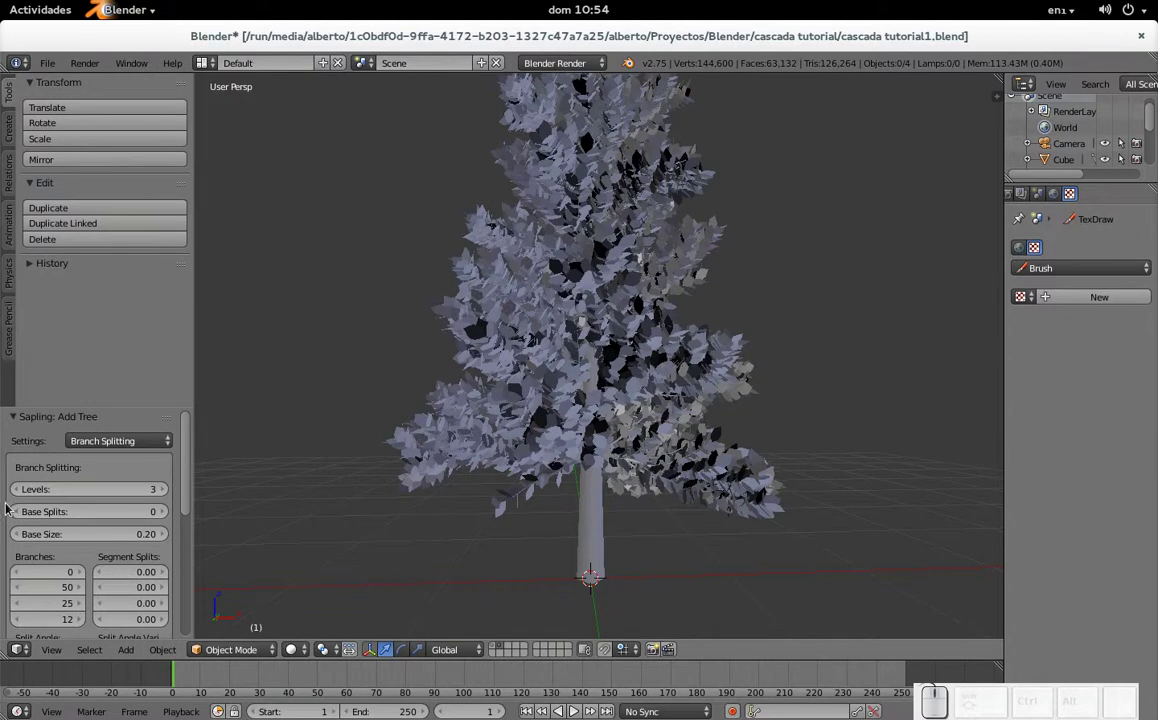
scroll(down, 3)
middle_click(582, 391)
scroll(up, 3)
scroll(down, 3)
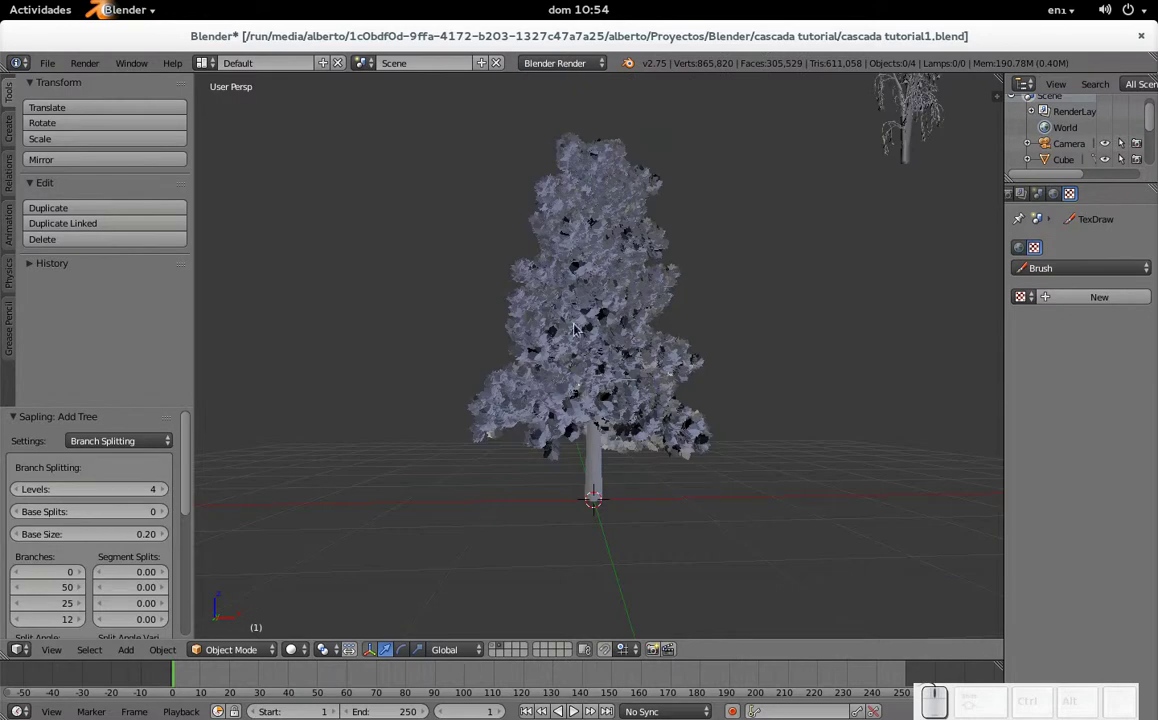
- Drop Levels to 2, then settle on 3 levels for a dense, bushy crown
click(134, 494)
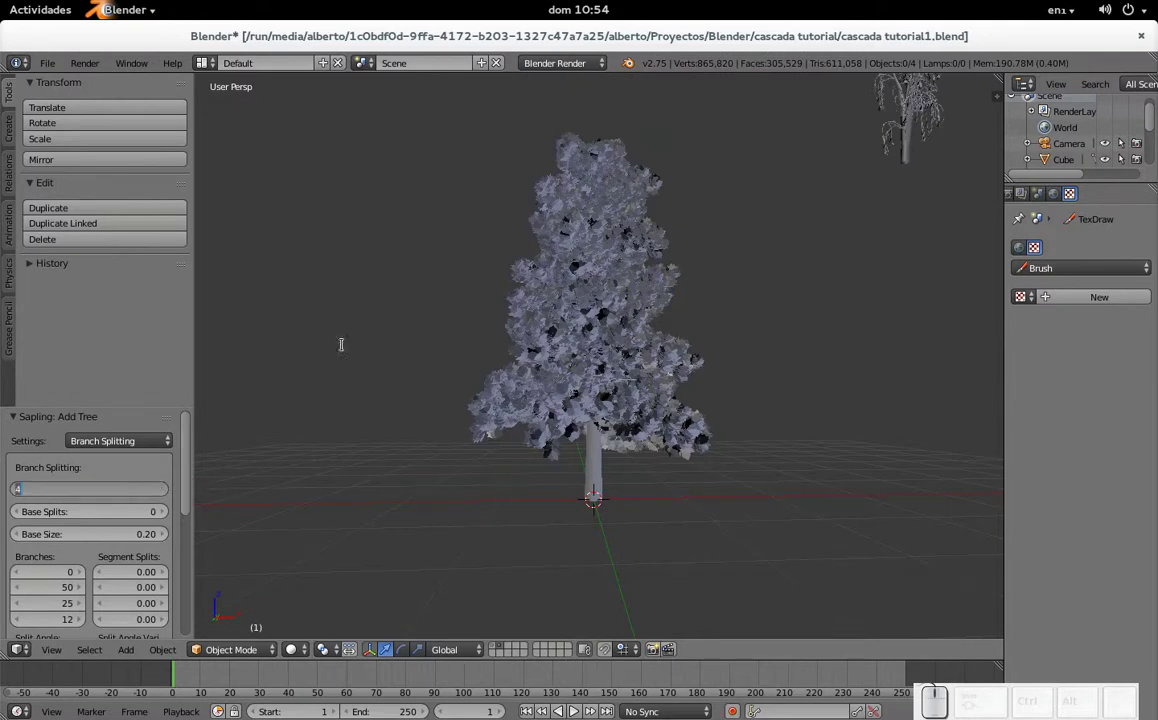
key(KP_2)
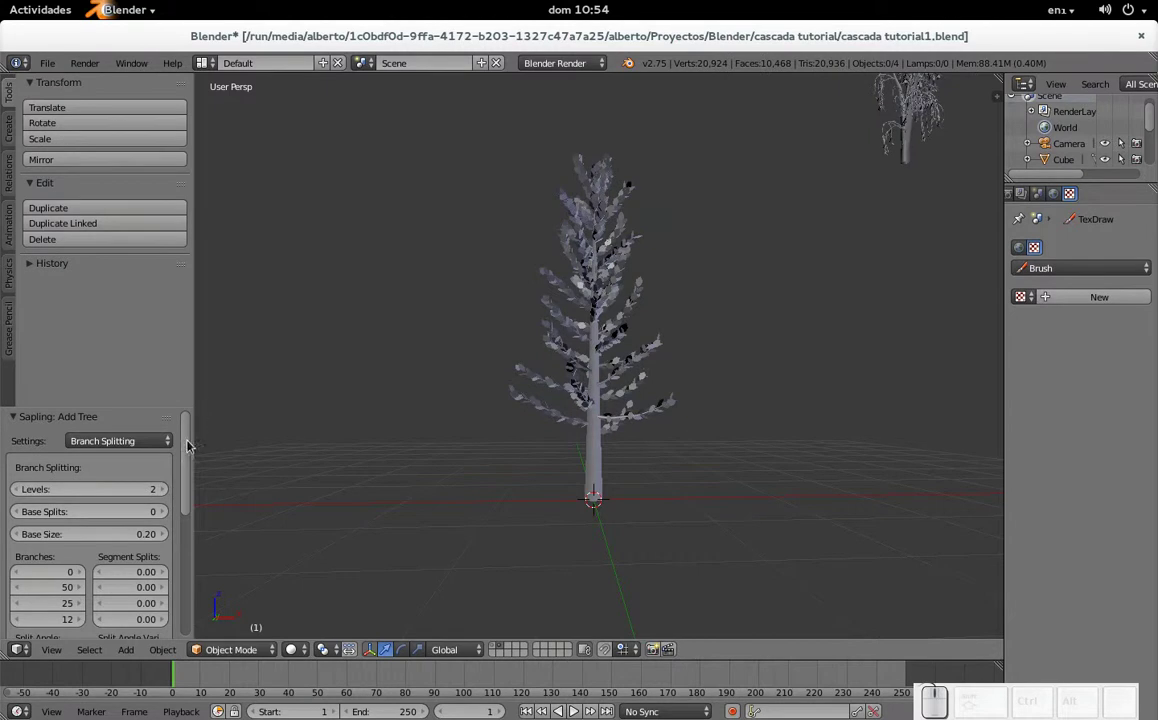
scroll(up, 3)
scroll(down, 3)
scroll(up, 3)
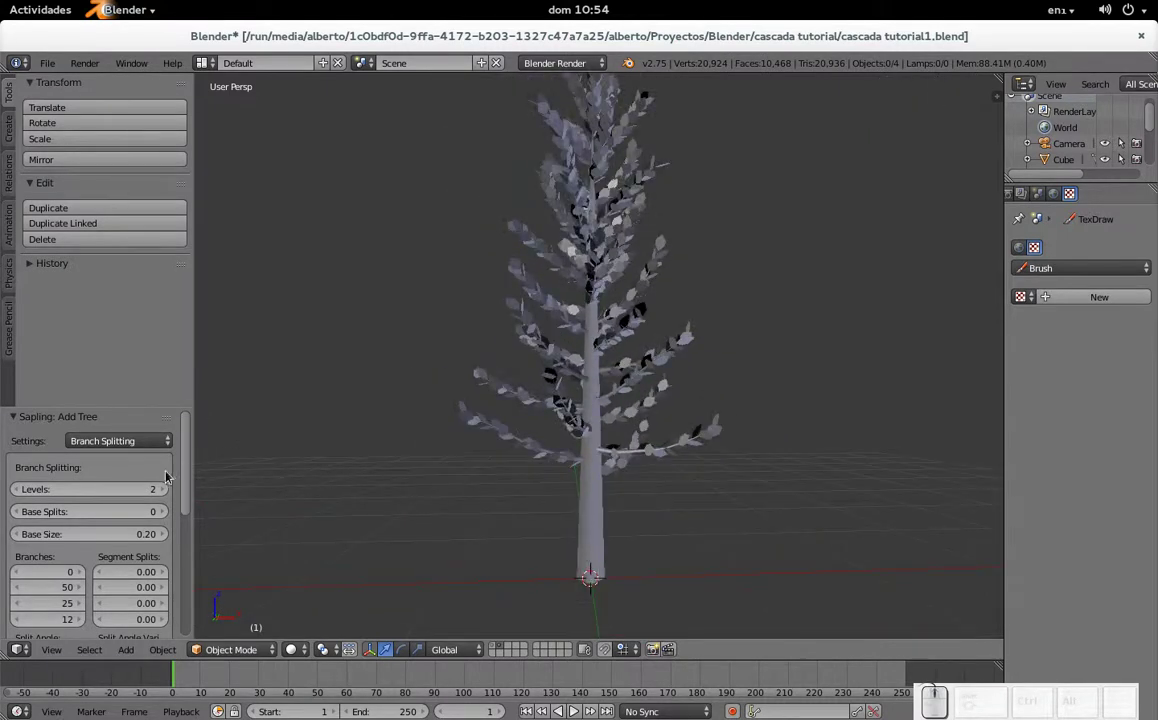
click(169, 486)
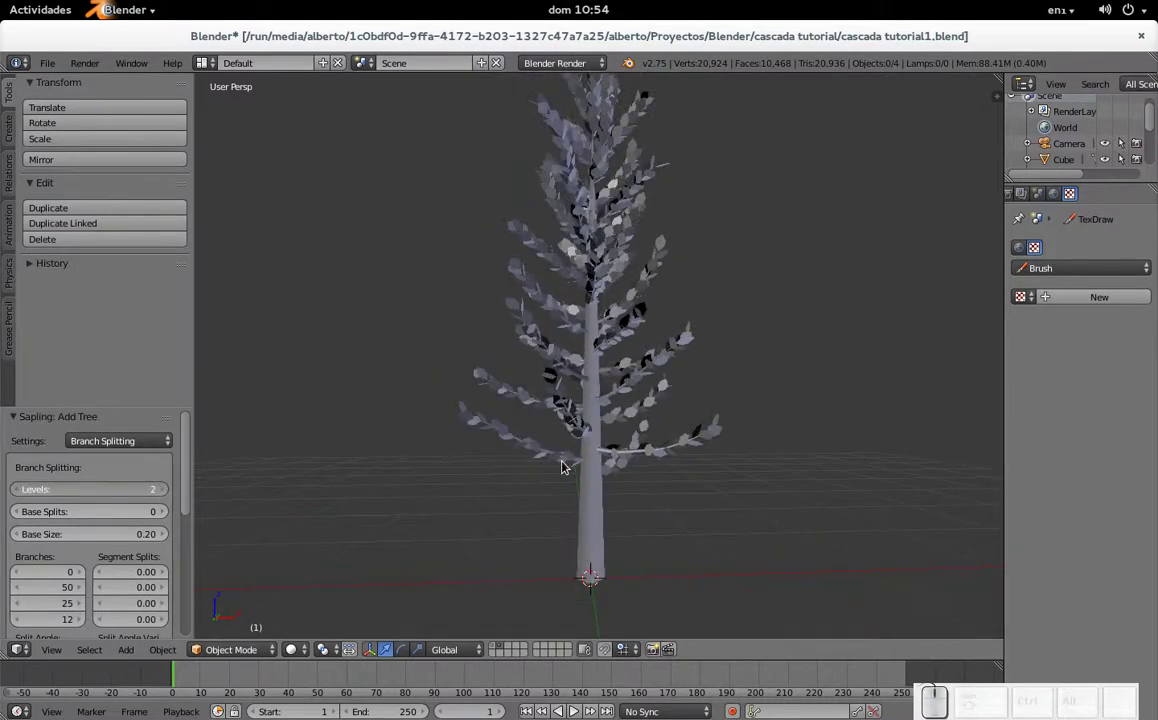
scroll(down, 3)
scroll(down, 3)
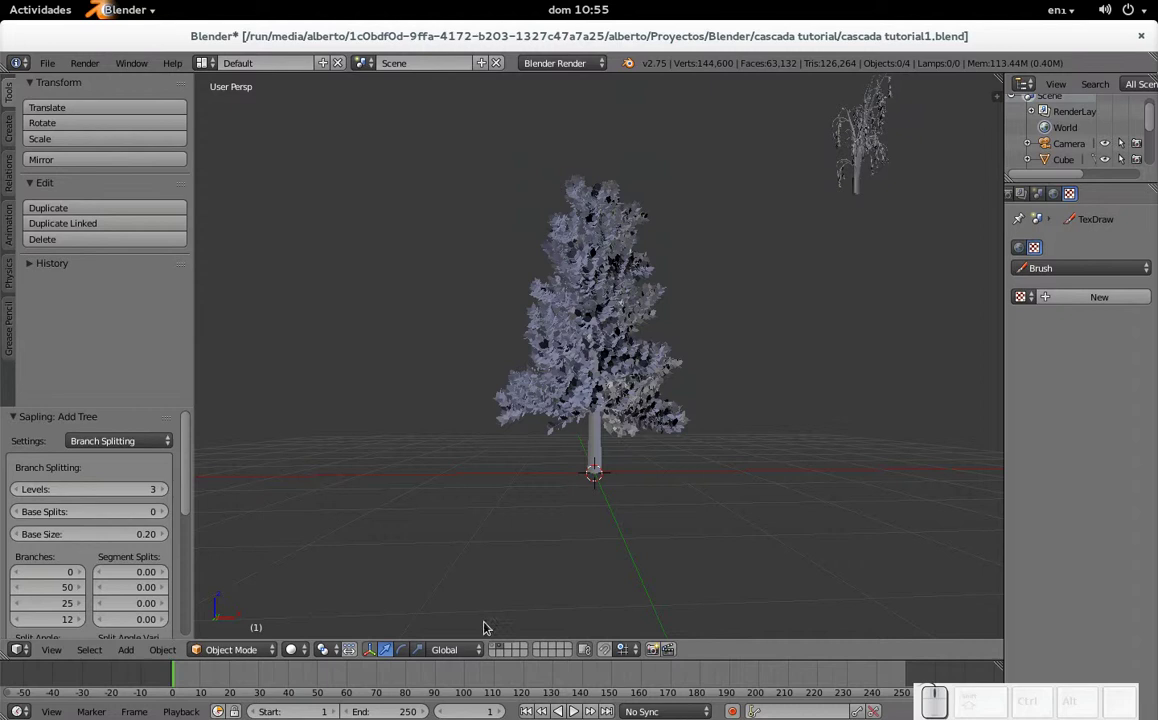
- Show the cliff layer, select tree.001 and move it left across the cliff base in camera view
click(496, 651)
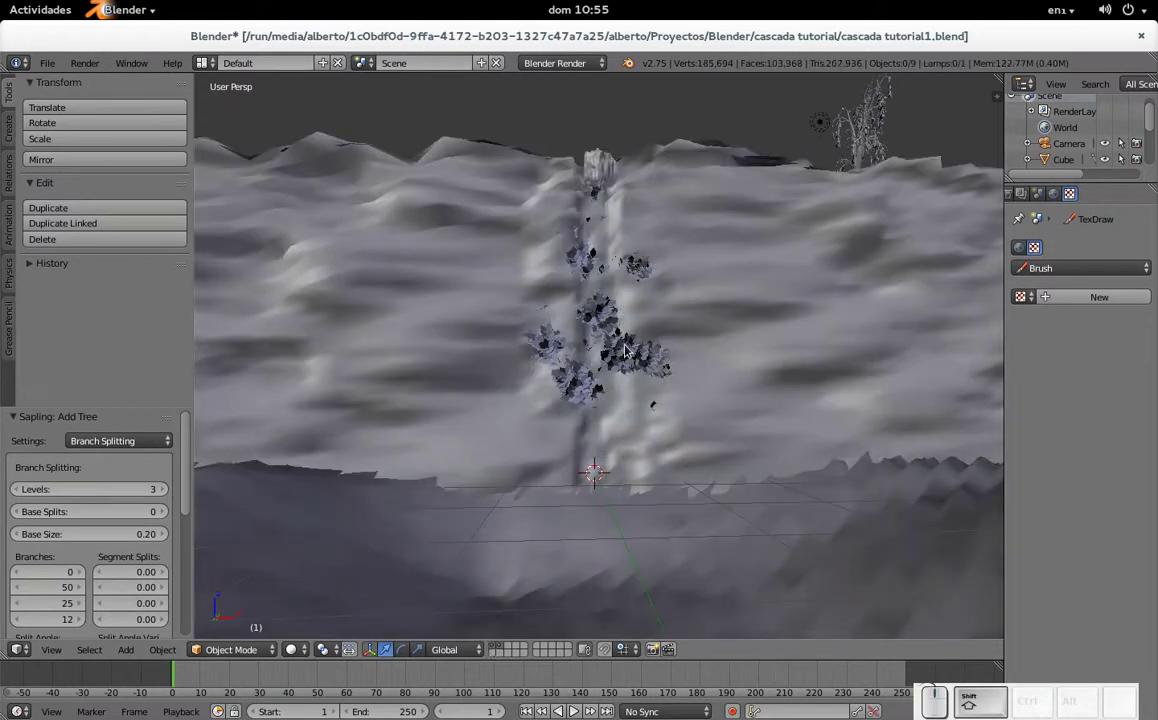
right_click(629, 347)
middle_click(647, 471)
key(KP_0)
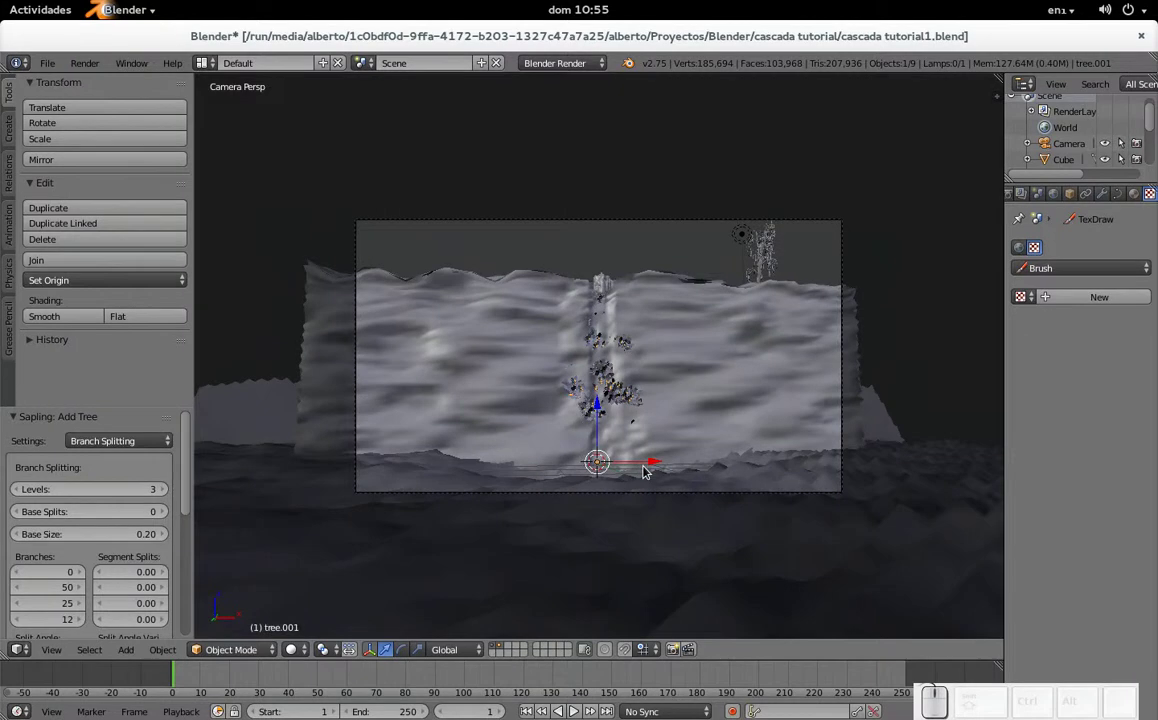
drag(656, 461, 515, 427)
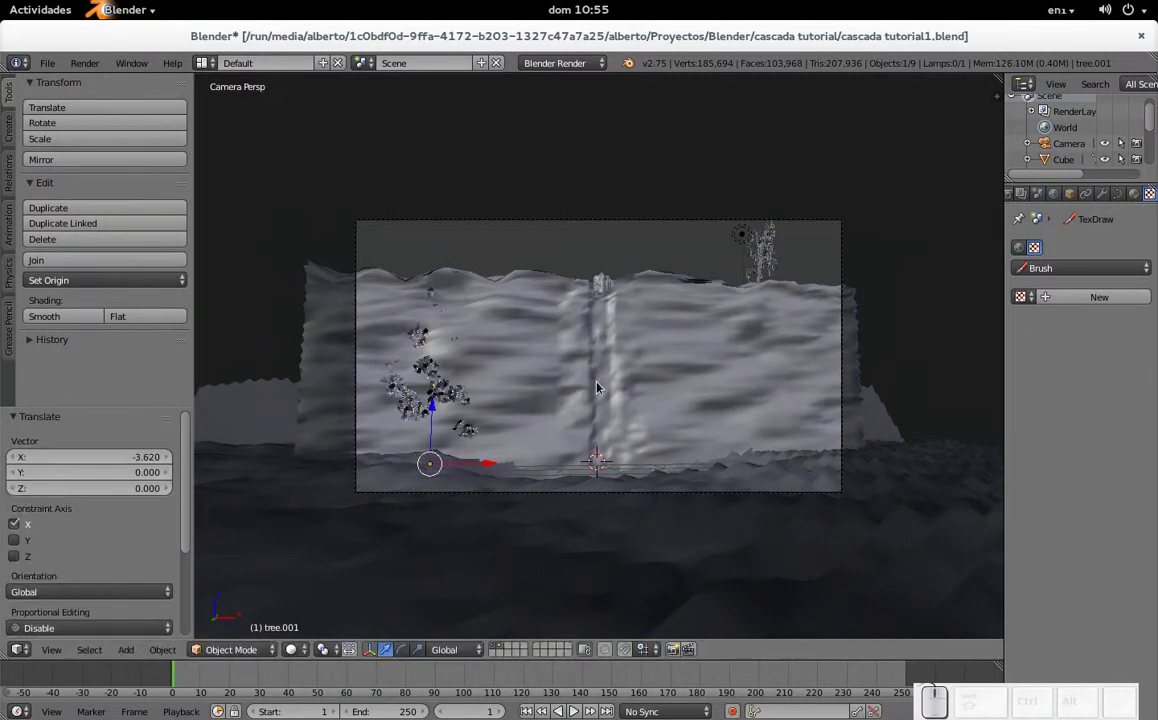
- Move the tree along Y in front of the cliff, then shift it about -0.2 along X
key(g)
key(y)
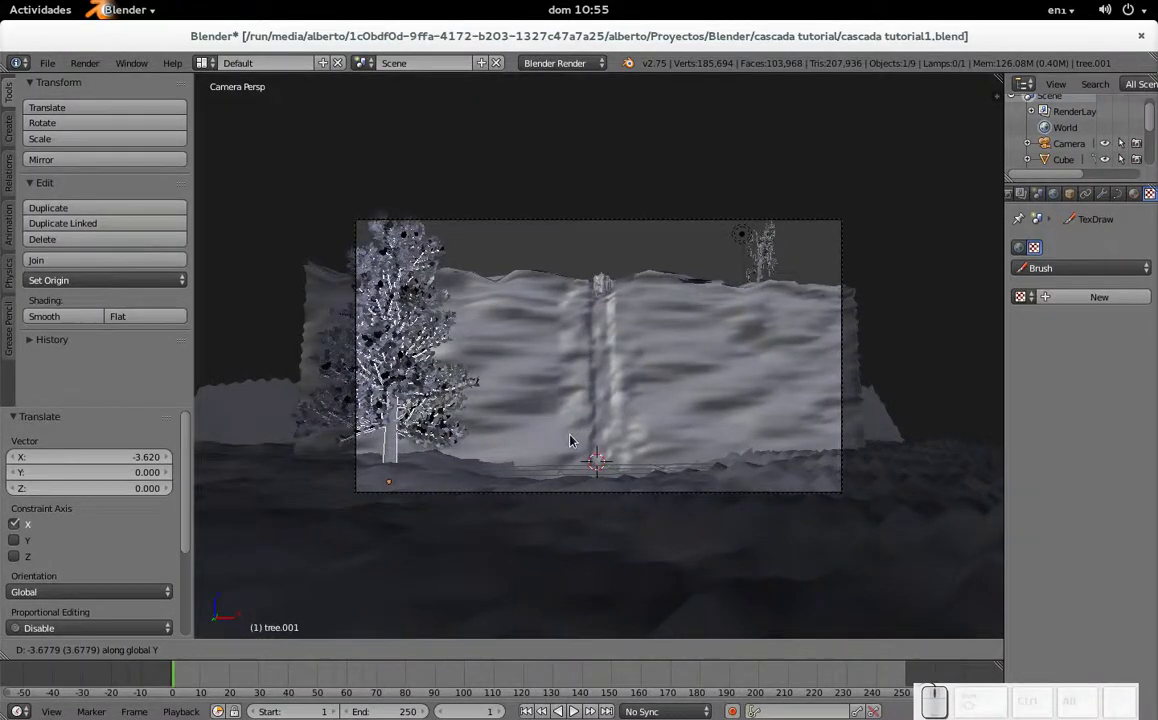
click(572, 443)
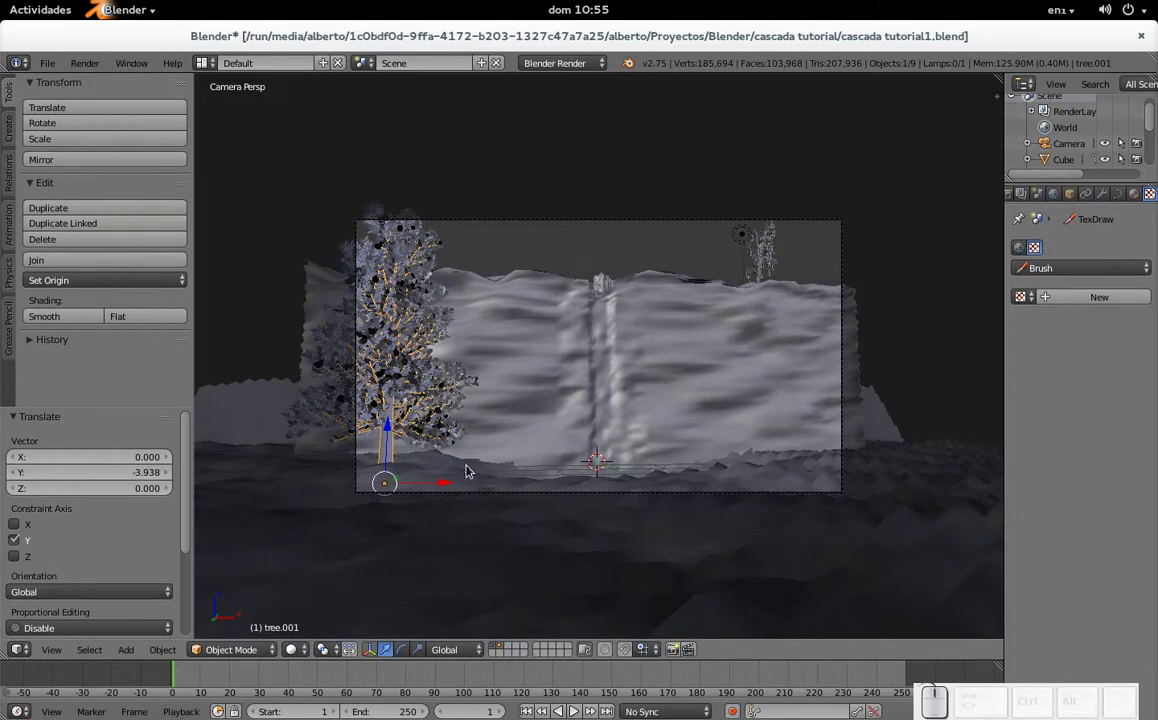
drag(445, 485, 449, 484)
click(449, 484)
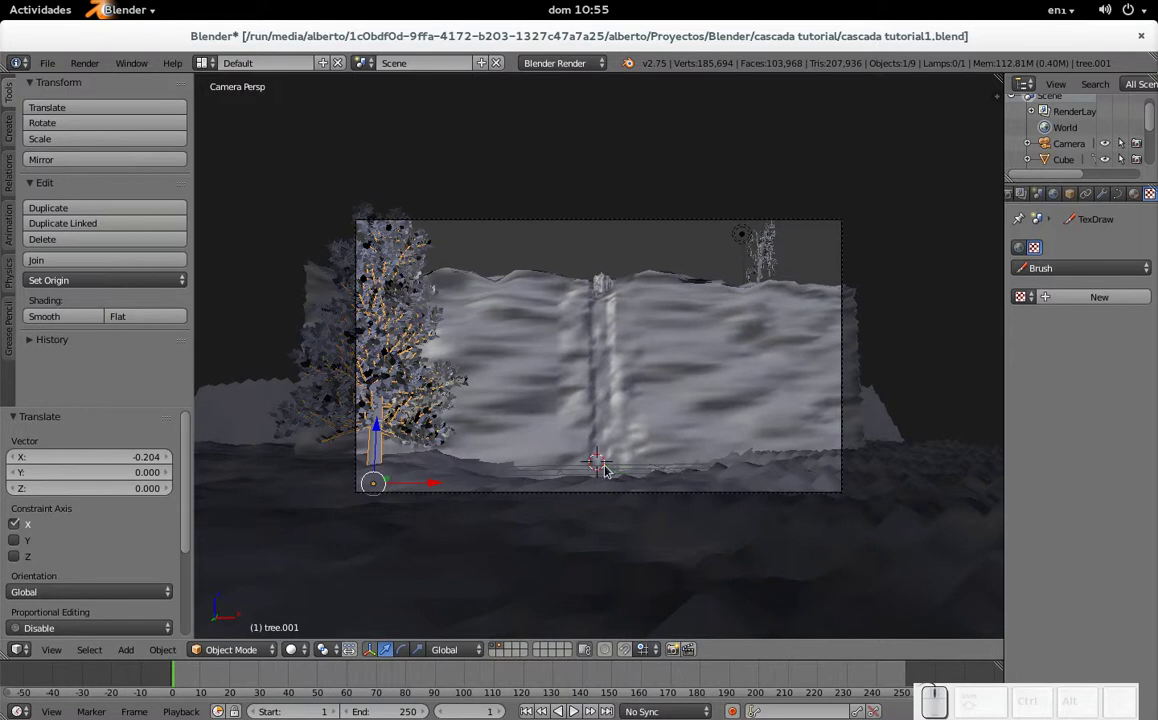
- Select the camera, shift it about 1.06 upward and trackball-tilt it roughly -9.7° to reframe the cliff
right_click(684, 498)
right_click(684, 498)
right_click(686, 498)
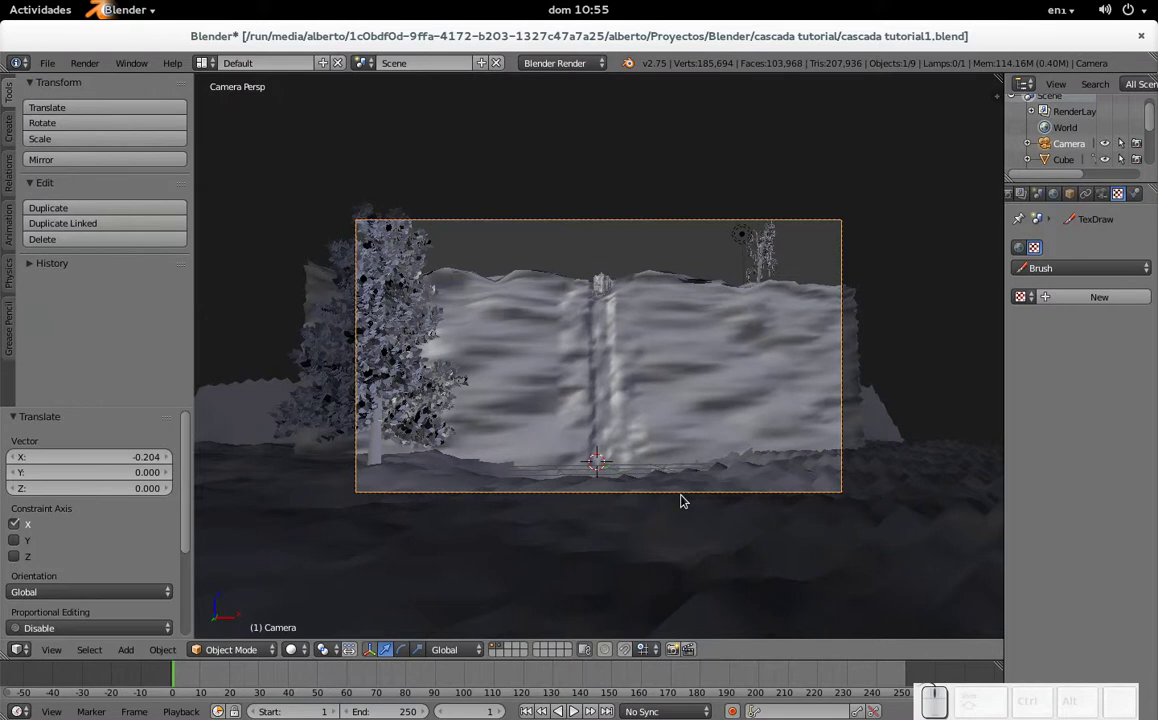
key(g)
click(761, 440)
key(r)
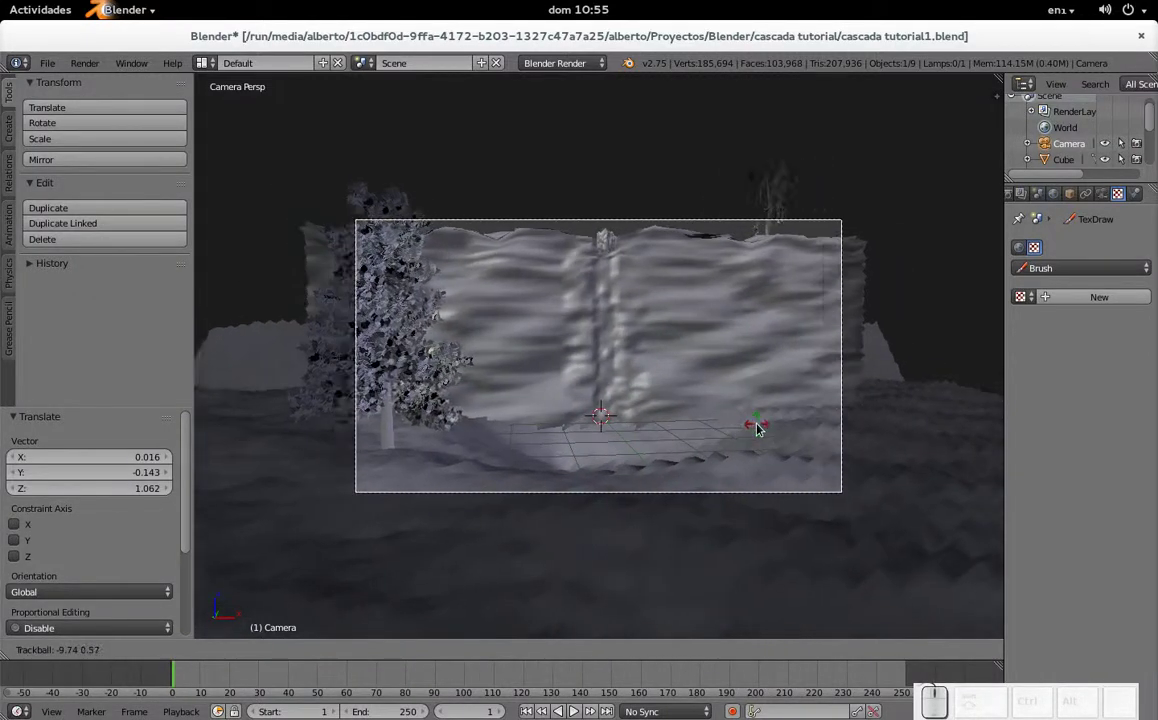
click(759, 427)
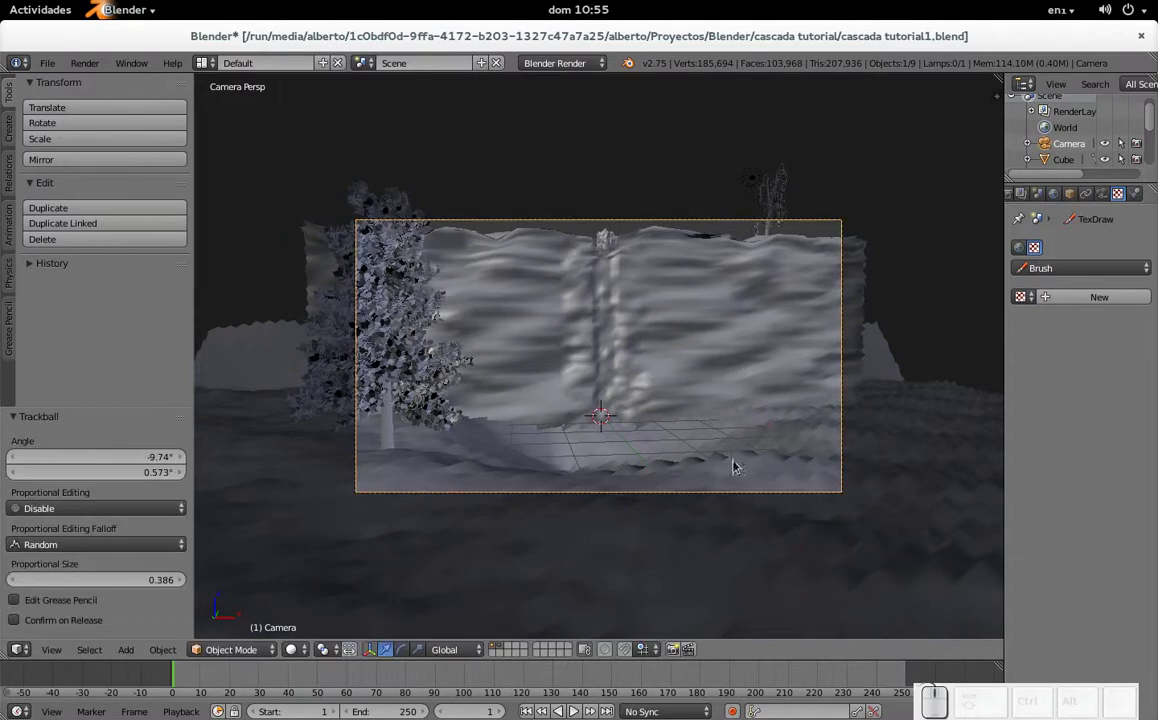
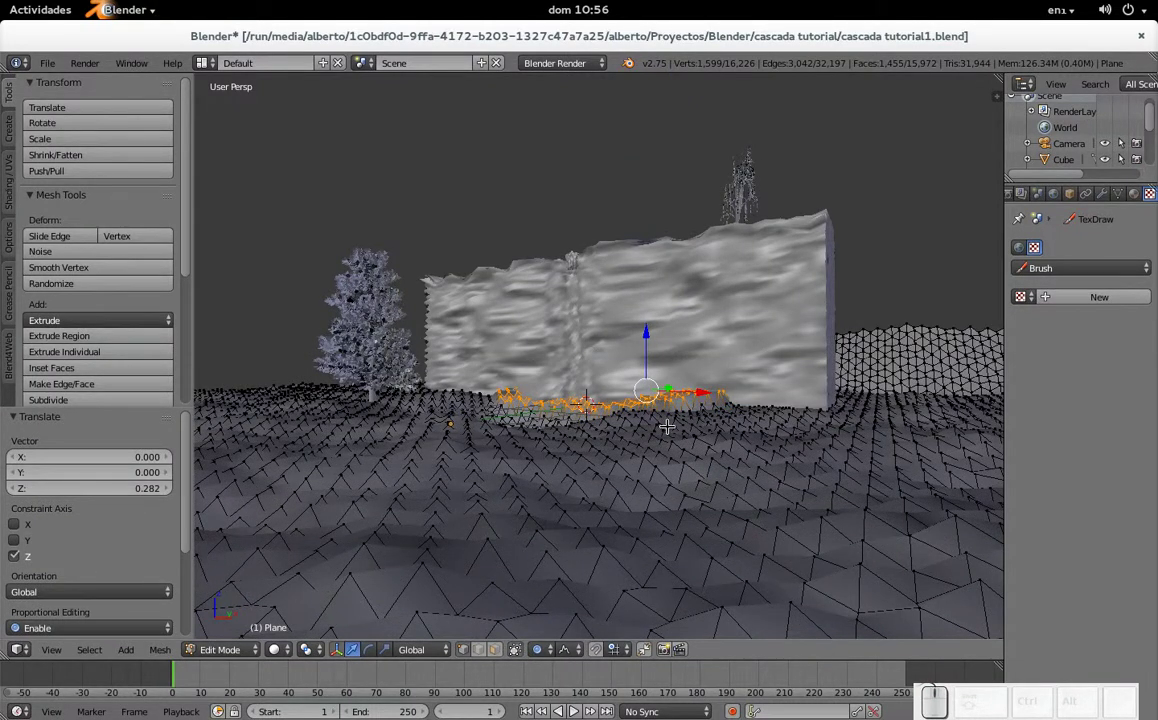
- Undo one lift, then raise the ground vertices below the waterfall about 0.09 on Z and deselect all
key(ctrl+z)
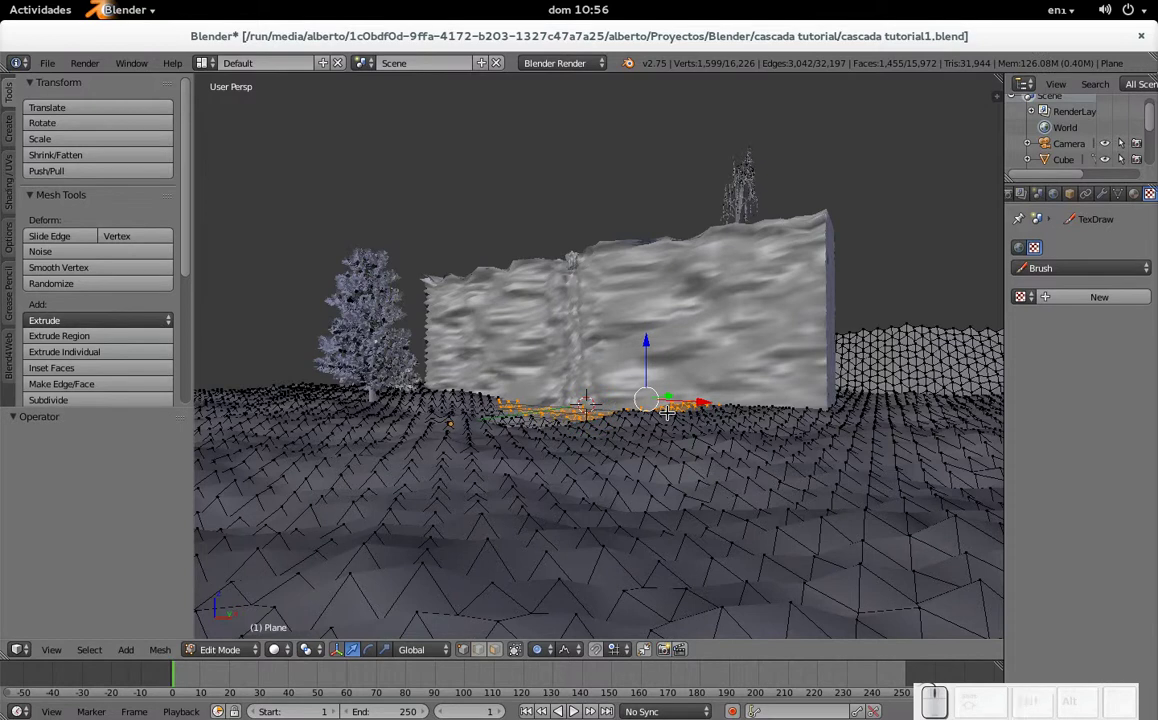
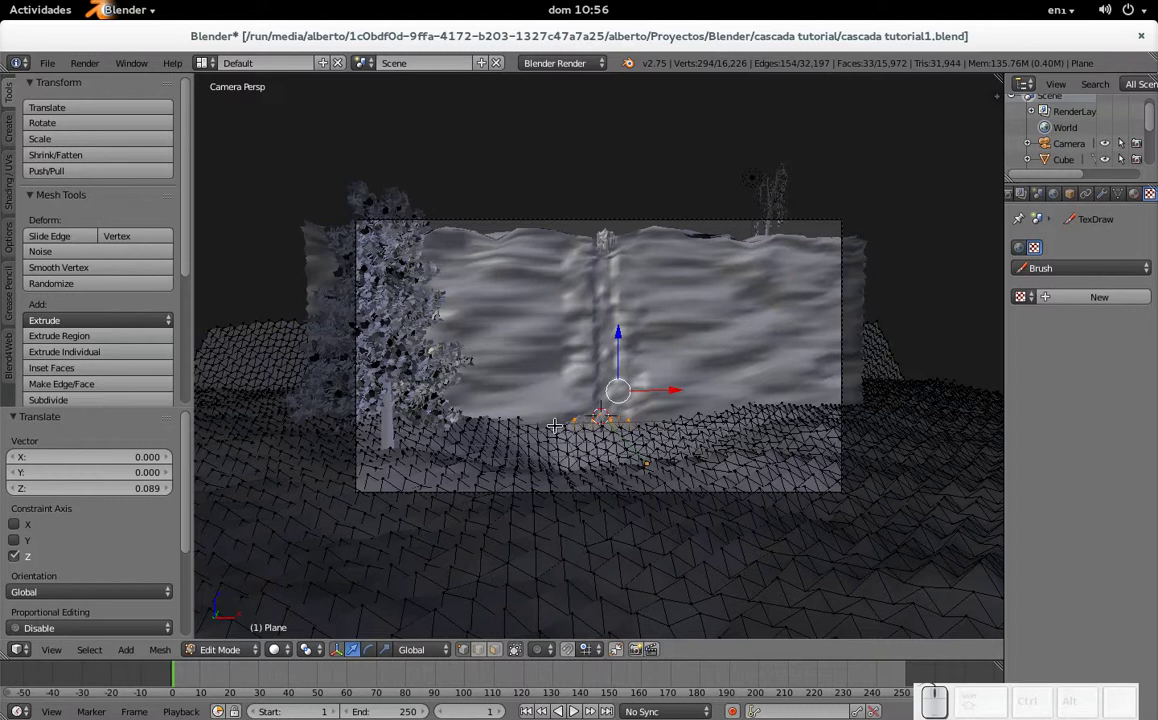
key(a)
key(c)
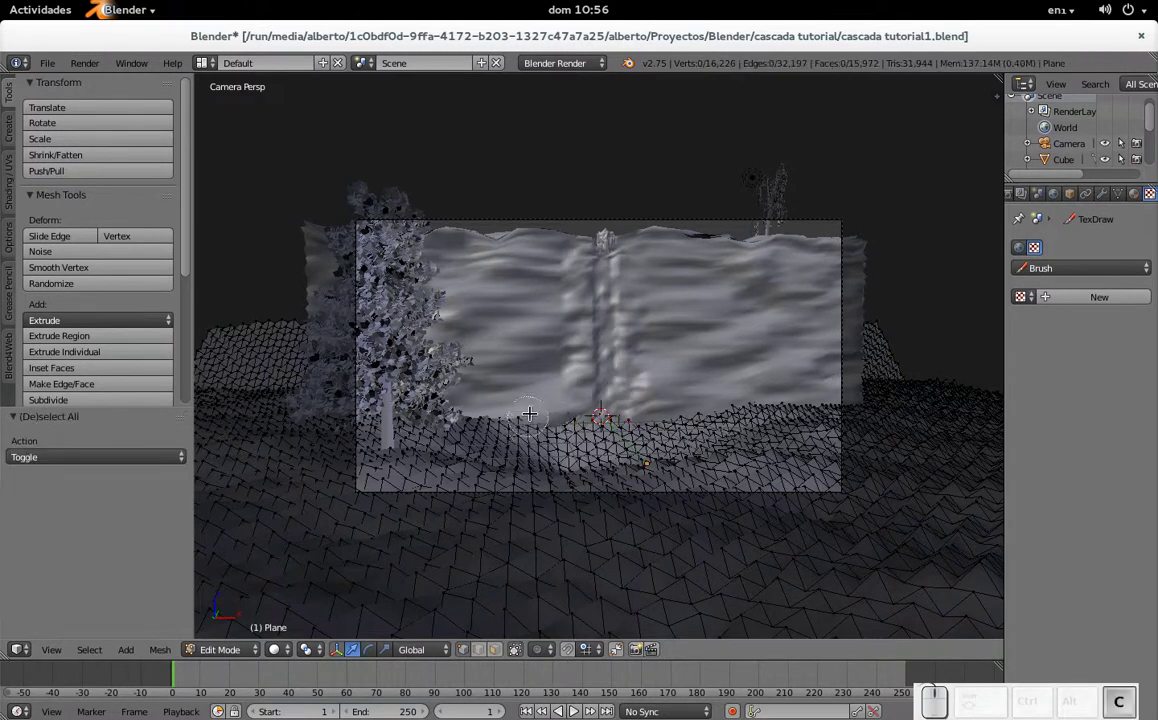
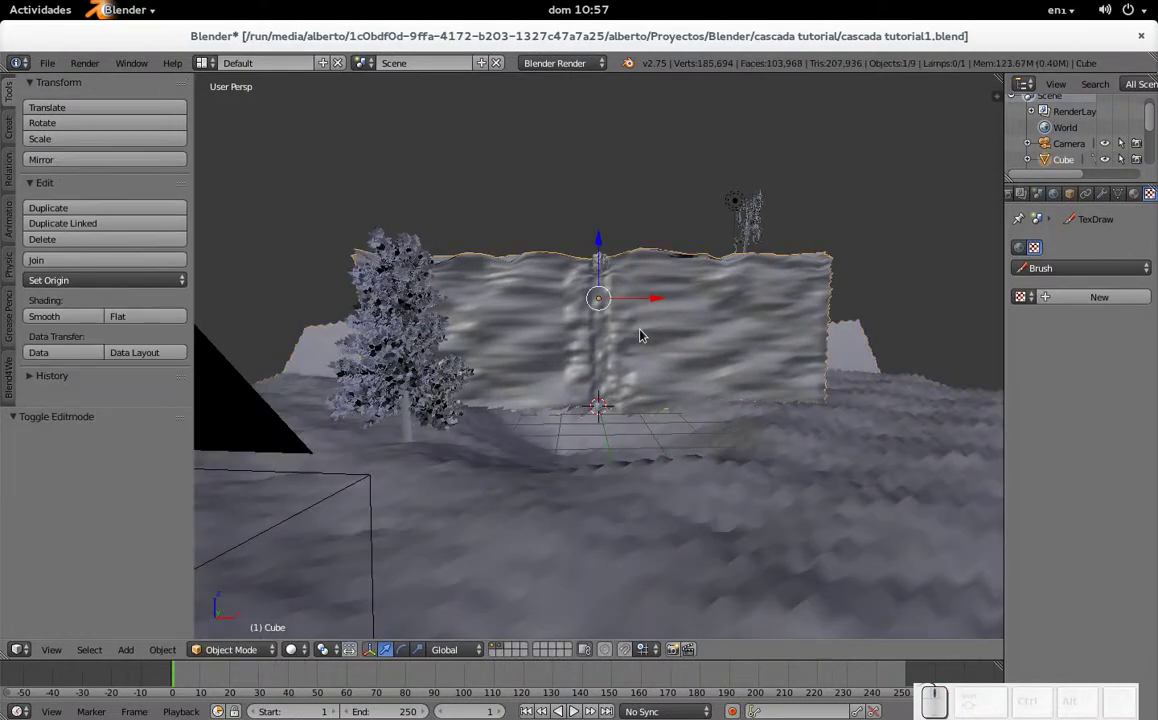
- Add a new Sapling tree (Curve > Add Tree) on an empty scene layer
click(502, 646)
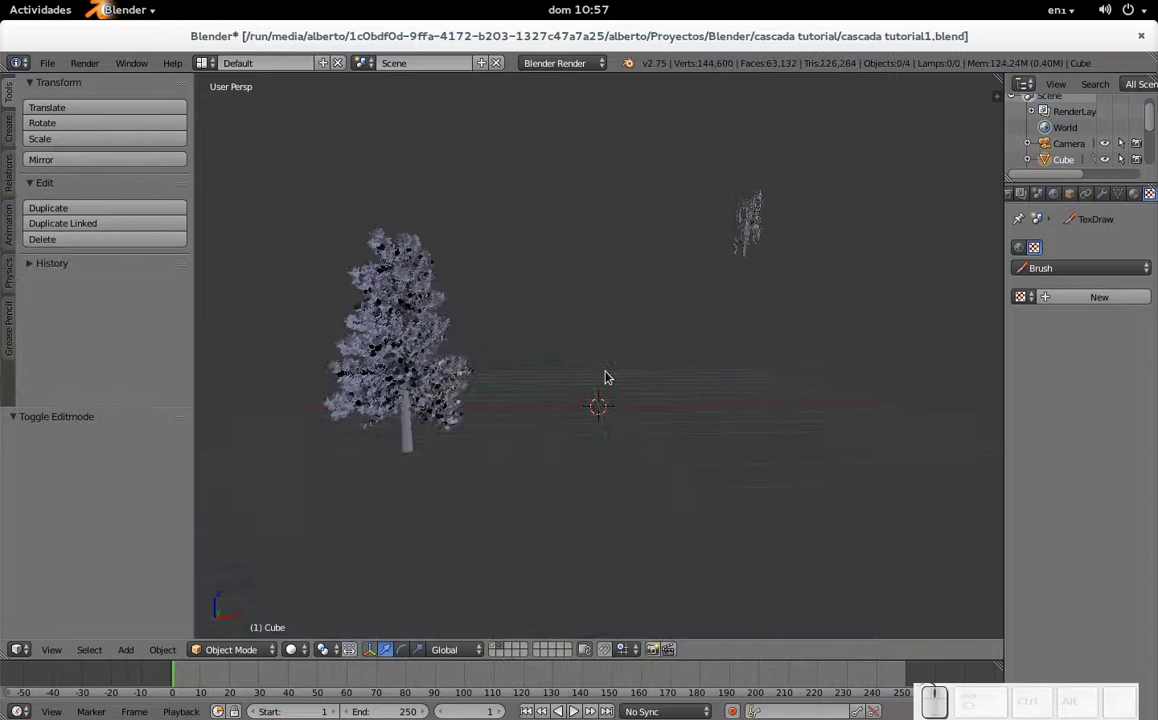
key(shift+a)
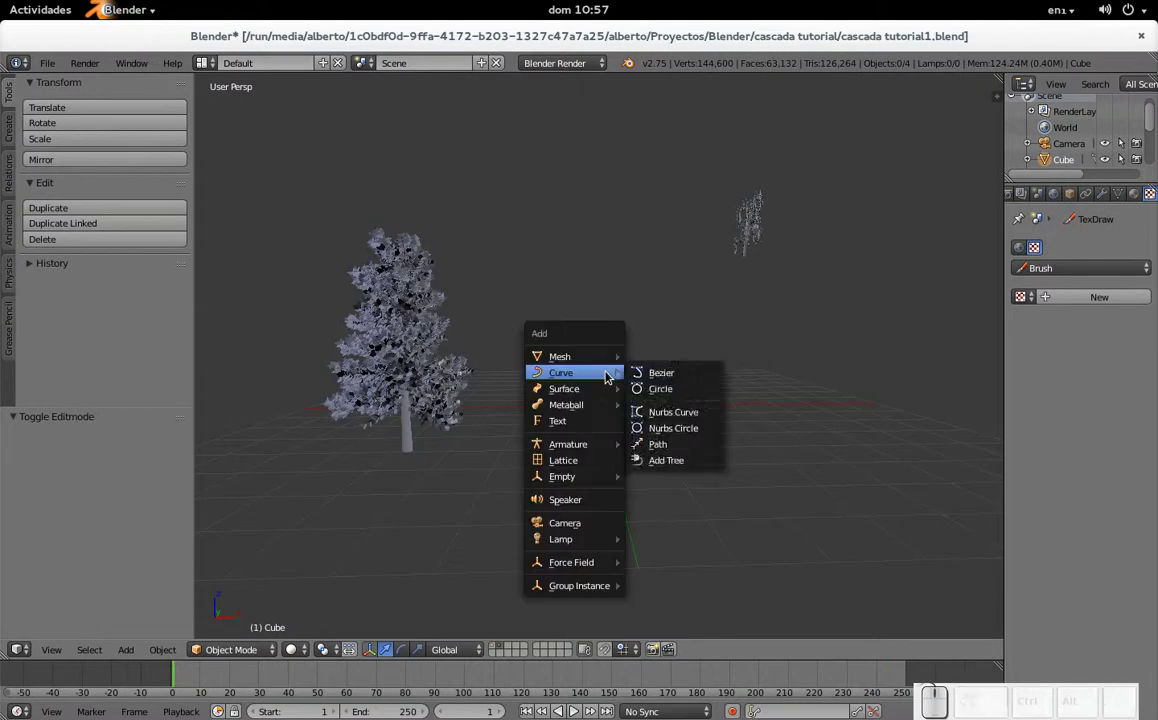
click(664, 462)
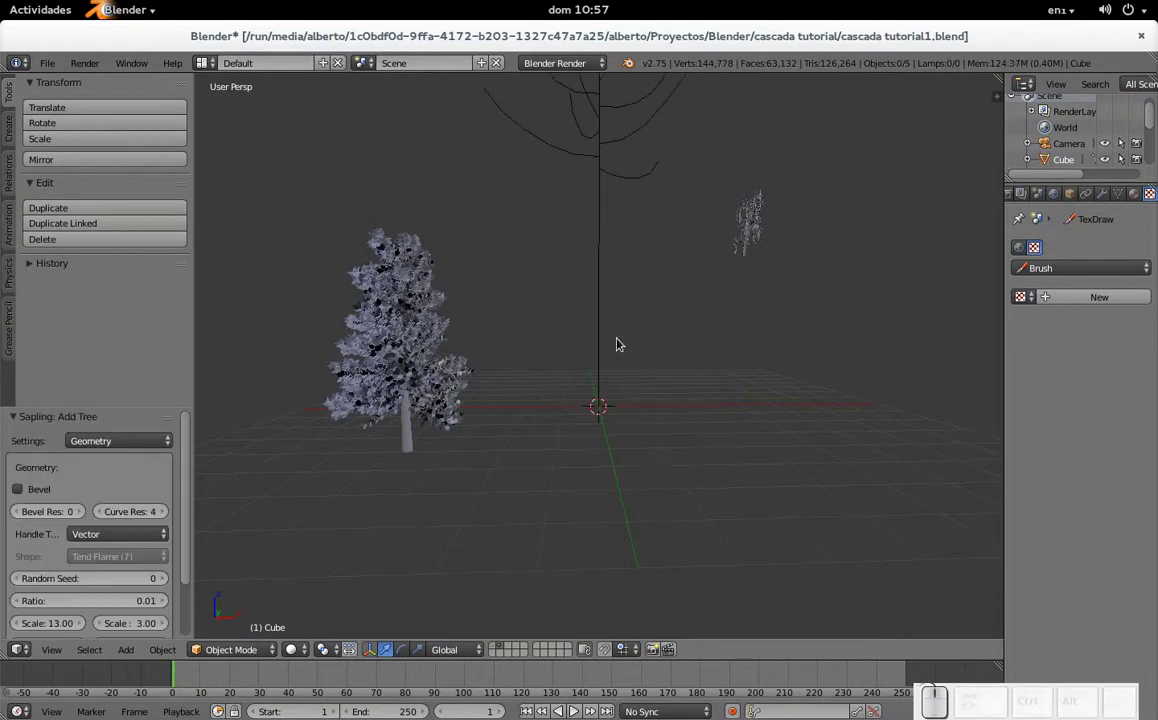
click(151, 442)
click(151, 442)
scroll(down, 3)
- Try tree presets and settle on black_tupelo with bevelled branches and scale 0.001
click(76, 627)
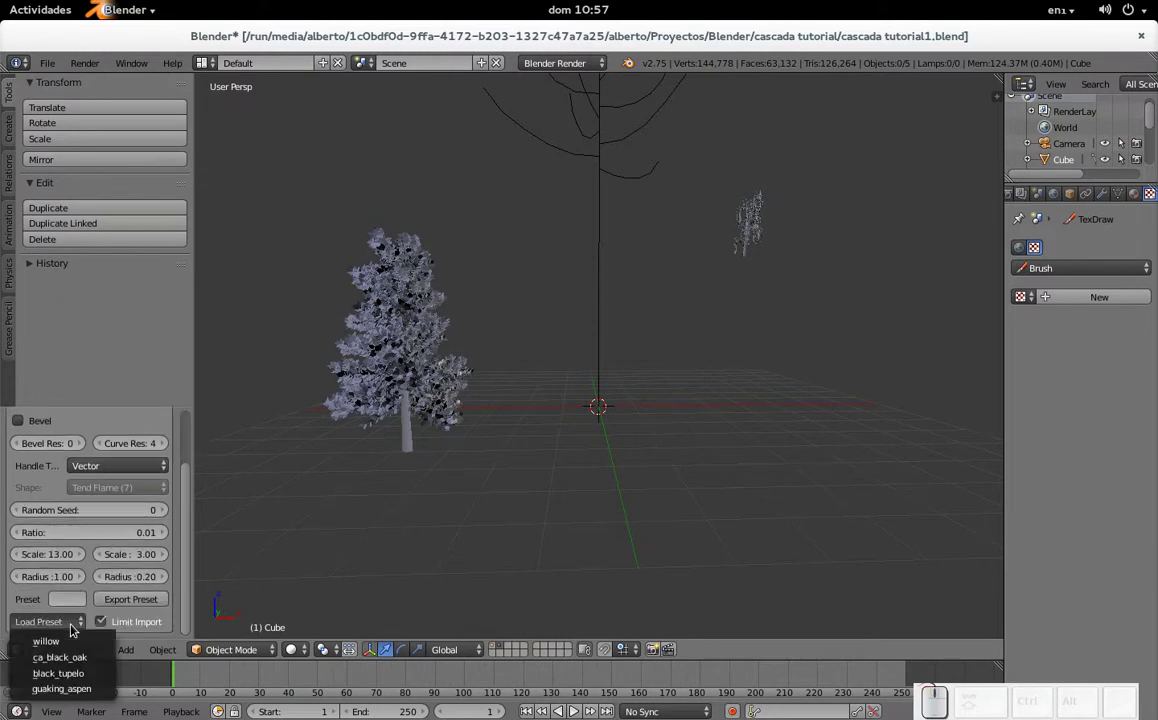
click(87, 689)
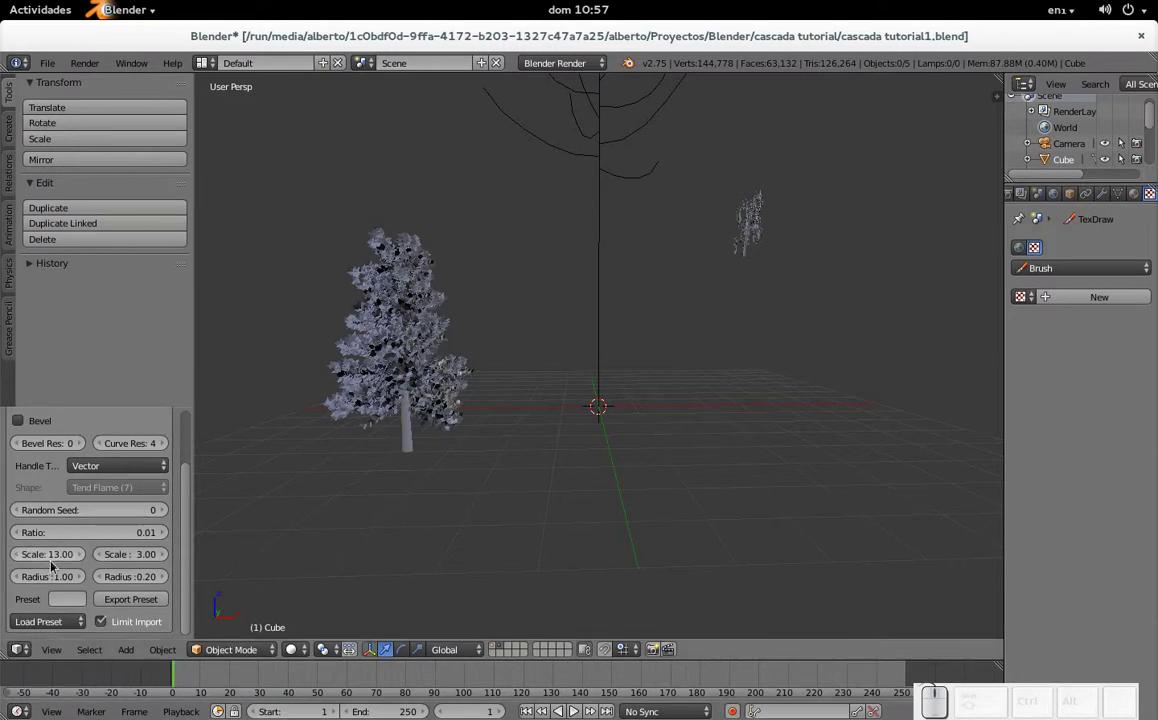
drag(67, 561, 121, 601)
click(71, 625)
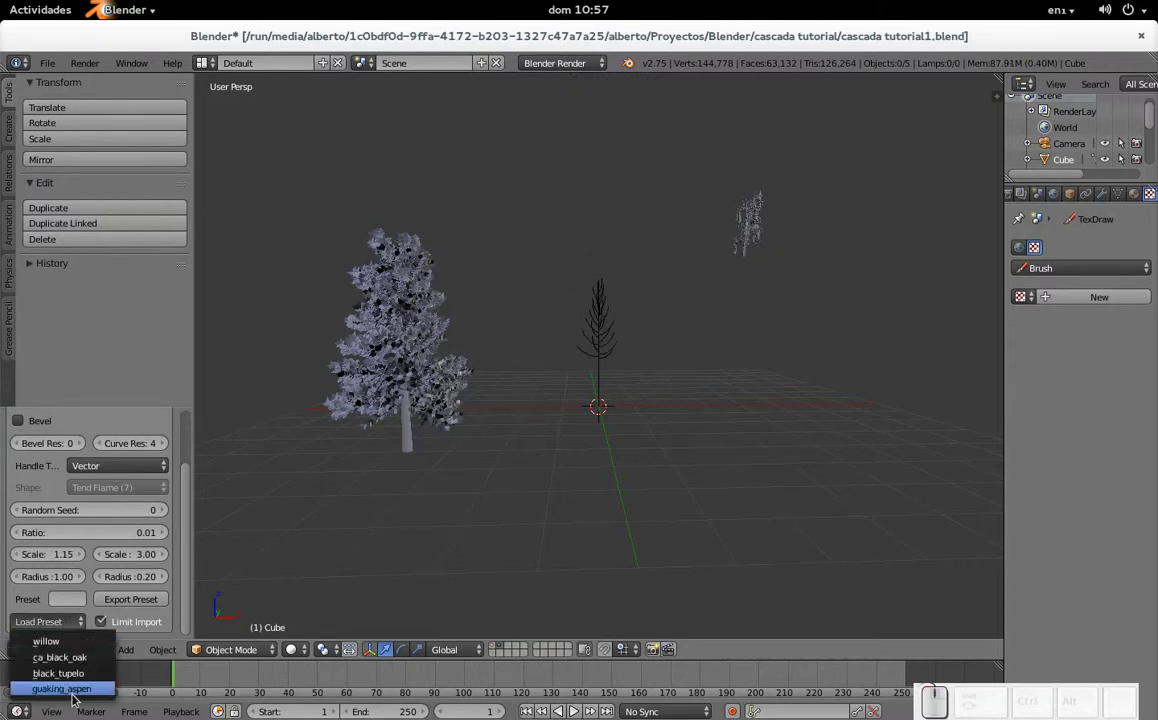
click(74, 690)
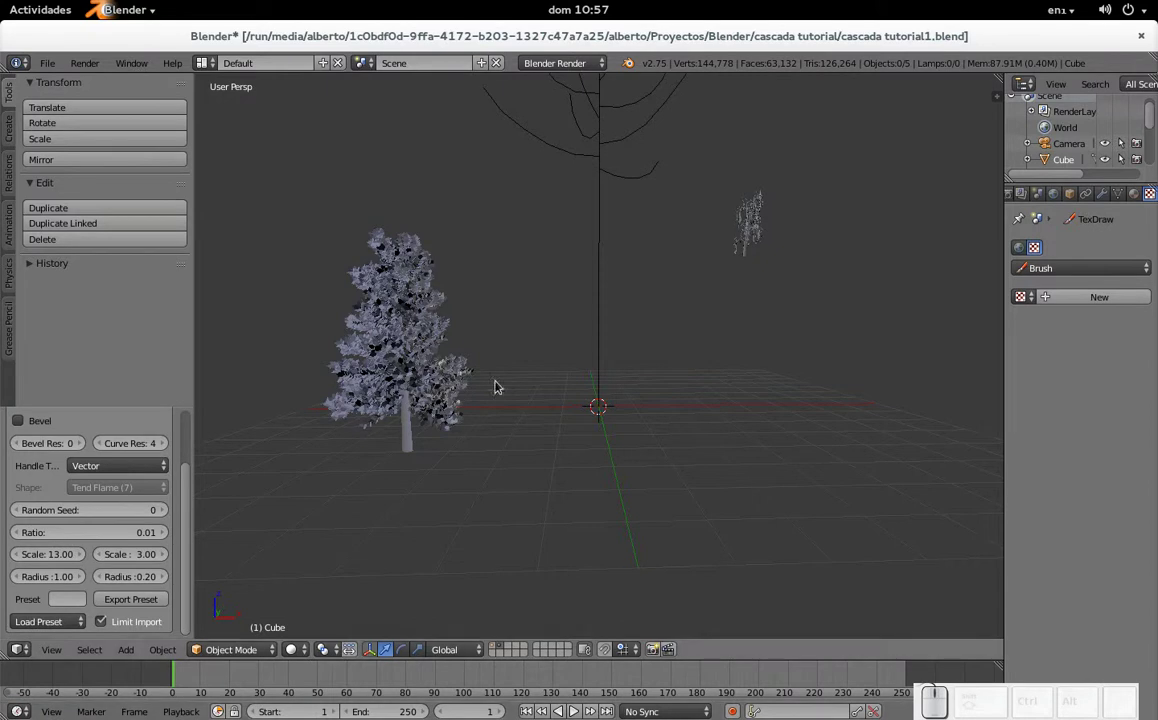
right_click(609, 274)
click(51, 624)
click(62, 692)
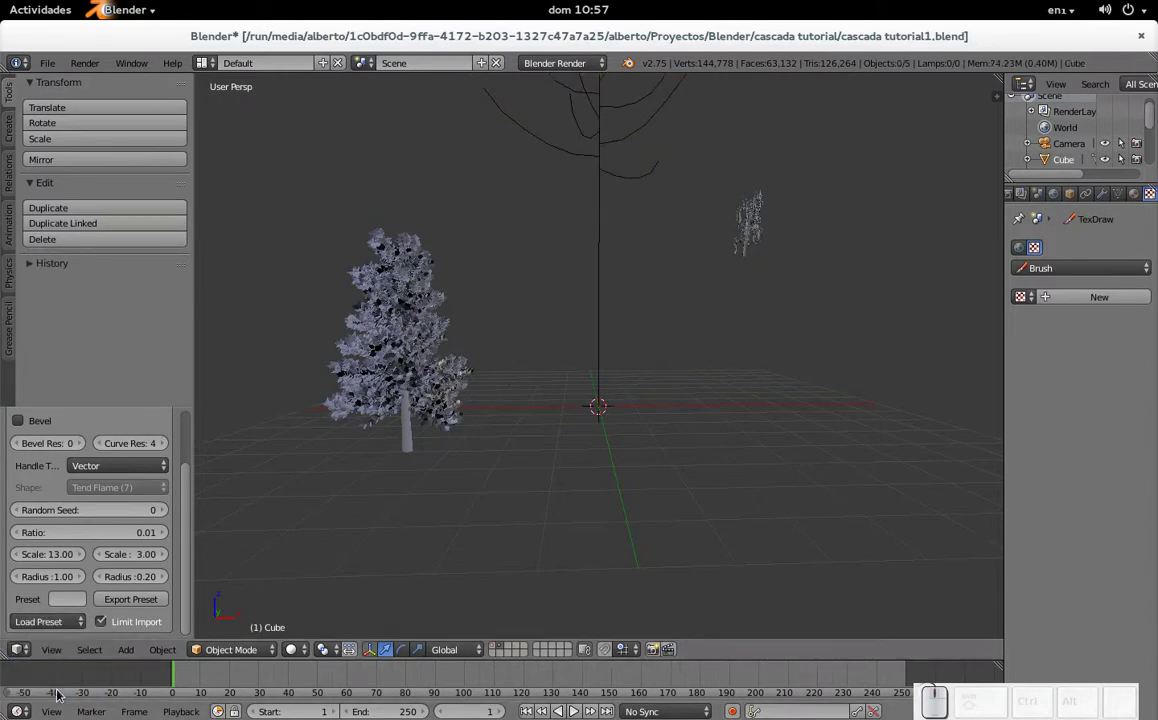
click(56, 627)
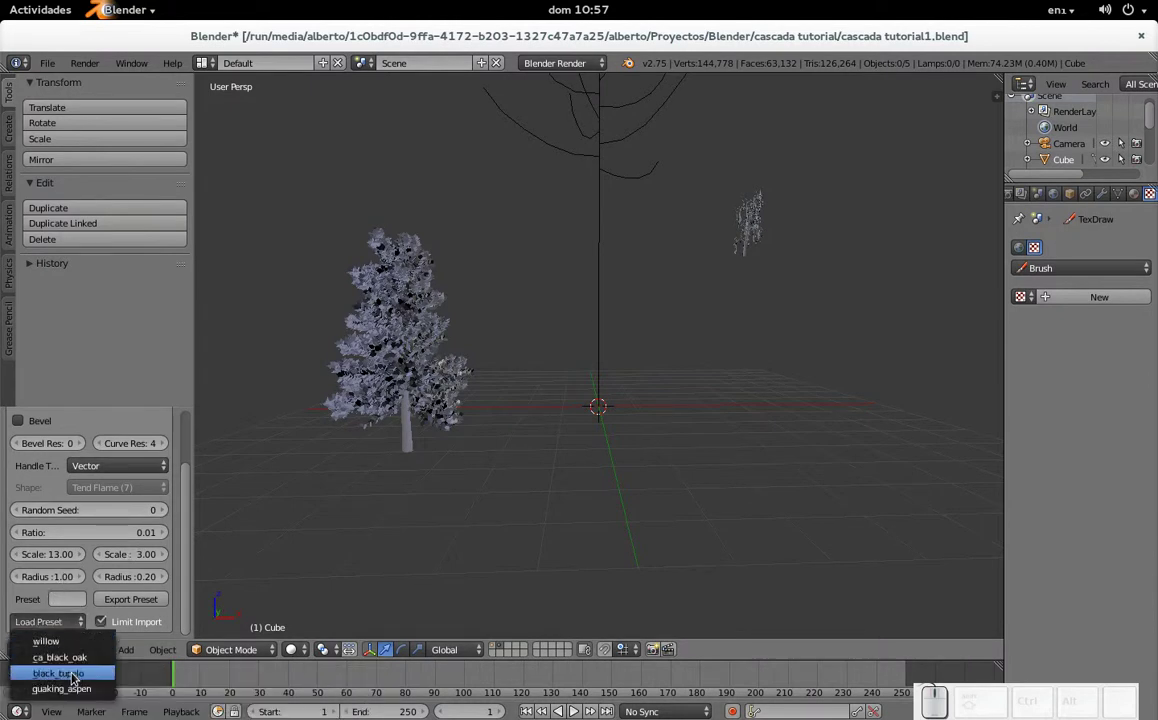
click(84, 659)
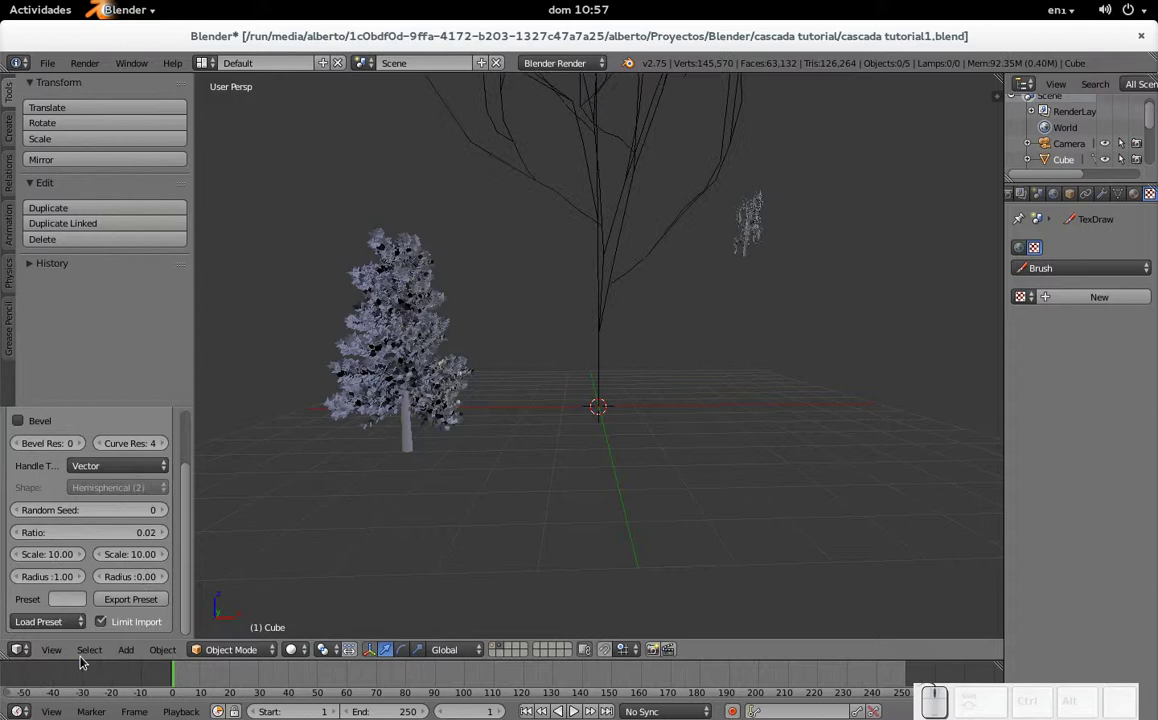
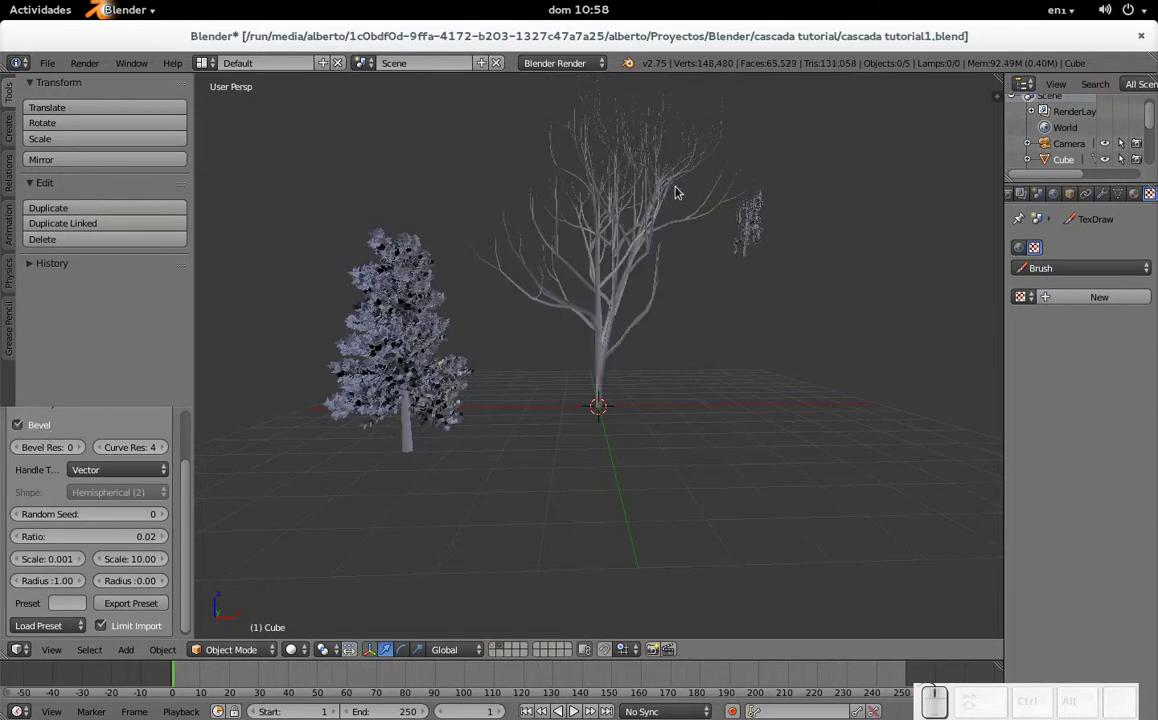
- Zoom and pan the view closer to the newly generated tree
scroll(up, 3)
scroll(down, 3)
middle_click(684, 190)
scroll(up, 3)
scroll(down, 3)
scroll(up, 3)
- Show leaves on the tree in the Leaves settings and enlarge the leaf scale
click(130, 451)
click(131, 449)
click(112, 354)
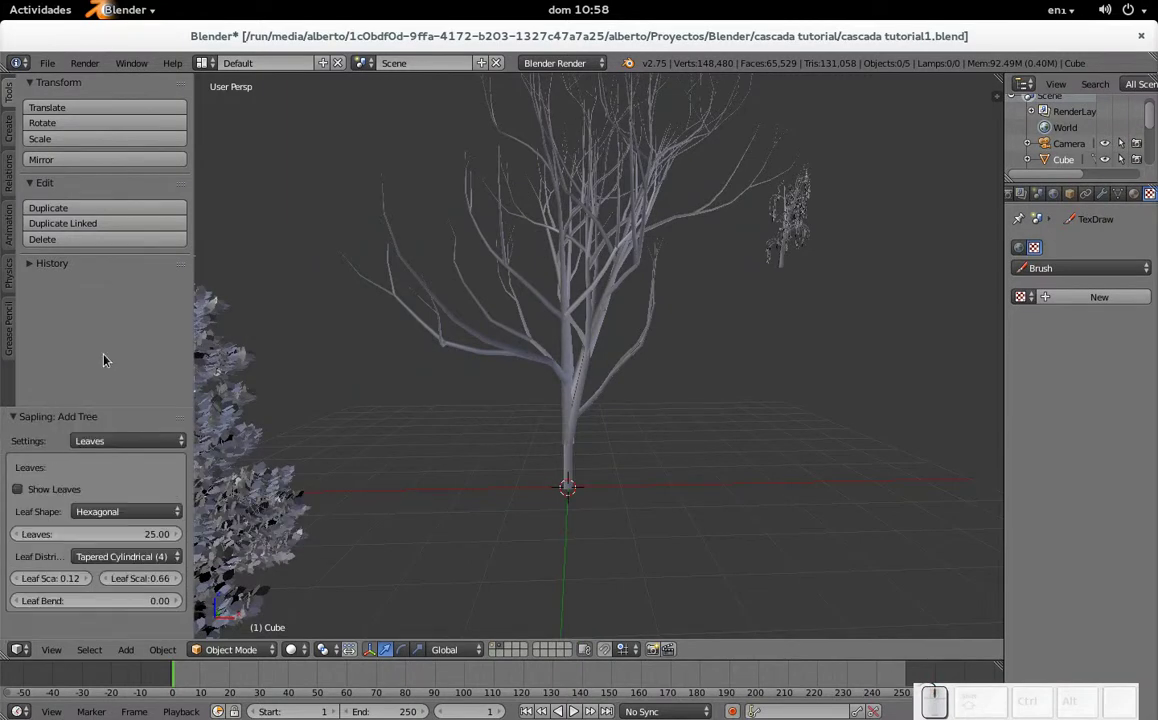
click(56, 497)
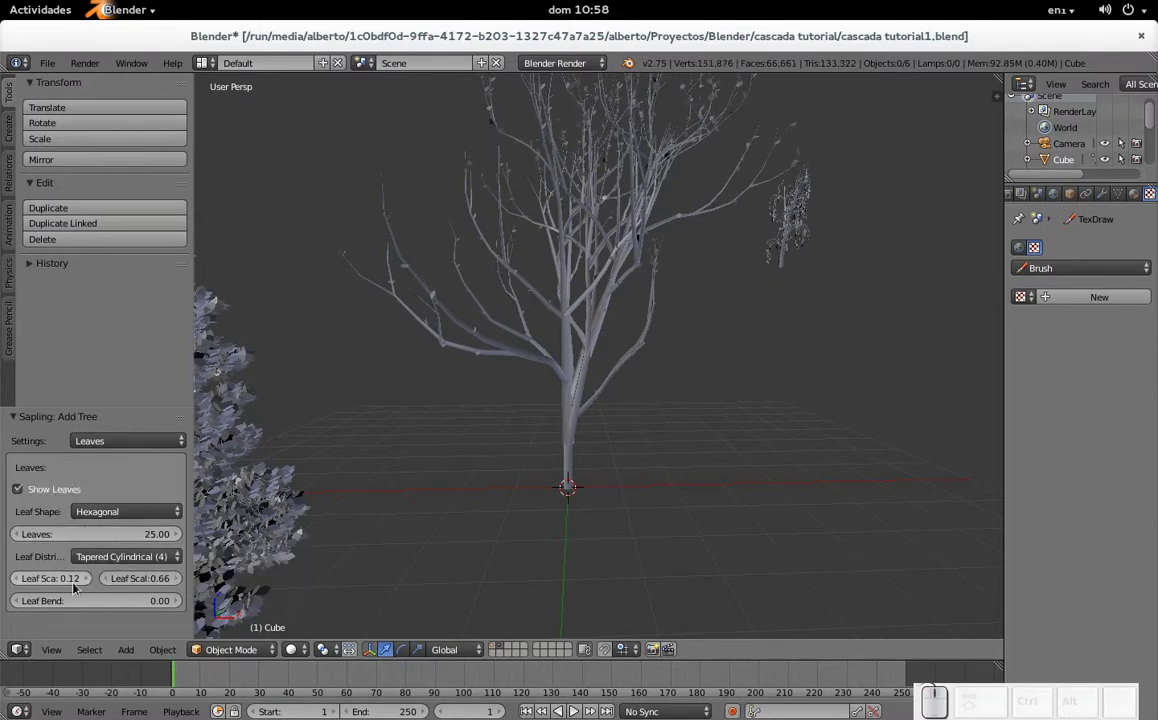
click(87, 582)
click(87, 582)
click(87, 582)
click(180, 582)
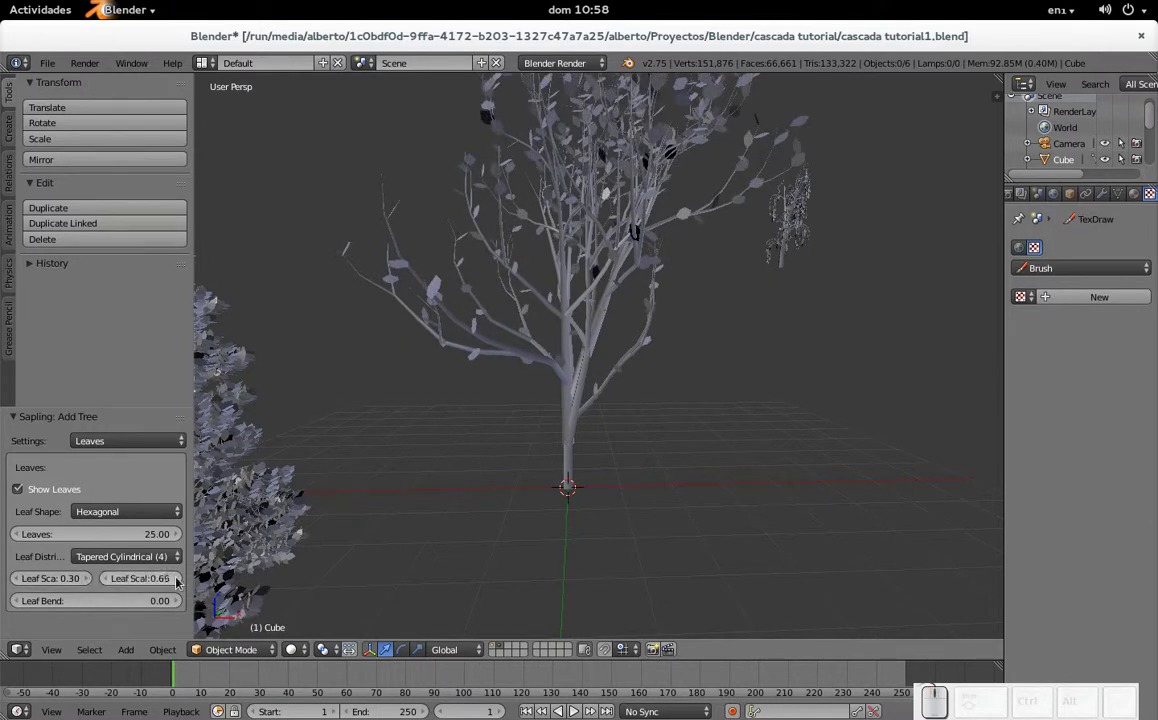
click(180, 582)
click(91, 582)
click(91, 582)
- Set the leaf count to 50 and reduce the leaf scale slightly
click(125, 537)
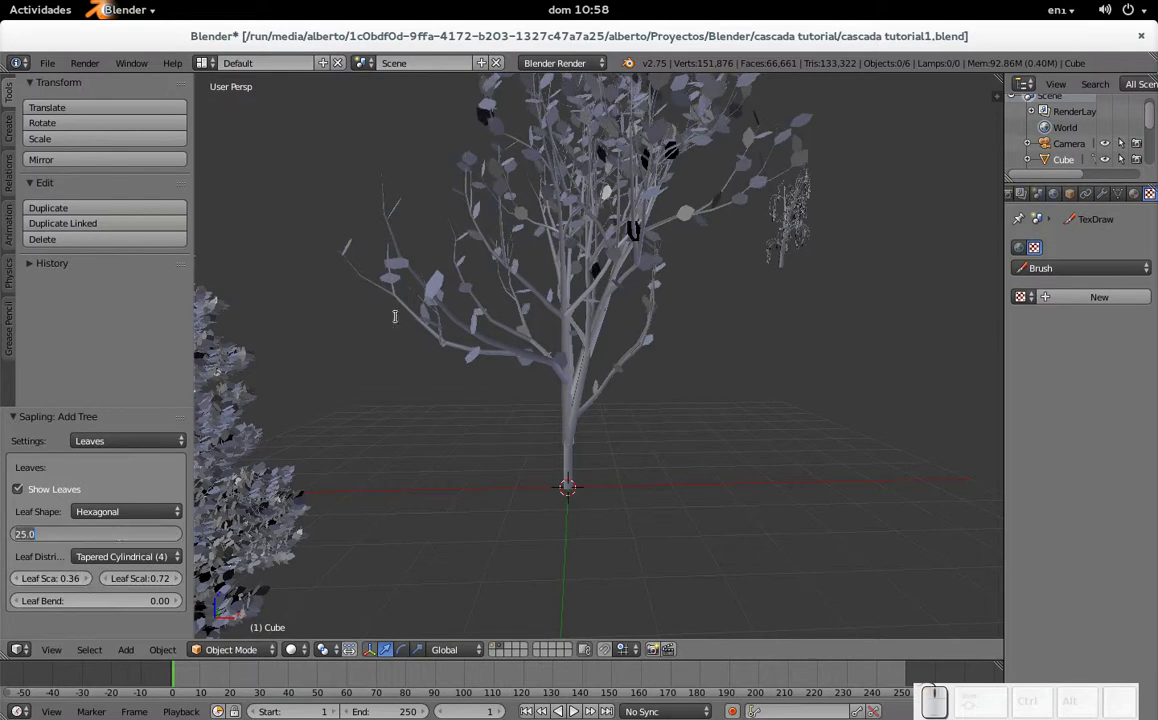
key(KP_5)
key(KP_Enter)
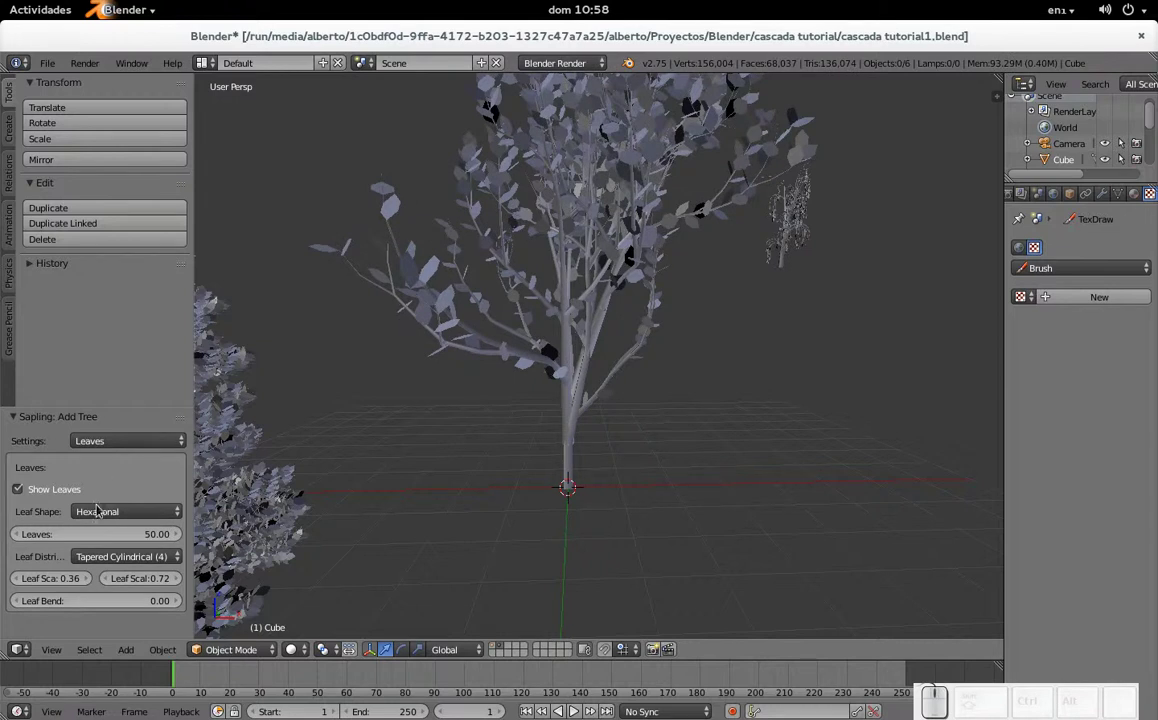
click(22, 581)
click(20, 581)
click(20, 581)
click(20, 581)
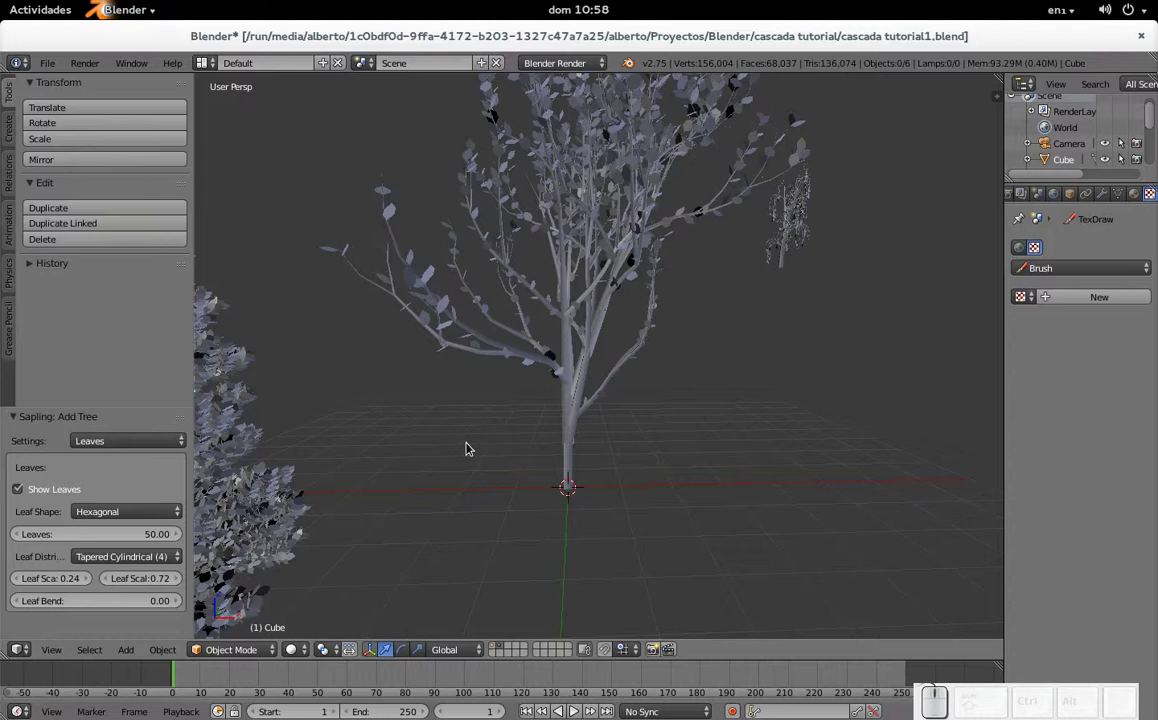
- Lower the tree's overall scale to 7.45 in the Geometry settings
click(127, 442)
click(134, 426)
scroll(down, 3)
click(78, 554)
click(106, 557)
click(106, 557)
click(106, 557)
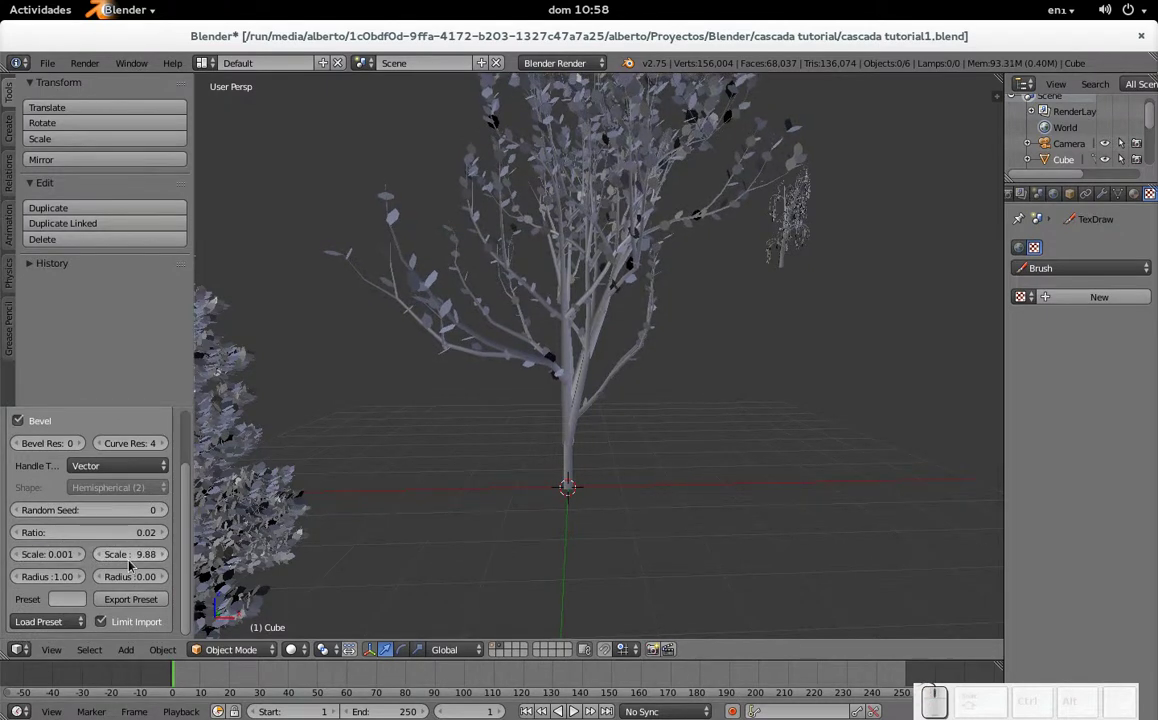
drag(141, 559, 160, 566)
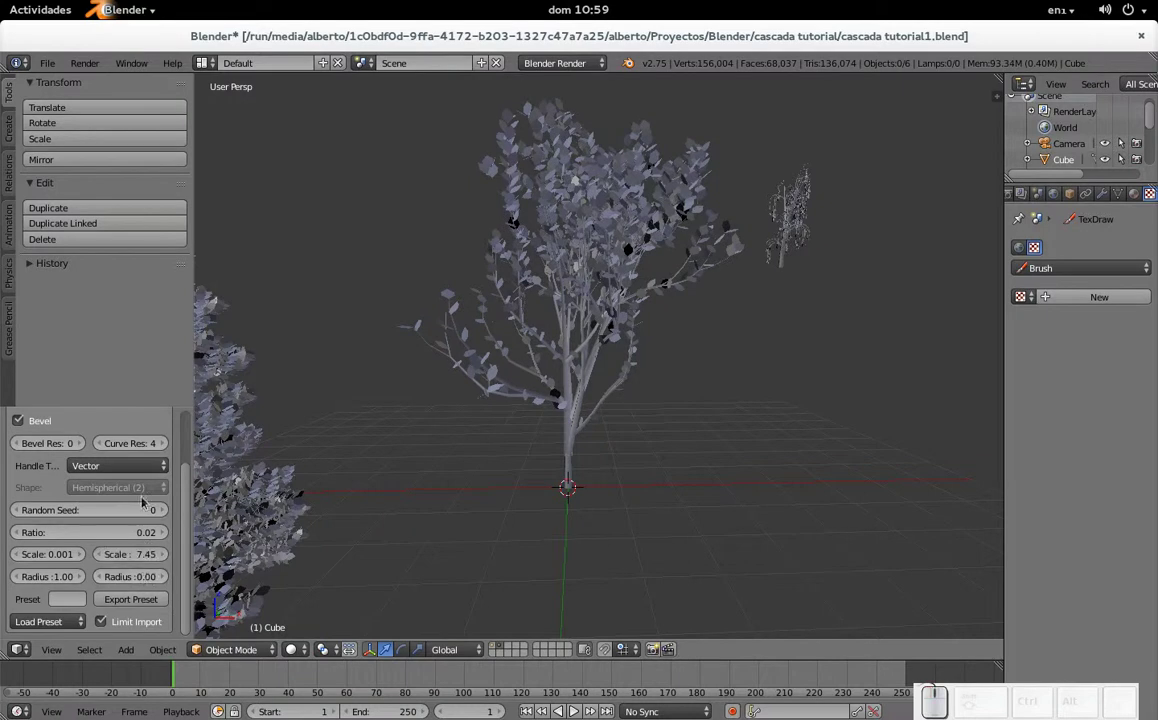
- Return to the tree's Leaves settings
click(134, 473)
middle_click(112, 482)
click(117, 441)
drag(117, 441, 125, 355)
click(125, 355)
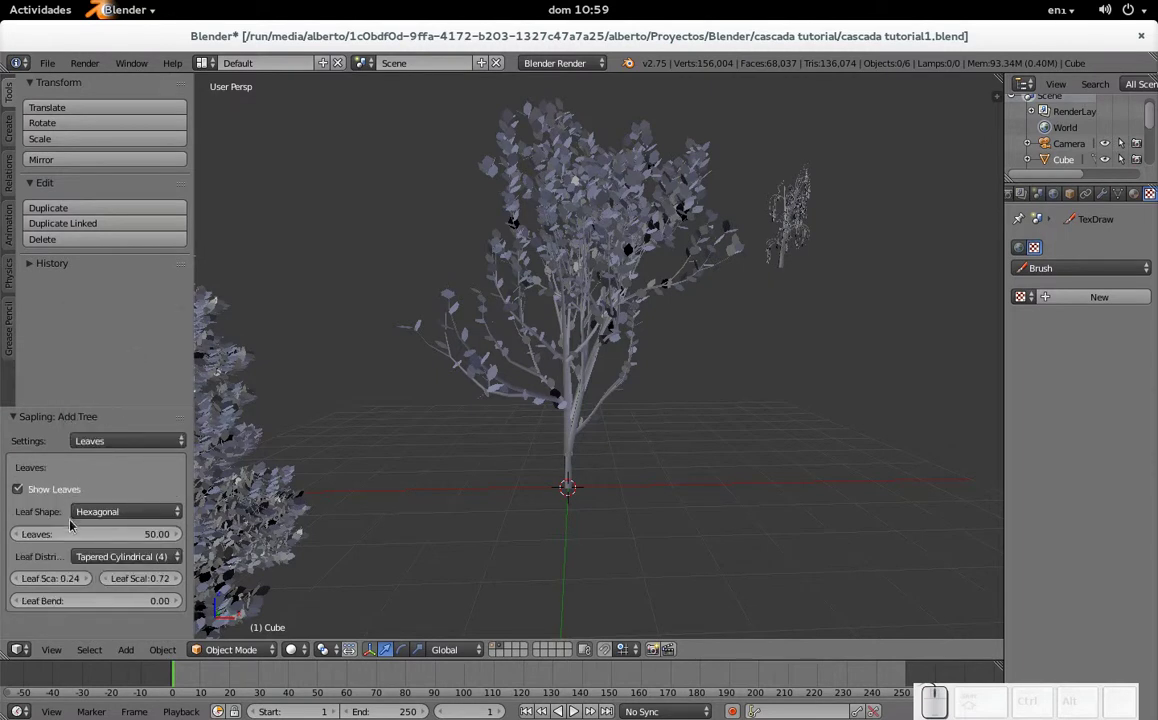
- Decrease the leaf scale to 0.15
click(20, 581)
click(20, 581)
click(20, 581)
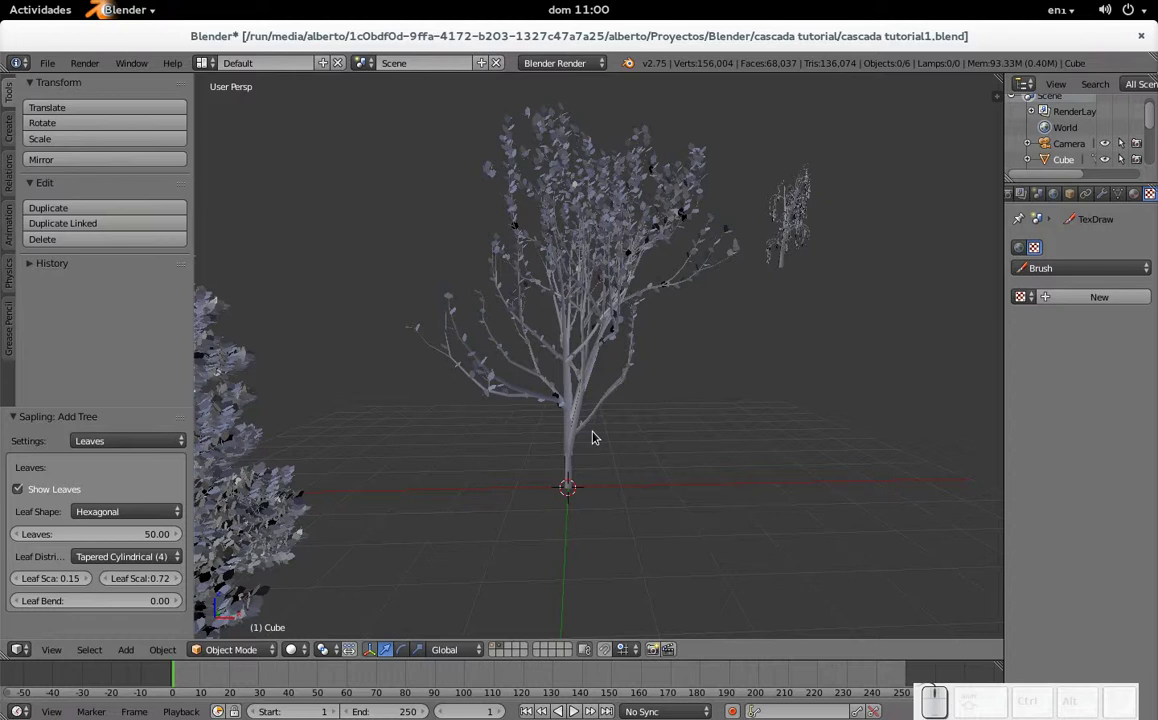
- Show the cliff layers again and move the new tree forward along Y
click(498, 648)
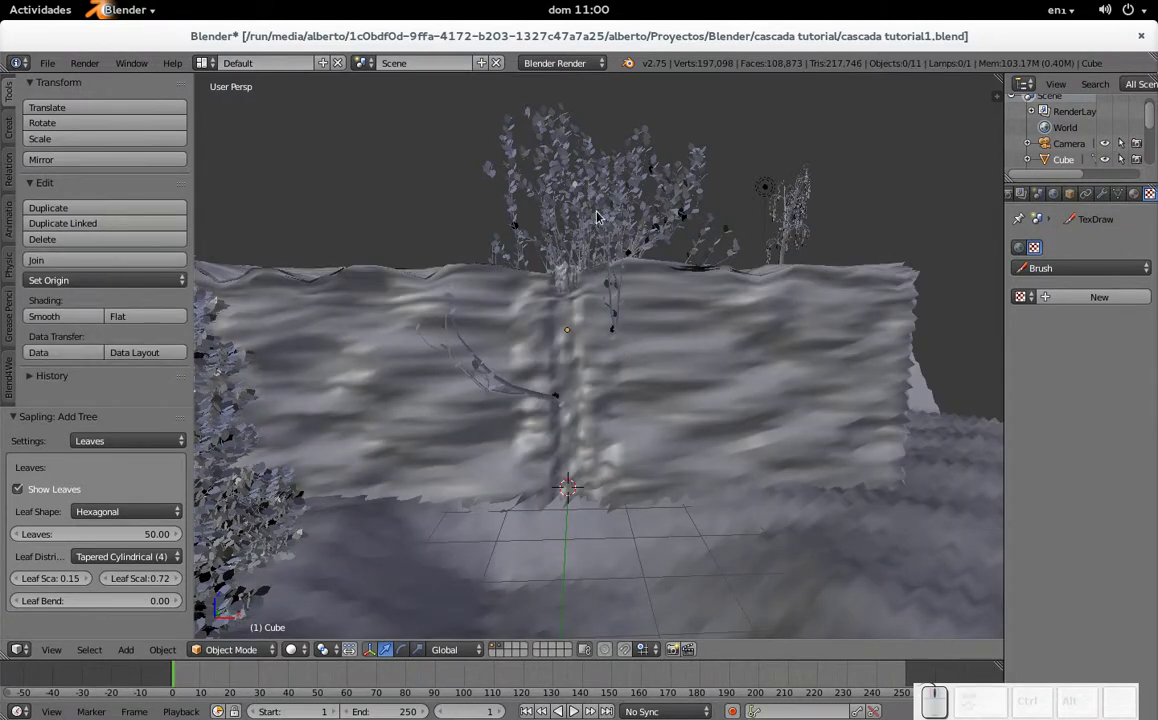
right_click(600, 216)
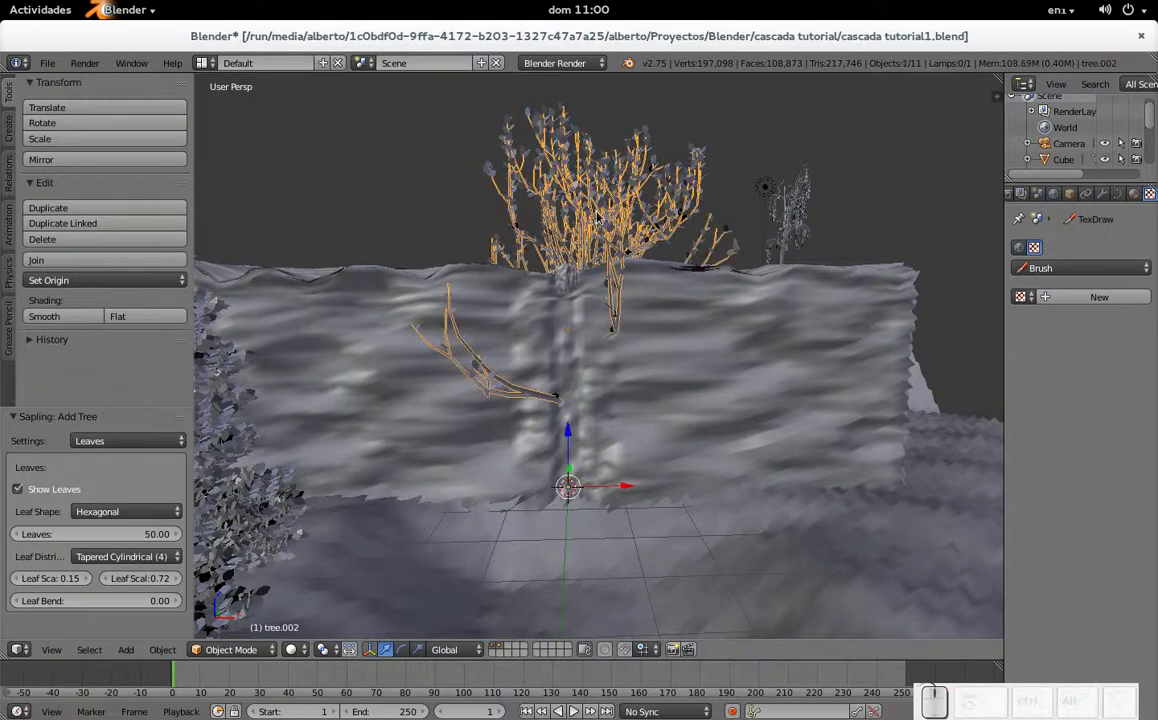
key(g)
key(y)
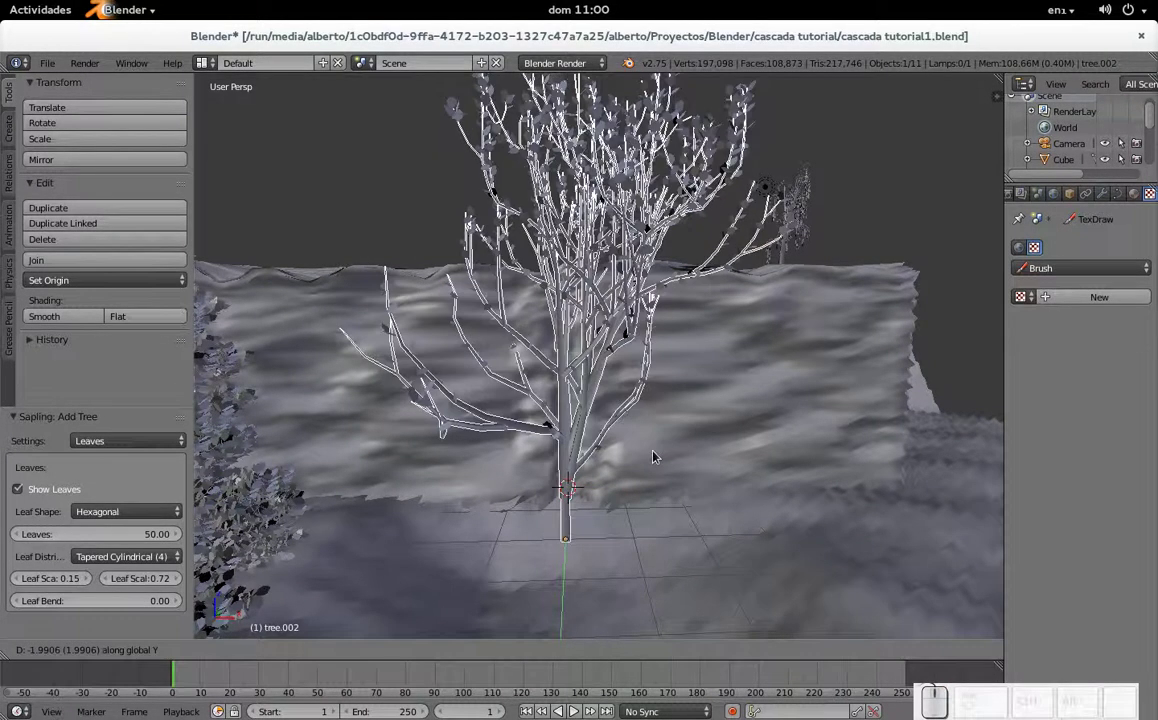
click(658, 478)
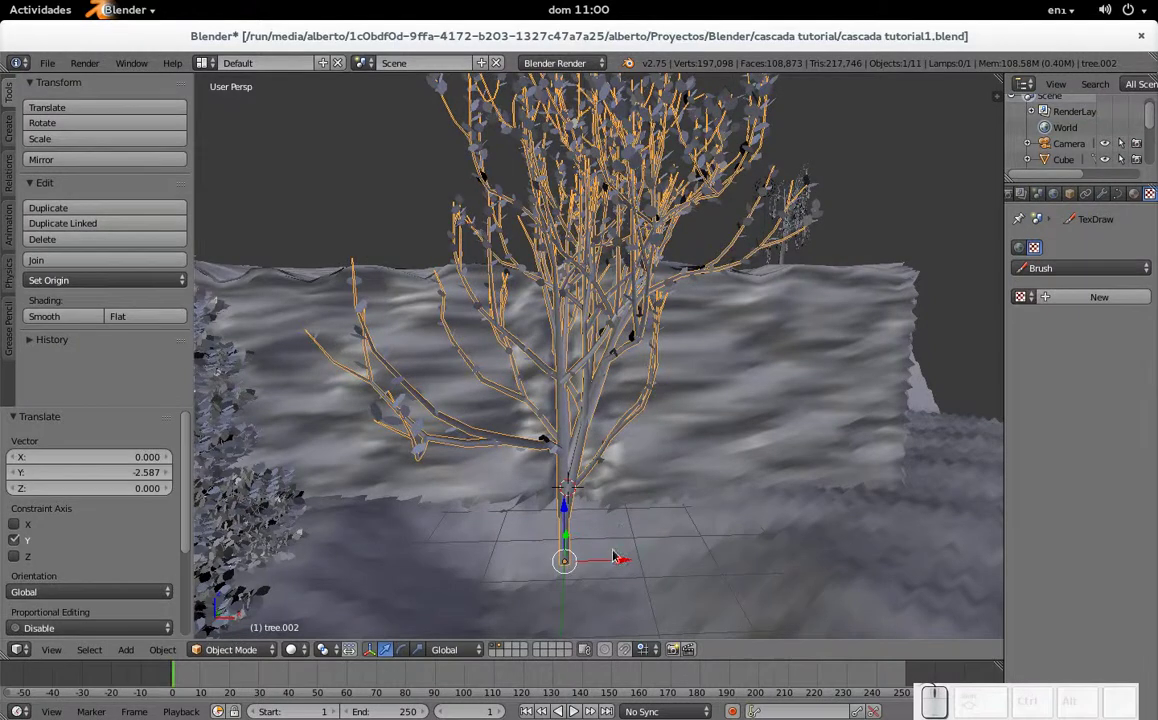
- In camera view, slide the tree to the right of the frame and begin scaling it to 0.853
key(KP_0)
drag(672, 434, 932, 215)
key(s)
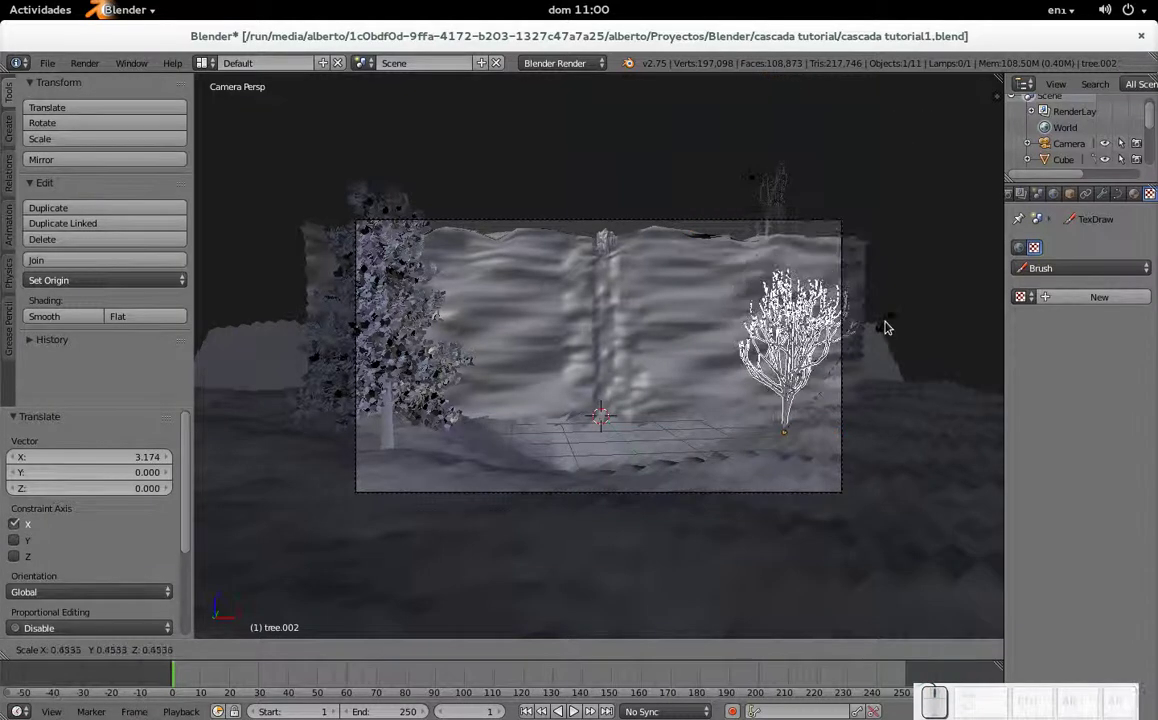
- Reposition the cliff-top tree along the edge and enlarge it to scale 1.569
click(949, 203)
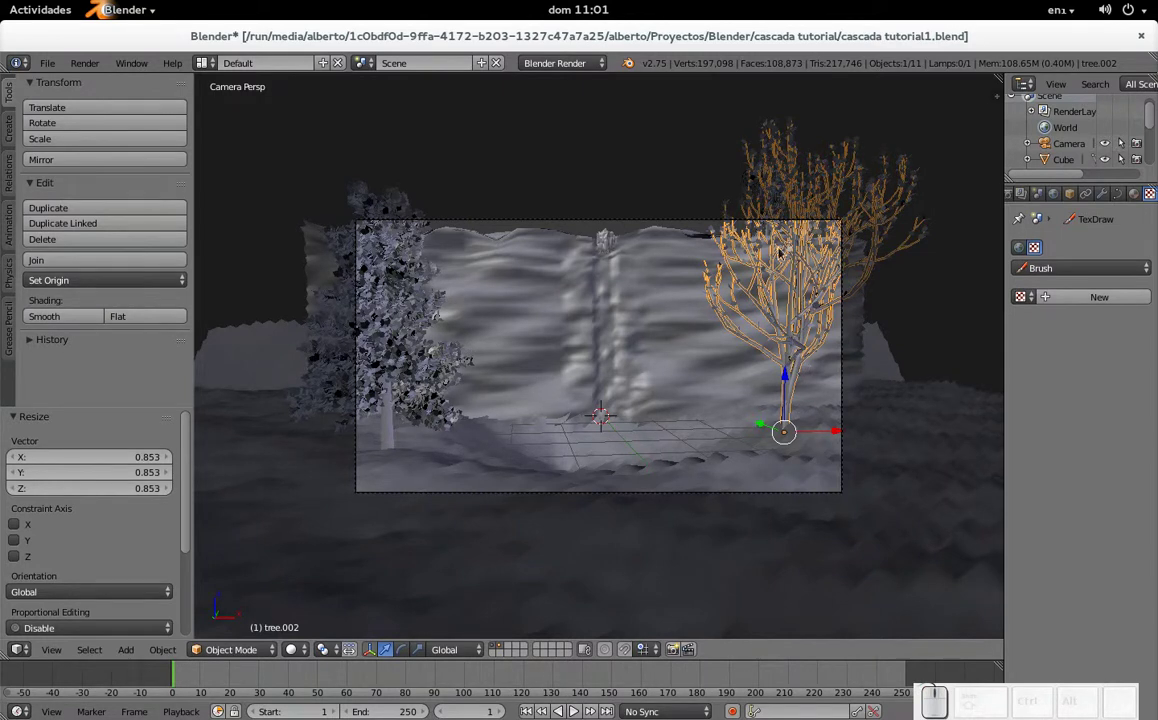
middle_click(814, 198)
right_click(779, 226)
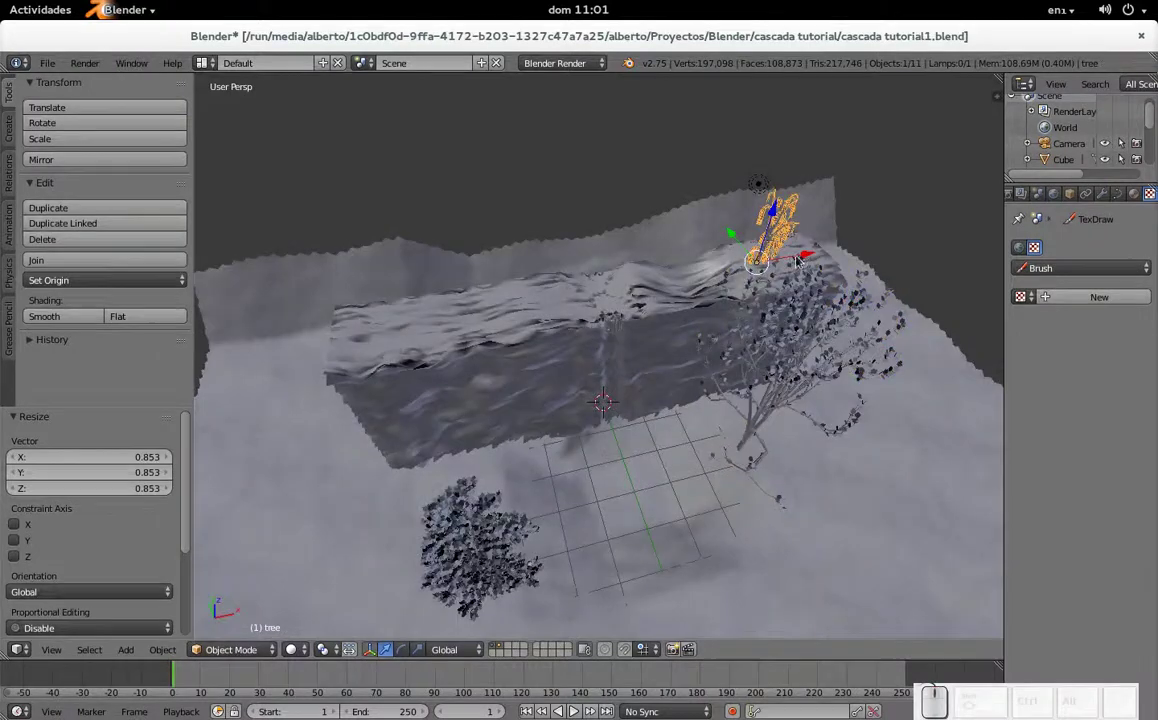
drag(801, 259, 731, 274)
key(s)
click(783, 189)
key(KP_0)
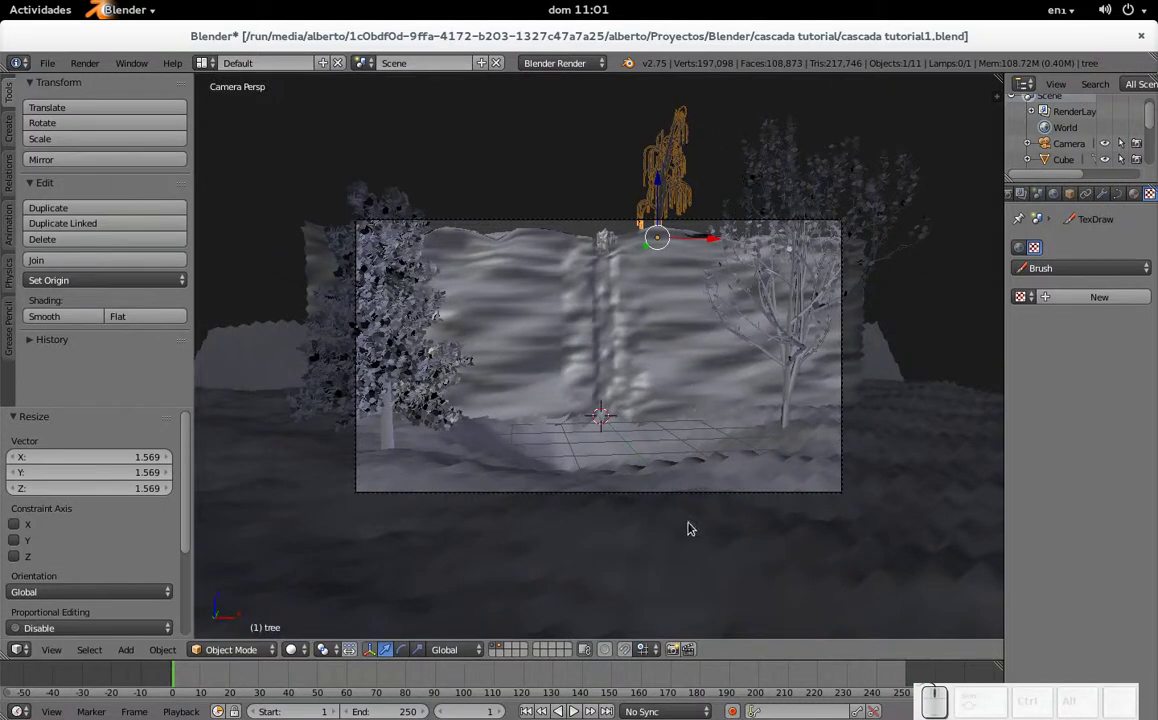
- Select the camera and pull it back to show more of the scene
right_click(709, 496)
right_click(714, 498)
key(g)
click(711, 450)
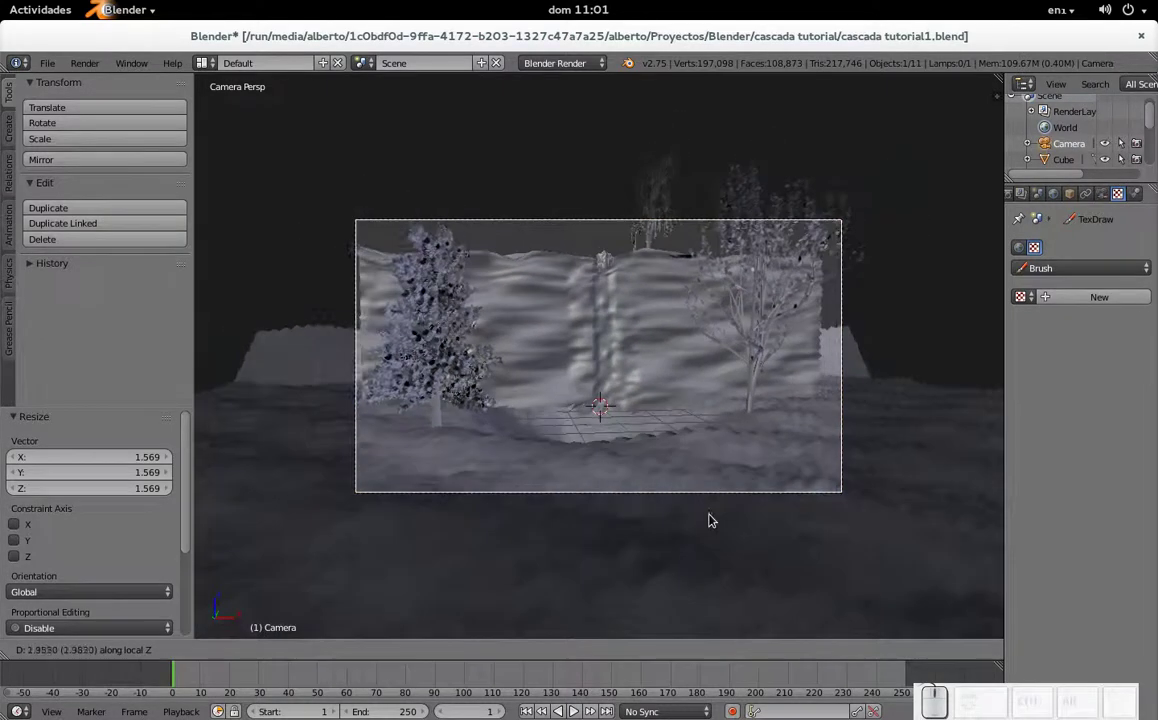
- Confirm the camera's new position and tilt it slightly with a rotation
click(713, 527)
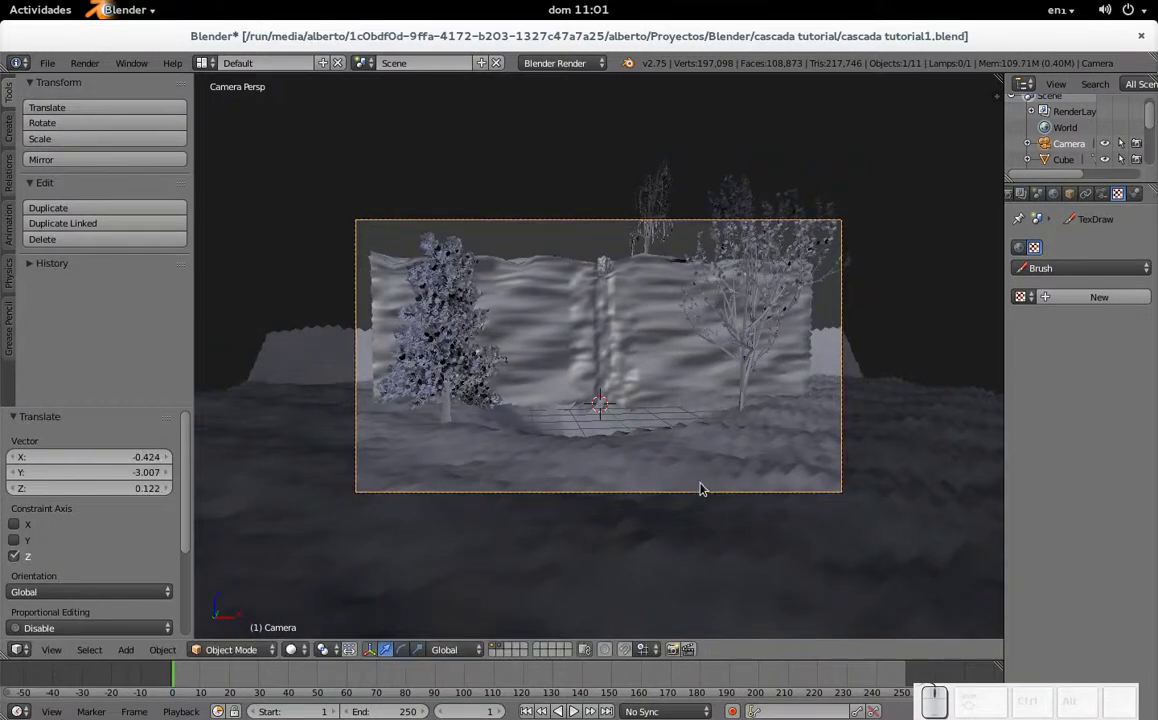
key(r)
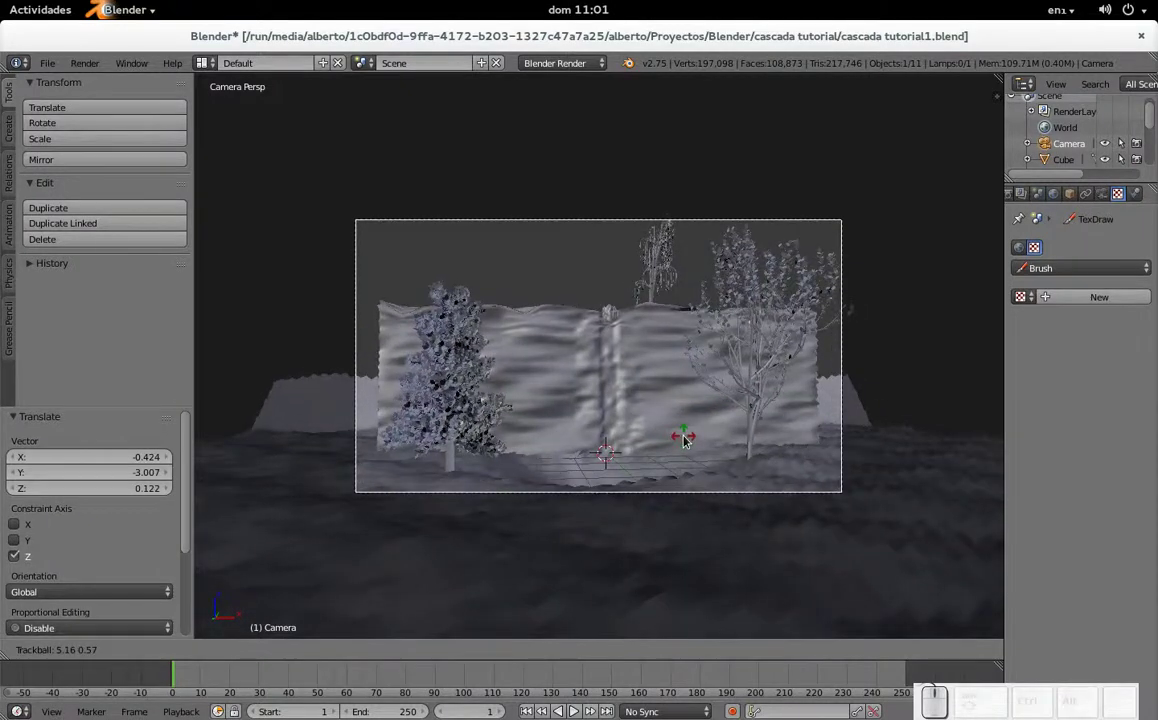
click(687, 438)
- Scale the cliff and Cube.001 up to 1.162 so they fill the camera frame
right_click(649, 345)
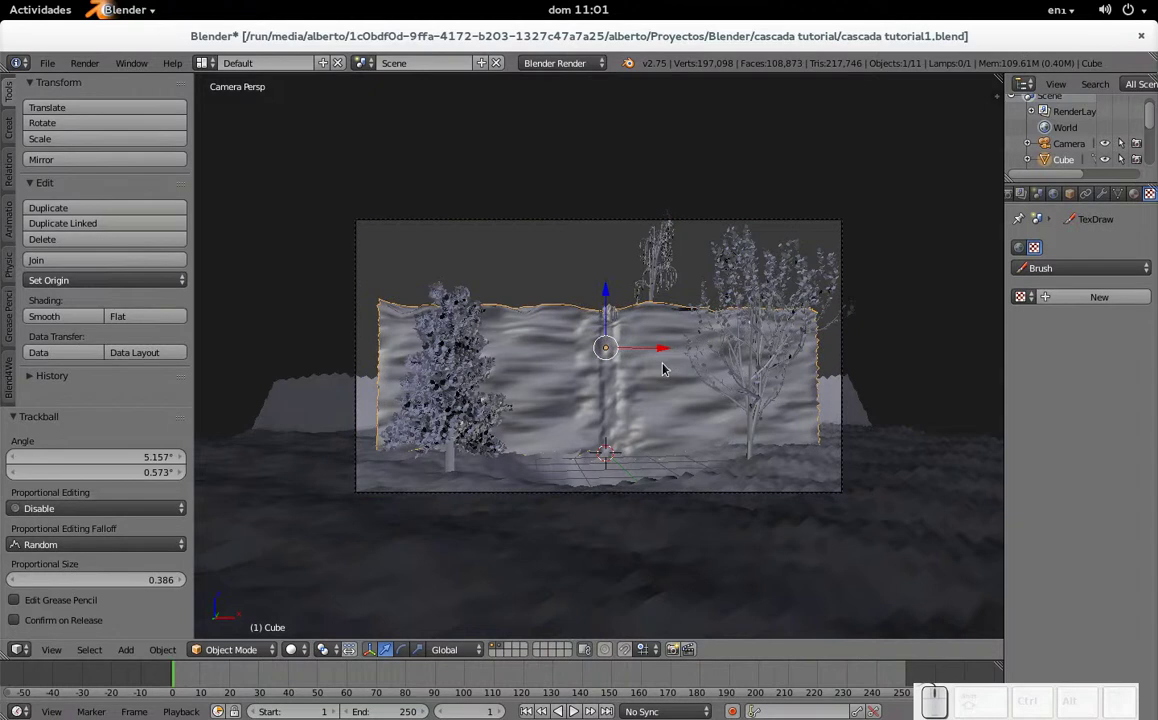
right_click(619, 316)
key(shift+s)
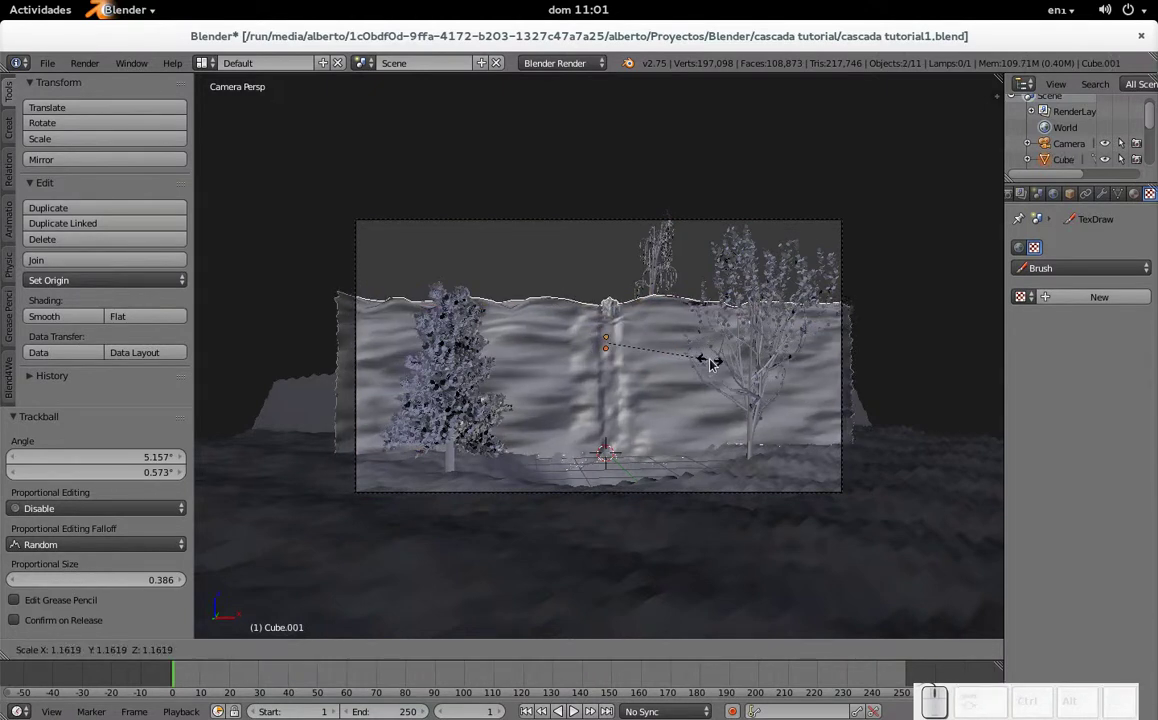
click(714, 362)
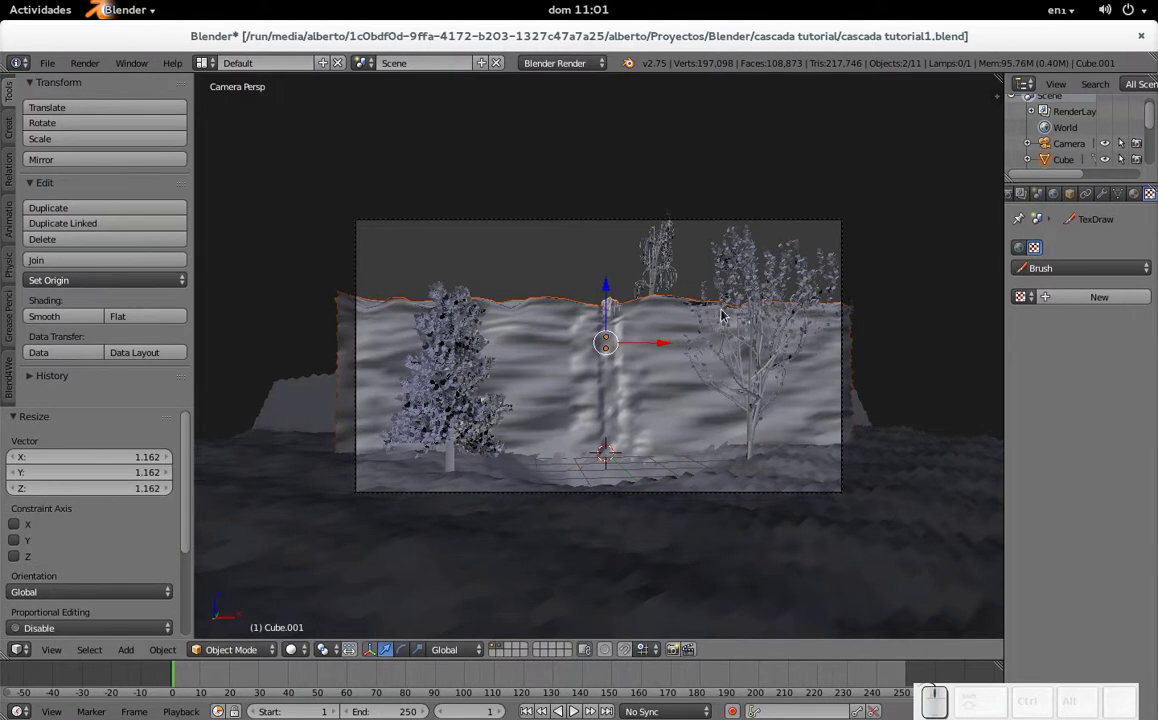
- Duplicate the cliff-top tree in place (Shift+D)
right_click(673, 262)
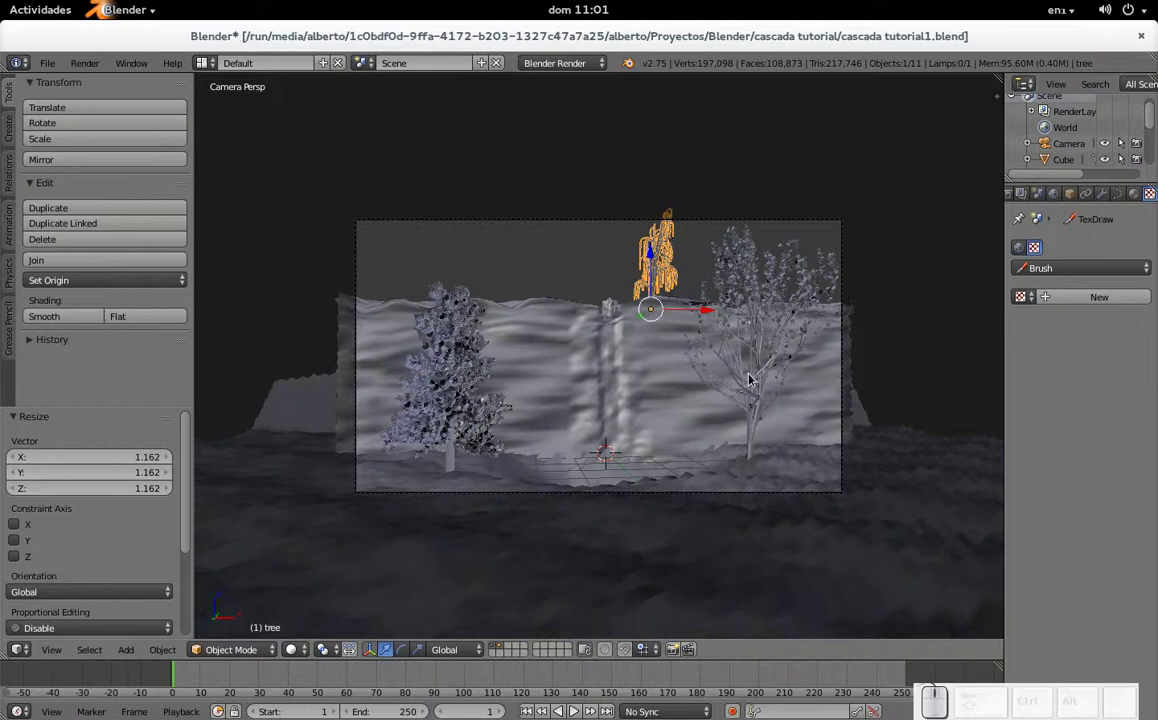
right_click(760, 380)
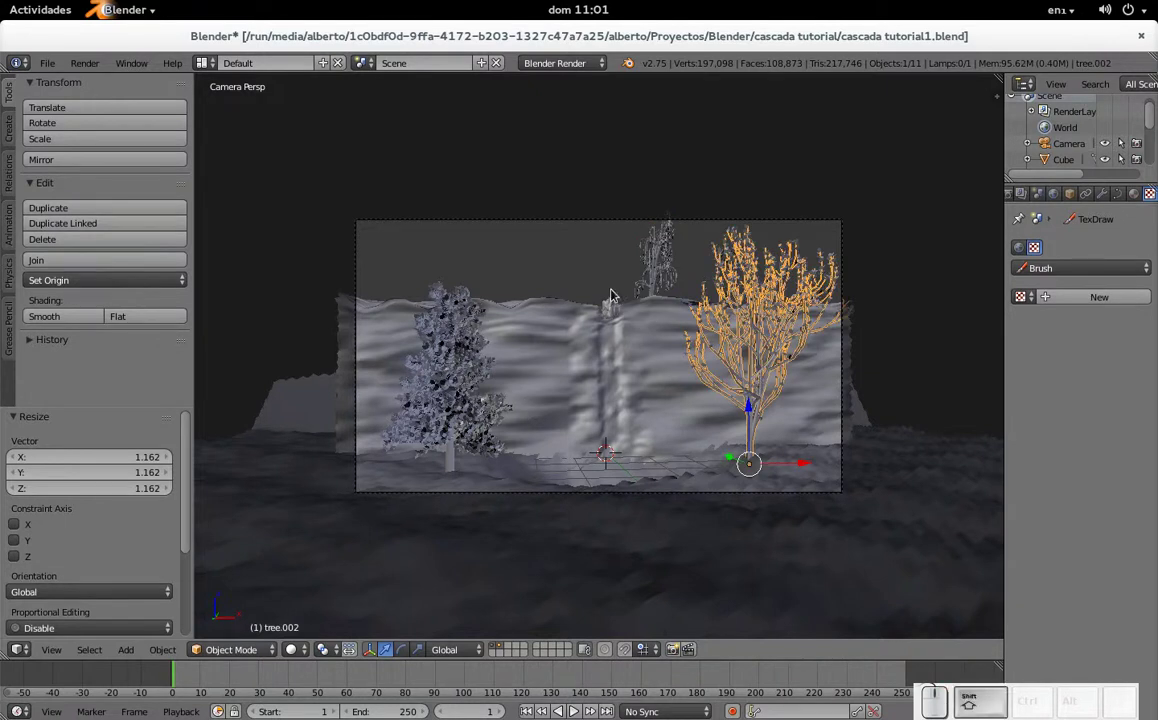
right_click(659, 271)
key(shift+d)
key(Return)
- Lower the copy to the ground and bring it forward in front of the cliff
middle_click(708, 265)
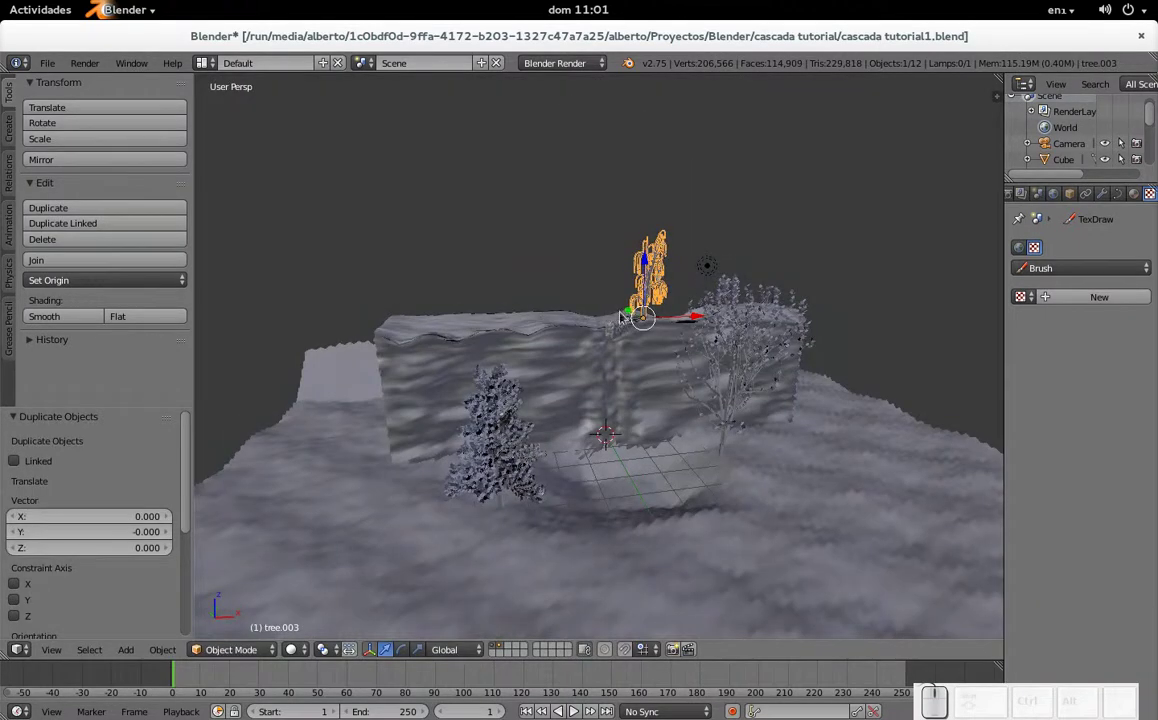
drag(623, 311, 818, 403)
drag(847, 400, 531, 453)
drag(488, 380, 779, 461)
right_click(571, 533)
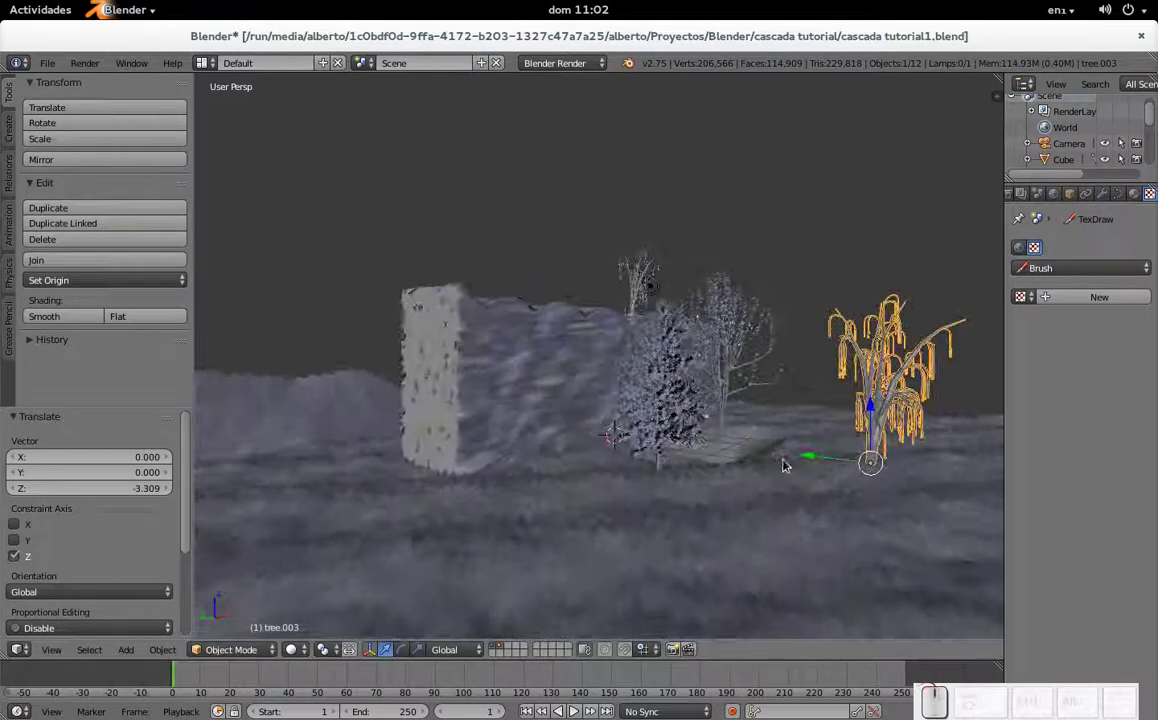
click(831, 457)
middle_click(833, 436)
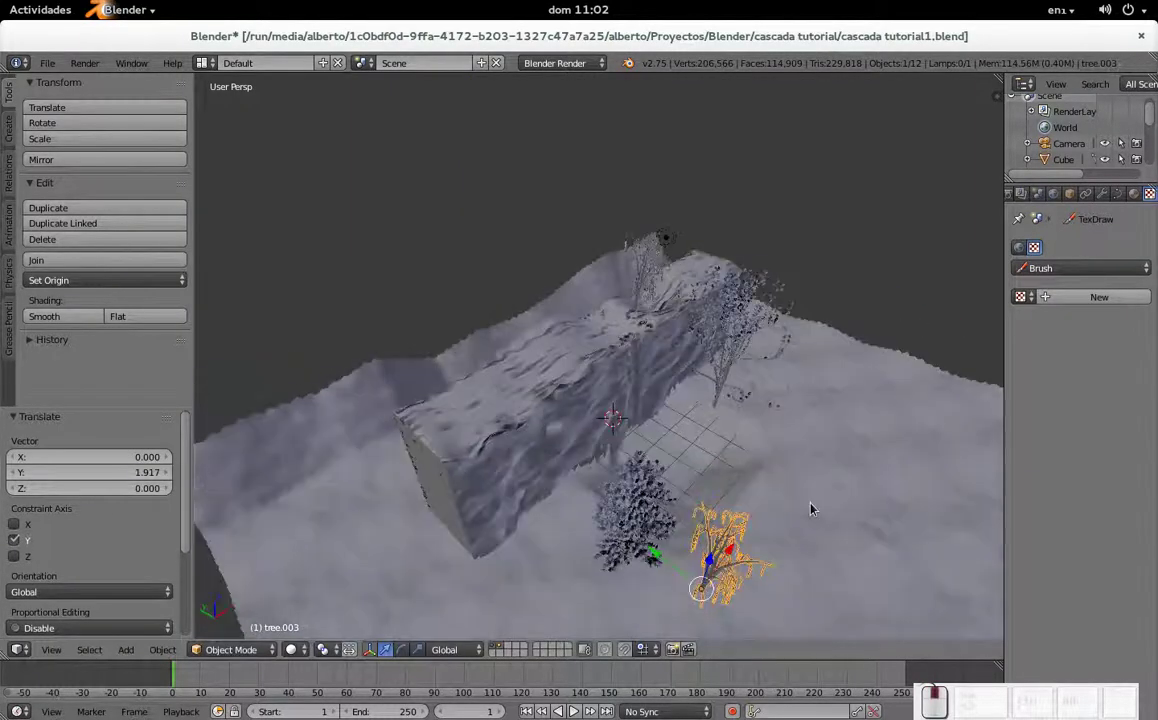
click(732, 553)
drag(670, 595, 698, 593)
drag(715, 567, 715, 552)
- In camera view, slide the copy to the left front and enlarge it to 1.413
key(KP_0)
drag(389, 415, 442, 442)
key(s)
click(490, 394)
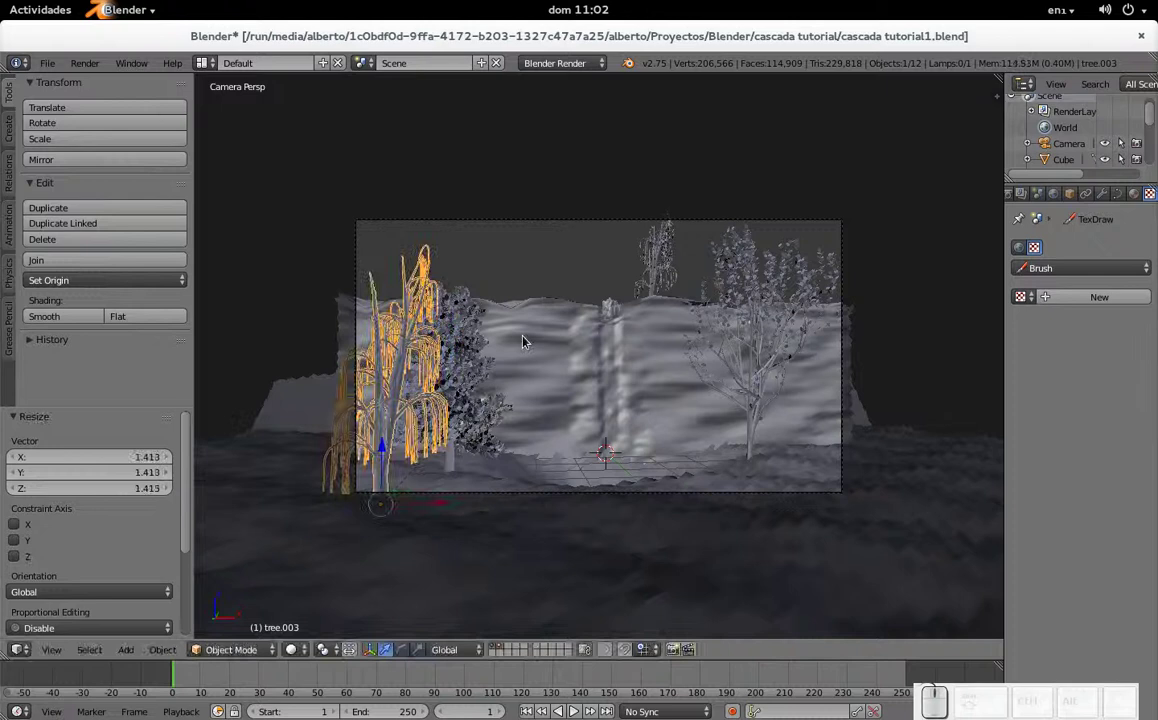
- Adjust the view, then duplicate a tree and place the copy
drag(495, 354, 453, 360)
scroll(down, 3)
middle_click(460, 365)
key(Tab)
drag(452, 403, 498, 485)
drag(467, 537, 726, 377)
right_click(775, 363)
key(shift+d)
click(481, 249)
- Position the new copy at the left front and resize it to 0.657
middle_click(423, 405)
drag(562, 454, 543, 382)
drag(550, 400, 493, 491)
drag(420, 455, 479, 486)
drag(493, 467, 486, 438)
key(KP_0)
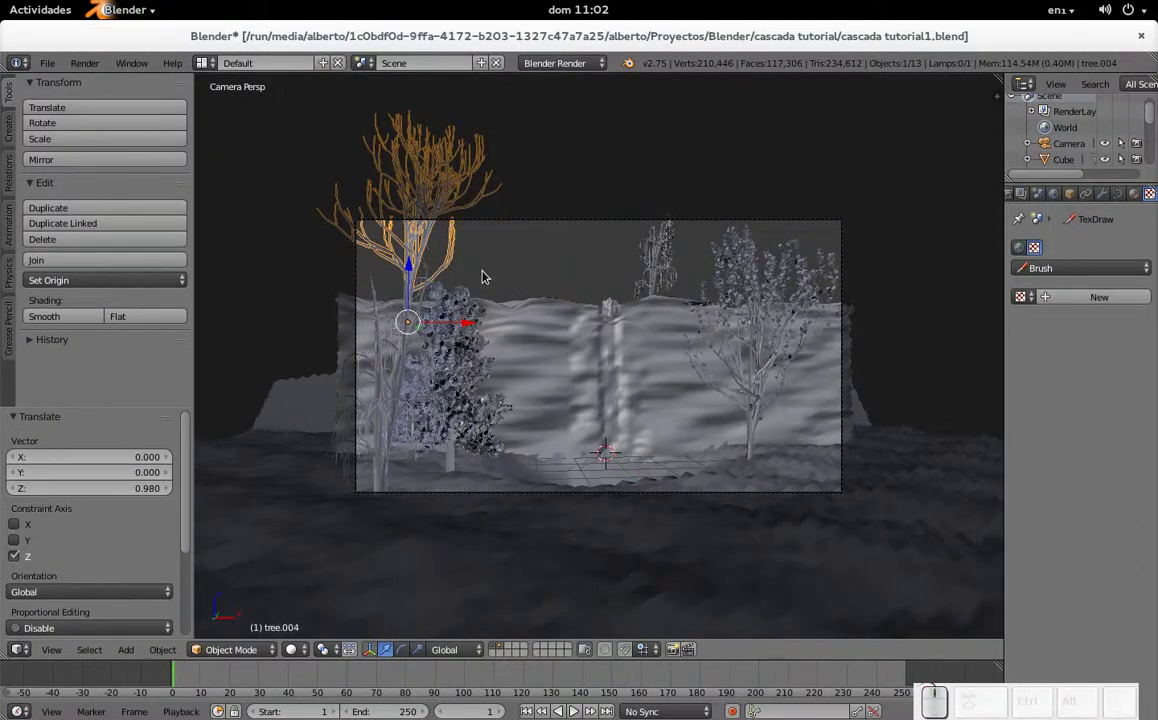
key(s)
click(520, 283)
- Duplicate another tree and move it back onto the cliff top left of the waterfall
right_click(461, 407)
key(shift+d)
click(611, 382)
middle_click(641, 451)
drag(645, 467, 586, 297)
right_click(633, 361)
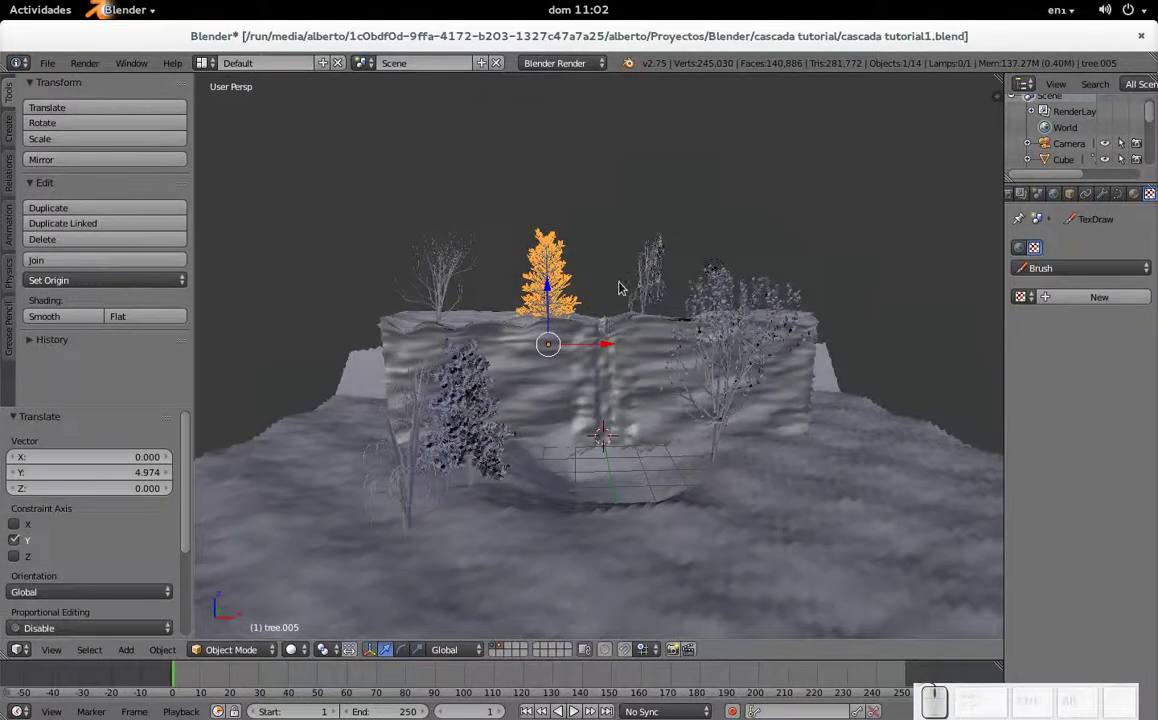
key(KP_0)
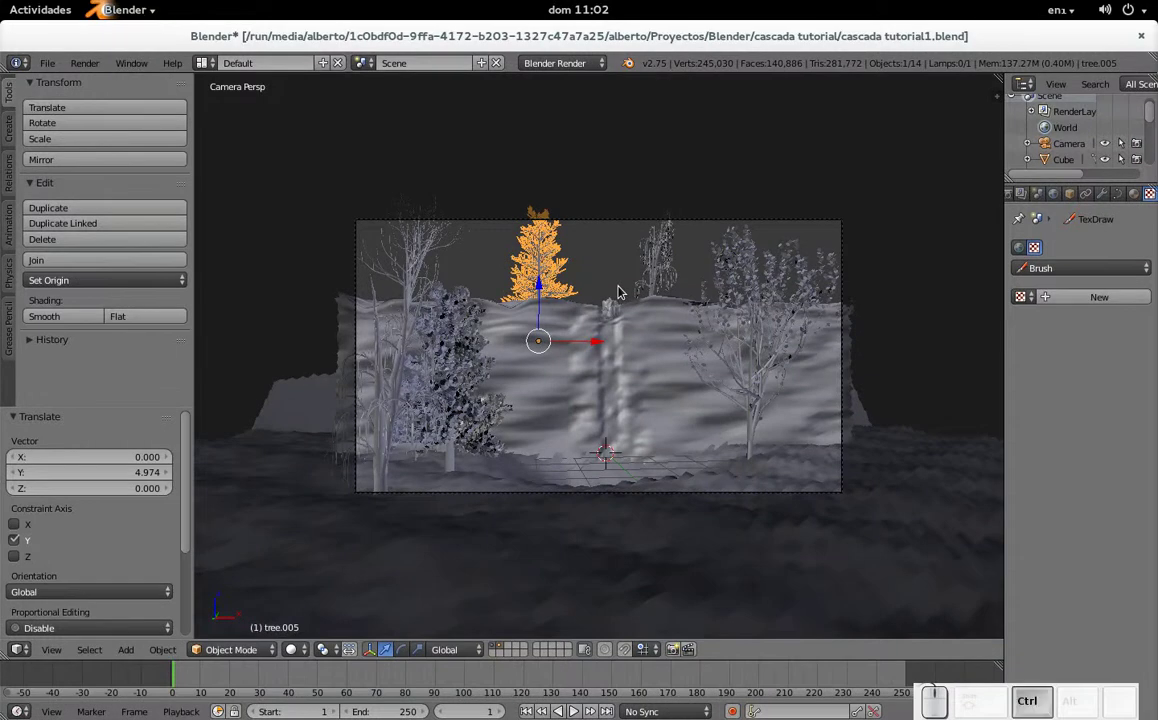
- Duplicate tree.002 into tree.006 and slide the copy to the frame's right edge
key(ctrl+s)
click(622, 288)
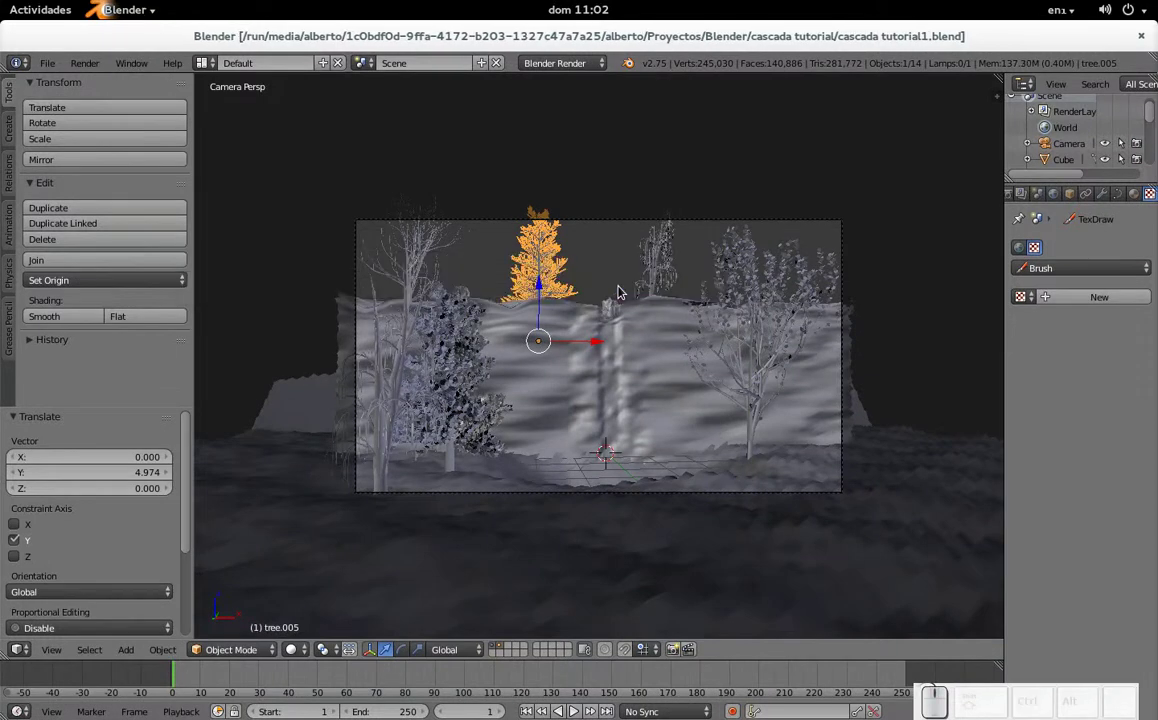
right_click(759, 358)
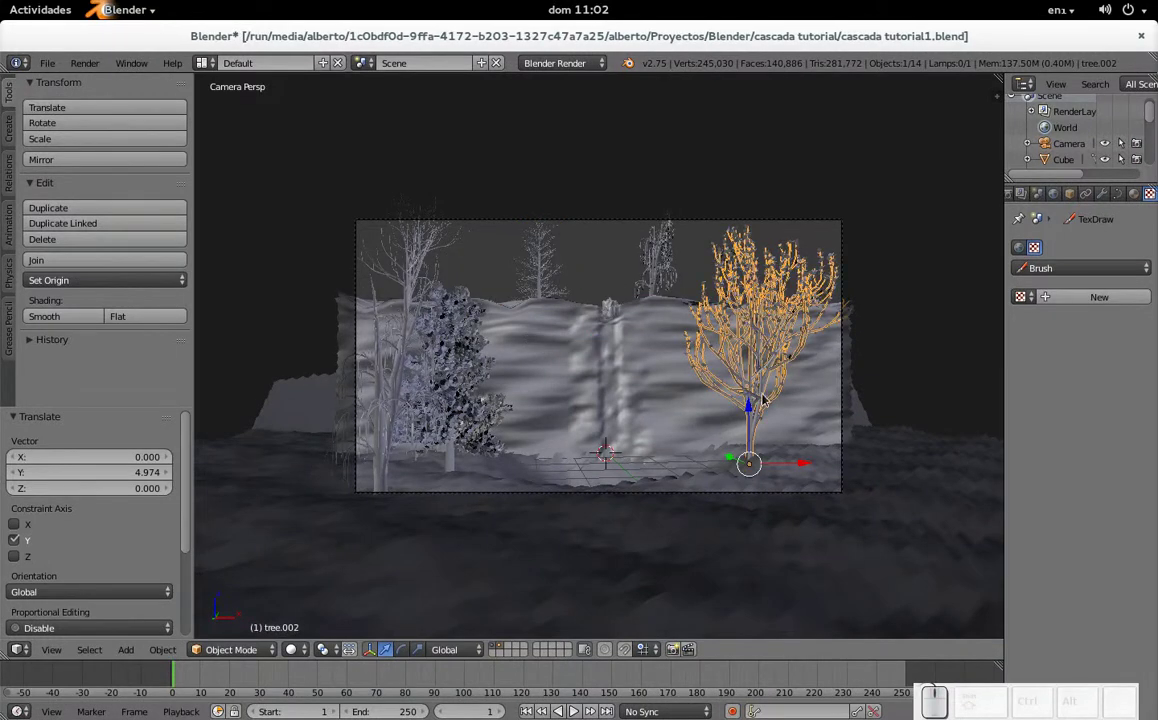
key(shift+d)
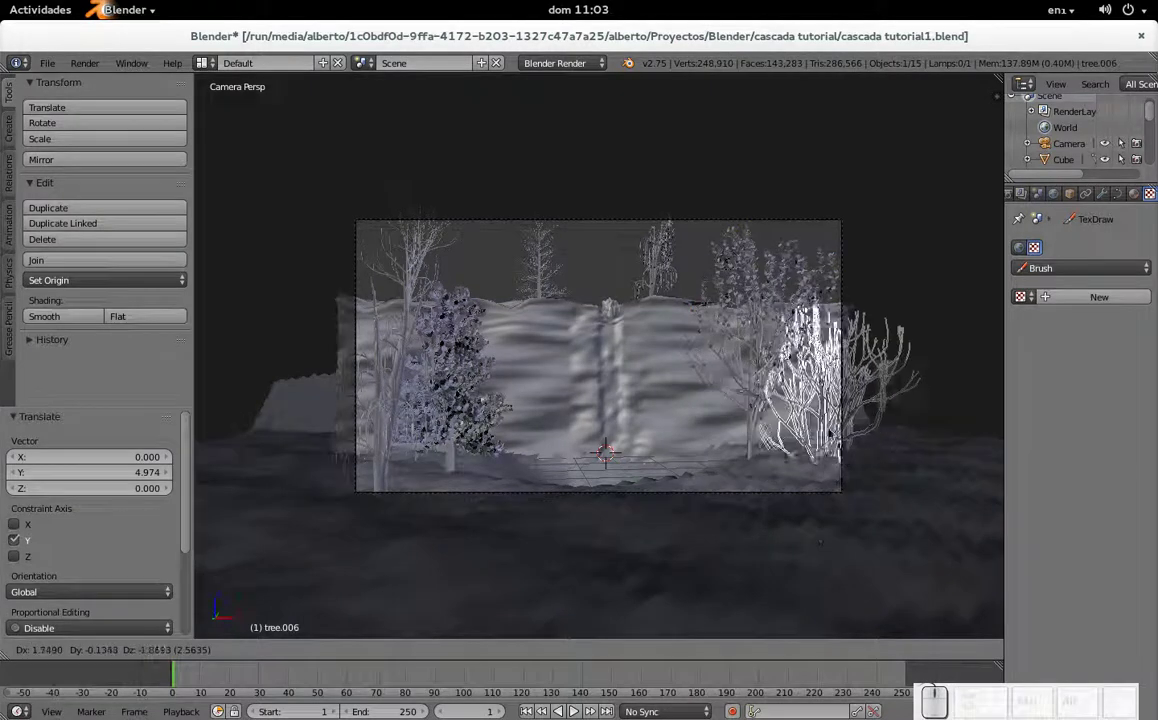
click(829, 394)
drag(794, 453, 921, 501)
drag(931, 484, 875, 498)
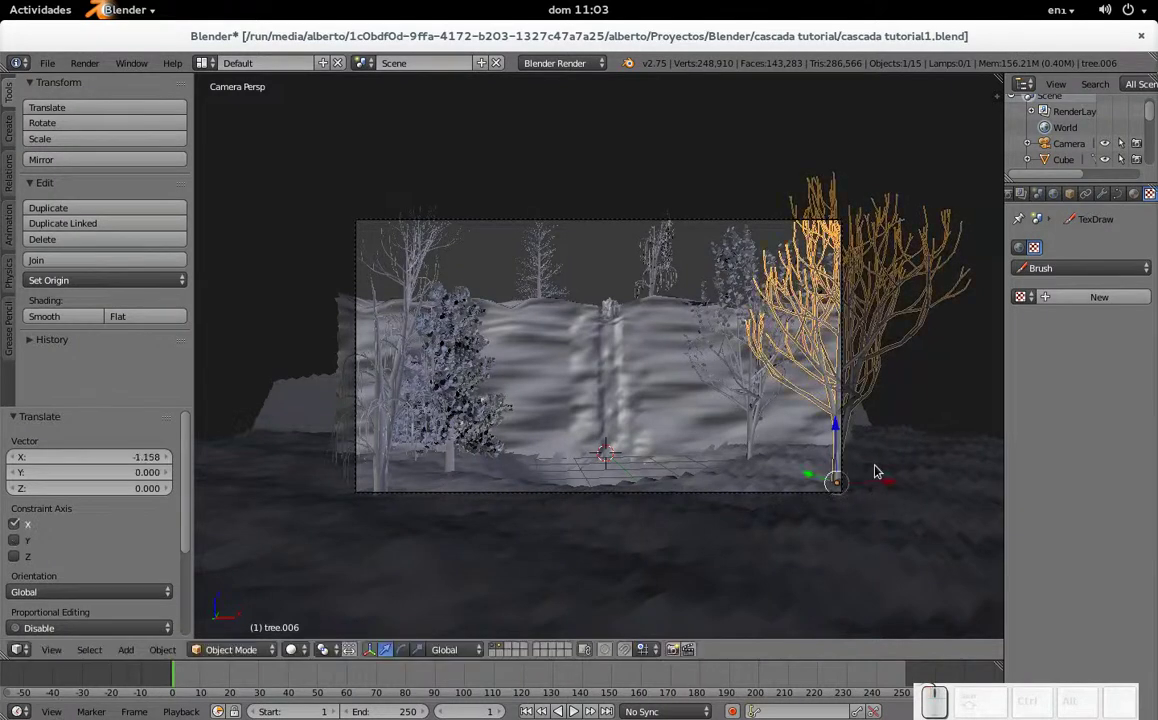
key(ctrl+s)
- Shift the original tree.002 right by 1.453 along X, check it through the camera, and save
click(880, 468)
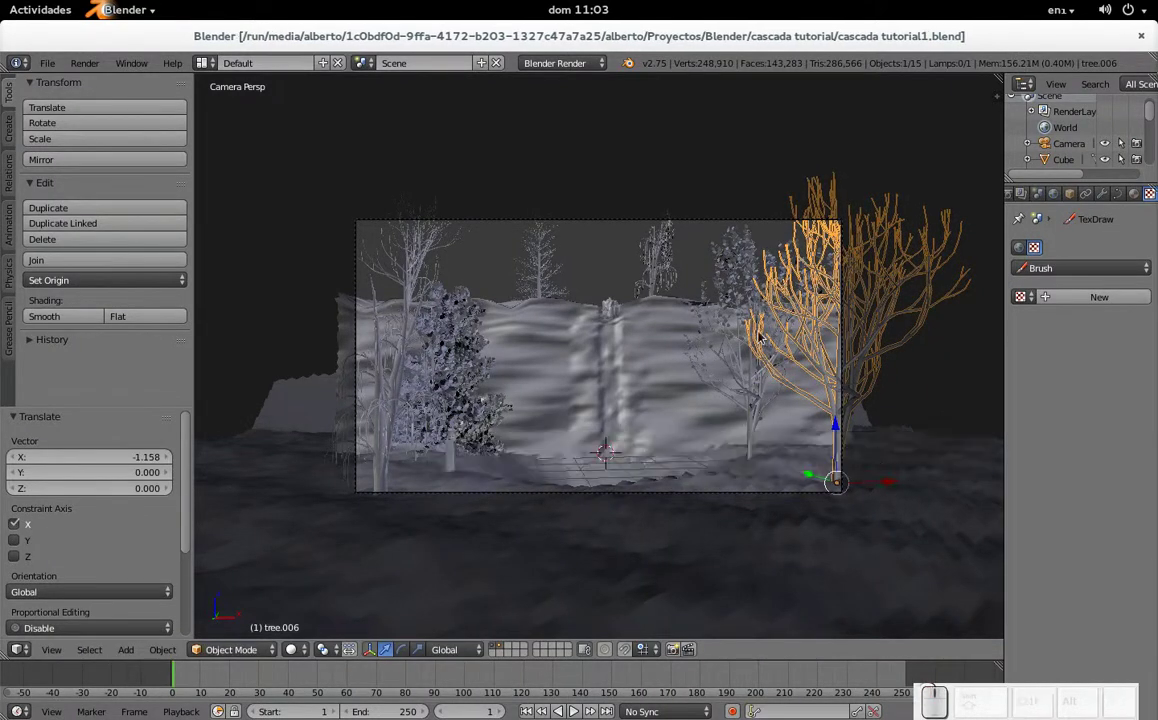
drag(881, 486, 769, 453)
middle_click(756, 424)
drag(803, 470, 860, 472)
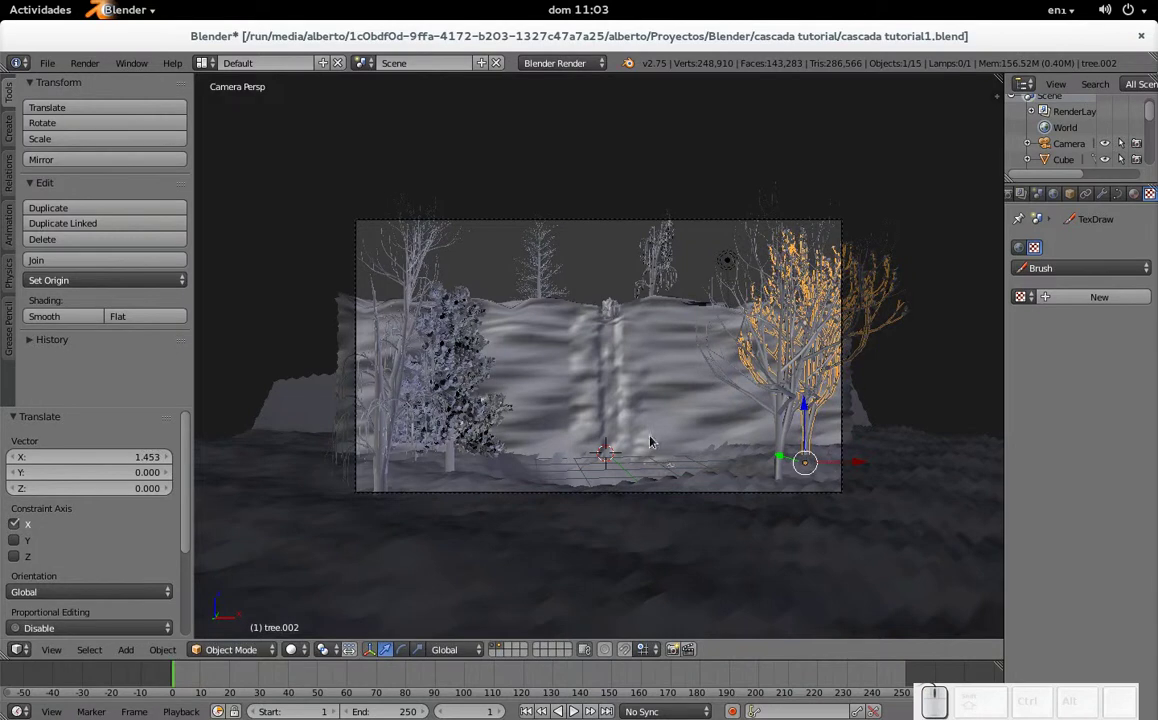
drag(601, 302, 602, 319)
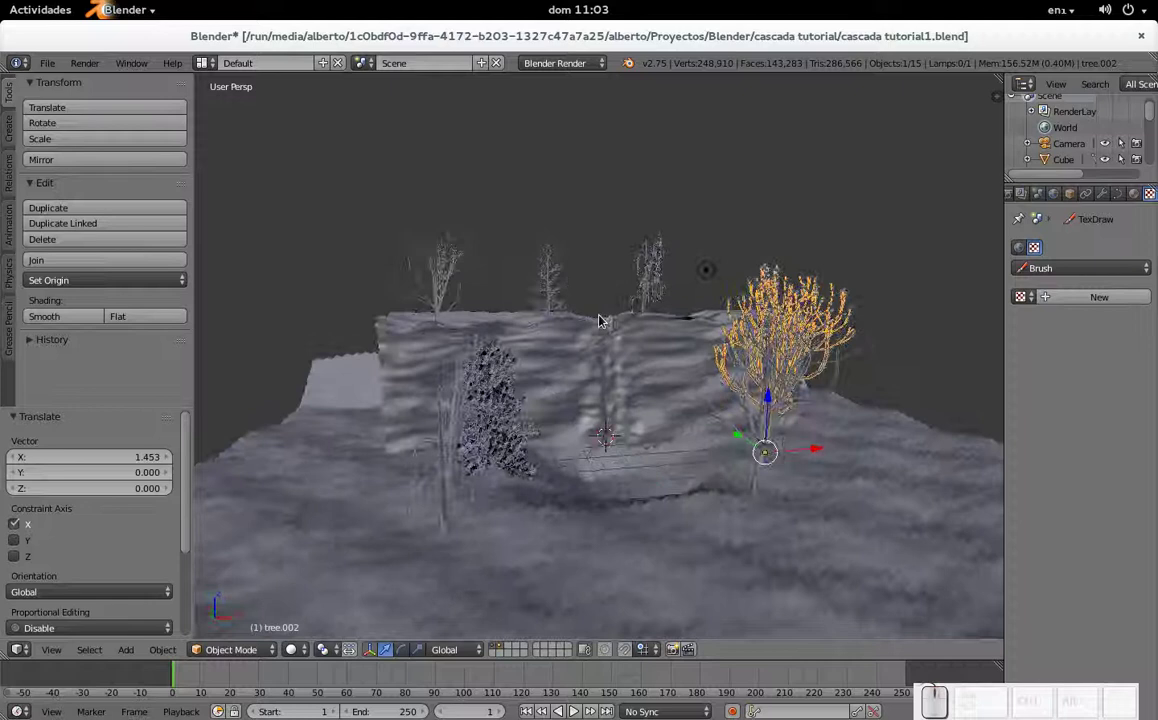
key(KP_0)
key(ctrl+s)
click(602, 319)
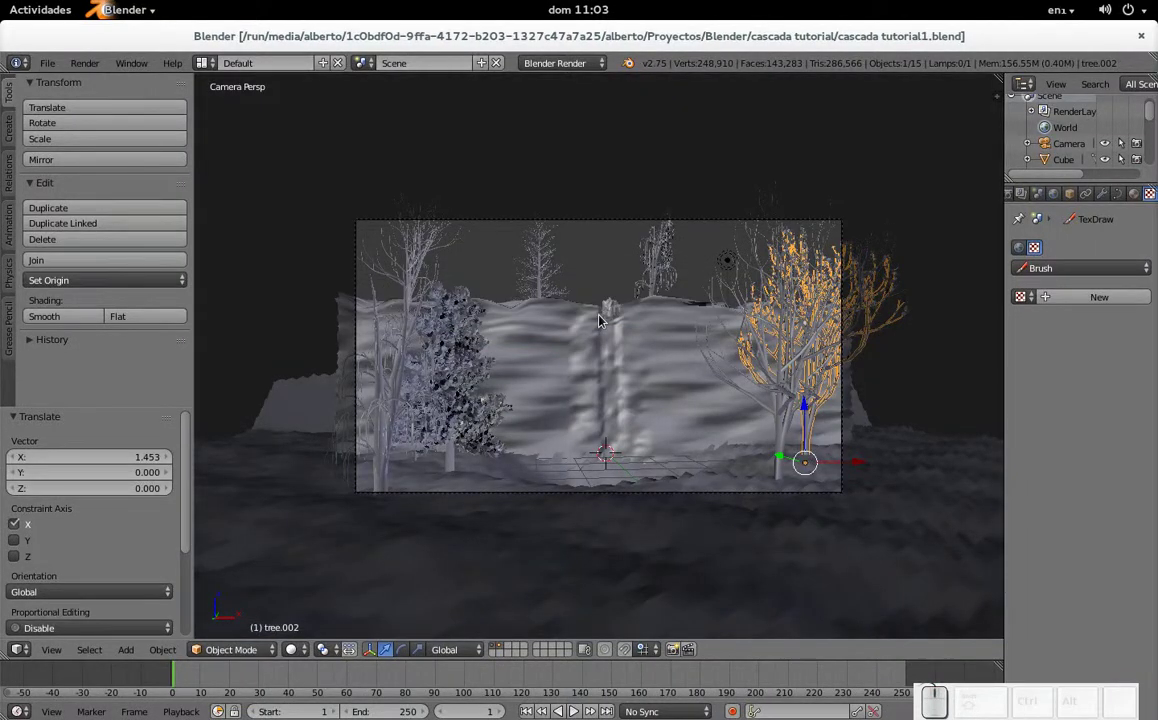